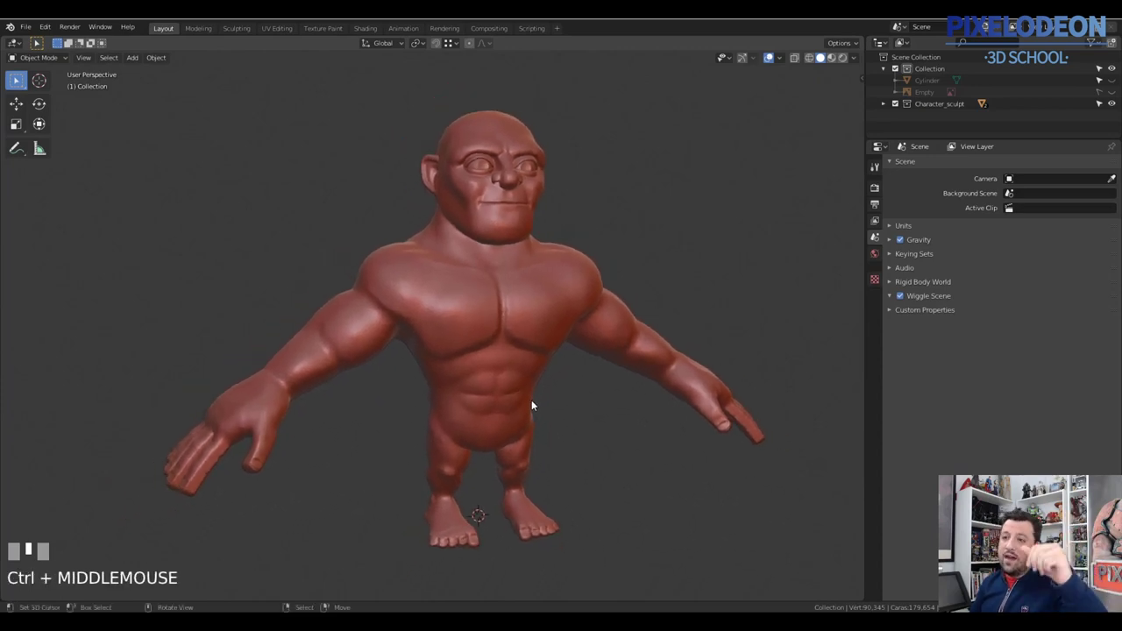
Step: Orbit around the sculpted character to inspect the dense mesh, ending on a front view
{"action": "left_click_drag", "start_coordinate": [527, 400], "coordinate": [271, 384]}
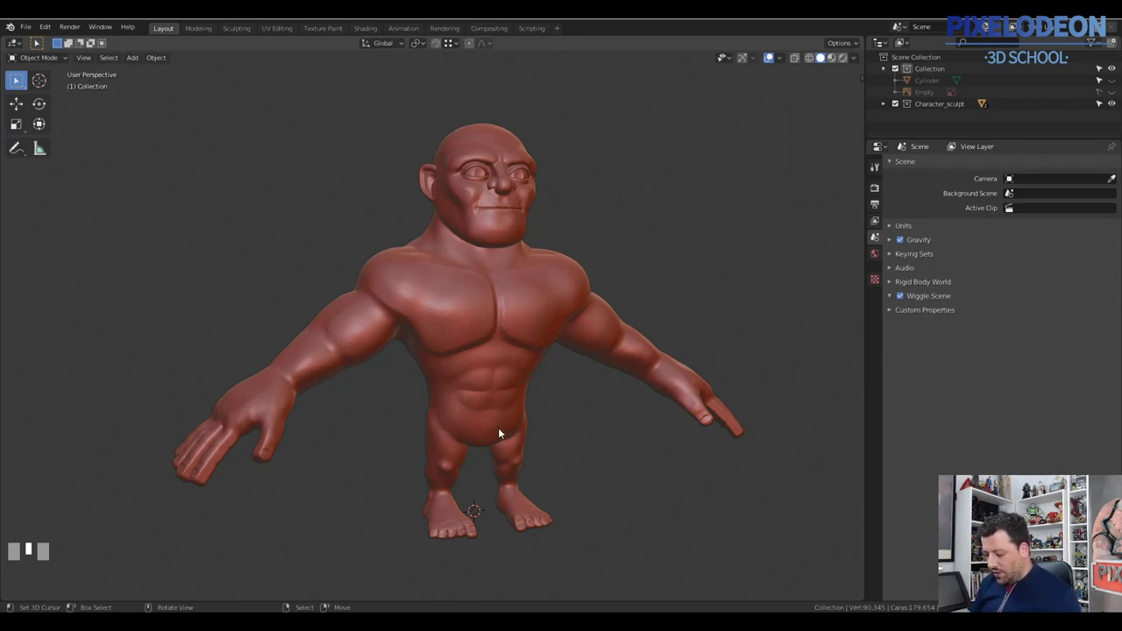
{"action": "left_click_drag", "start_coordinate": [503, 428], "coordinate": [528, 338]}
{"action": "right_click", "coordinate": [528, 338]}
{"action": "left_click_drag", "start_coordinate": [778, 69], "coordinate": [539, 363]}
{"action": "left_click_drag", "start_coordinate": [539, 363], "coordinate": [784, 58]}
{"action": "left_click_drag", "start_coordinate": [784, 58], "coordinate": [507, 423]}
{"action": "left_click_drag", "start_coordinate": [507, 423], "coordinate": [520, 422]}
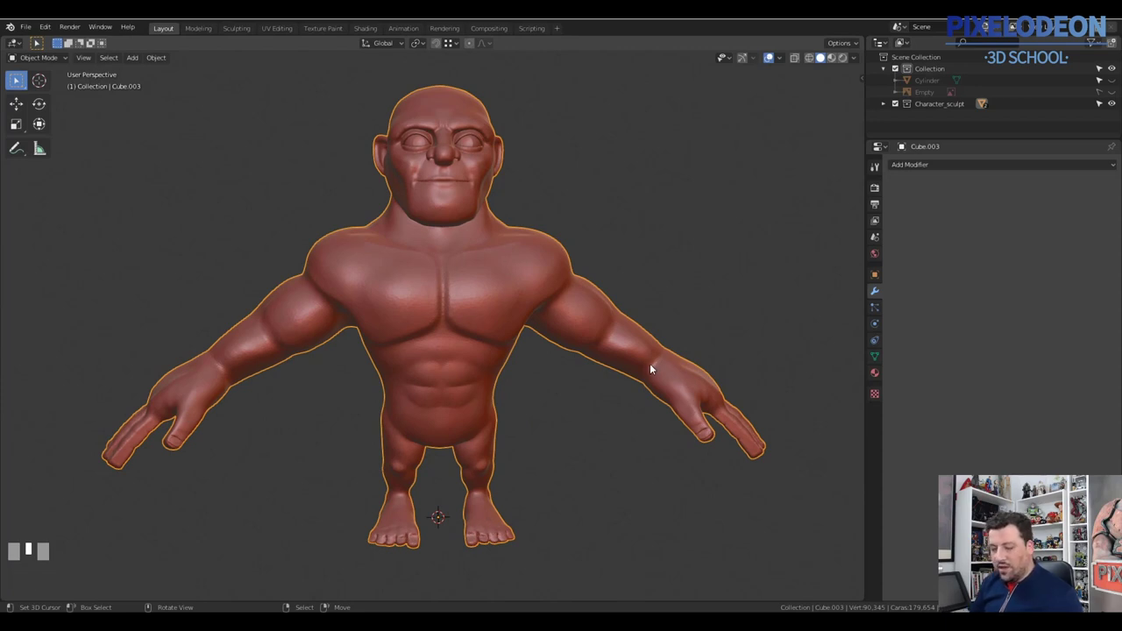
Step: Add a new plane at the character's feet and enter Edit Mode on it
{"action": "middle_click", "coordinate": [515, 333]}
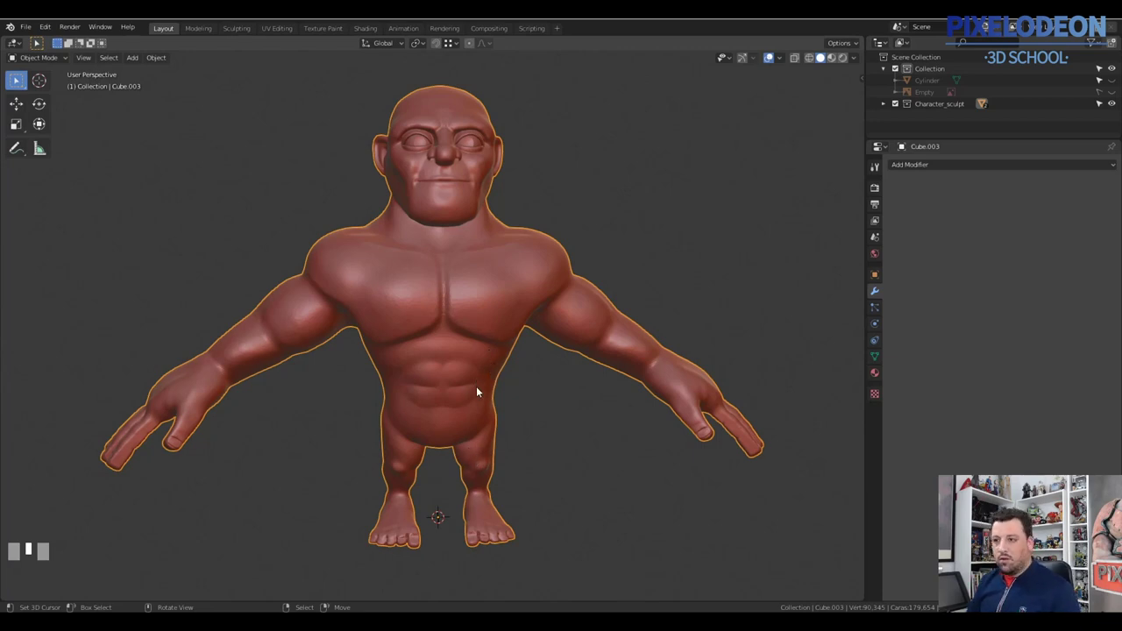
{"action": "middle_click", "coordinate": [513, 395]}
{"action": "left_click_drag", "start_coordinate": [518, 385], "coordinate": [483, 420]}
{"action": "key", "text": "shift+a"}
{"action": "key", "text": "Tab"}
Step: Merge the plane into a single vertex and move it beside the character's leg
{"action": "key", "text": "alt+m"}
{"action": "key", "text": "1"}
{"action": "right_click", "coordinate": [483, 419]}
{"action": "key", "text": "g"}
{"action": "left_click", "coordinate": [549, 408]}
{"action": "left_click_drag", "start_coordinate": [546, 418], "coordinate": [955, 169]}
Step: Enable Clipping on the plane's Mirror modifier
{"action": "left_click_drag", "start_coordinate": [955, 169], "coordinate": [1063, 188]}
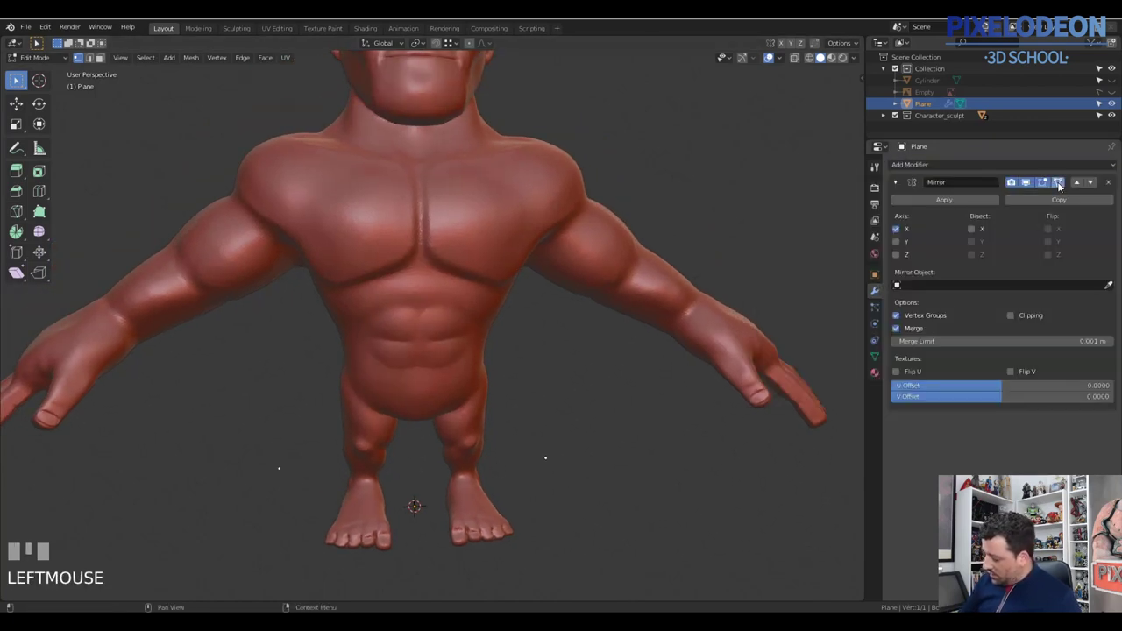
{"action": "left_click", "coordinate": [1014, 321]}
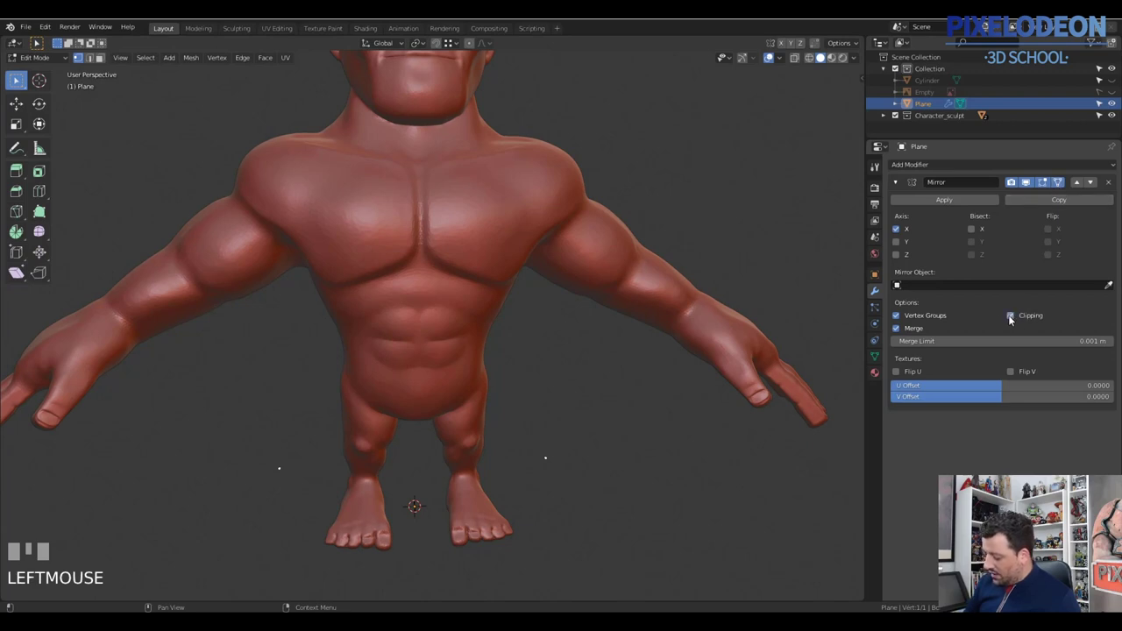
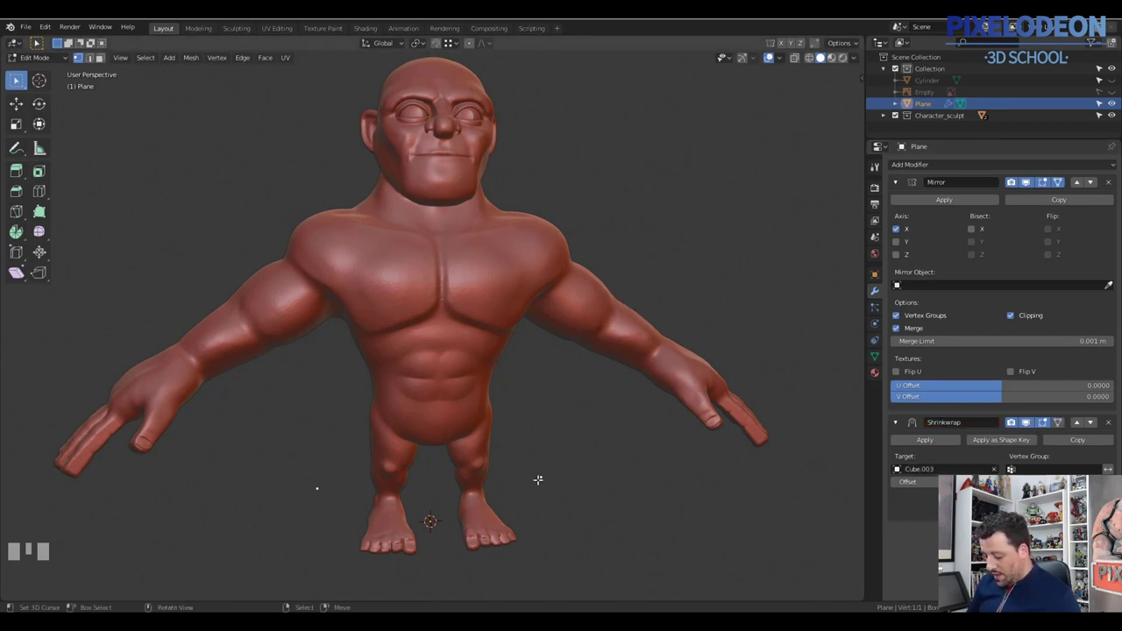
Step: Extrude a first few vertices from the single vertex around the upper leg
{"action": "left_click_drag", "start_coordinate": [570, 431], "coordinate": [564, 436]}
{"action": "key", "text": "Tab"}
{"action": "key", "text": "Tab"}
{"action": "right_click", "coordinate": [564, 436]}
{"action": "key", "text": "e"}
{"action": "left_click", "coordinate": [516, 448]}
{"action": "key", "text": "e"}
{"action": "left_click", "coordinate": [502, 415]}
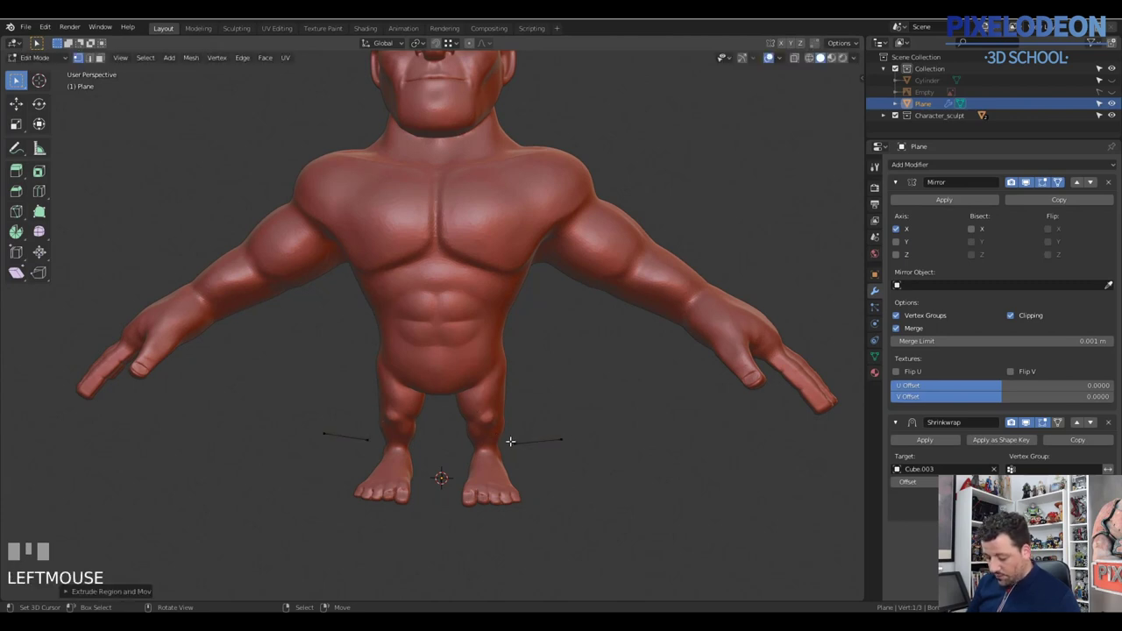
Step: Move the Shrinkwrap modifier above Mirror and set it to Nearest Surface Point
{"action": "key", "text": "Tab"}
{"action": "left_click_drag", "start_coordinate": [514, 430], "coordinate": [1076, 428]}
{"action": "key", "text": "z"}
{"action": "key", "text": "Tab"}
{"action": "left_click", "coordinate": [1076, 427]}
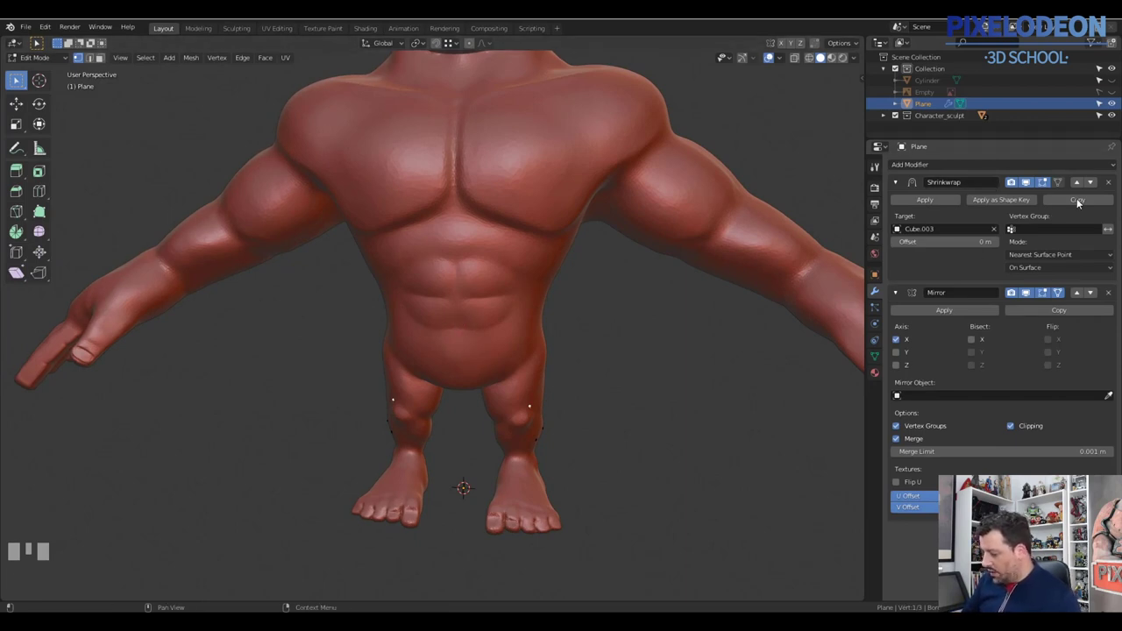
{"action": "left_click_drag", "start_coordinate": [531, 382], "coordinate": [1061, 185]}
{"action": "left_click", "coordinate": [1061, 185]}
{"action": "left_click", "coordinate": [1061, 185]}
{"action": "left_click", "coordinate": [1059, 188]}
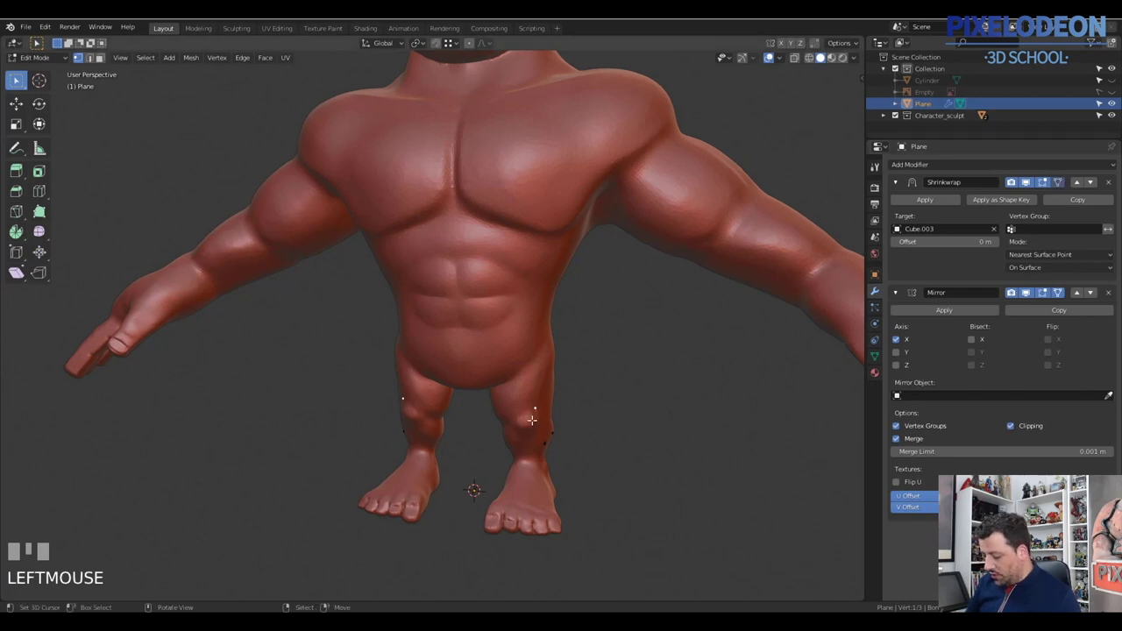
Step: Return to Edit Mode and select vertices around the knee for further placement
{"action": "key", "text": "Tab"}
{"action": "left_click_drag", "start_coordinate": [557, 411], "coordinate": [538, 404]}
{"action": "right_click", "coordinate": [538, 405]}
{"action": "left_click_drag", "start_coordinate": [550, 398], "coordinate": [541, 336]}
{"action": "right_click", "coordinate": [541, 336]}
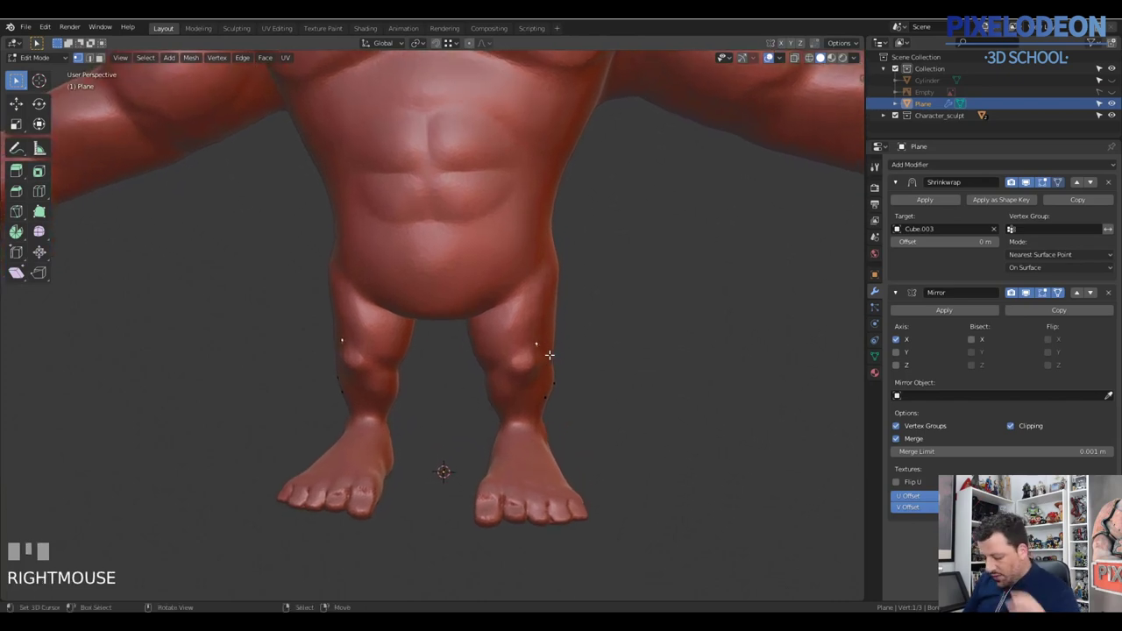
Step: Select all the knee-area vertices and clear them, leaving an empty retopology mesh
{"action": "left_click_drag", "start_coordinate": [520, 367], "coordinate": [530, 420]}
{"action": "key", "text": "a"}
{"action": "key", "text": "alt+q"}
{"action": "left_click", "coordinate": [530, 420]}
{"action": "key", "text": "alt+q"}
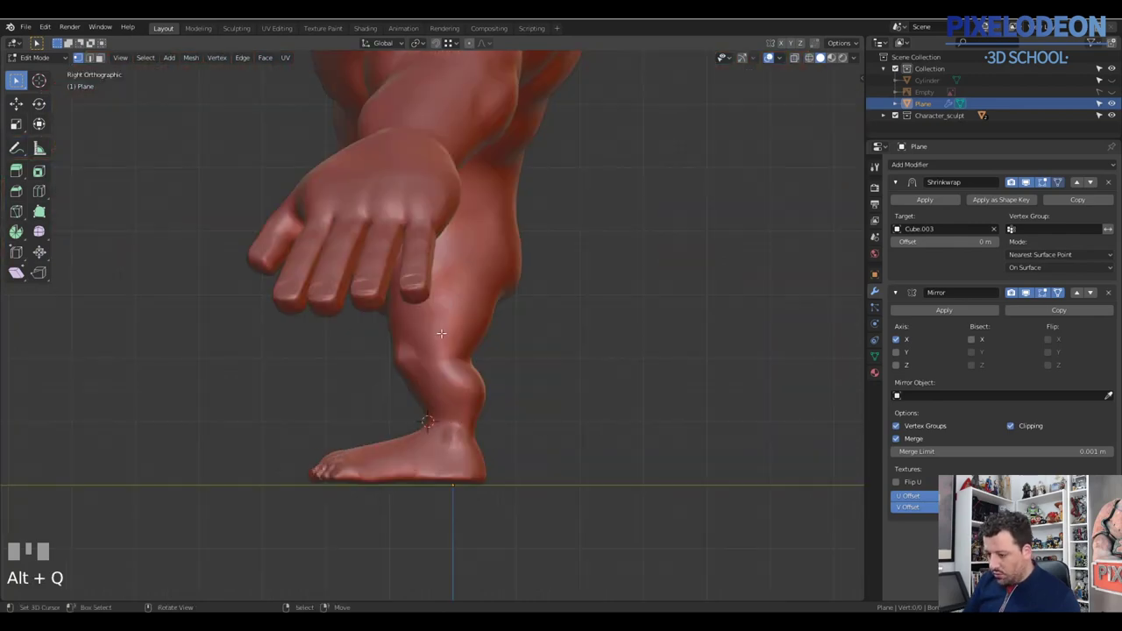
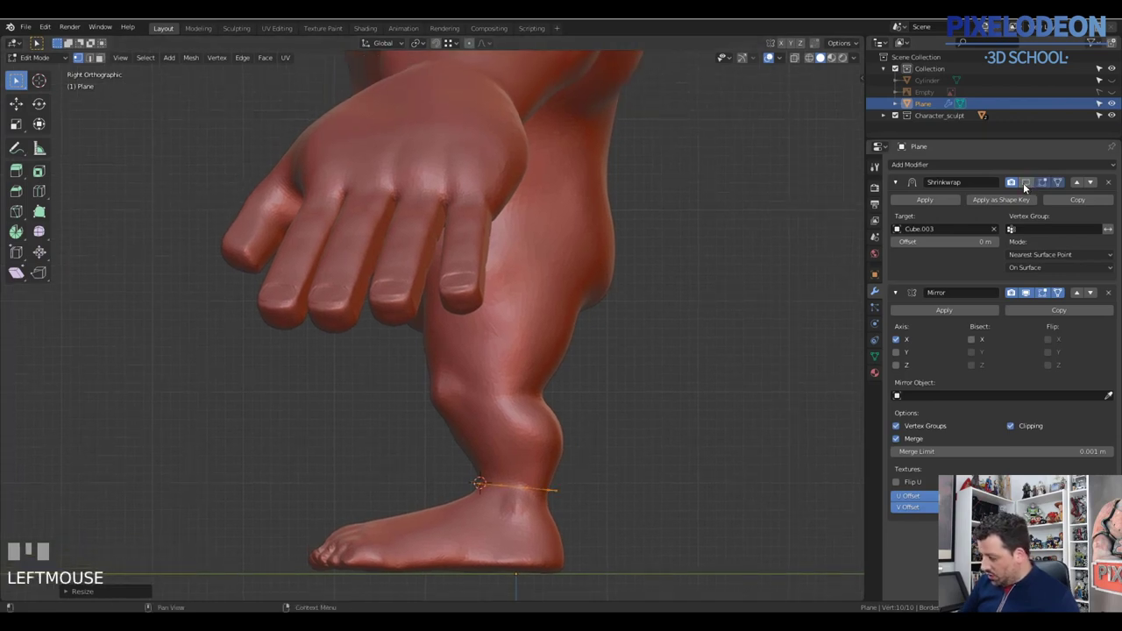
Step: Extrude the ankle ring up the shin and add a loop cut below the knee
{"action": "left_click", "coordinate": [1017, 189]}
{"action": "key", "text": "e"}
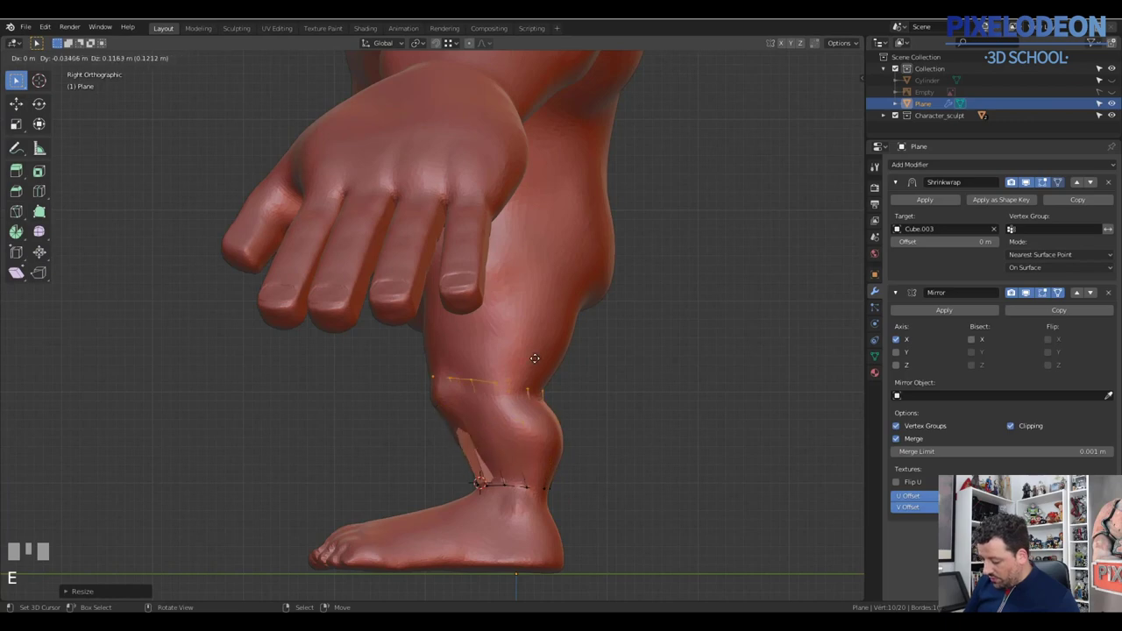
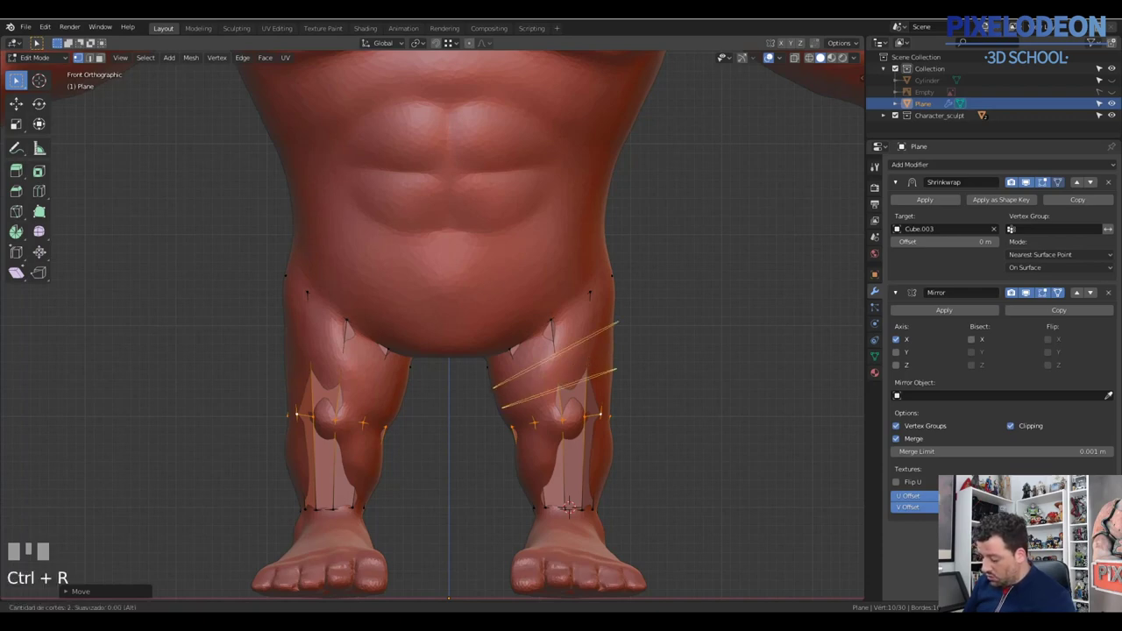
{"action": "right_click", "coordinate": [588, 384]}
{"action": "key", "text": "ctrl+r"}
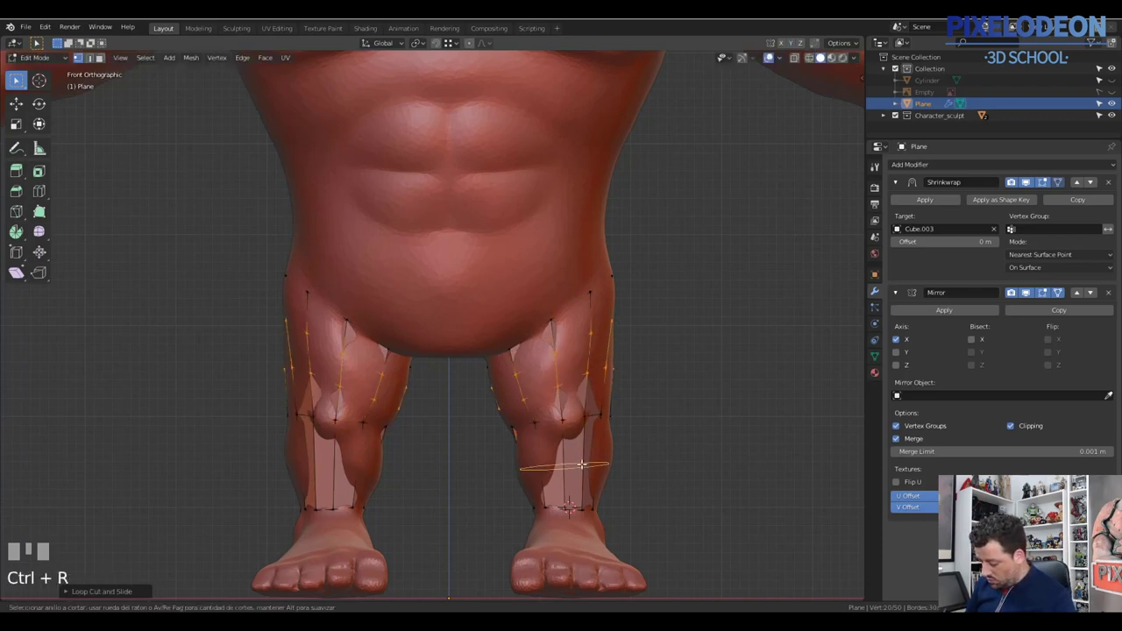
{"action": "right_click", "coordinate": [589, 474]}
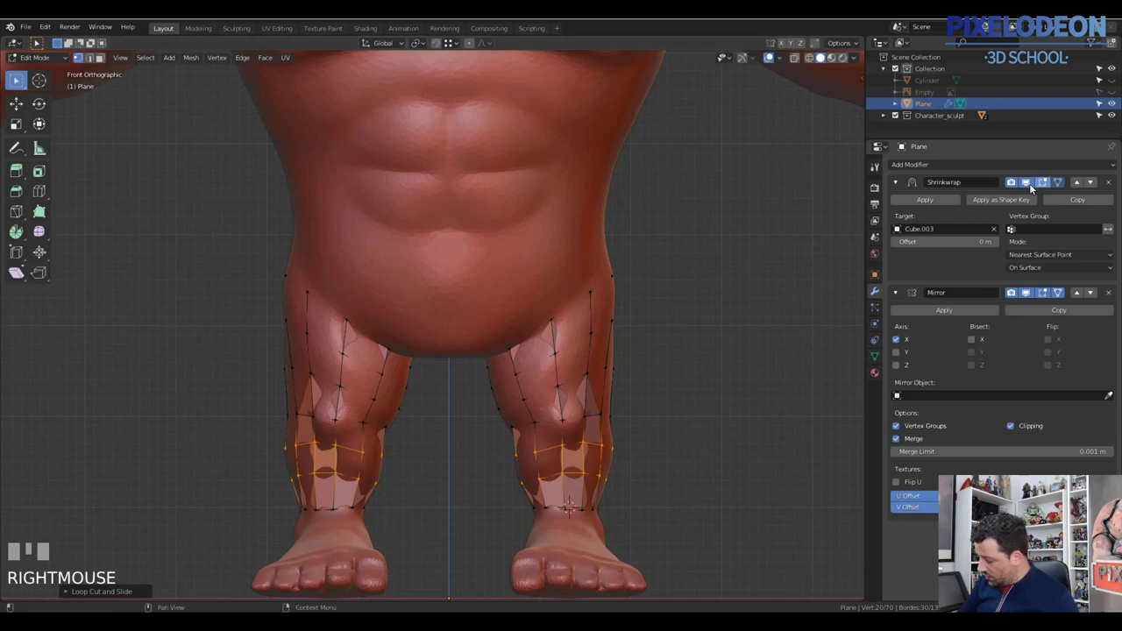
Step: Adjust the modifier settings, undo a stray move and add another loop cut on the lower leg
{"action": "left_click", "coordinate": [1035, 180]}
{"action": "left_click", "coordinate": [1028, 185]}
{"action": "left_click_drag", "start_coordinate": [567, 453], "coordinate": [615, 419]}
{"action": "key", "text": "ctrl+z"}
{"action": "key", "text": "alt+q"}
{"action": "key", "text": "ctrl+r"}
{"action": "right_click", "coordinate": [616, 419]}
Step: Rotate the selected shin loop to follow the calf and confirm its position
{"action": "key", "text": "r"}
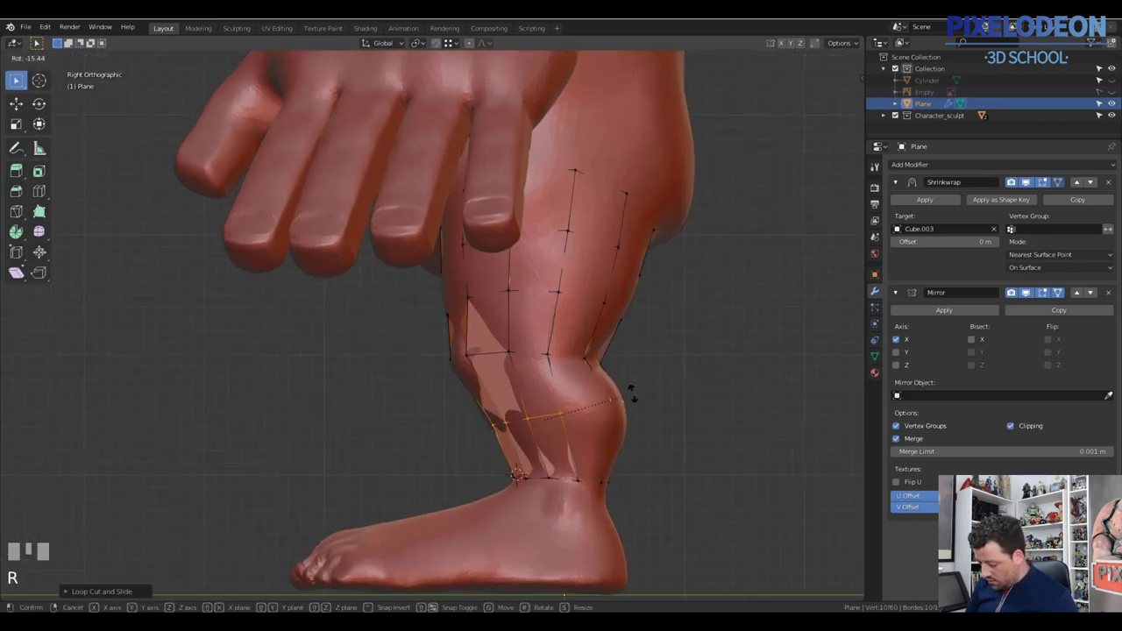
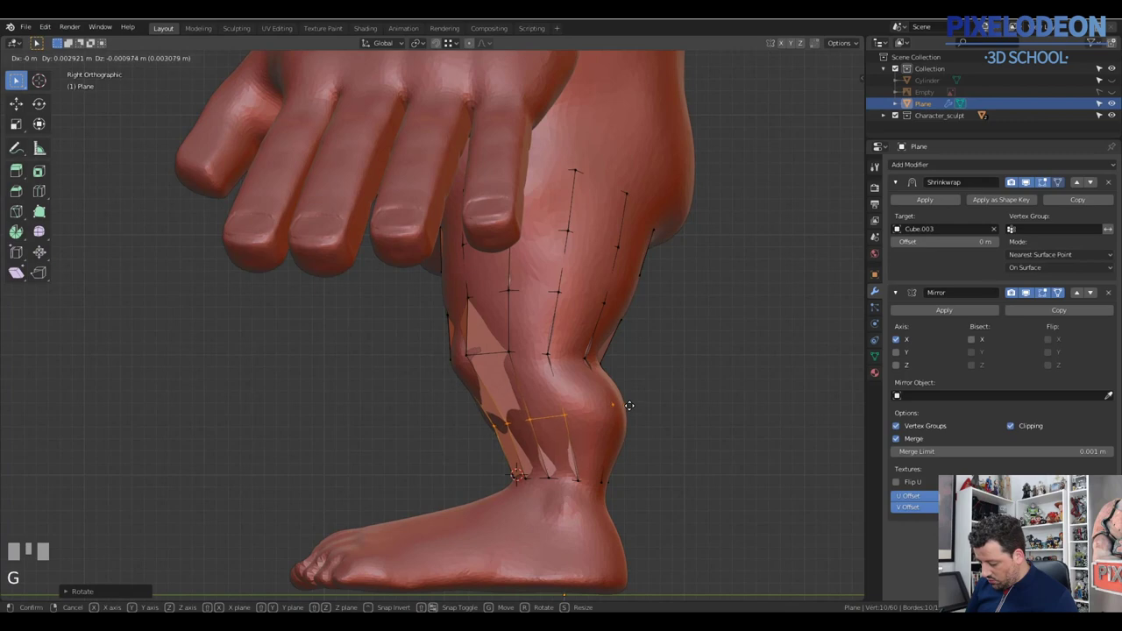
{"action": "left_click", "coordinate": [620, 393]}
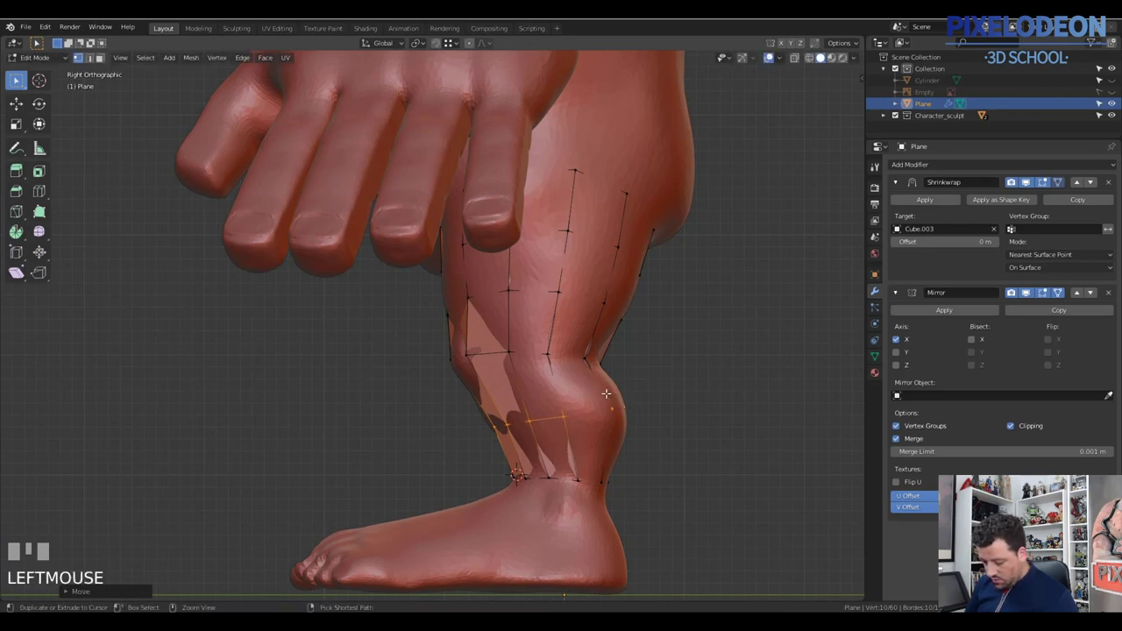
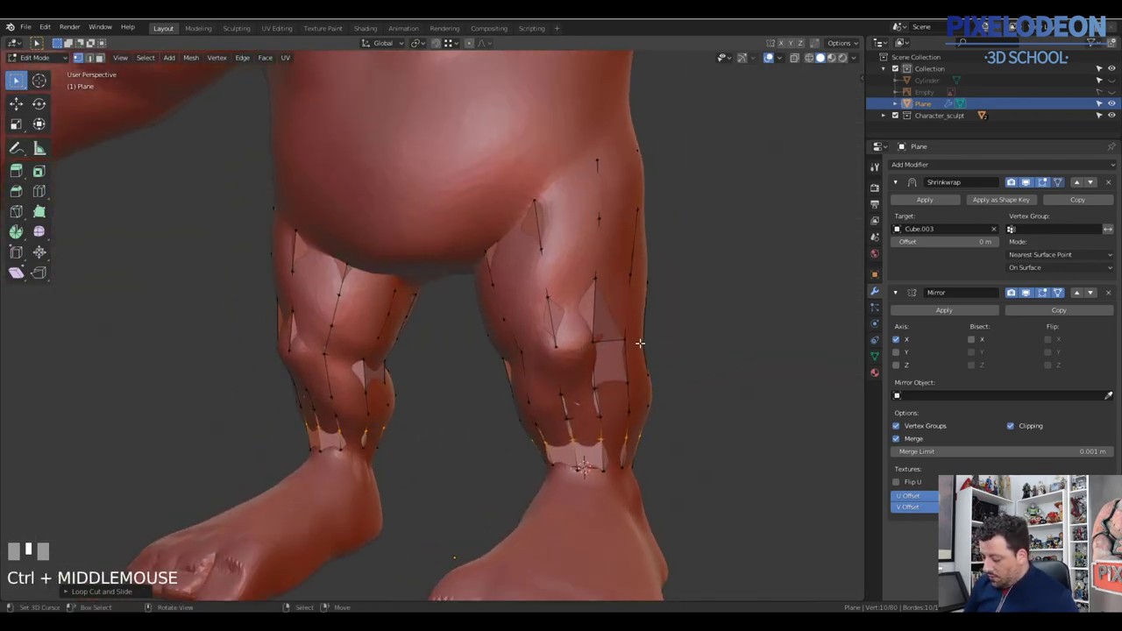
{"action": "key", "text": "Tab"}
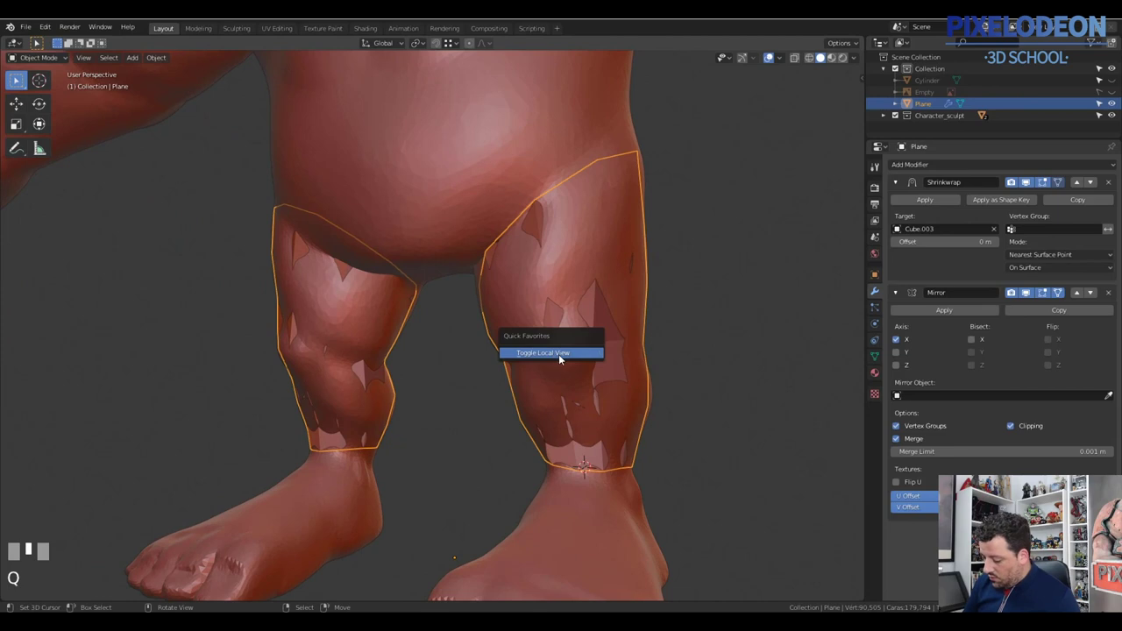
{"action": "middle_click", "coordinate": [609, 363]}
{"action": "key", "text": "z"}
{"action": "middle_click", "coordinate": [602, 370]}
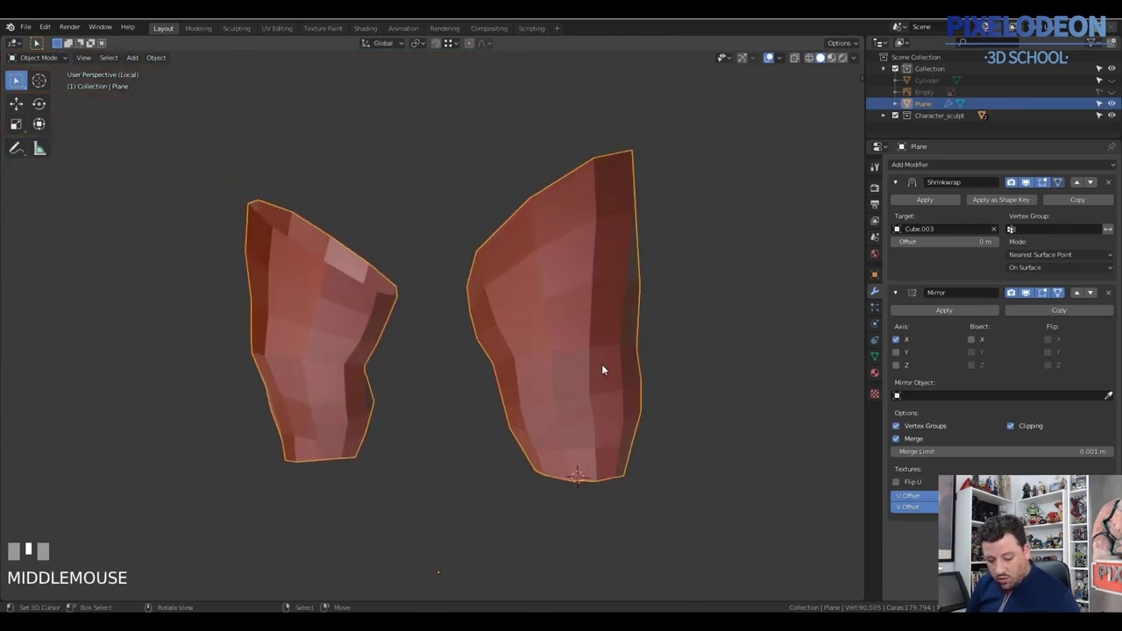
{"action": "key", "text": "q"}
{"action": "left_click_drag", "start_coordinate": [583, 370], "coordinate": [553, 384]}
{"action": "key", "text": "Tab"}
{"action": "right_click", "coordinate": [552, 384]}
{"action": "right_click", "coordinate": [516, 385]}
{"action": "left_click_drag", "start_coordinate": [569, 384], "coordinate": [1023, 192]}
{"action": "left_click_drag", "start_coordinate": [1023, 191], "coordinate": [983, 214]}
{"action": "left_click", "coordinate": [1026, 181]}
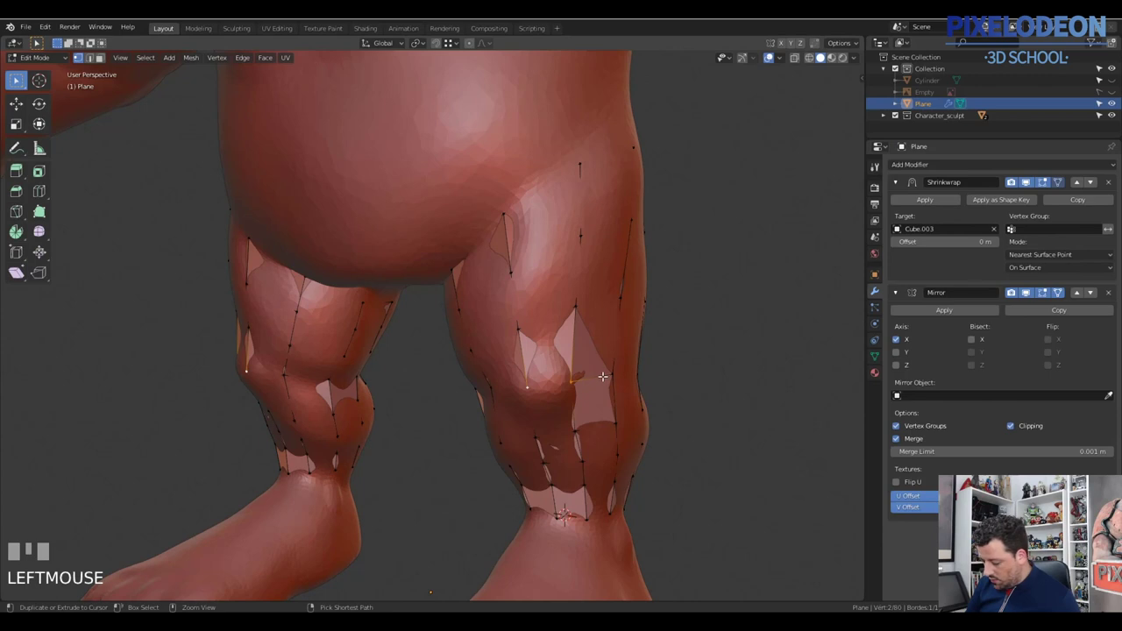
Step: Bevel the knee edge loop into extra rows and isolate the leg mesh in Local View
{"action": "key", "text": "ctrl+b"}
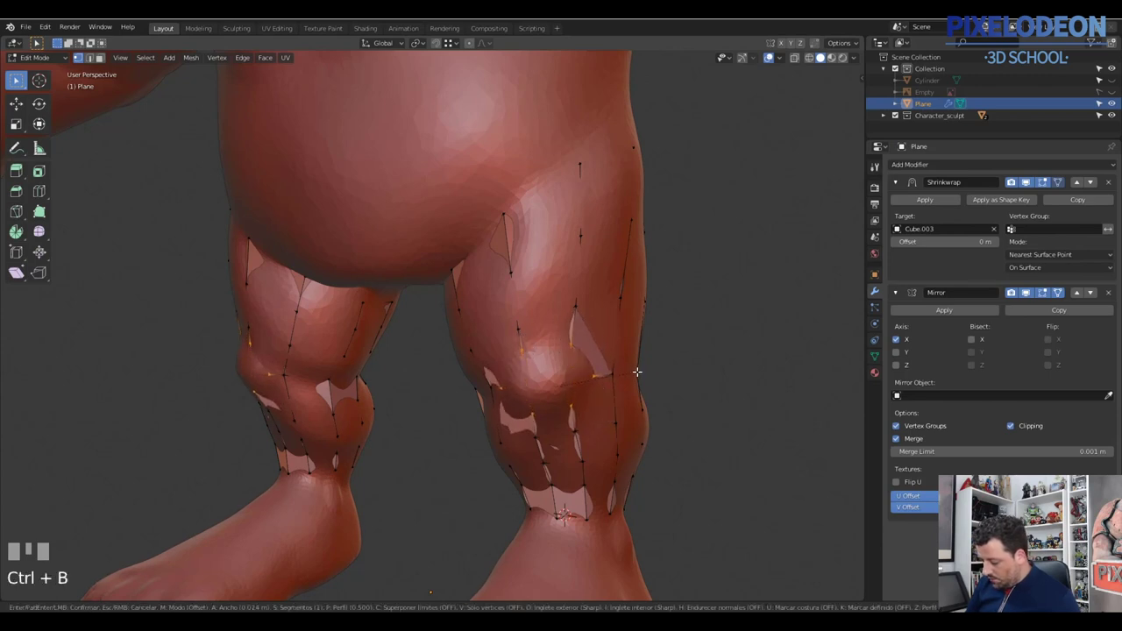
{"action": "left_click", "coordinate": [621, 371]}
{"action": "left_click_drag", "start_coordinate": [613, 372], "coordinate": [586, 369]}
{"action": "key", "text": "\\"}
{"action": "right_click", "coordinate": [586, 369]}
Step: Nudge a knee-area vertex into place, undoing the stray move
{"action": "left_click_drag", "start_coordinate": [601, 378], "coordinate": [807, 59]}
{"action": "left_click", "coordinate": [807, 58]}
{"action": "key", "text": "g"}
{"action": "left_click", "coordinate": [618, 387]}
{"action": "key", "text": "ctrl+z"}
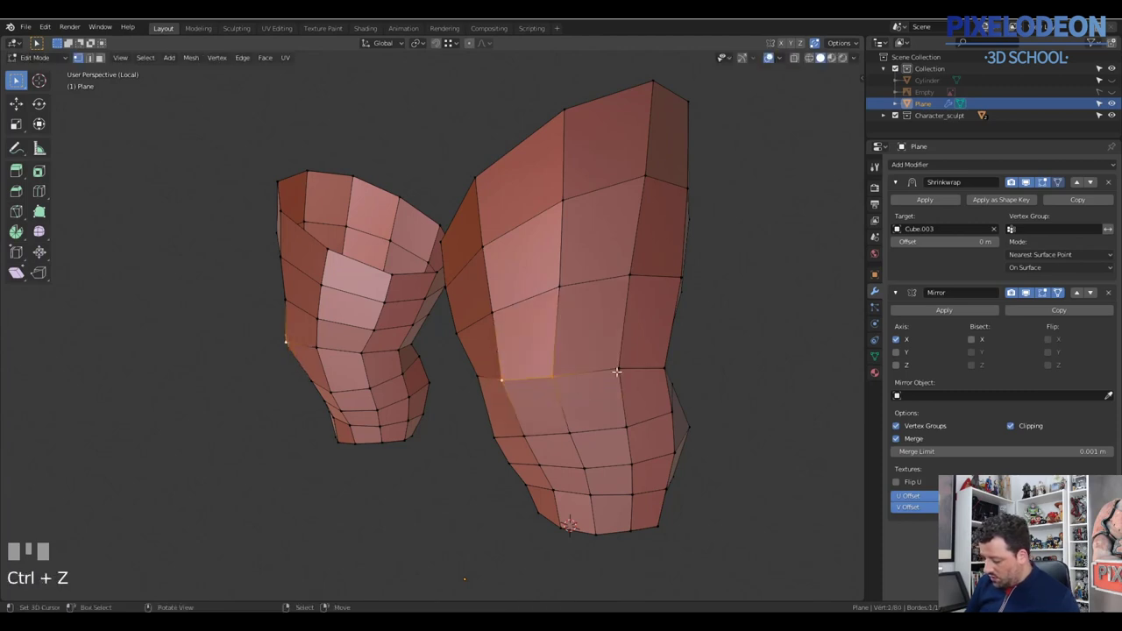
Step: Bevel another knee loop and slide it along the leg to refine the knee topology
{"action": "right_click", "coordinate": [616, 363]}
{"action": "left_click_drag", "start_coordinate": [566, 379], "coordinate": [460, 388]}
{"action": "left_click_drag", "start_coordinate": [460, 387], "coordinate": [525, 386]}
{"action": "left_click_drag", "start_coordinate": [582, 370], "coordinate": [656, 374]}
{"action": "key", "text": "ctrl+b"}
{"action": "left_click", "coordinate": [656, 373]}
{"action": "left_click_drag", "start_coordinate": [628, 375], "coordinate": [649, 376]}
{"action": "right_click", "coordinate": [649, 376]}
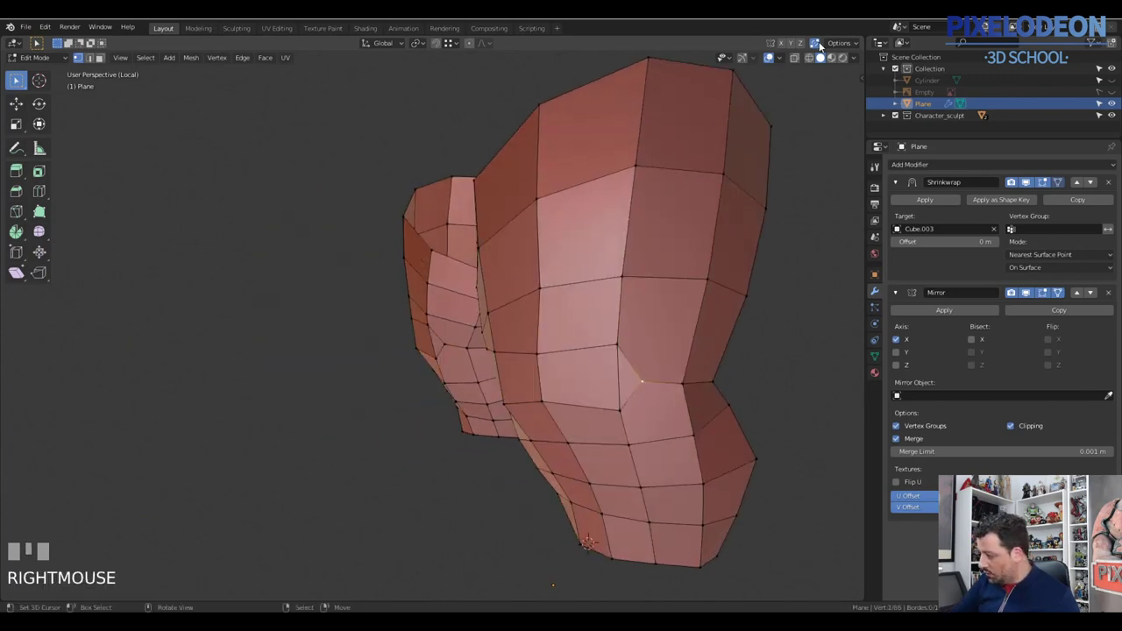
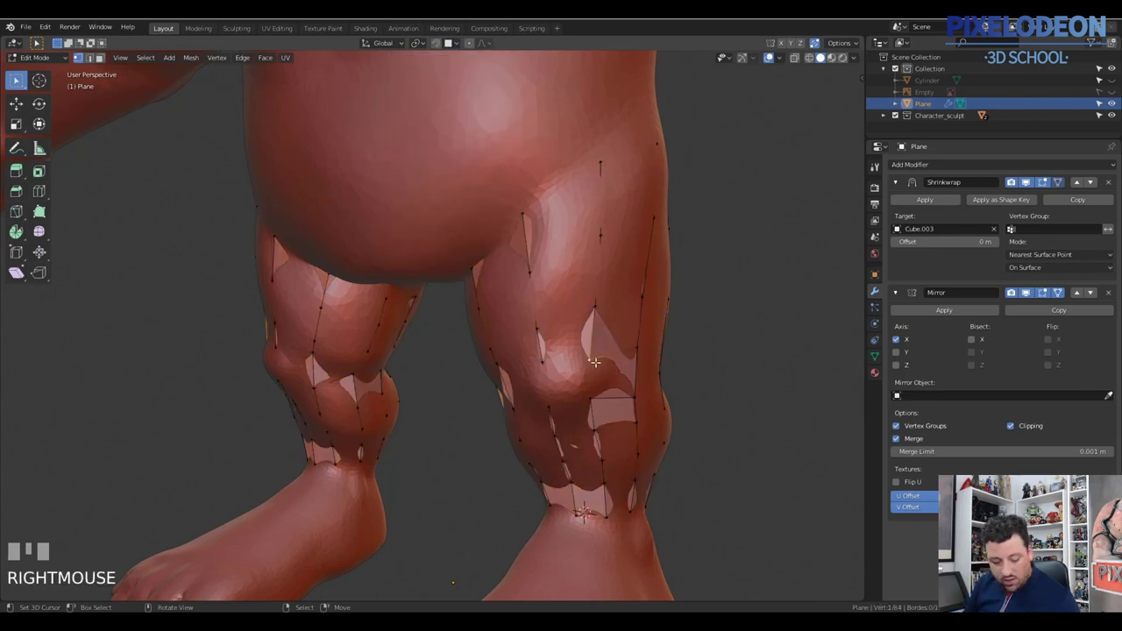
Step: Move a knee vertex into place and leave Edit Mode
{"action": "right_click", "coordinate": [547, 357]}
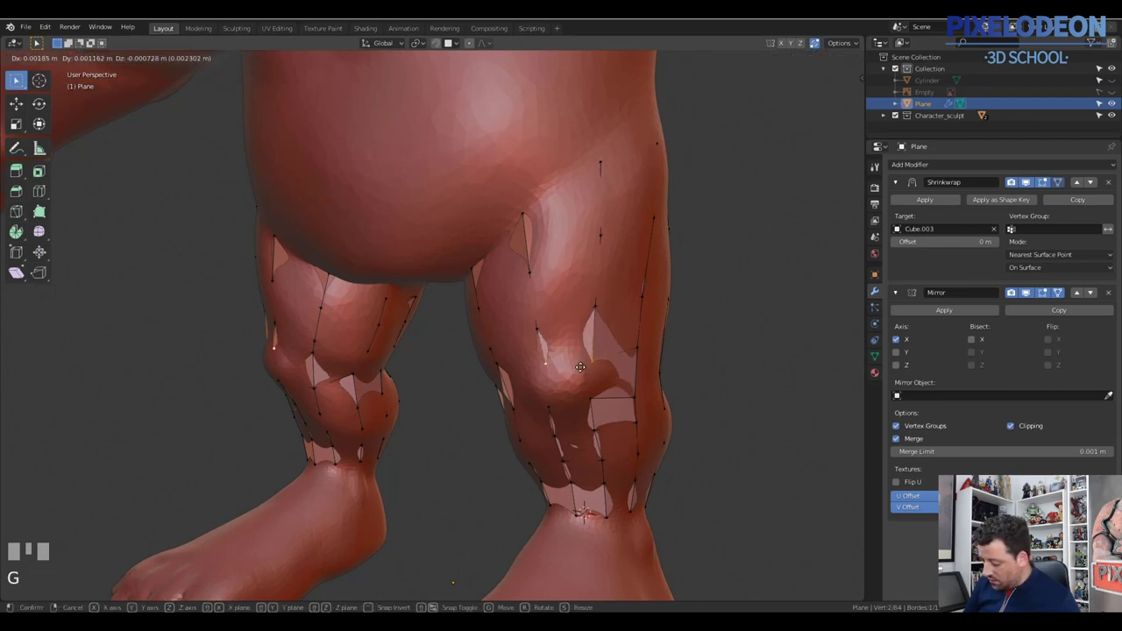
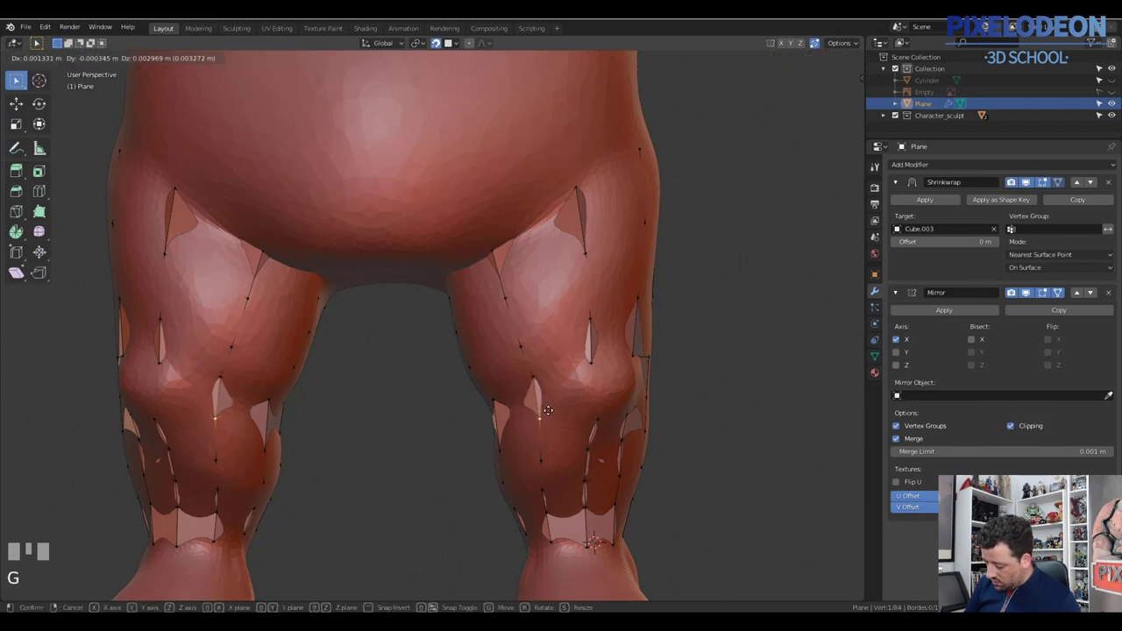
{"action": "left_click", "coordinate": [567, 388]}
{"action": "key", "text": "Tab"}
Step: Duplicate the Shrinkwrap, apply the original below Shrinkwrap.001, and re-enter Edit Mode
{"action": "left_click_drag", "start_coordinate": [590, 379], "coordinate": [1033, 188]}
{"action": "left_click", "coordinate": [1033, 188]}
{"action": "left_click", "coordinate": [1034, 187]}
{"action": "left_click", "coordinate": [1032, 189]}
{"action": "left_click_drag", "start_coordinate": [1078, 204], "coordinate": [1004, 229]}
{"action": "left_click_drag", "start_coordinate": [927, 209], "coordinate": [818, 289]}
{"action": "key", "text": "Tab"}
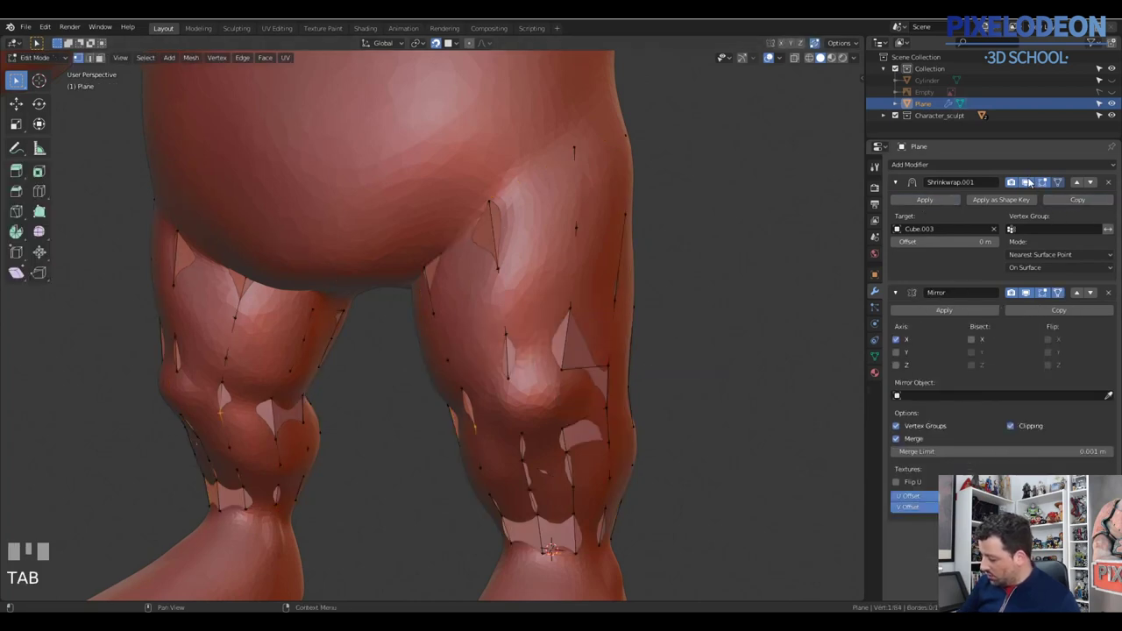
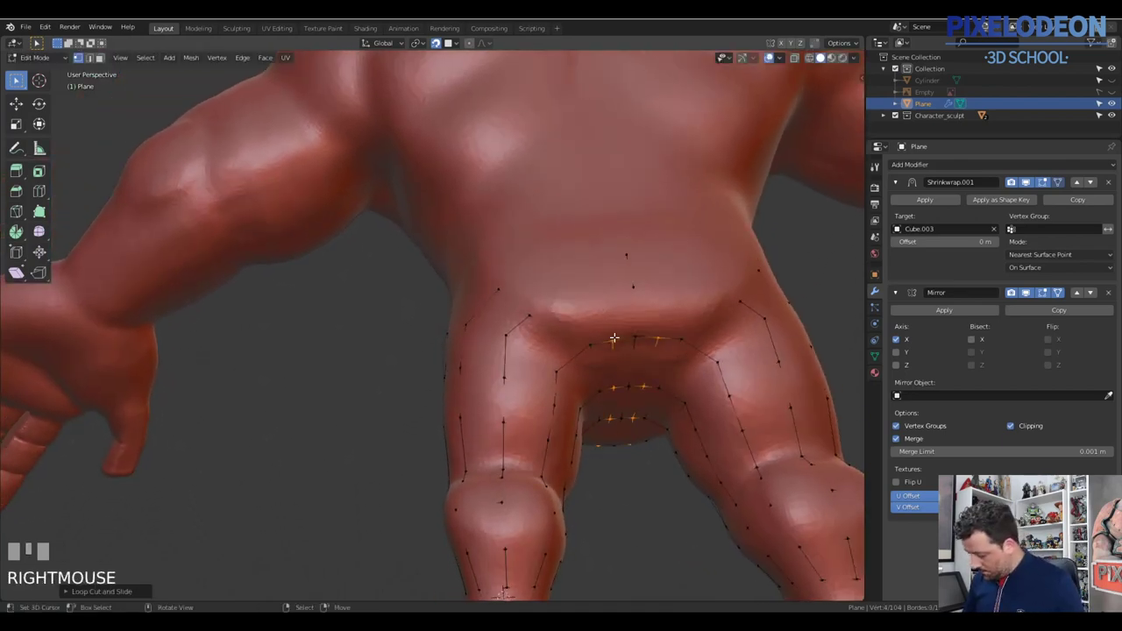
Step: Extrude new vertices from the lower-belly loop across the crotch toward the other leg
{"action": "right_click", "coordinate": [613, 335]}
{"action": "left_click_drag", "start_coordinate": [613, 339], "coordinate": [597, 299]}
{"action": "left_click", "coordinate": [597, 299]}
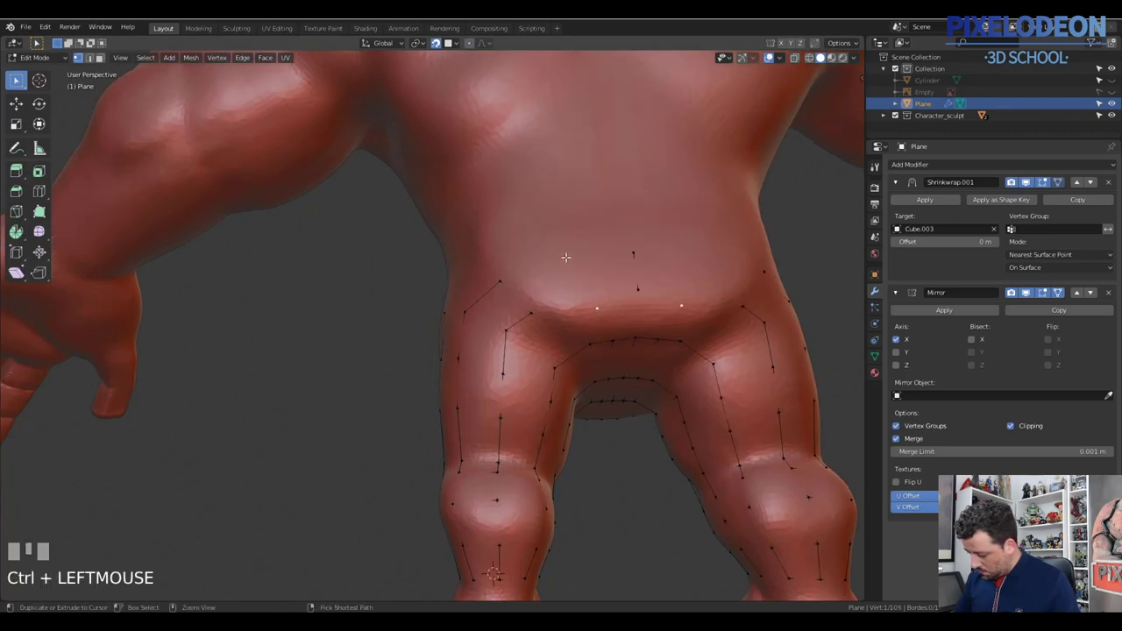
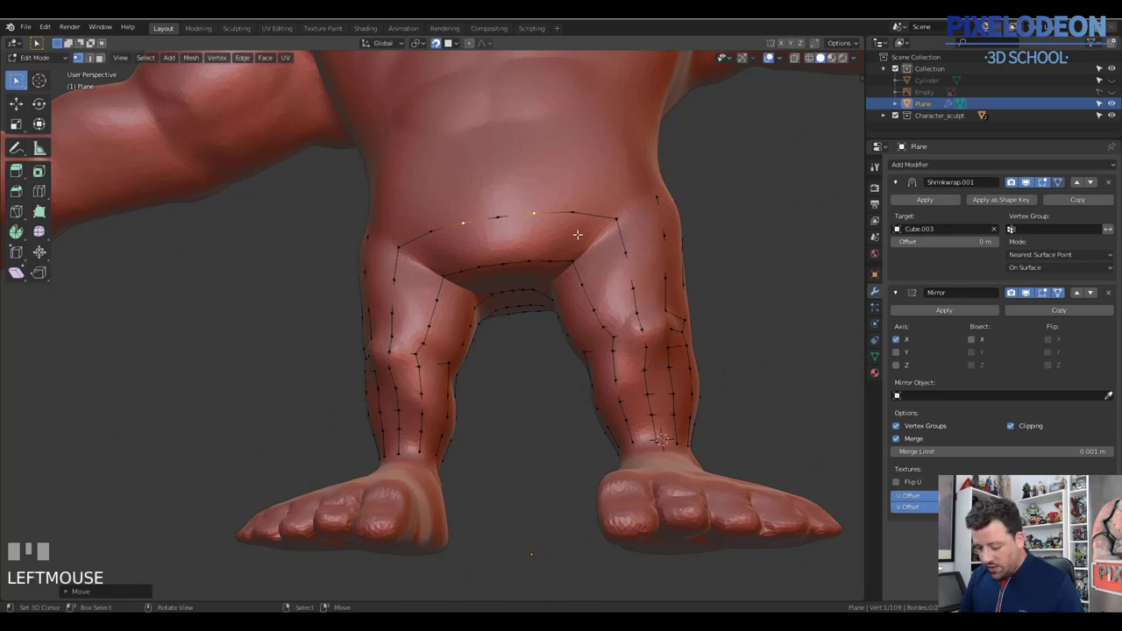
{"action": "right_click", "coordinate": [620, 215]}
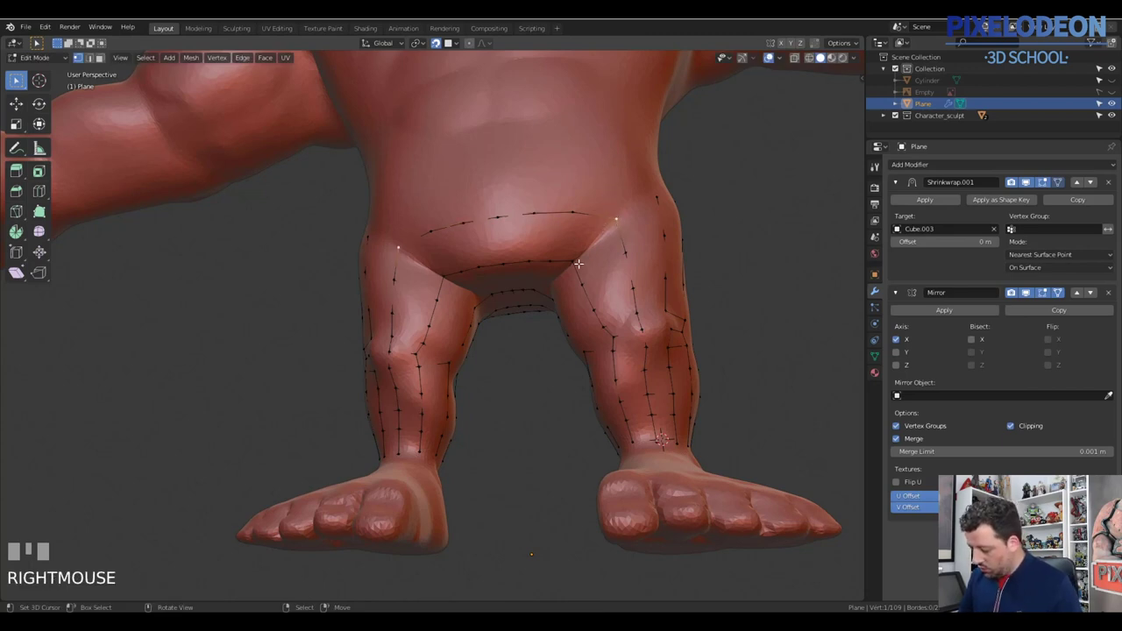
{"action": "key", "text": "2"}
{"action": "right_click", "coordinate": [593, 240]}
{"action": "key", "text": "f"}
Step: Pull the new vertices onto both hips to join the leg strips, then isolate the retopology mesh in Local View
{"action": "left_click_drag", "start_coordinate": [586, 243], "coordinate": [583, 249]}
{"action": "right_click", "coordinate": [583, 249]}
{"action": "left_click_drag", "start_coordinate": [585, 258], "coordinate": [610, 262]}
{"action": "key", "text": "q"}
{"action": "key", "text": "q"}
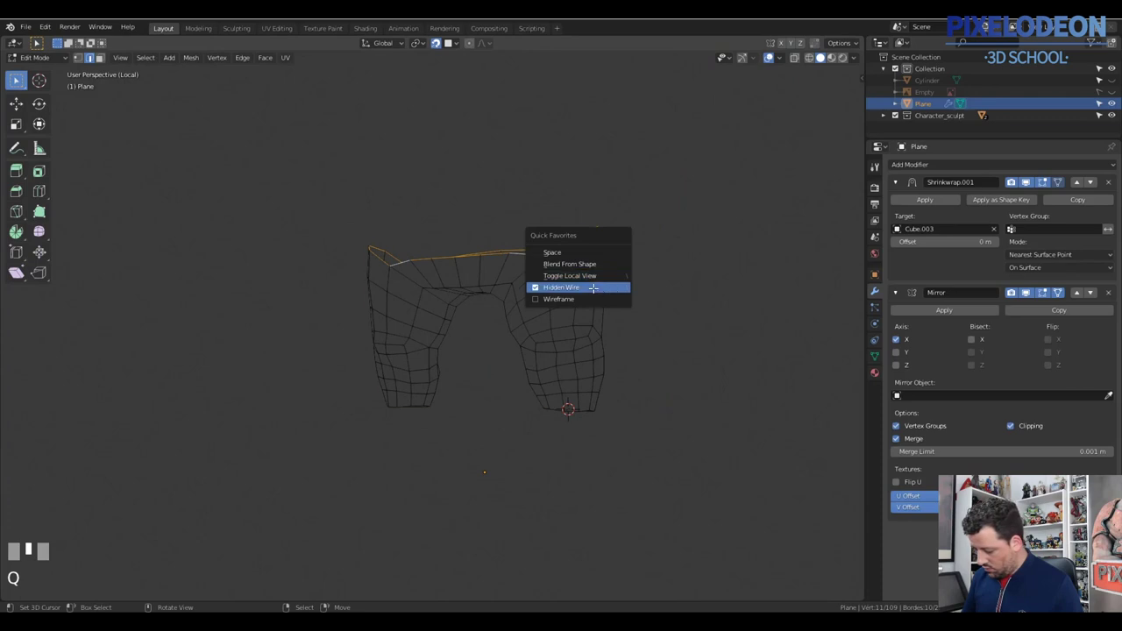
Step: Show the isolated leg cage as solid shaded faces and begin leaving Local View via Quick Favorites
{"action": "middle_click", "coordinate": [607, 292]}
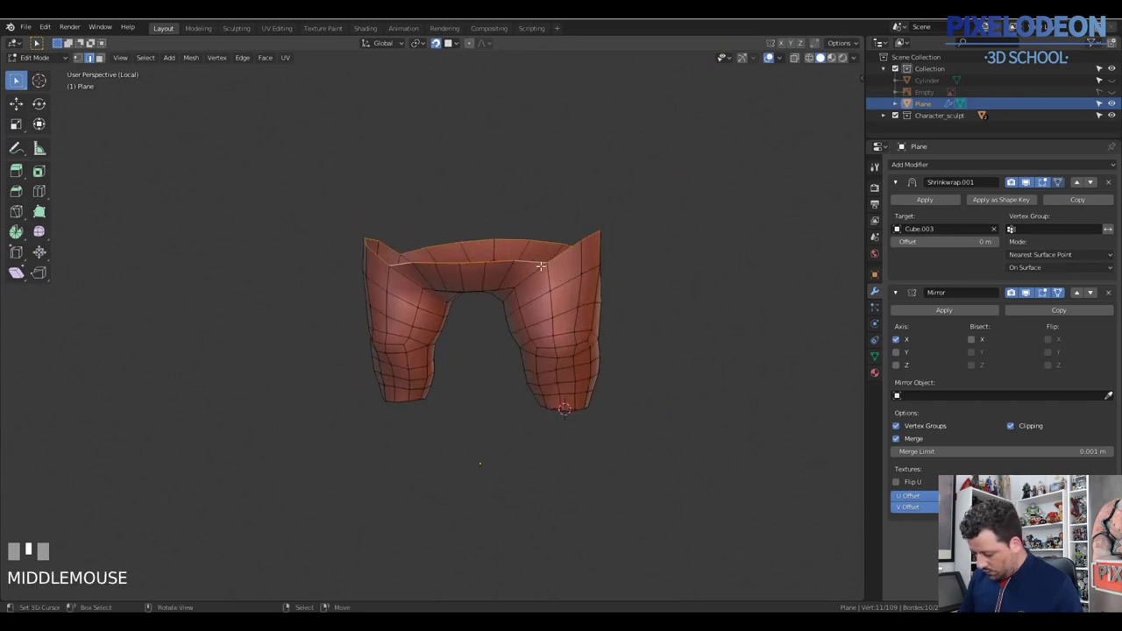
{"action": "key", "text": "q"}
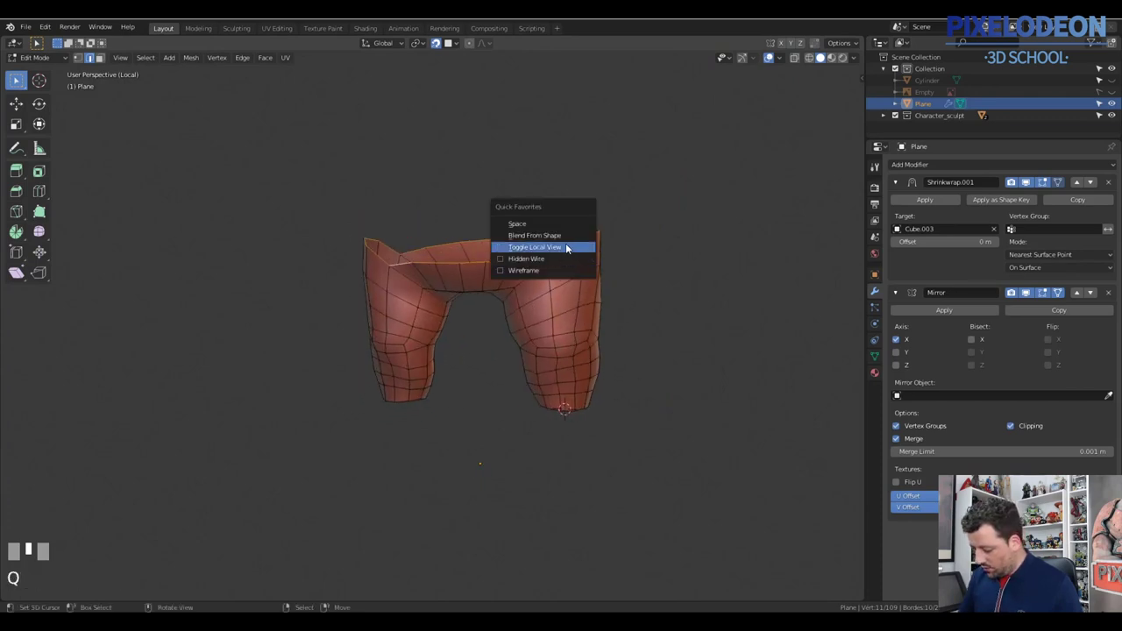
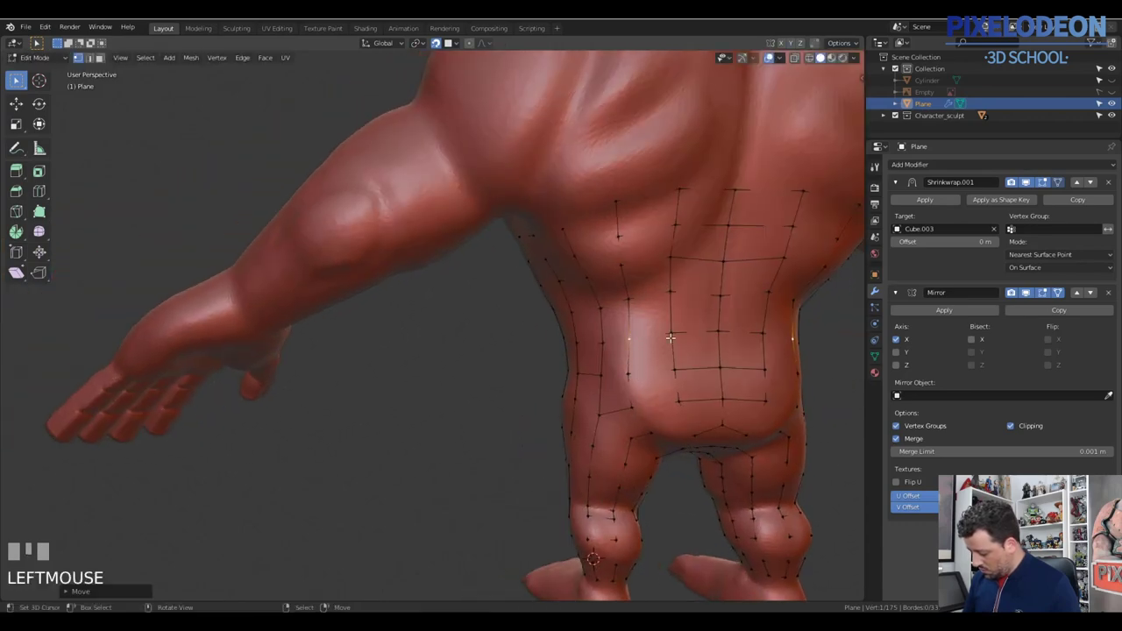
Step: Switch to Object Mode, select the Plane retopology mesh and return to Edit Mode via the Ctrl+Tab pie
{"action": "left_click_drag", "start_coordinate": [714, 328], "coordinate": [617, 336]}
{"action": "right_click", "coordinate": [616, 335]}
{"action": "key", "text": "g"}
{"action": "left_click", "coordinate": [609, 318]}
{"action": "left_click_drag", "start_coordinate": [632, 321], "coordinate": [587, 335]}
{"action": "right_click", "coordinate": [587, 335]}
{"action": "key", "text": "Tab"}
{"action": "left_click_drag", "start_coordinate": [1056, 205], "coordinate": [843, 254]}
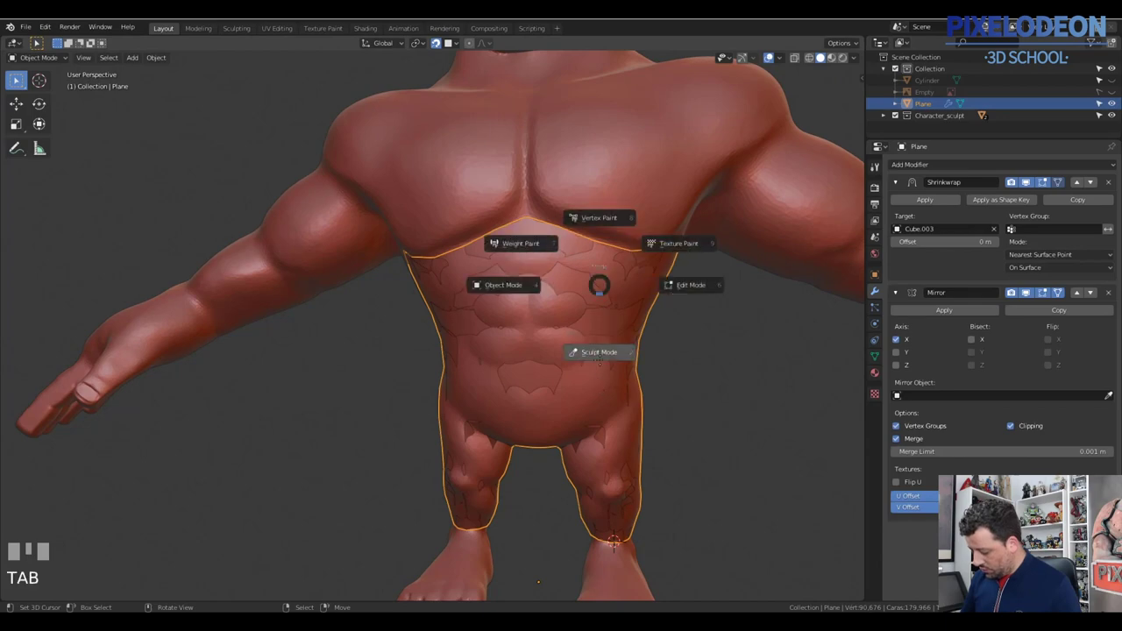
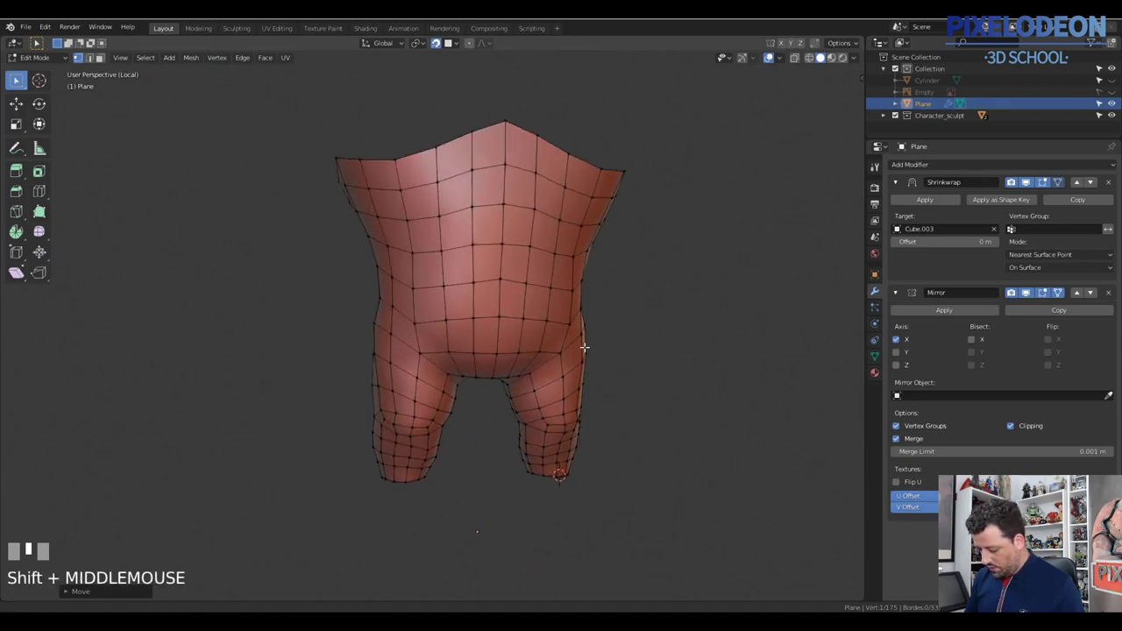
Step: Bring up Quick Favorites to toggle Local View and show the full character again
{"action": "key", "text": "q"}
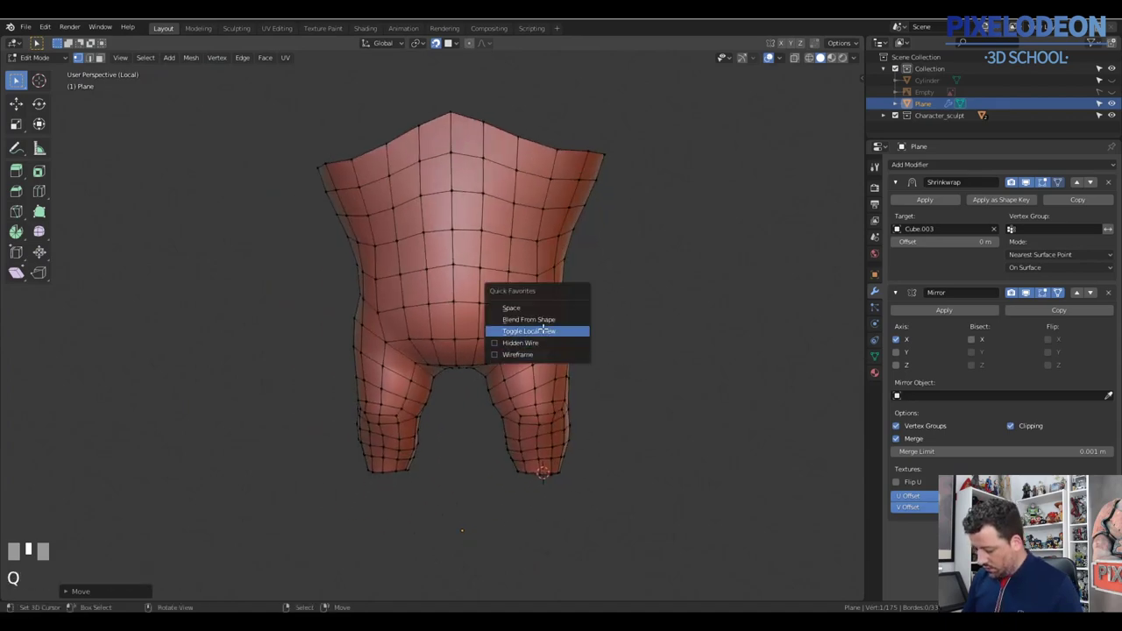
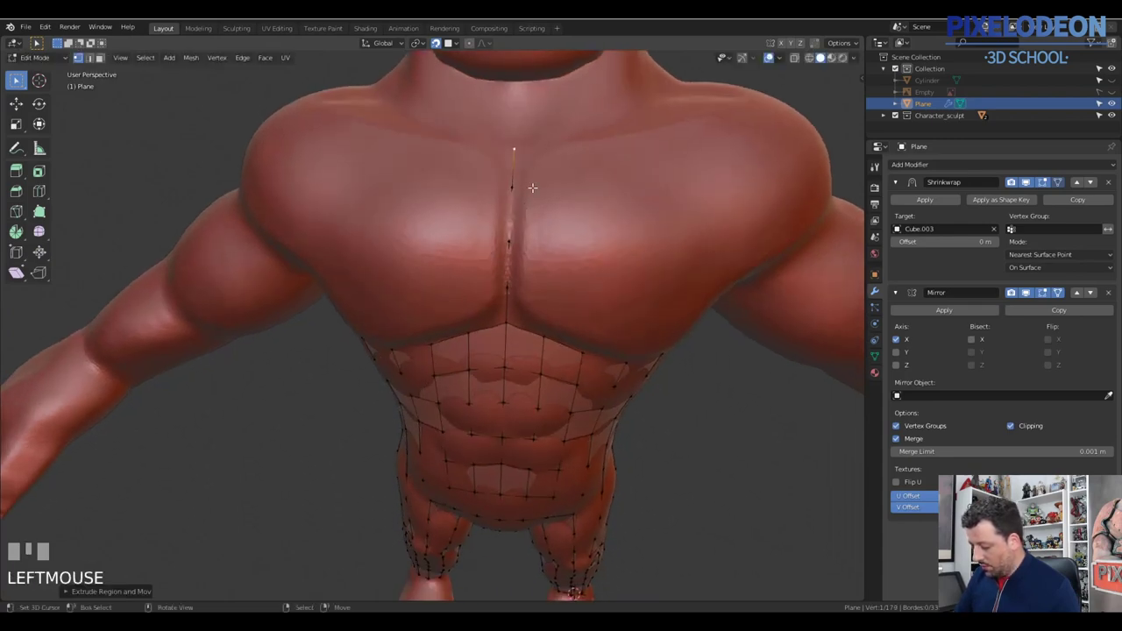
Step: Extrude a centreline edge strip vertex by vertex up the sternum
{"action": "left_click_drag", "start_coordinate": [534, 203], "coordinate": [516, 321]}
{"action": "right_click", "coordinate": [516, 321]}
{"action": "left_click_drag", "start_coordinate": [559, 323], "coordinate": [506, 199]}
{"action": "right_click", "coordinate": [506, 198]}
{"action": "left_click_drag", "start_coordinate": [514, 220], "coordinate": [517, 209]}
{"action": "left_click", "coordinate": [517, 210]}
{"action": "left_click_drag", "start_coordinate": [523, 233], "coordinate": [511, 257]}
{"action": "left_click", "coordinate": [510, 257]}
{"action": "left_click", "coordinate": [504, 303]}
{"action": "left_click", "coordinate": [509, 348]}
Step: Continue the centreline edge up to the base of the neck
{"action": "left_click_drag", "start_coordinate": [515, 328], "coordinate": [515, 370]}
{"action": "left_click_drag", "start_coordinate": [515, 370], "coordinate": [538, 372]}
{"action": "left_click_drag", "start_coordinate": [549, 358], "coordinate": [562, 384]}
{"action": "left_click", "coordinate": [562, 384]}
{"action": "left_click_drag", "start_coordinate": [590, 385], "coordinate": [595, 397]}
{"action": "left_click", "coordinate": [595, 396]}
Step: Extrude and fill a small quad capping the centreline at the neck base near the collarbone
{"action": "left_click_drag", "start_coordinate": [608, 372], "coordinate": [522, 363]}
{"action": "right_click", "coordinate": [522, 363]}
{"action": "left_click_drag", "start_coordinate": [529, 373], "coordinate": [503, 346]}
{"action": "right_click", "coordinate": [503, 346]}
{"action": "left_click_drag", "start_coordinate": [539, 326], "coordinate": [493, 233]}
{"action": "key", "text": "2"}
{"action": "right_click", "coordinate": [496, 200]}
{"action": "key", "text": "f"}
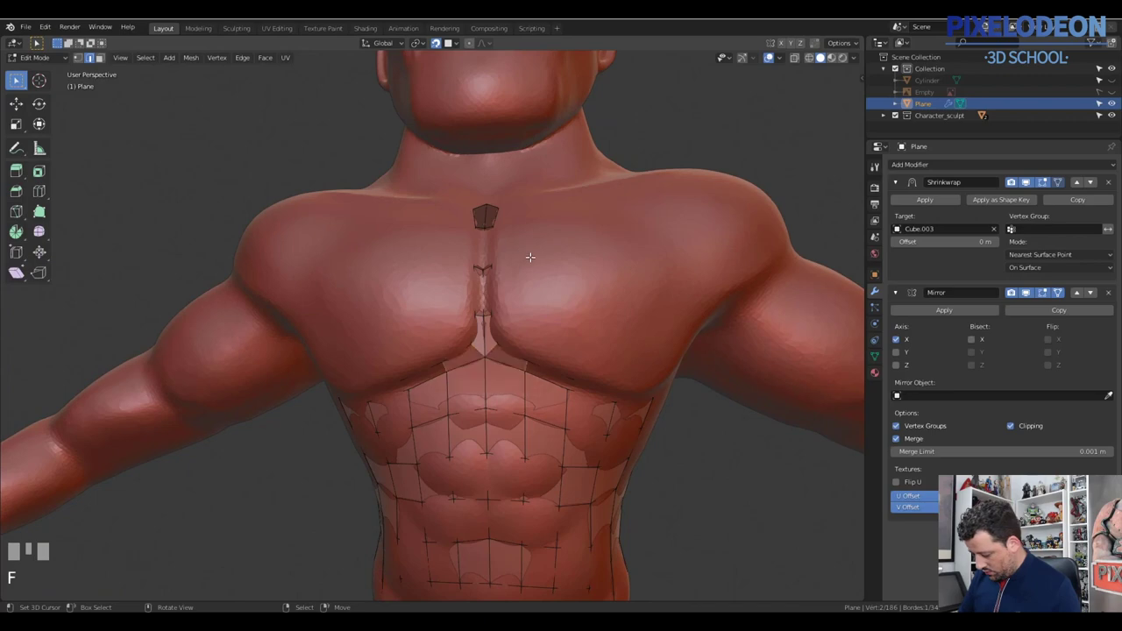
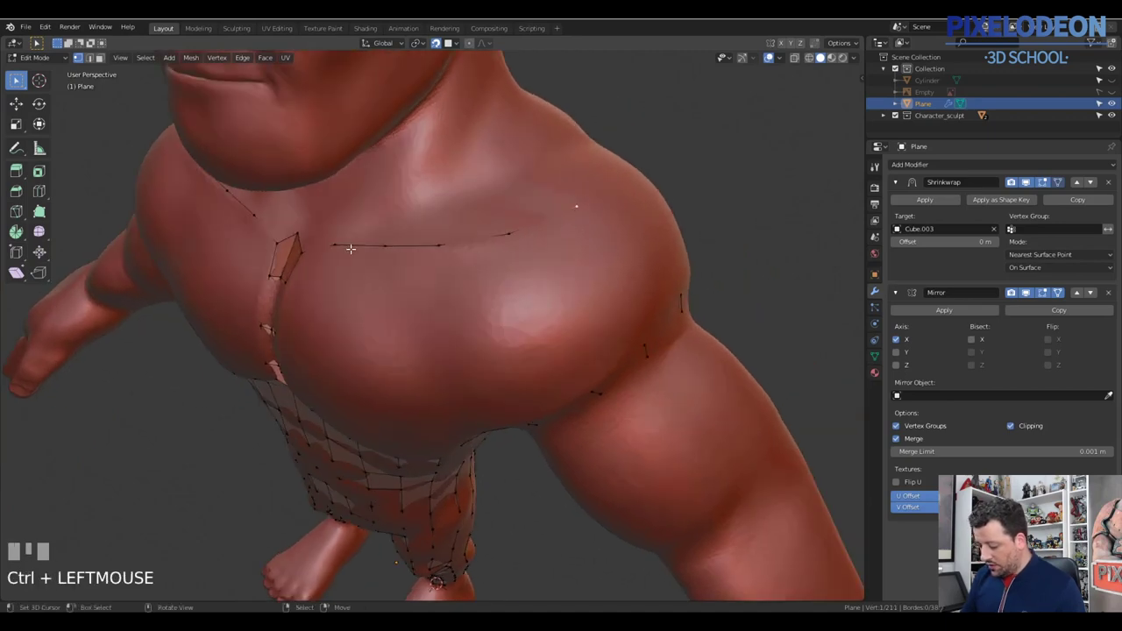
Step: Extrude edges and drag vertices over the upper pec, filling the first quads at the chest centre
{"action": "left_click_drag", "start_coordinate": [602, 218], "coordinate": [529, 262]}
{"action": "left_click_drag", "start_coordinate": [530, 262], "coordinate": [568, 269]}
{"action": "left_click_drag", "start_coordinate": [515, 261], "coordinate": [581, 294]}
{"action": "left_click", "coordinate": [582, 294]}
{"action": "left_click_drag", "start_coordinate": [587, 295], "coordinate": [634, 322]}
{"action": "left_click", "coordinate": [634, 322]}
{"action": "left_click_drag", "start_coordinate": [676, 321], "coordinate": [572, 329]}
{"action": "key", "text": "2"}
{"action": "right_click", "coordinate": [573, 329]}
{"action": "left_click_drag", "start_coordinate": [558, 338], "coordinate": [594, 370]}
{"action": "right_click", "coordinate": [594, 371]}
{"action": "right_click", "coordinate": [598, 238]}
{"action": "key", "text": "f"}
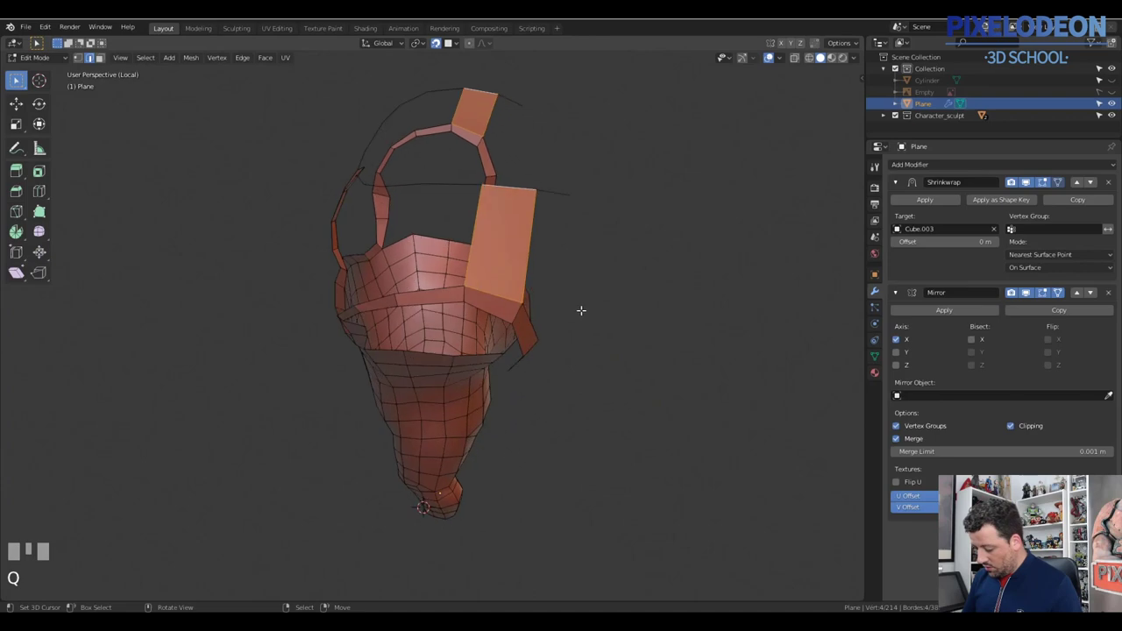
Step: Fill further faces up the chest and toggle Local View to check the mesh against the sculpt
{"action": "left_click_drag", "start_coordinate": [571, 289], "coordinate": [480, 229]}
{"action": "right_click", "coordinate": [479, 230]}
{"action": "key", "text": "f"}
{"action": "left_click_drag", "start_coordinate": [495, 246], "coordinate": [597, 299]}
{"action": "key", "text": "q"}
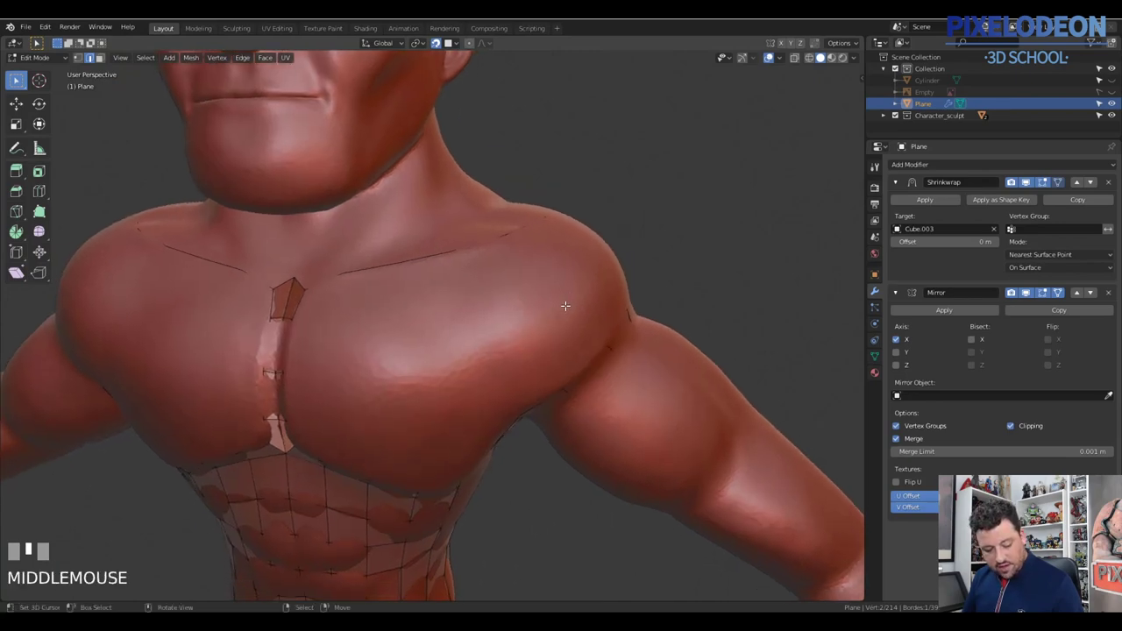
{"action": "key", "text": "q"}
{"action": "middle_click", "coordinate": [501, 352]}
Step: Extend the quad band outward over the pec toward the shoulder, filling faces as it goes
{"action": "left_click_drag", "start_coordinate": [564, 275], "coordinate": [492, 380]}
{"action": "right_click", "coordinate": [492, 379]}
{"action": "left_click_drag", "start_coordinate": [481, 391], "coordinate": [310, 340]}
{"action": "right_click", "coordinate": [311, 340]}
{"action": "key", "text": "f"}
{"action": "right_click", "coordinate": [438, 346]}
{"action": "left_click_drag", "start_coordinate": [457, 371], "coordinate": [430, 371]}
{"action": "key", "text": "f"}
Step: Add a loop cut through the chest band and fill the remaining quads wrapping over the pecs
{"action": "key", "text": "1"}
{"action": "key", "text": "ctrl+r"}
{"action": "right_click", "coordinate": [430, 371]}
{"action": "left_click_drag", "start_coordinate": [450, 358], "coordinate": [308, 394]}
{"action": "key", "text": "2"}
{"action": "right_click", "coordinate": [308, 395]}
{"action": "left_click_drag", "start_coordinate": [408, 385], "coordinate": [312, 342]}
{"action": "key", "text": "f"}
{"action": "key", "text": "f"}
{"action": "right_click", "coordinate": [312, 341]}
{"action": "key", "text": "f"}
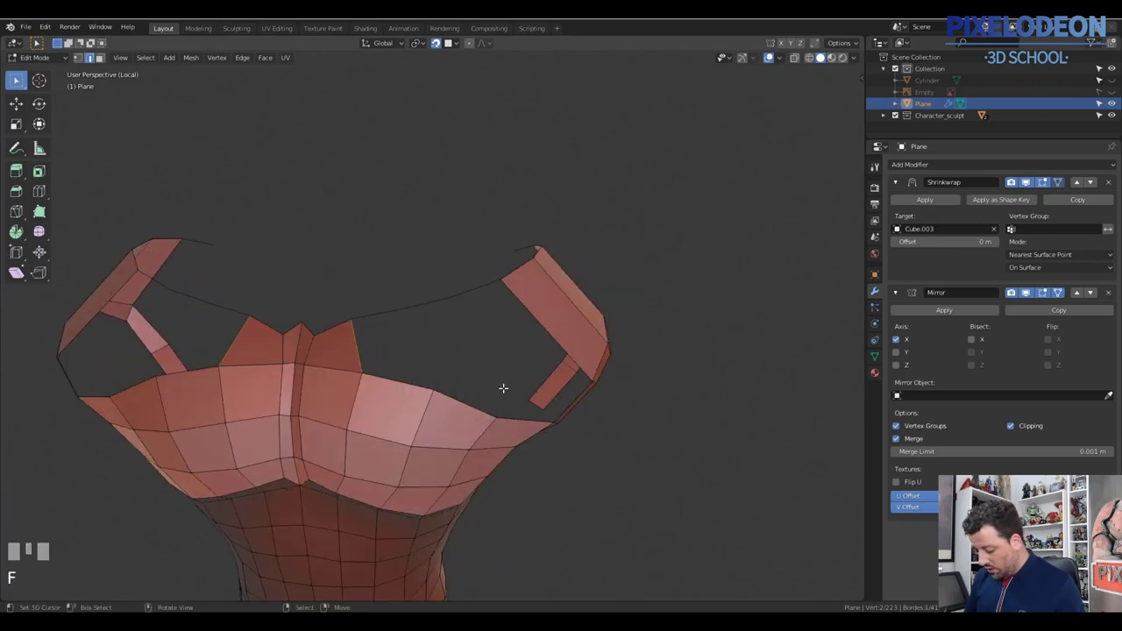
Step: Loop-cut the chest band and extrude-fill a face down toward the first shoulder
{"action": "left_click_drag", "start_coordinate": [493, 381], "coordinate": [544, 331]}
{"action": "key", "text": "ctrl+r"}
{"action": "right_click", "coordinate": [543, 332]}
{"action": "left_click_drag", "start_coordinate": [561, 326], "coordinate": [546, 388]}
{"action": "right_click", "coordinate": [547, 387]}
{"action": "left_click_drag", "start_coordinate": [547, 379], "coordinate": [536, 409]}
{"action": "key", "text": "f"}
{"action": "key", "text": "1"}
Step: Add another loop cut and fill quads covering the first shoulder
{"action": "key", "text": "ctrl+r"}
{"action": "right_click", "coordinate": [536, 409]}
{"action": "left_click_drag", "start_coordinate": [485, 297], "coordinate": [491, 274]}
{"action": "key", "text": "3"}
{"action": "right_click", "coordinate": [492, 274]}
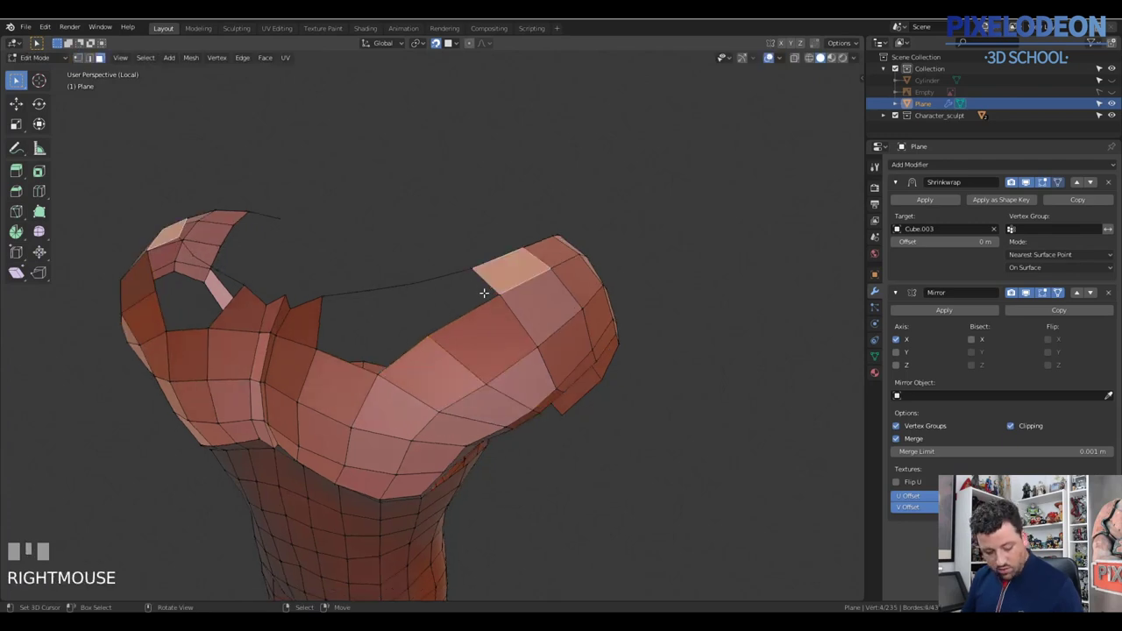
{"action": "key", "text": "2"}
{"action": "right_click", "coordinate": [487, 280]}
{"action": "key", "text": "f"}
{"action": "left_click_drag", "start_coordinate": [497, 307], "coordinate": [478, 314]}
{"action": "key", "text": "1"}
{"action": "right_click", "coordinate": [477, 314]}
{"action": "key", "text": "f"}
Step: Drag and grab vertices to fill faces over the opposite shoulder
{"action": "left_click_drag", "start_coordinate": [509, 338], "coordinate": [542, 336]}
{"action": "right_click", "coordinate": [542, 336]}
{"action": "left_click_drag", "start_coordinate": [595, 321], "coordinate": [707, 275]}
{"action": "right_click", "coordinate": [707, 275]}
{"action": "left_click_drag", "start_coordinate": [646, 309], "coordinate": [674, 331]}
{"action": "key", "text": "g"}
{"action": "left_click", "coordinate": [674, 331]}
{"action": "left_click_drag", "start_coordinate": [703, 321], "coordinate": [571, 339]}
Step: Cut a new horizontal edge loop across the upper chest and slide it into place over the pecs
{"action": "key", "text": "ctrl+r"}
{"action": "right_click", "coordinate": [571, 339]}
{"action": "left_click_drag", "start_coordinate": [592, 326], "coordinate": [475, 383]}
{"action": "left_click_drag", "start_coordinate": [474, 383], "coordinate": [347, 367]}
{"action": "left_click_drag", "start_coordinate": [334, 364], "coordinate": [404, 380]}
{"action": "key", "text": "g"}
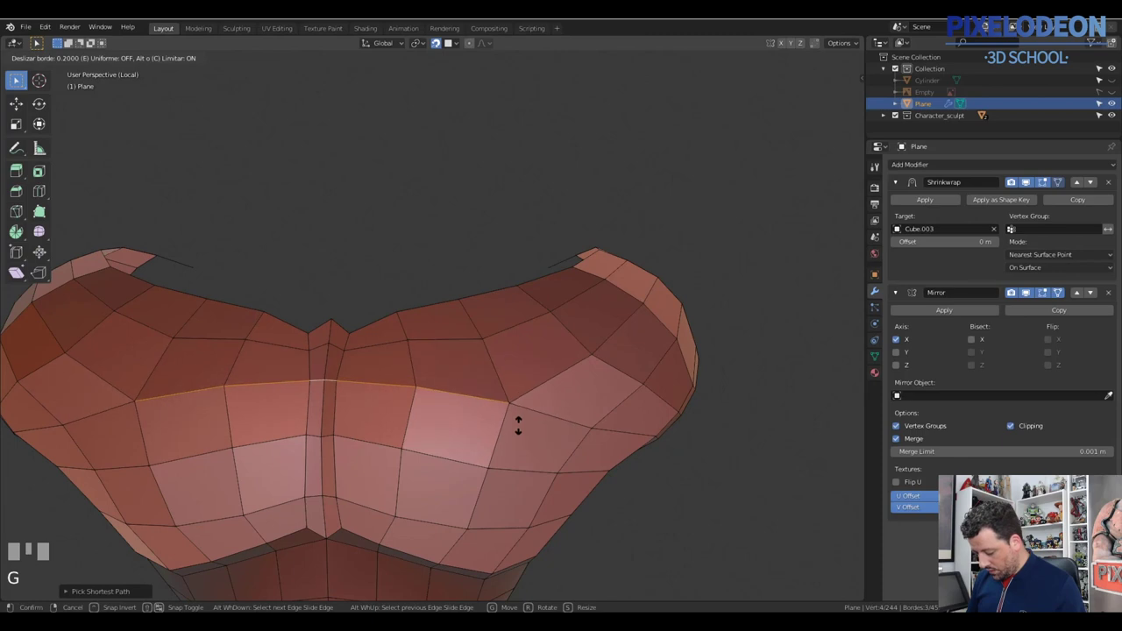
Step: Confirm the loop slide, select all and recalculate normals, then leave Edit Mode to view the shrinkwrapped shell
{"action": "left_click", "coordinate": [525, 406]}
{"action": "left_click_drag", "start_coordinate": [570, 349], "coordinate": [582, 317]}
{"action": "key", "text": "a"}
{"action": "key", "text": "shift+n"}
{"action": "key", "text": "Tab"}
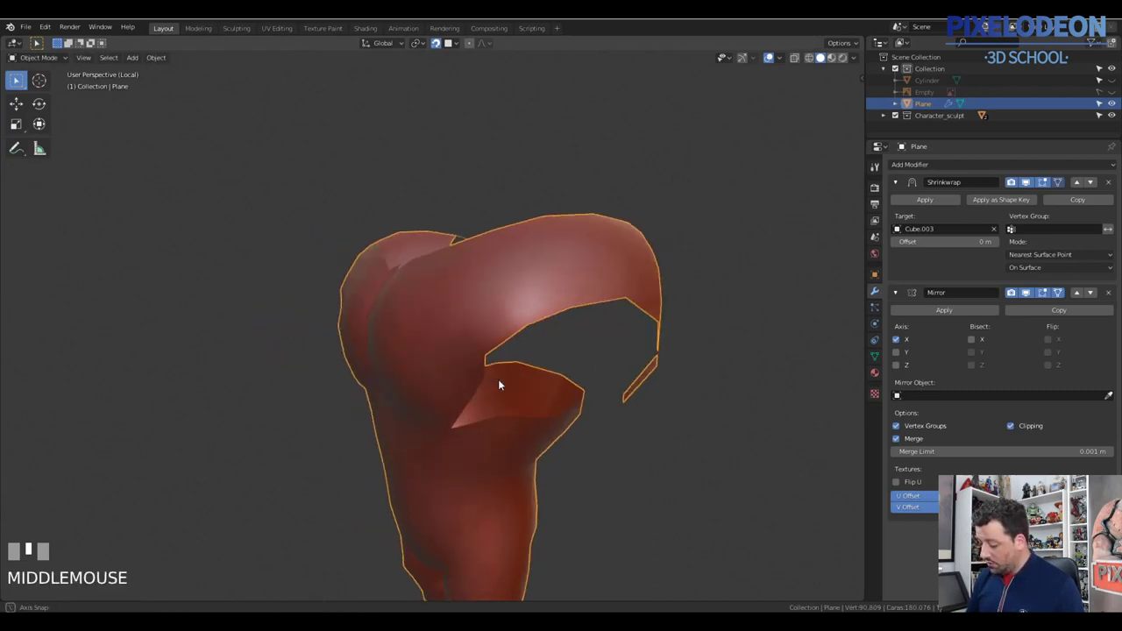
Step: Re-enter Edit Mode, exit Local View and adjust shading while orbiting around the chest
{"action": "key", "text": "Tab"}
{"action": "middle_click", "coordinate": [573, 337]}
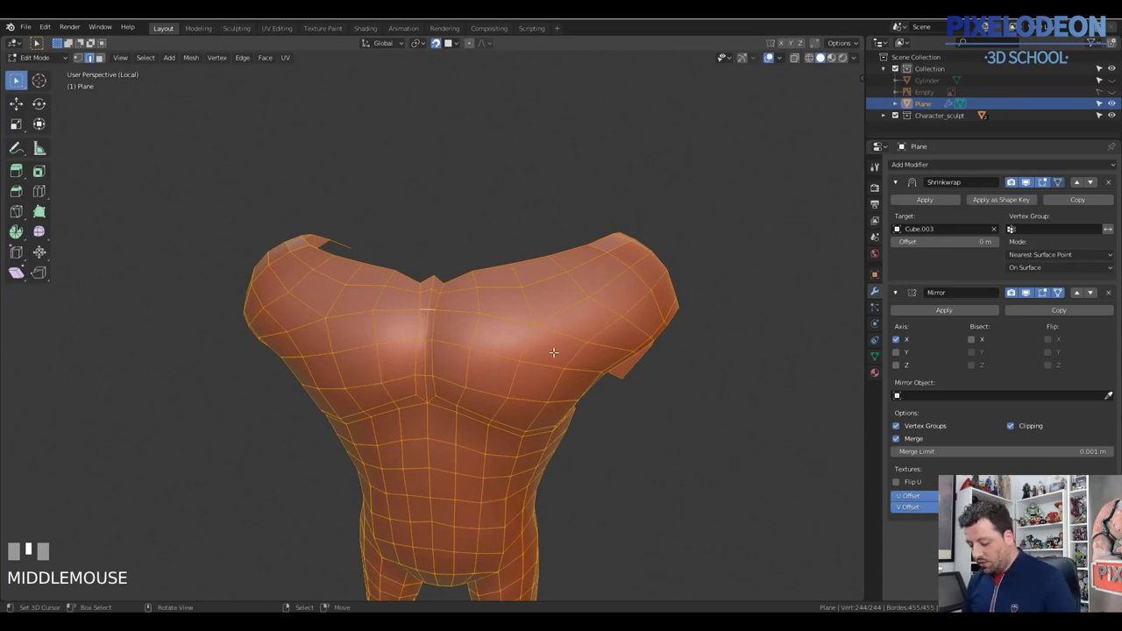
{"action": "key", "text": "q"}
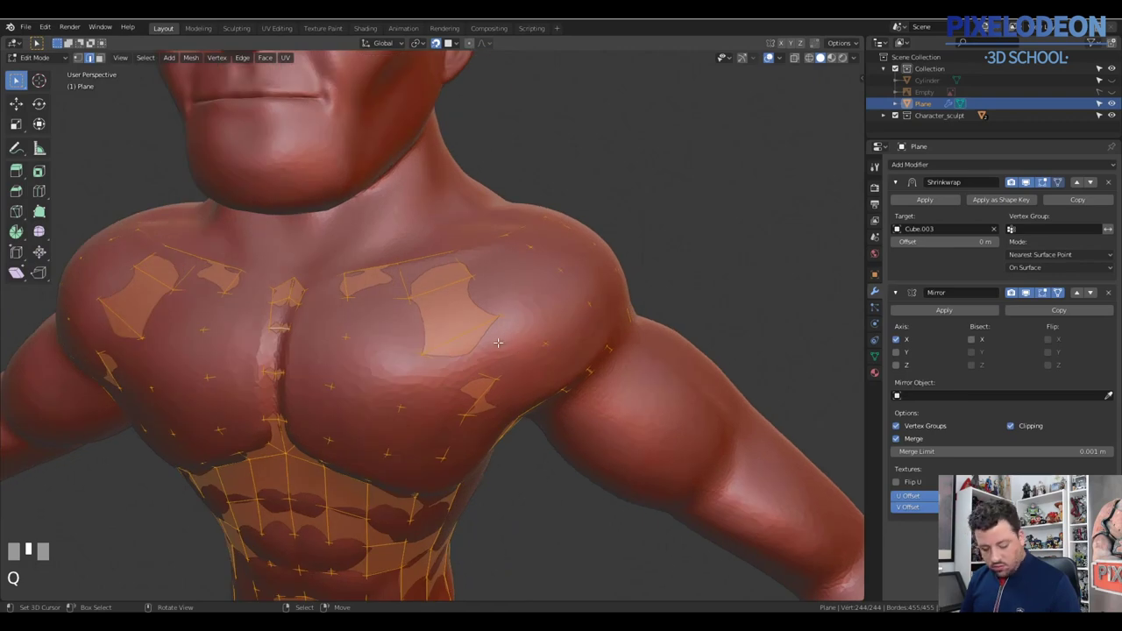
{"action": "middle_click", "coordinate": [541, 290]}
{"action": "key", "text": "z"}
{"action": "middle_click", "coordinate": [542, 303]}
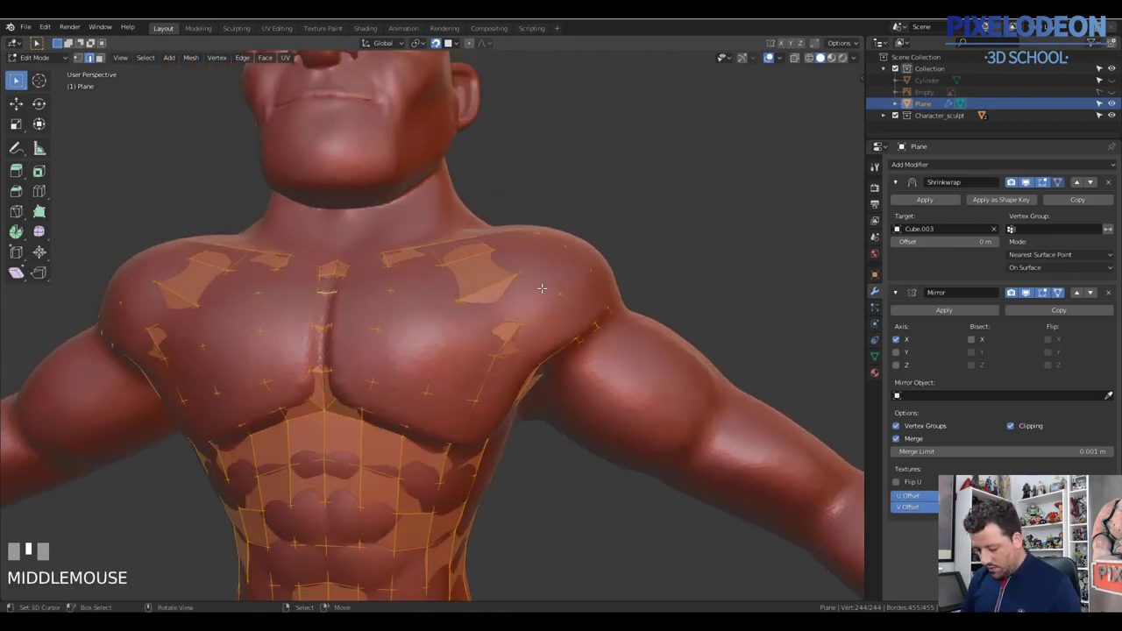
Step: Toggle in and out of Edit Mode while orbiting to compare the chest cage against the sculpt
{"action": "key", "text": "Tab"}
{"action": "middle_click", "coordinate": [501, 326]}
{"action": "key", "text": "Tab"}
{"action": "middle_click", "coordinate": [545, 319]}
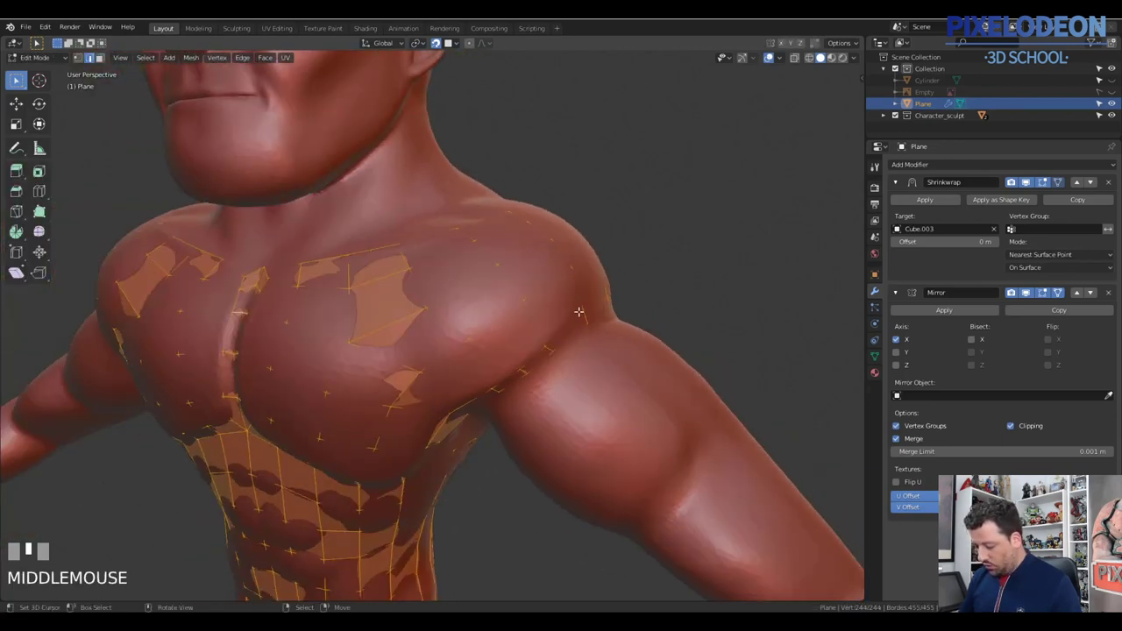
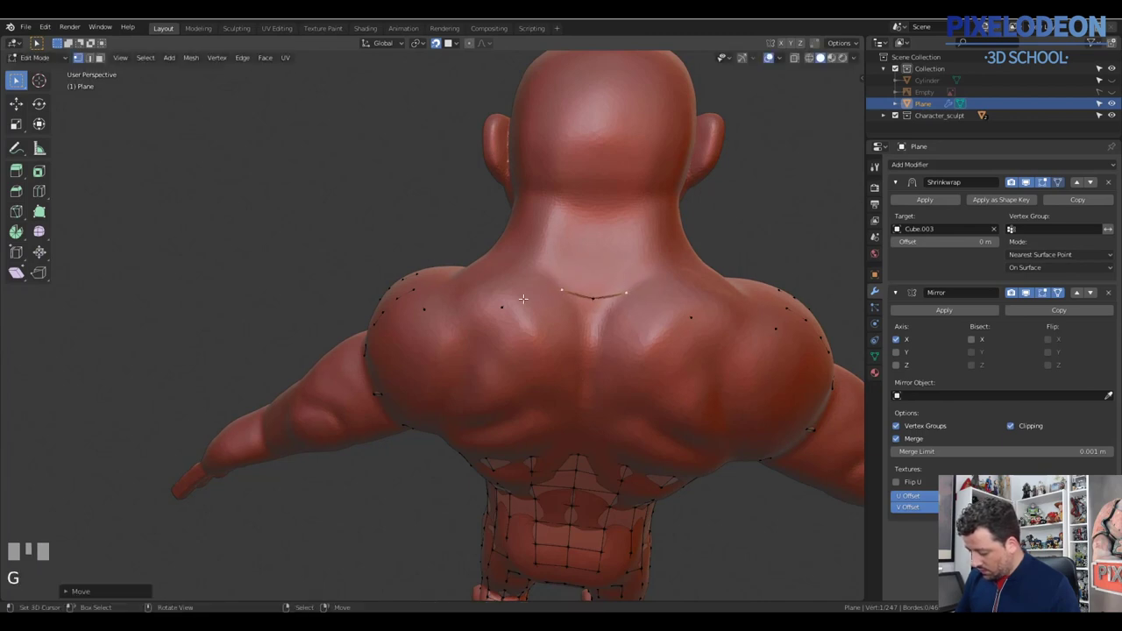
Step: Pull the back edge down into a strip of faces along the upper spine and add a loop cut across it
{"action": "right_click", "coordinate": [501, 300]}
{"action": "key", "text": "g"}
{"action": "left_click", "coordinate": [542, 274]}
{"action": "left_click_drag", "start_coordinate": [589, 283], "coordinate": [556, 308]}
{"action": "key", "text": "q"}
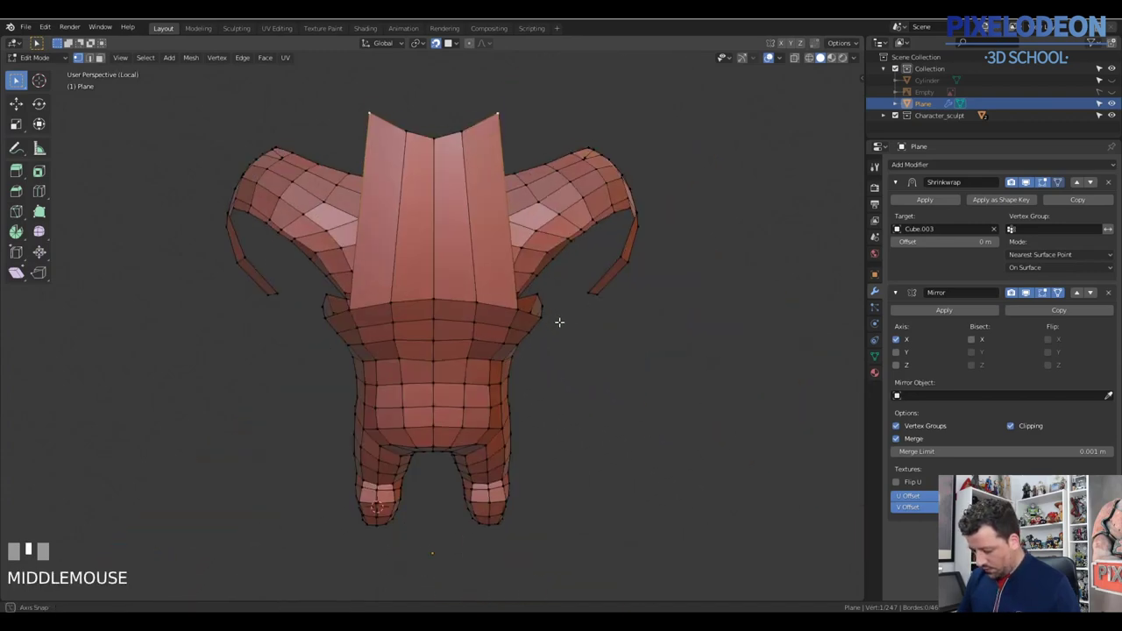
{"action": "key", "text": "ctrl+r"}
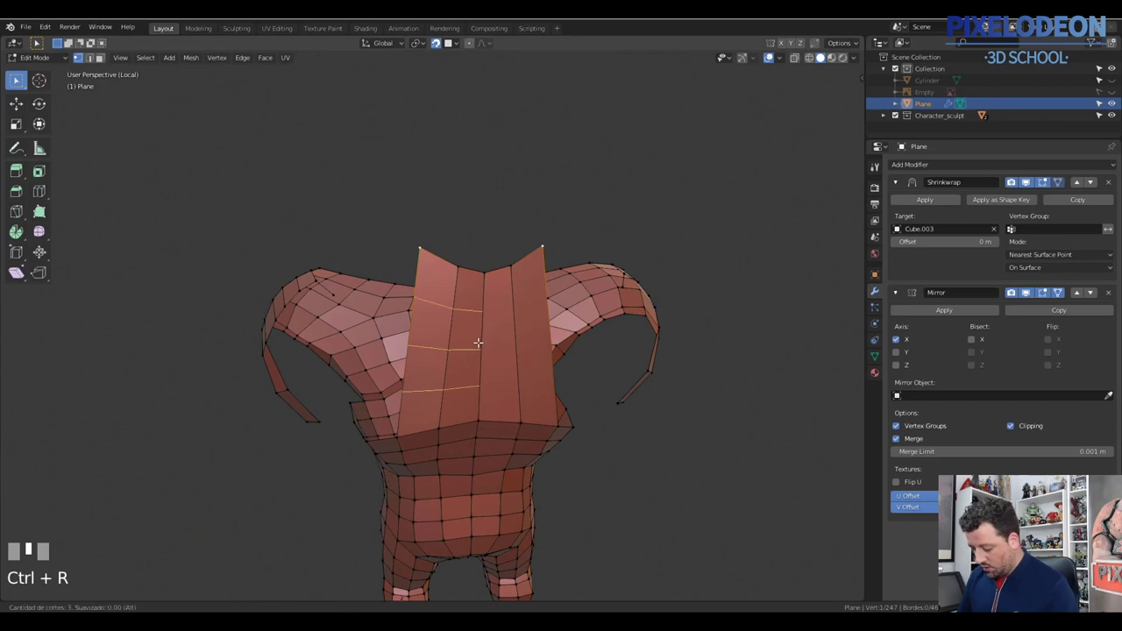
{"action": "right_click", "coordinate": [485, 335]}
Step: Toggle Local View to check the strip and nudge its lower vertices over the spine
{"action": "middle_click", "coordinate": [495, 318]}
{"action": "key", "text": "q"}
{"action": "middle_click", "coordinate": [574, 310]}
{"action": "key", "text": "g"}
{"action": "left_click", "coordinate": [569, 346]}
{"action": "middle_click", "coordinate": [571, 327]}
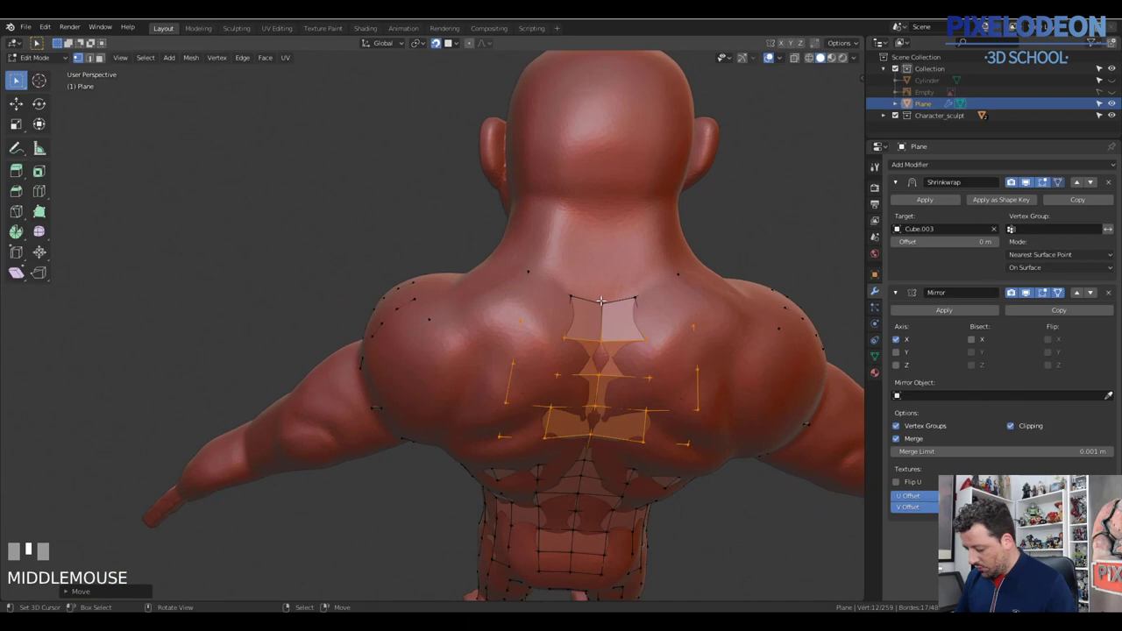
Step: Move and place vertices spreading the cage over the shoulder blade toward the arm
{"action": "right_click", "coordinate": [602, 299]}
{"action": "left_click_drag", "start_coordinate": [613, 316], "coordinate": [507, 324]}
{"action": "right_click", "coordinate": [507, 324]}
{"action": "left_click_drag", "start_coordinate": [527, 306], "coordinate": [522, 297]}
{"action": "left_click", "coordinate": [521, 298]}
{"action": "left_click", "coordinate": [557, 285]}
{"action": "left_click_drag", "start_coordinate": [570, 292], "coordinate": [566, 237]}
{"action": "left_click", "coordinate": [566, 237]}
Step: Fill two new faces over the rear shoulder between the selected vertices
{"action": "right_click", "coordinate": [571, 223]}
{"action": "key", "text": "f"}
{"action": "right_click", "coordinate": [591, 216]}
{"action": "left_click", "coordinate": [587, 258]}
{"action": "left_click_drag", "start_coordinate": [594, 276], "coordinate": [557, 311]}
{"action": "right_click", "coordinate": [558, 311]}
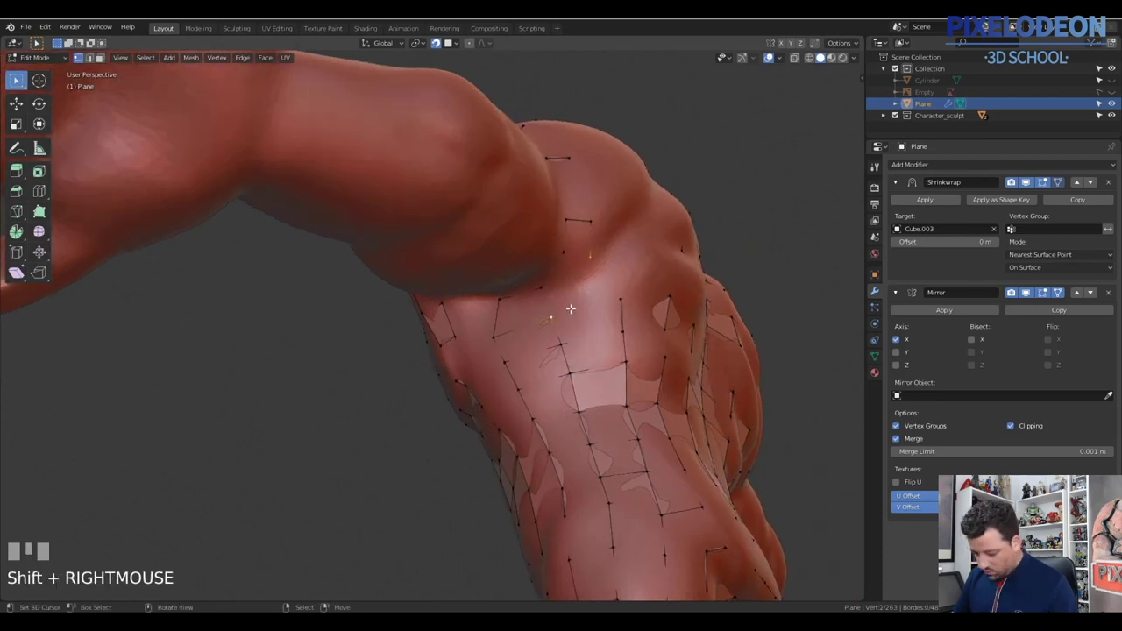
{"action": "key", "text": "f"}
{"action": "right_click", "coordinate": [582, 216]}
Step: Fill faces at the shoulder, then isolate the retopology Plane in Local View
{"action": "key", "text": "f"}
{"action": "right_click", "coordinate": [511, 309]}
{"action": "key", "text": "f"}
{"action": "left_click_drag", "start_coordinate": [578, 276], "coordinate": [567, 328]}
{"action": "key", "text": "q"}
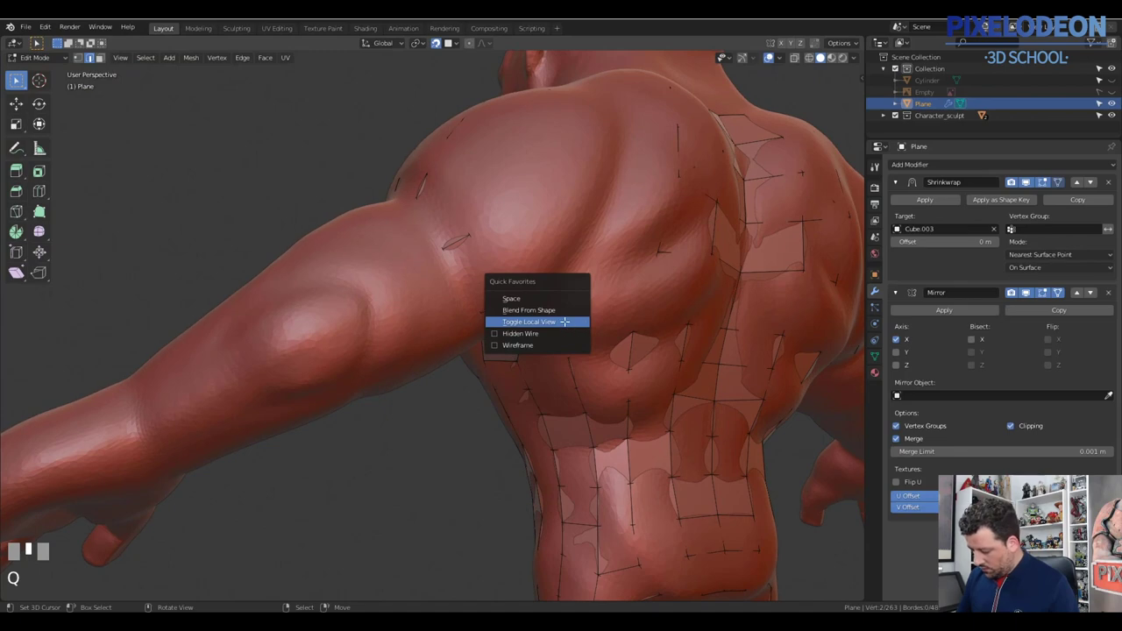
{"action": "middle_click", "coordinate": [576, 310]}
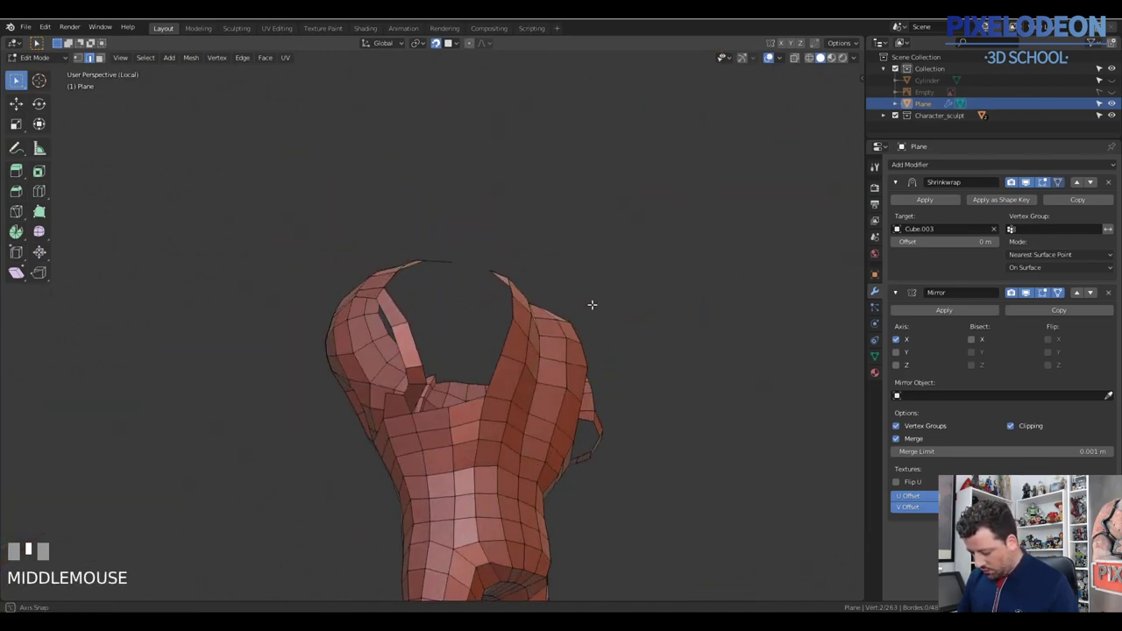
Step: Orbit around the shoulder and fill faces closing in around the armhole opening
{"action": "left_click_drag", "start_coordinate": [707, 349], "coordinate": [401, 347]}
{"action": "right_click", "coordinate": [400, 347]}
{"action": "right_click", "coordinate": [362, 319]}
{"action": "key", "text": "f"}
{"action": "left_click_drag", "start_coordinate": [438, 365], "coordinate": [363, 351]}
{"action": "right_click", "coordinate": [363, 352]}
{"action": "right_click", "coordinate": [366, 350]}
{"action": "key", "text": "f"}
{"action": "left_click_drag", "start_coordinate": [469, 366], "coordinate": [393, 283]}
{"action": "key", "text": "3"}
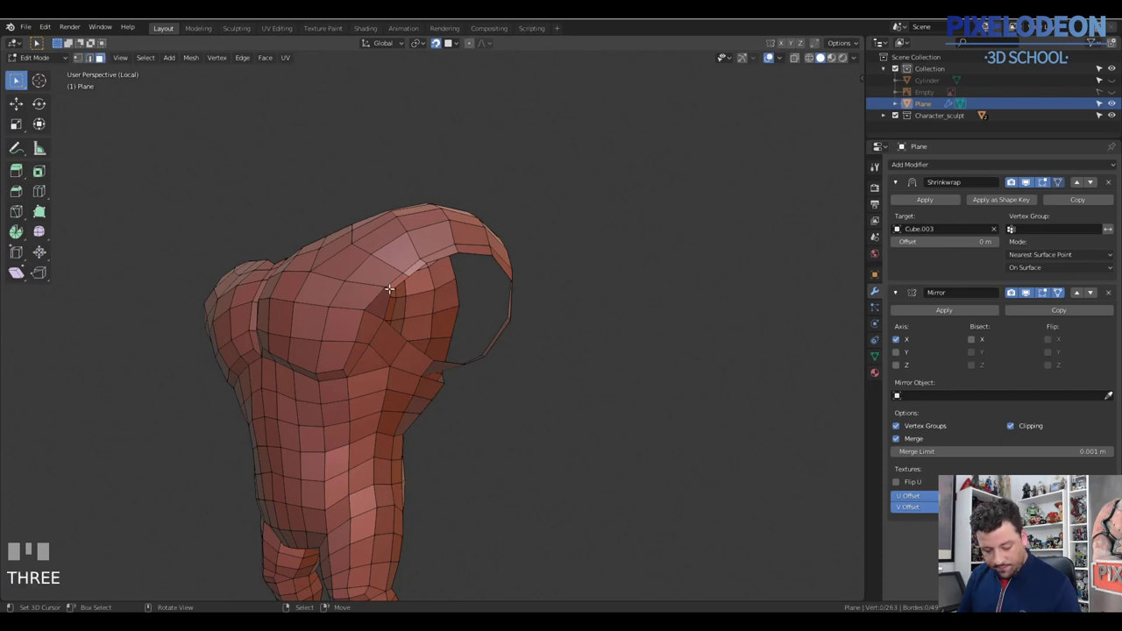
Step: Select vertices across the upper back and fill a quad strip bridging both shoulders
{"action": "right_click", "coordinate": [392, 283]}
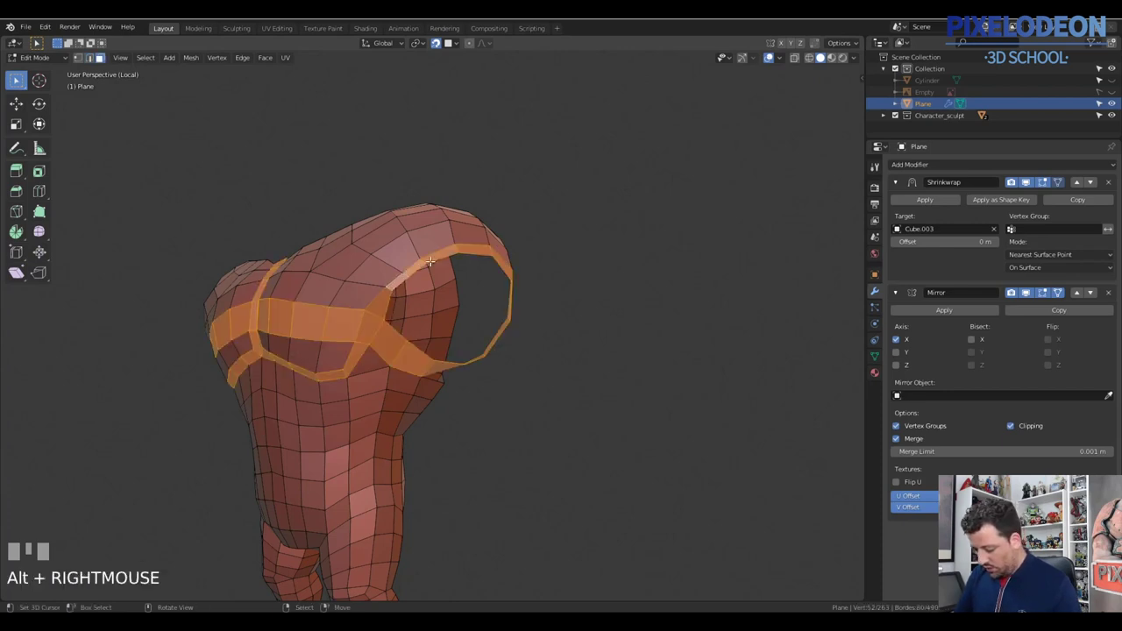
{"action": "left_click_drag", "start_coordinate": [449, 346], "coordinate": [377, 303]}
{"action": "key", "text": "1"}
{"action": "right_click", "coordinate": [377, 303]}
{"action": "left_click_drag", "start_coordinate": [445, 341], "coordinate": [481, 305]}
{"action": "right_click", "coordinate": [481, 306]}
{"action": "right_click", "coordinate": [487, 300]}
{"action": "right_click", "coordinate": [365, 328]}
{"action": "left_click_drag", "start_coordinate": [448, 304], "coordinate": [383, 318]}
{"action": "left_click_drag", "start_coordinate": [383, 318], "coordinate": [410, 320]}
{"action": "right_click", "coordinate": [488, 291]}
{"action": "key", "text": "f"}
Step: Loop-cut the new strip, tweak a shoulder vertex with G and undo the stray move
{"action": "left_click_drag", "start_coordinate": [500, 276], "coordinate": [419, 300]}
{"action": "key", "text": "ctrl+r"}
{"action": "right_click", "coordinate": [419, 300]}
{"action": "left_click_drag", "start_coordinate": [421, 313], "coordinate": [348, 276]}
{"action": "right_click", "coordinate": [349, 276]}
{"action": "left_click_drag", "start_coordinate": [410, 274], "coordinate": [421, 198]}
{"action": "key", "text": "1"}
{"action": "right_click", "coordinate": [421, 198]}
{"action": "left_click_drag", "start_coordinate": [446, 209], "coordinate": [440, 202]}
{"action": "key", "text": "g"}
{"action": "left_click", "coordinate": [439, 201]}
{"action": "key", "text": "ctrl+z"}
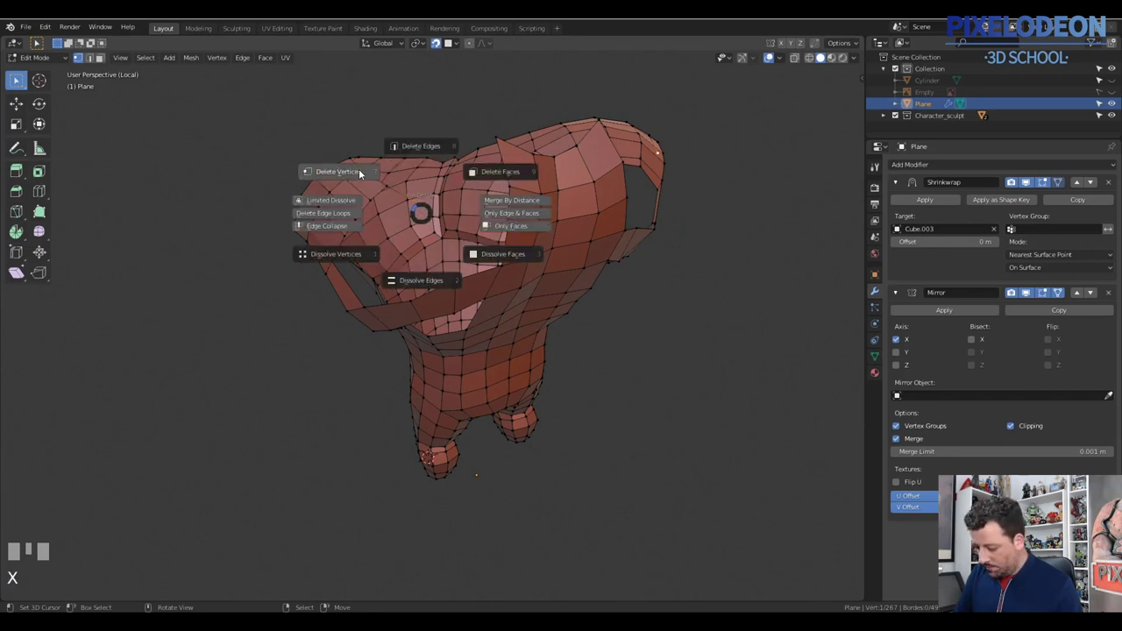
Step: Select the stray vertex on the upper back for deletion
{"action": "right_click", "coordinate": [380, 188]}
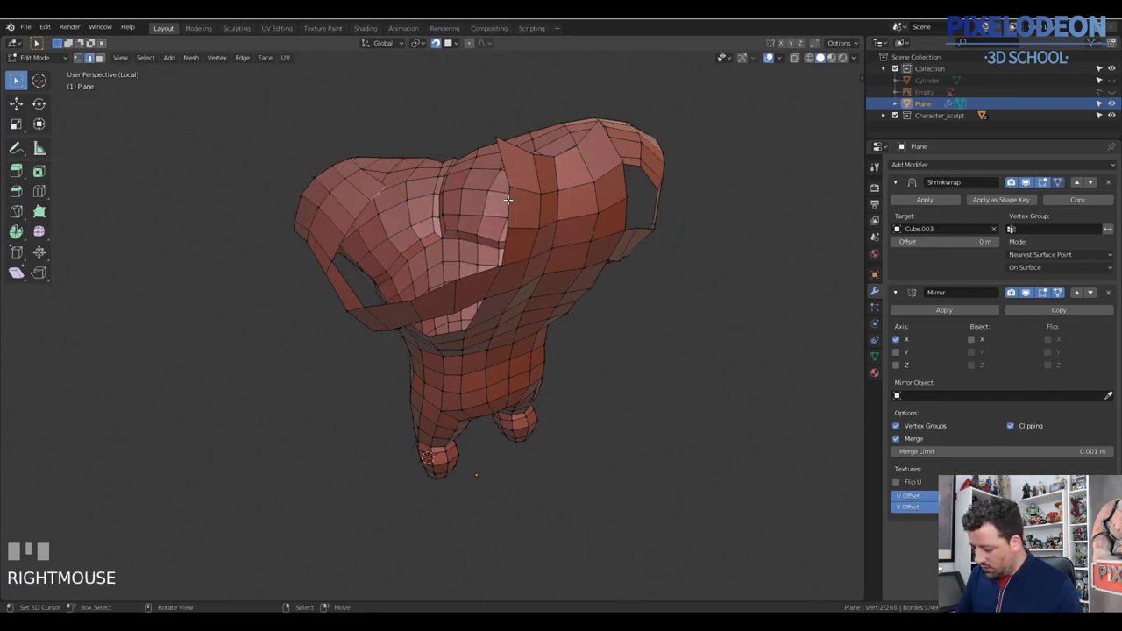
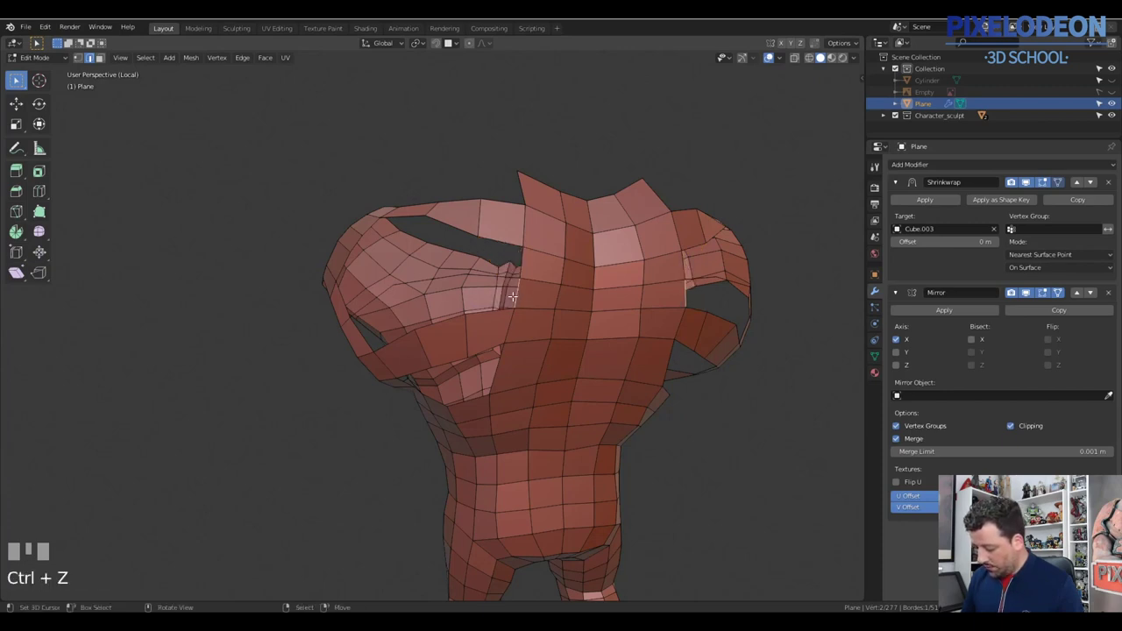
Step: Fill the shoulder gaps with a run of new faces (F) around the armhole
{"action": "left_click_drag", "start_coordinate": [524, 283], "coordinate": [490, 268]}
{"action": "right_click", "coordinate": [490, 267]}
{"action": "right_click", "coordinate": [493, 273]}
{"action": "left_click_drag", "start_coordinate": [513, 259], "coordinate": [499, 304]}
{"action": "right_click", "coordinate": [498, 305]}
{"action": "key", "text": "f"}
{"action": "right_click", "coordinate": [470, 283]}
{"action": "key", "text": "f"}
{"action": "left_click_drag", "start_coordinate": [491, 290], "coordinate": [528, 246]}
{"action": "key", "text": "f"}
{"action": "right_click", "coordinate": [528, 246]}
{"action": "key", "text": "f"}
Step: Fill one more gap, then select the rear shoulder edge and start sliding it into place
{"action": "left_click_drag", "start_coordinate": [504, 274], "coordinate": [366, 316]}
{"action": "key", "text": "f"}
{"action": "right_click", "coordinate": [366, 315]}
{"action": "left_click_drag", "start_coordinate": [423, 288], "coordinate": [440, 261]}
{"action": "right_click", "coordinate": [439, 260]}
{"action": "left_click_drag", "start_coordinate": [428, 305], "coordinate": [435, 324]}
{"action": "right_click", "coordinate": [436, 324]}
{"action": "right_click", "coordinate": [442, 343]}
{"action": "key", "text": "g"}
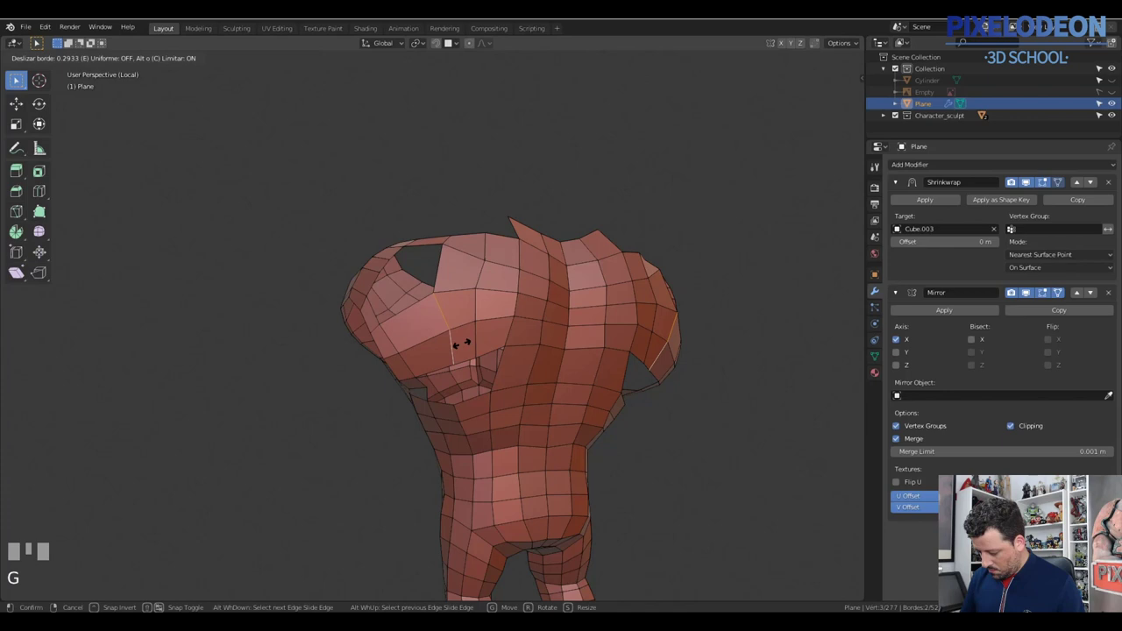
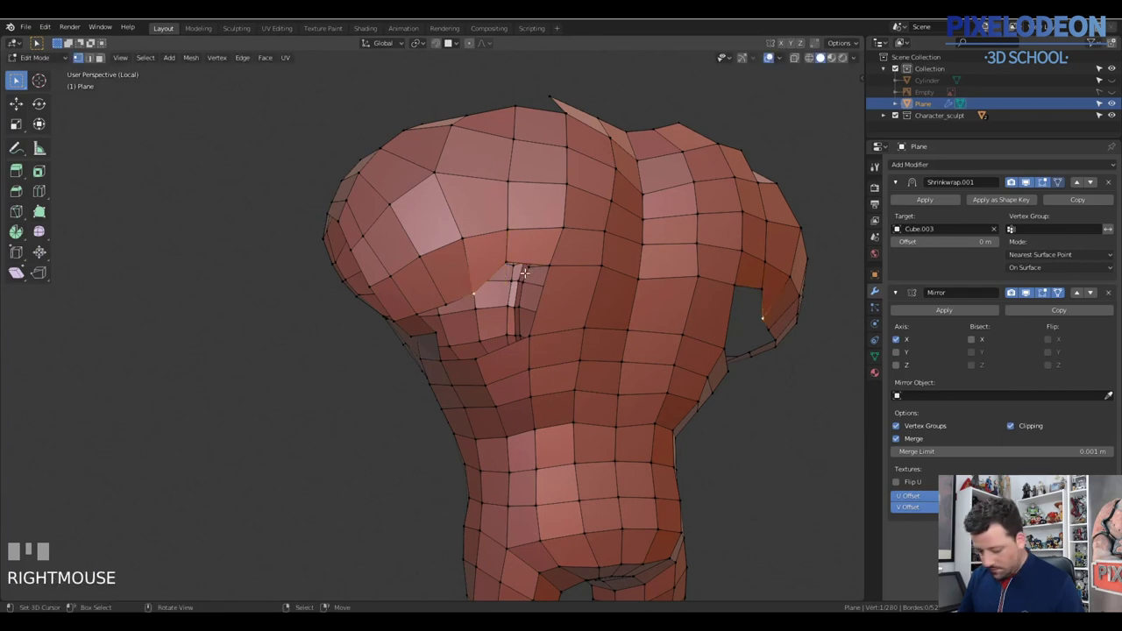
Step: Close the remaining shoulder hole with F and move a vertex to round the cap
{"action": "key", "text": "2"}
{"action": "right_click", "coordinate": [532, 255]}
{"action": "key", "text": "f"}
{"action": "left_click_drag", "start_coordinate": [620, 282], "coordinate": [533, 230]}
{"action": "right_click", "coordinate": [533, 231]}
{"action": "right_click", "coordinate": [542, 110]}
{"action": "key", "text": "g"}
{"action": "left_click", "coordinate": [557, 235]}
Step: Add a vertical loop cut across the rear shoulder beside the armhole
{"action": "key", "text": "ctrl+r"}
{"action": "right_click", "coordinate": [529, 281]}
{"action": "left_click_drag", "start_coordinate": [545, 257], "coordinate": [527, 271]}
{"action": "right_click", "coordinate": [527, 272]}
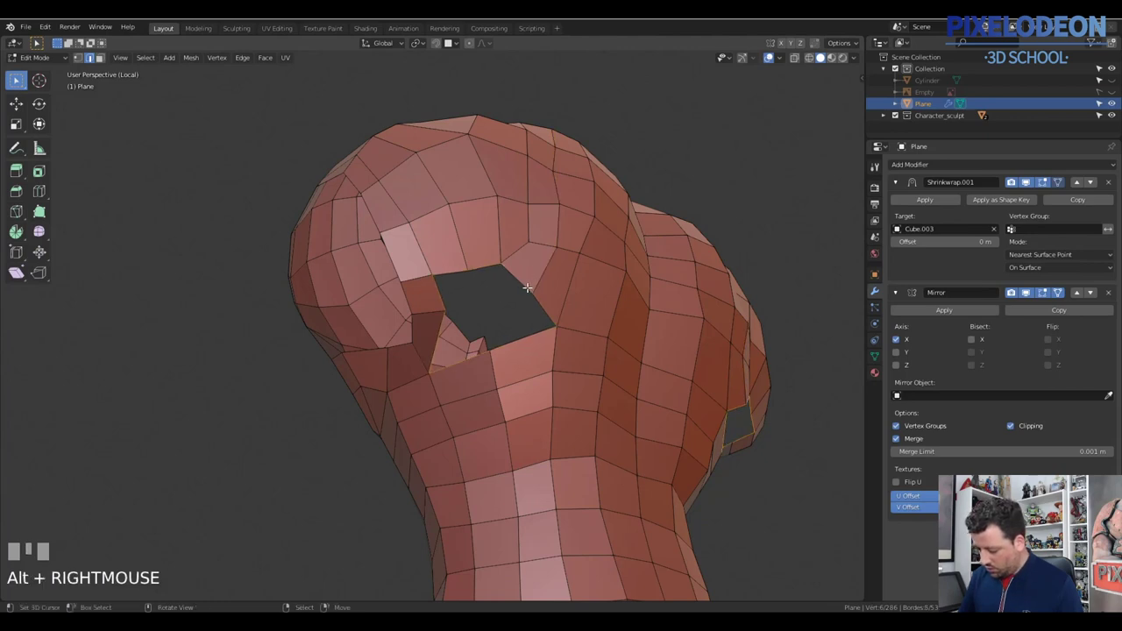
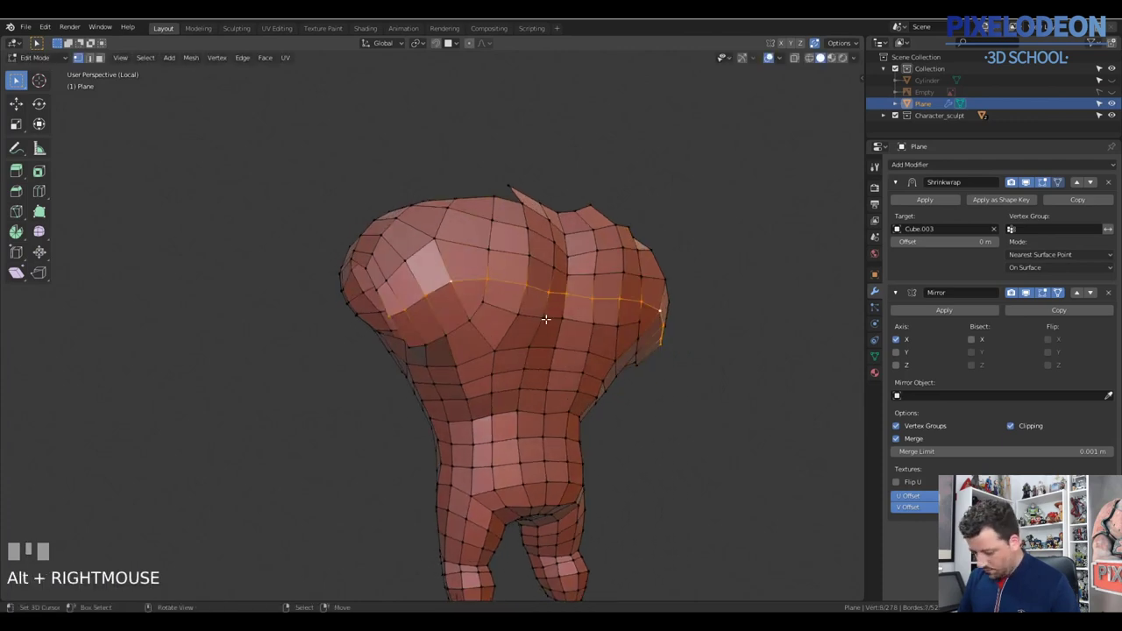
{"action": "right_click", "coordinate": [446, 281]}
{"action": "left_click_drag", "start_coordinate": [490, 303], "coordinate": [386, 288]}
{"action": "right_click", "coordinate": [386, 288]}
{"action": "left_click_drag", "start_coordinate": [461, 312], "coordinate": [1028, 187]}
{"action": "key", "text": "q"}
{"action": "key", "text": "alt+q"}
{"action": "left_click", "coordinate": [1028, 187]}
{"action": "left_click_drag", "start_coordinate": [569, 278], "coordinate": [445, 55]}
{"action": "left_click_drag", "start_coordinate": [445, 55], "coordinate": [476, 118]}
{"action": "key", "text": "e"}
{"action": "left_click", "coordinate": [563, 314]}
{"action": "left_click_drag", "start_coordinate": [538, 313], "coordinate": [445, 58]}
{"action": "key", "text": "ctrl+z"}
{"action": "left_click_drag", "start_coordinate": [445, 59], "coordinate": [491, 130]}
{"action": "key", "text": "alt+q"}
{"action": "left_click_drag", "start_coordinate": [613, 268], "coordinate": [652, 335]}
{"action": "key", "text": "e"}
{"action": "left_click", "coordinate": [652, 335]}
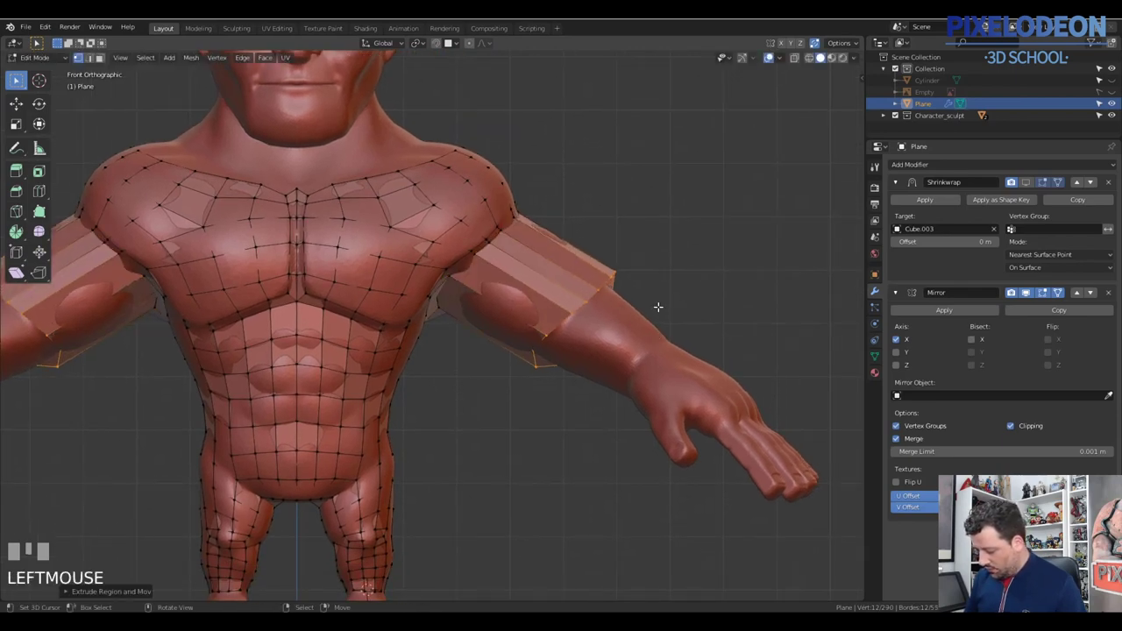
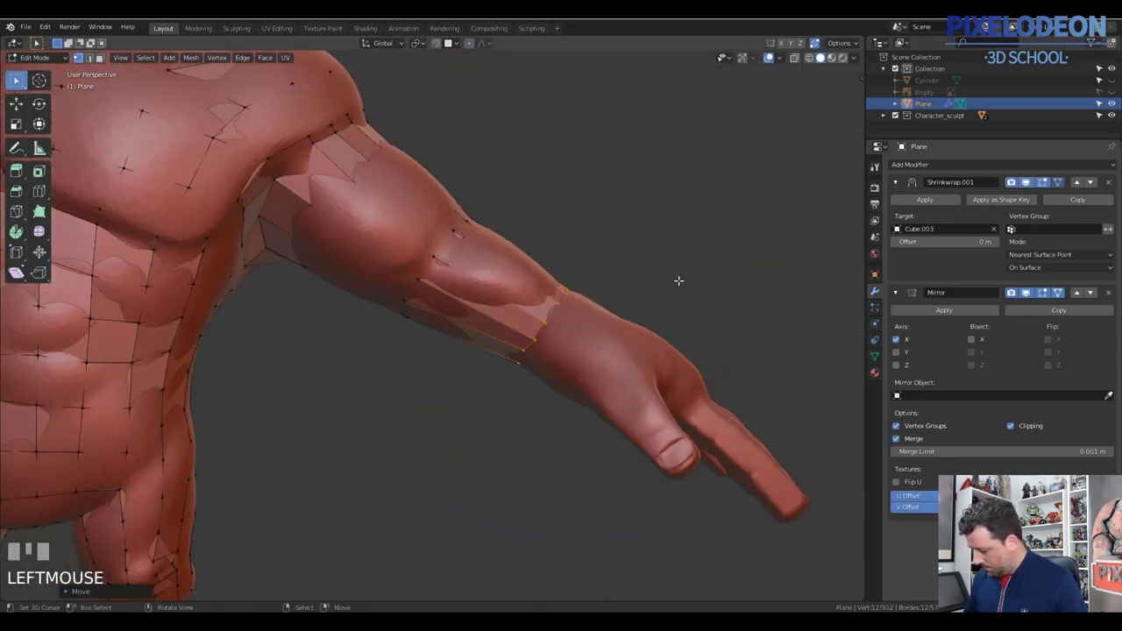
Step: Add three loop cuts along the forearm sleeve, then leave Edit Mode to view the whole arm
{"action": "key", "text": "Tab"}
{"action": "left_click_drag", "start_coordinate": [1049, 202], "coordinate": [512, 311]}
{"action": "key", "text": "Tab"}
{"action": "left_click_drag", "start_coordinate": [512, 311], "coordinate": [357, 264]}
{"action": "key", "text": "ctrl+r"}
{"action": "right_click", "coordinate": [500, 318]}
{"action": "key", "text": "ctrl+r"}
{"action": "right_click", "coordinate": [458, 245]}
{"action": "key", "text": "ctrl+r"}
{"action": "left_click", "coordinate": [376, 265]}
{"action": "middle_click", "coordinate": [380, 280]}
{"action": "key", "text": "Tab"}
Step: Isolate the torso-and-arms cage in Local View, orbit to its front and bring up the shading choices
{"action": "middle_click", "coordinate": [518, 290]}
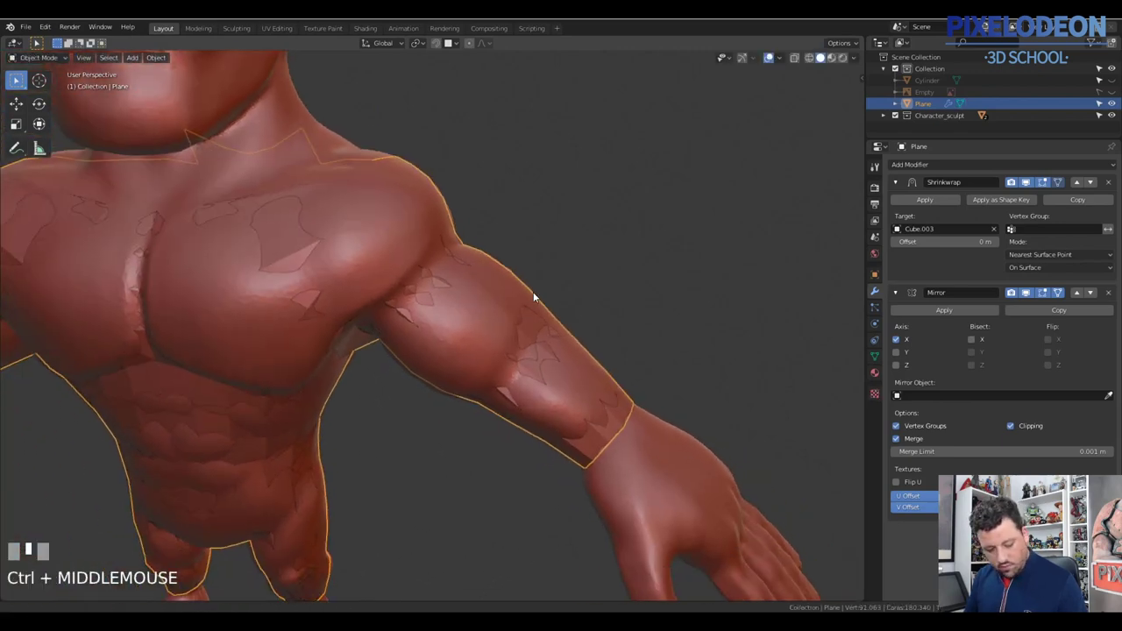
{"action": "key", "text": "q"}
{"action": "middle_click", "coordinate": [516, 301]}
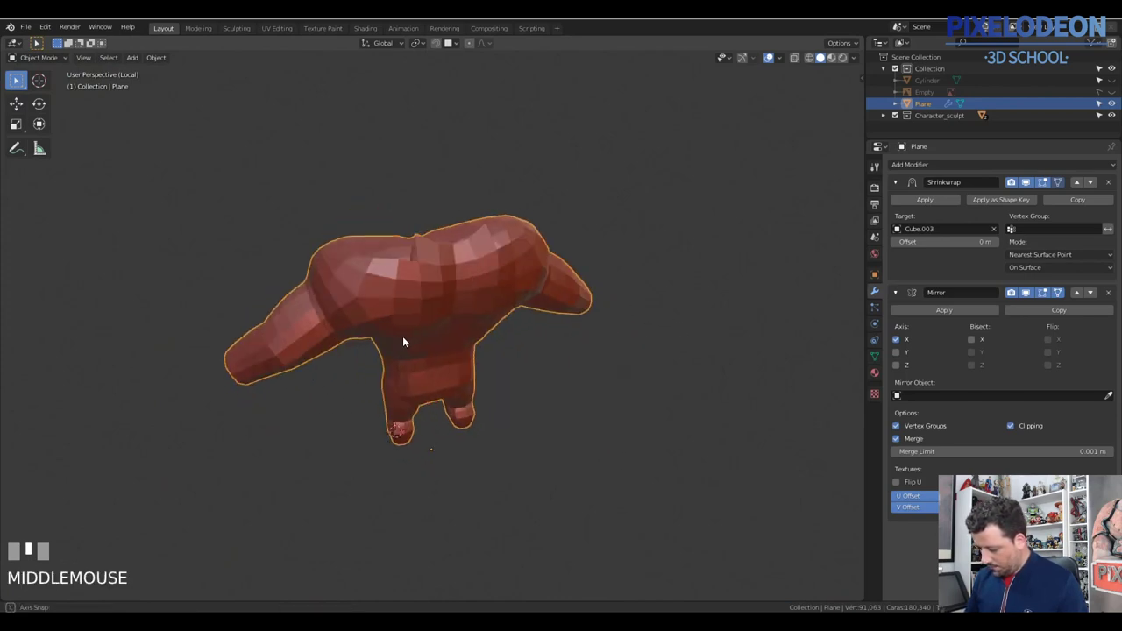
{"action": "left_click_drag", "start_coordinate": [613, 313], "coordinate": [584, 320]}
{"action": "key", "text": "z"}
{"action": "key", "text": "z"}
Step: Return to the sculpt view, zoom into the chest and toggle snapping
{"action": "key", "text": "z"}
{"action": "key", "text": "q"}
{"action": "middle_click", "coordinate": [549, 299]}
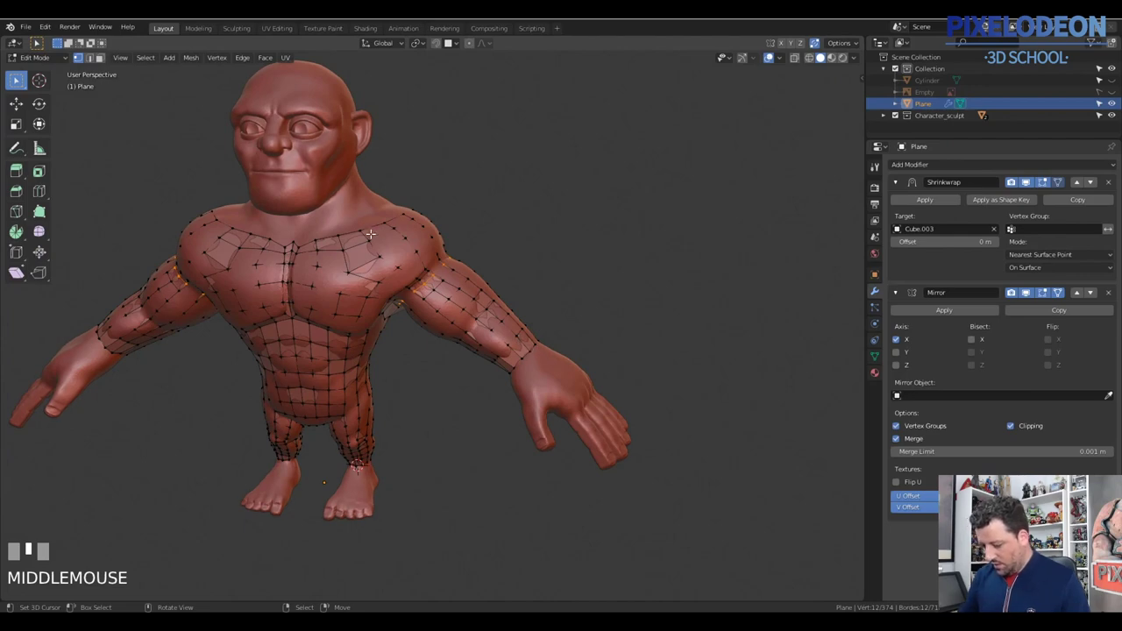
{"action": "left_click_drag", "start_coordinate": [431, 292], "coordinate": [482, 263]}
{"action": "left_click_drag", "start_coordinate": [483, 263], "coordinate": [535, 281]}
{"action": "left_click_drag", "start_coordinate": [484, 283], "coordinate": [500, 304]}
{"action": "key", "text": "shift+Tab"}
Step: Place new vertices extending the centreline face at the neck base toward the sternum
{"action": "left_click", "coordinate": [501, 305]}
{"action": "left_click_drag", "start_coordinate": [525, 306], "coordinate": [461, 302]}
{"action": "left_click", "coordinate": [460, 302]}
{"action": "left_click", "coordinate": [420, 309]}
{"action": "left_click_drag", "start_coordinate": [464, 301], "coordinate": [329, 373]}
{"action": "right_click", "coordinate": [330, 373]}
{"action": "left_click_drag", "start_coordinate": [380, 338], "coordinate": [316, 353]}
{"action": "right_click", "coordinate": [316, 353]}
{"action": "middle_click", "coordinate": [414, 310]}
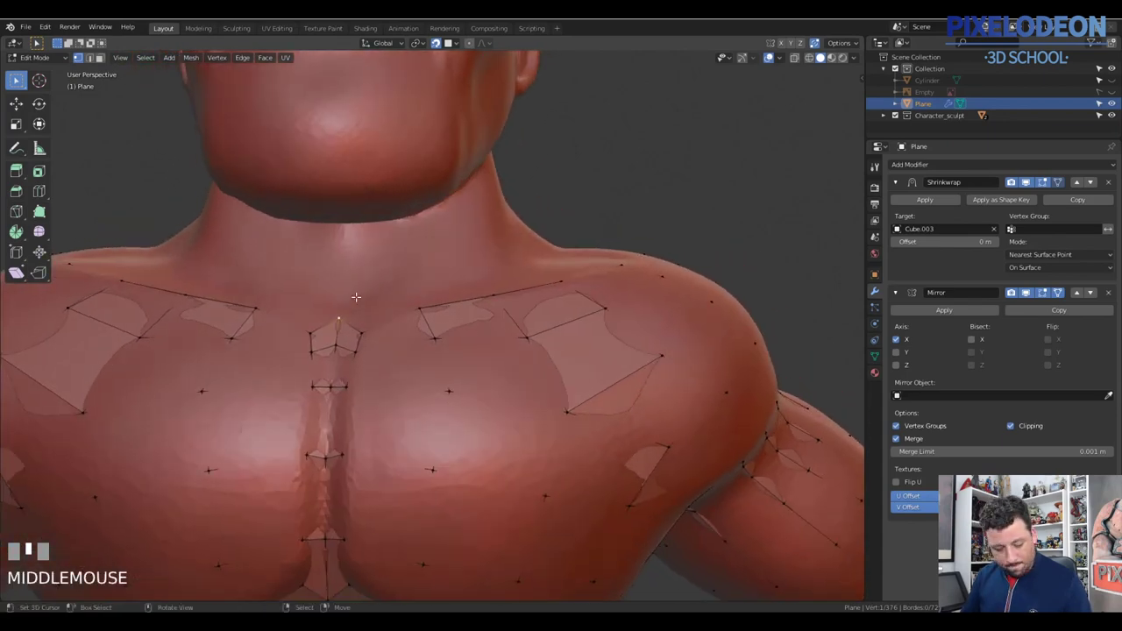
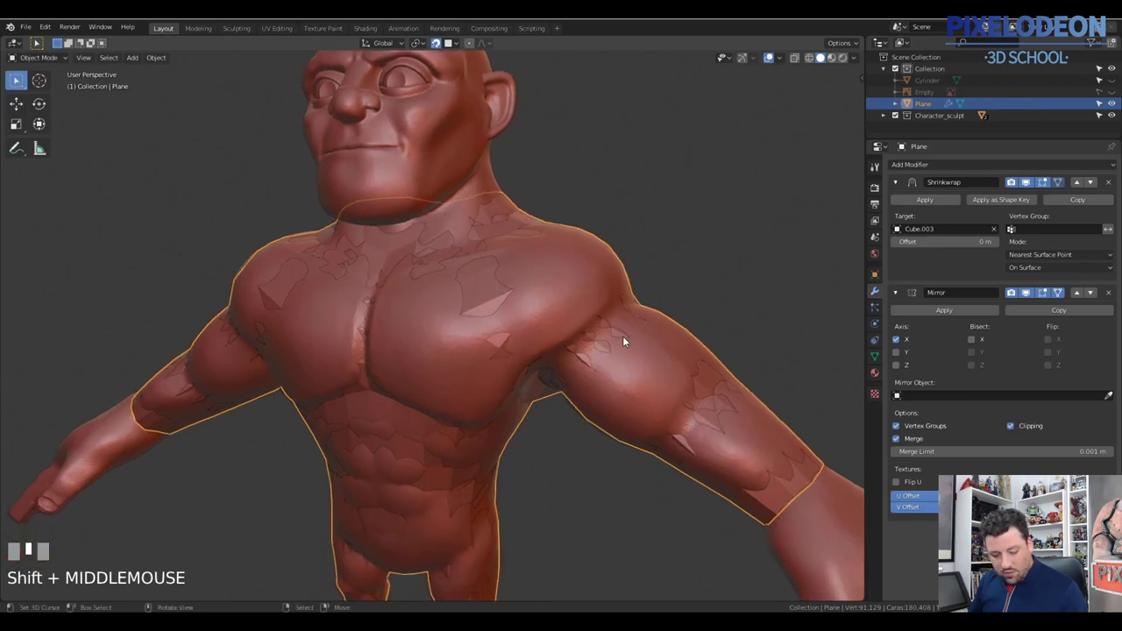
Step: Save the retopology progress as an incremental copy, Head_02.blend, via the Ctrl+S file menu
{"action": "key", "text": "ctrl+s"}
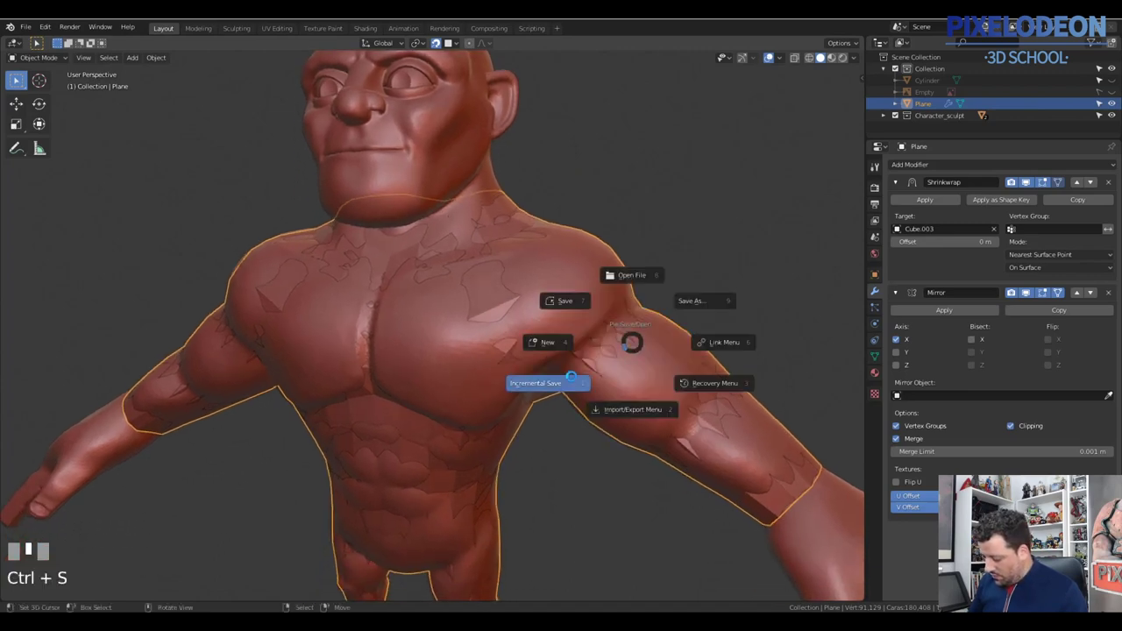
{"action": "left_click_drag", "start_coordinate": [623, 383], "coordinate": [569, 367]}
Step: Return to Edit Mode on the cage and place a snapped vertex at the wrist
{"action": "key", "text": "Tab"}
{"action": "right_click", "coordinate": [569, 366]}
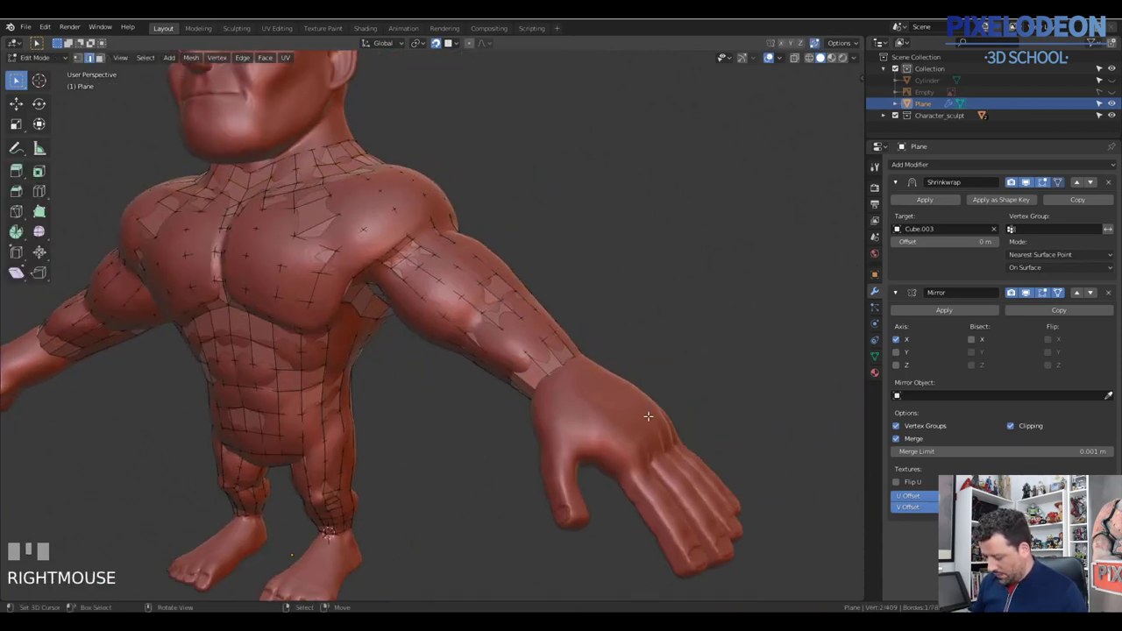
{"action": "left_click_drag", "start_coordinate": [601, 365], "coordinate": [564, 400]}
{"action": "key", "text": "Tab"}
{"action": "left_click", "coordinate": [564, 400]}
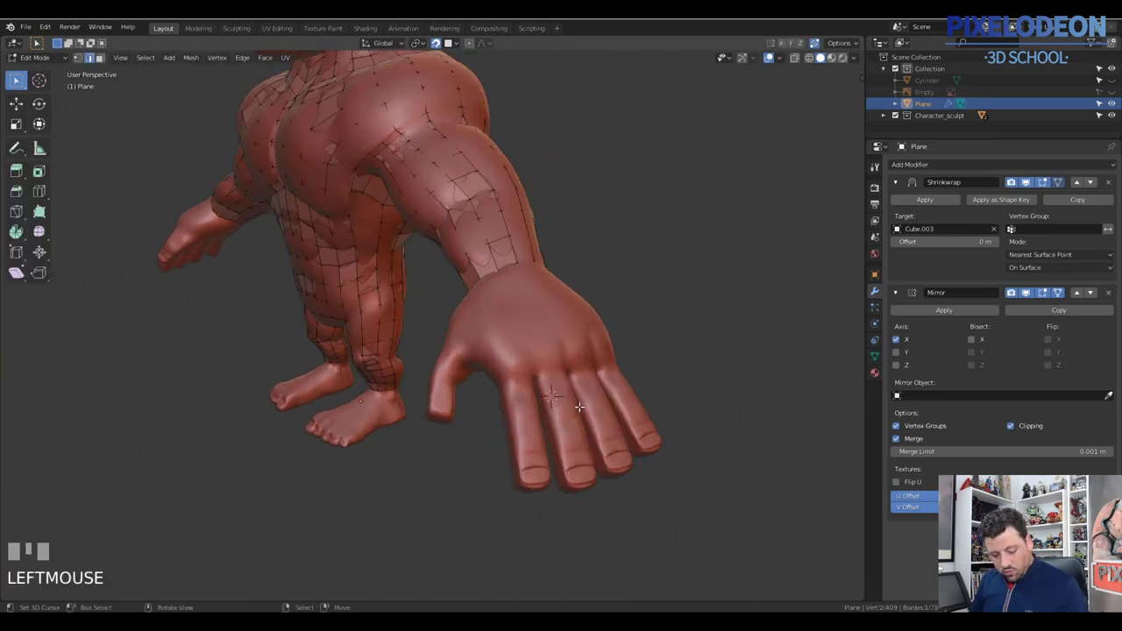
{"action": "left_click", "coordinate": [1010, 199]}
{"action": "key", "text": "shift+Tab"}
Step: Add further vertices along the fingers and grab them onto the sculpted hand surface
{"action": "left_click_drag", "start_coordinate": [588, 355], "coordinate": [488, 258]}
{"action": "key", "text": "1"}
{"action": "right_click", "coordinate": [487, 258]}
{"action": "middle_click", "coordinate": [549, 315]}
{"action": "left_click", "coordinate": [977, 196]}
{"action": "key", "text": "shift+Tab"}
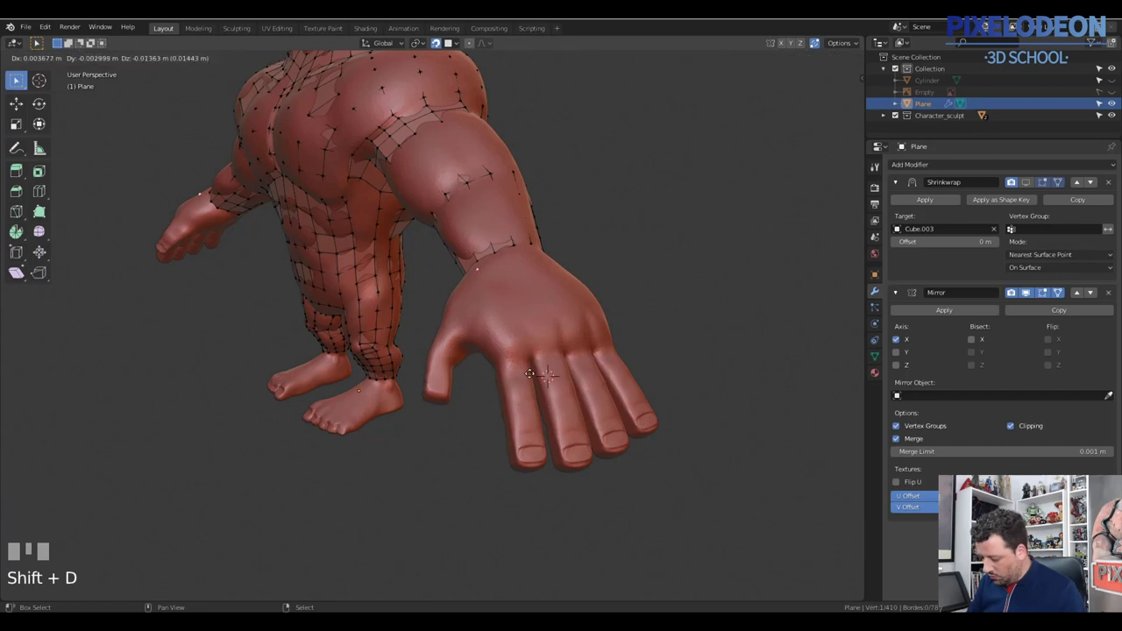
{"action": "left_click", "coordinate": [566, 474]}
{"action": "left_click_drag", "start_coordinate": [564, 398], "coordinate": [514, 415]}
{"action": "key", "text": "g"}
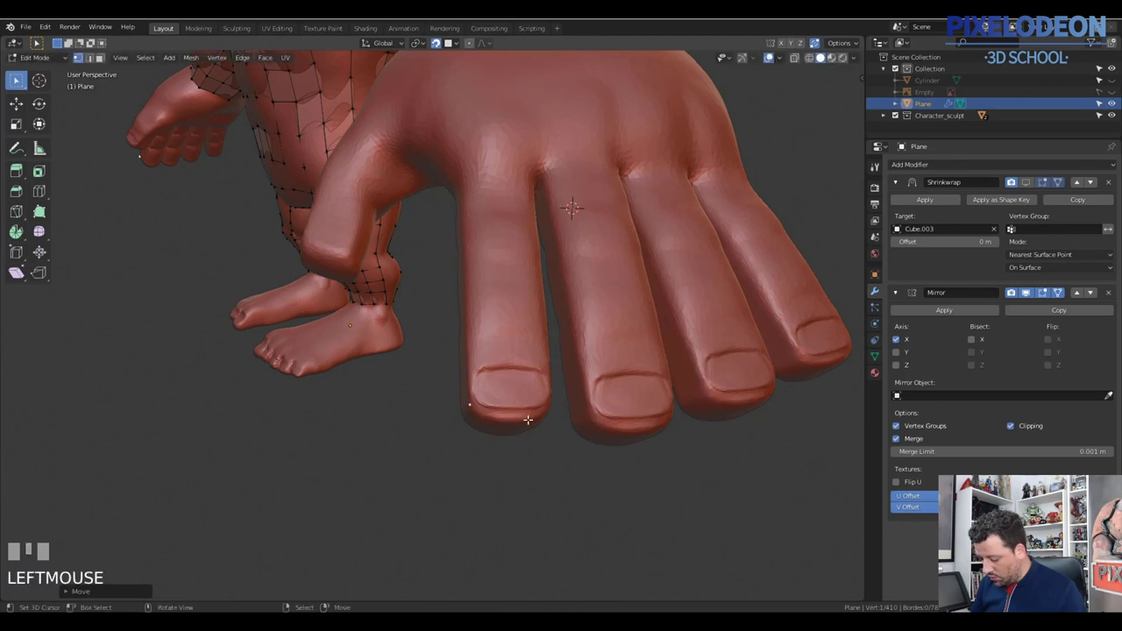
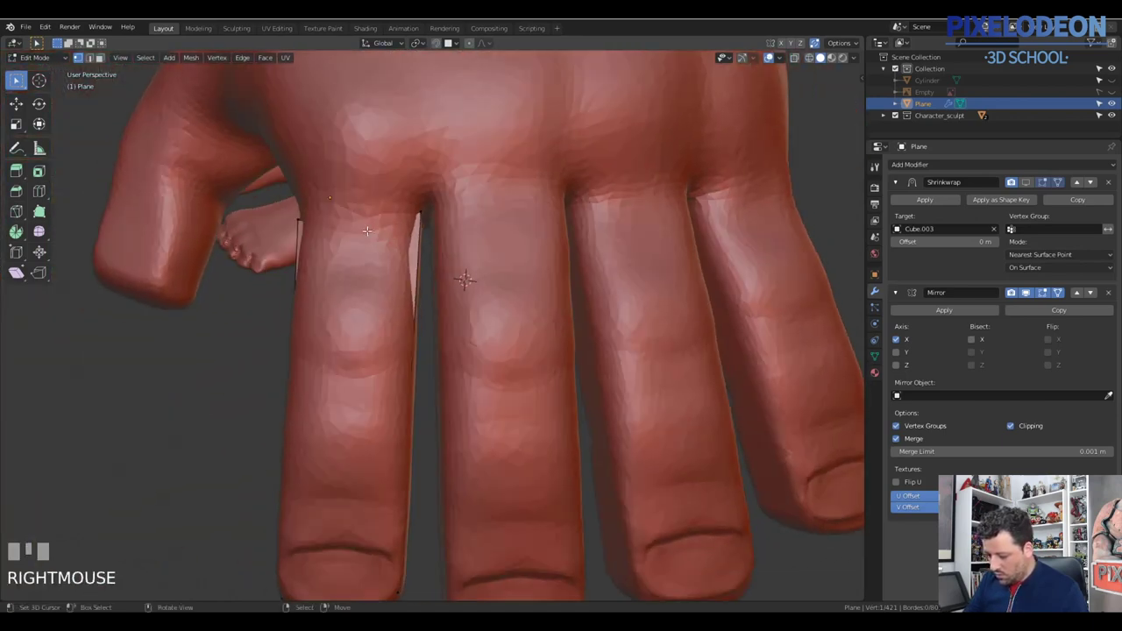
Step: Slide the finger vertices into edge strips and isolate the hand piece in Local View
{"action": "key", "text": "shift+Tab"}
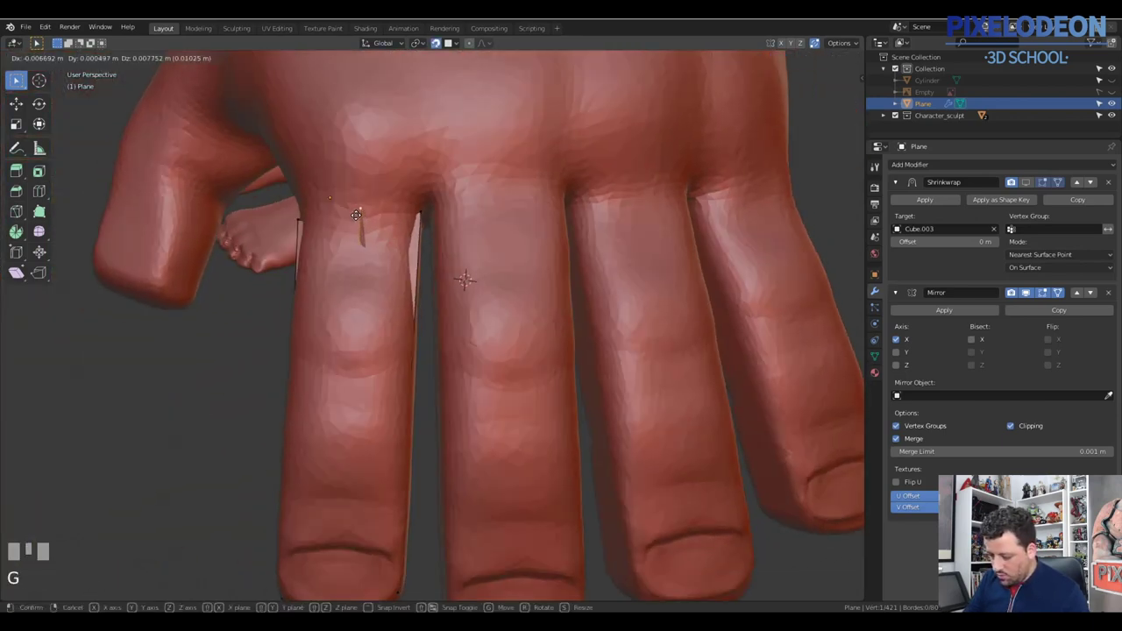
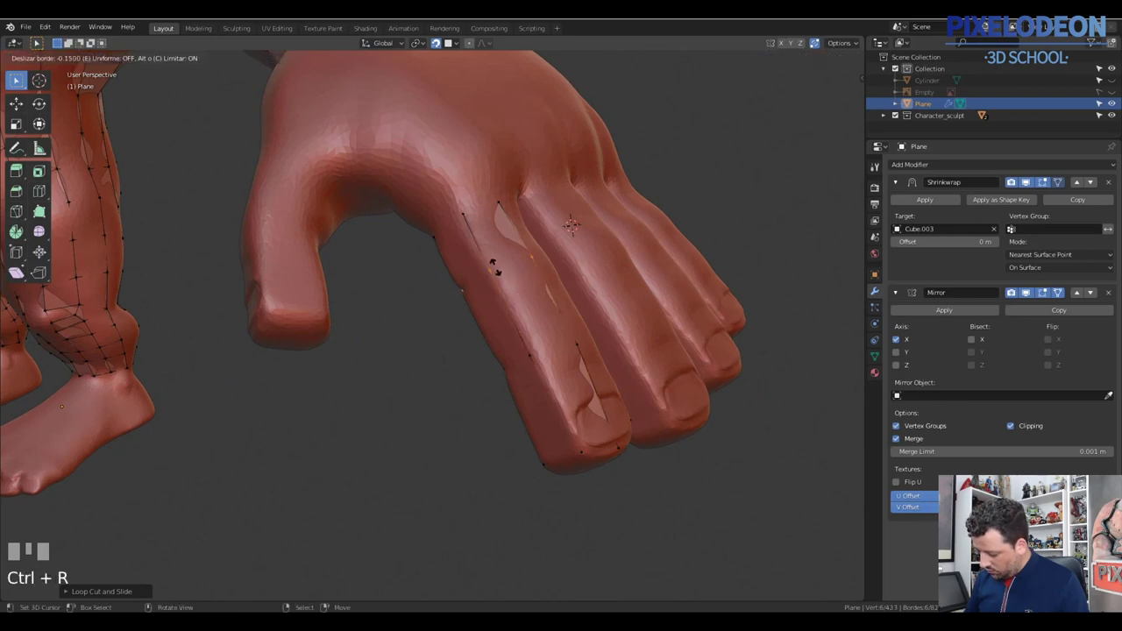
{"action": "left_click", "coordinate": [535, 264]}
{"action": "left_click_drag", "start_coordinate": [558, 295], "coordinate": [507, 327]}
{"action": "right_click", "coordinate": [508, 327]}
{"action": "left_click_drag", "start_coordinate": [538, 324], "coordinate": [520, 364]}
{"action": "key", "text": "Tab"}
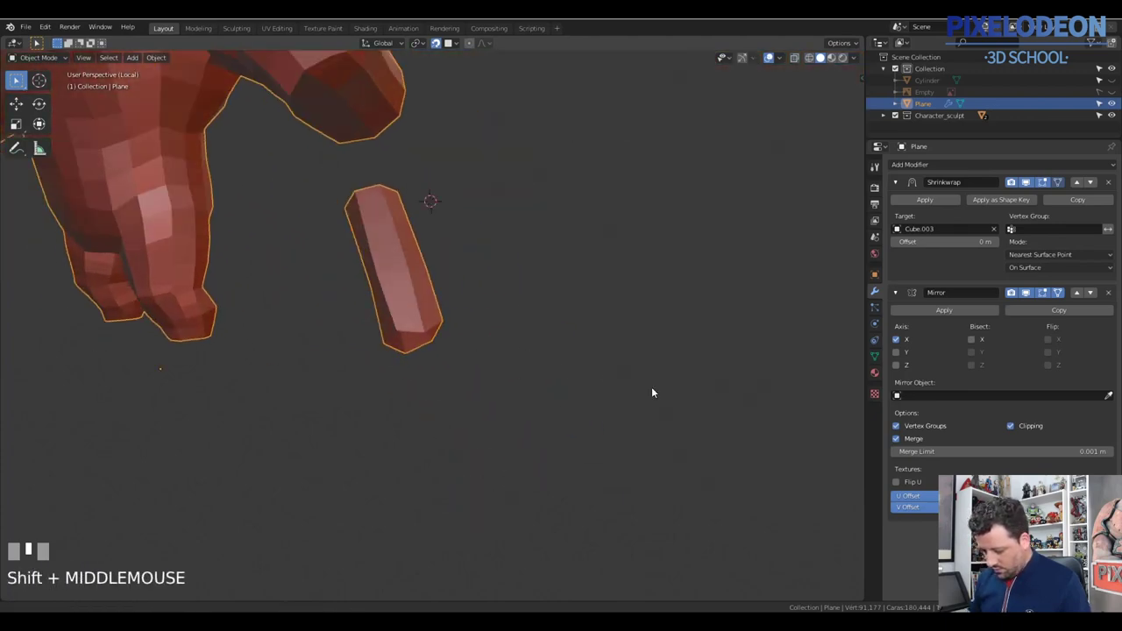
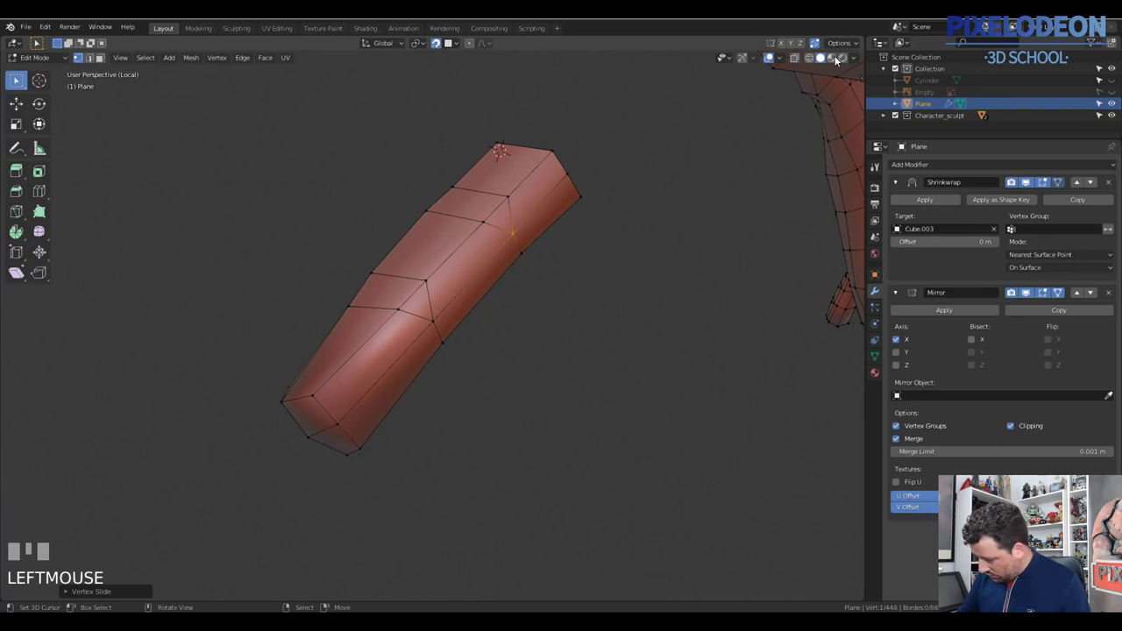
Step: Add loop cuts along the finger strips and nudge them to shape the knuckles
{"action": "left_click", "coordinate": [817, 51]}
{"action": "left_click_drag", "start_coordinate": [494, 261], "coordinate": [583, 334]}
{"action": "key", "text": "ctrl+r"}
{"action": "right_click", "coordinate": [582, 334]}
{"action": "key", "text": "ctrl+r"}
{"action": "left_click_drag", "start_coordinate": [478, 224], "coordinate": [512, 233]}
{"action": "left_click_drag", "start_coordinate": [508, 257], "coordinate": [553, 231]}
{"action": "key", "text": "g"}
{"action": "right_click", "coordinate": [580, 213]}
Step: Widen the finger tube's middle loops with S and select the whole quad tube
{"action": "key", "text": "shift+Tab"}
{"action": "left_click_drag", "start_coordinate": [587, 352], "coordinate": [489, 363]}
{"action": "right_click", "coordinate": [459, 362]}
{"action": "key", "text": "s"}
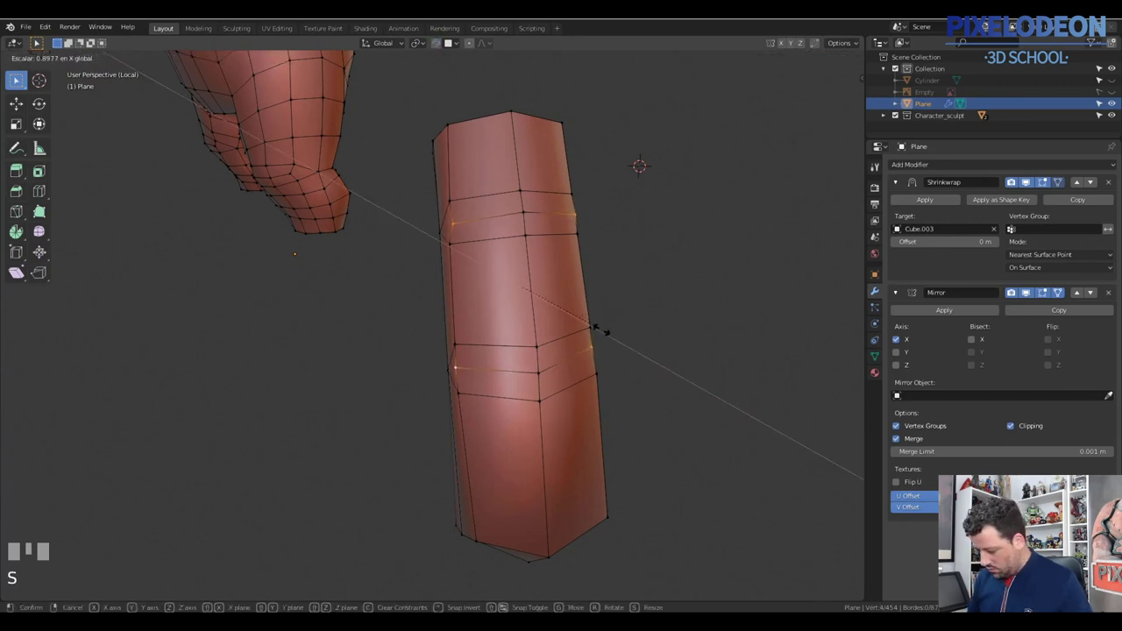
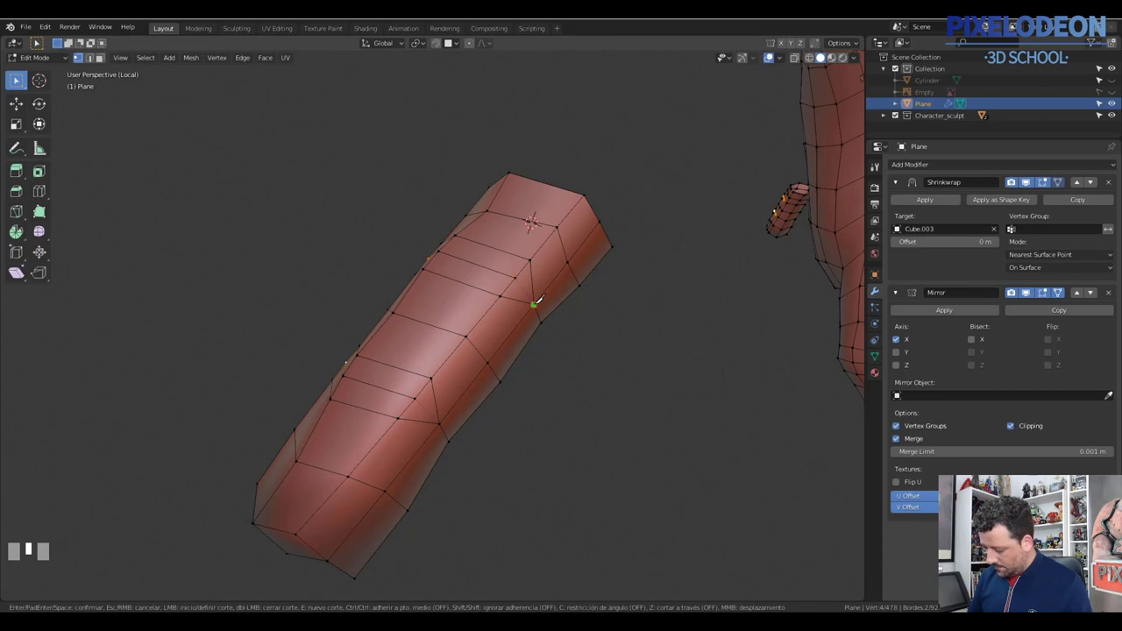
{"action": "middle_click", "coordinate": [546, 313]}
{"action": "key", "text": "a"}
{"action": "middle_click", "coordinate": [599, 344]}
{"action": "left_click_drag", "start_coordinate": [558, 382], "coordinate": [518, 369]}
{"action": "right_click", "coordinate": [518, 369]}
{"action": "key", "text": "q"}
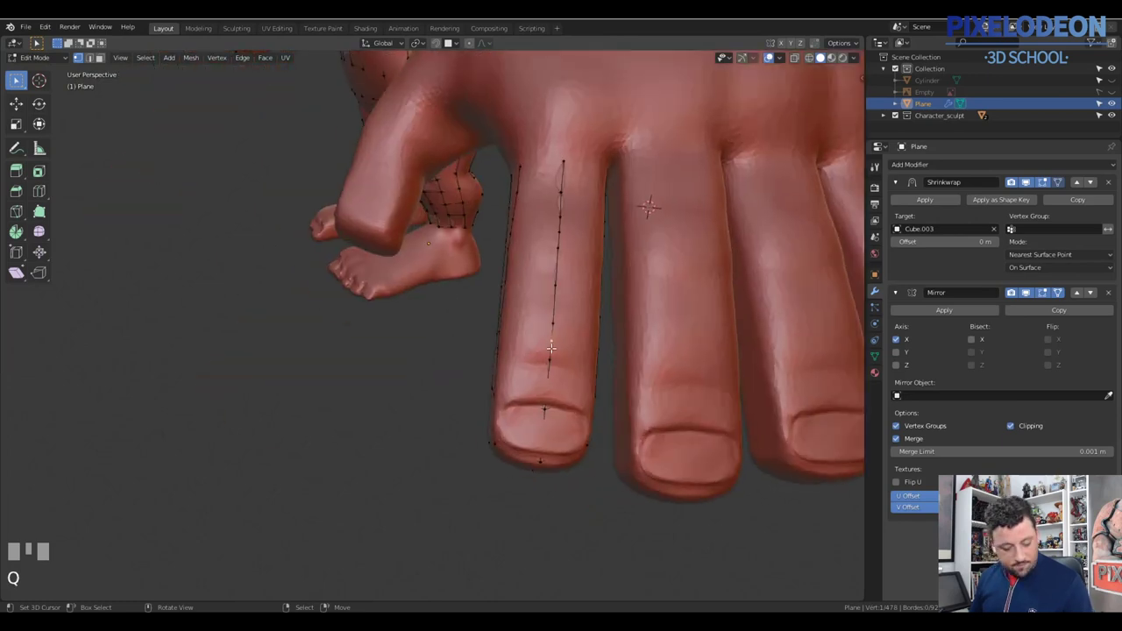
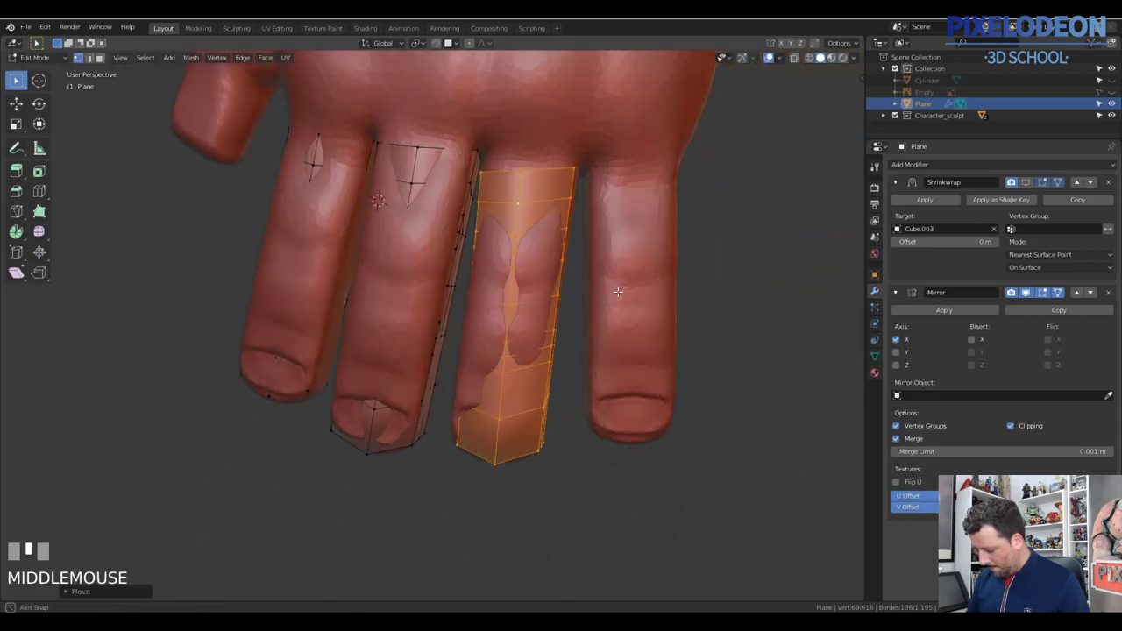
Step: Move the duplicated finger tube onto the neighbouring finger and rotate it to match
{"action": "key", "text": "g"}
{"action": "left_click", "coordinate": [626, 281]}
{"action": "key", "text": "r"}
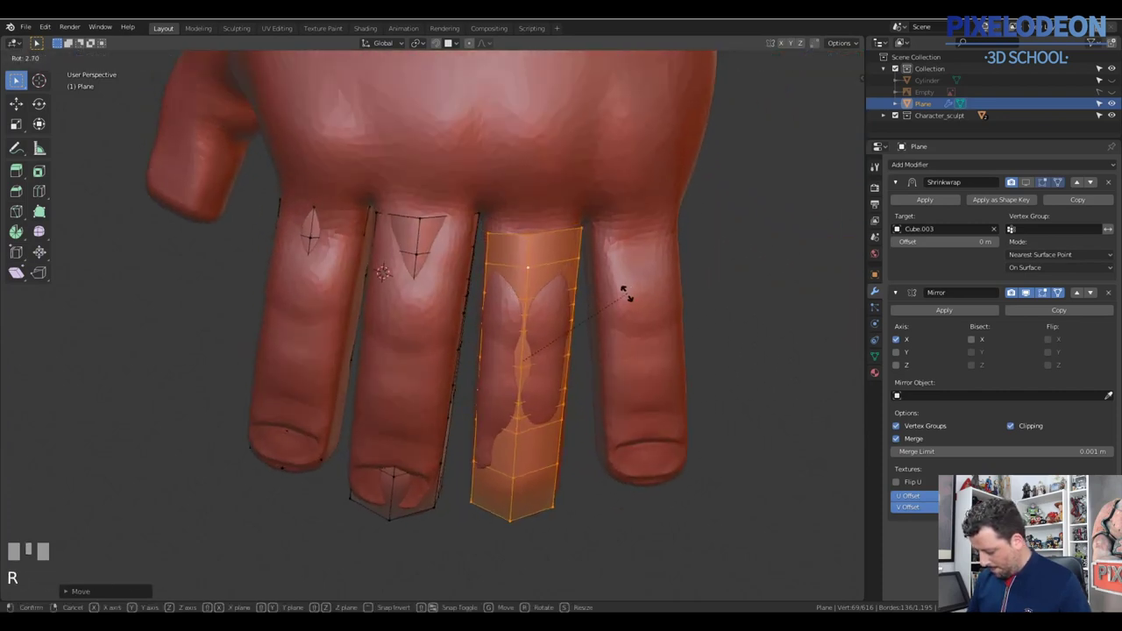
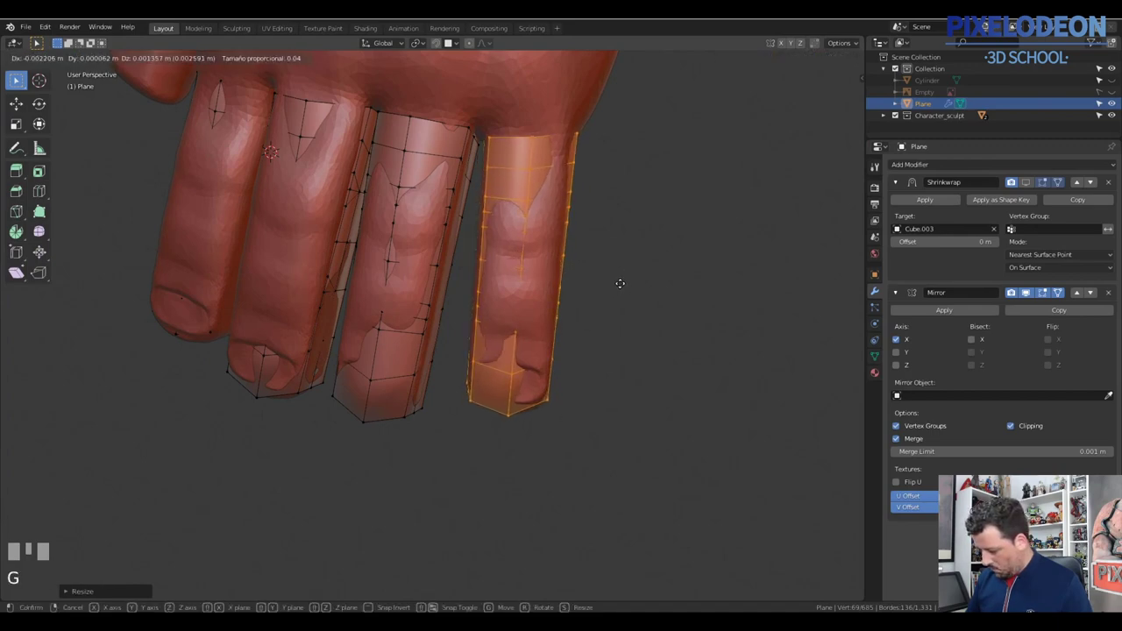
Step: Rotate and reposition the tube copy so it wraps the next sculpted finger
{"action": "left_click", "coordinate": [627, 262]}
{"action": "left_click_drag", "start_coordinate": [625, 227], "coordinate": [658, 195]}
{"action": "key", "text": "r"}
{"action": "left_click", "coordinate": [658, 195]}
{"action": "key", "text": "g"}
{"action": "left_click", "coordinate": [627, 201]}
Step: Box-select a spare tube copy and move it aside below the hand
{"action": "left_click_drag", "start_coordinate": [637, 256], "coordinate": [474, 61]}
{"action": "left_click_drag", "start_coordinate": [475, 61], "coordinate": [487, 183]}
{"action": "right_click", "coordinate": [489, 217]}
{"action": "key", "text": "g"}
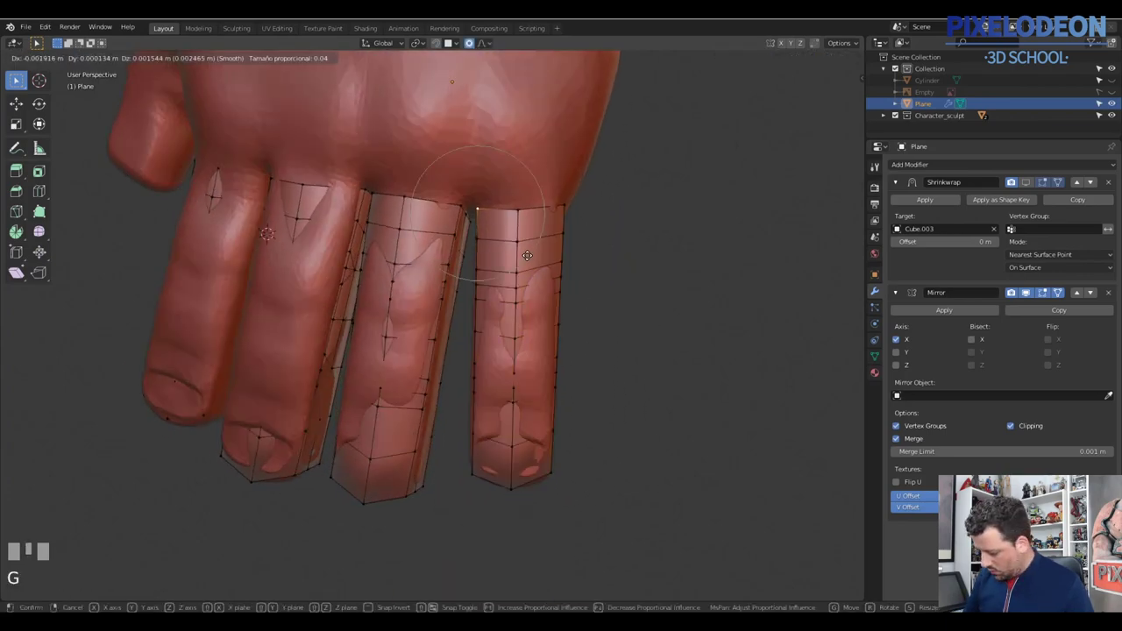
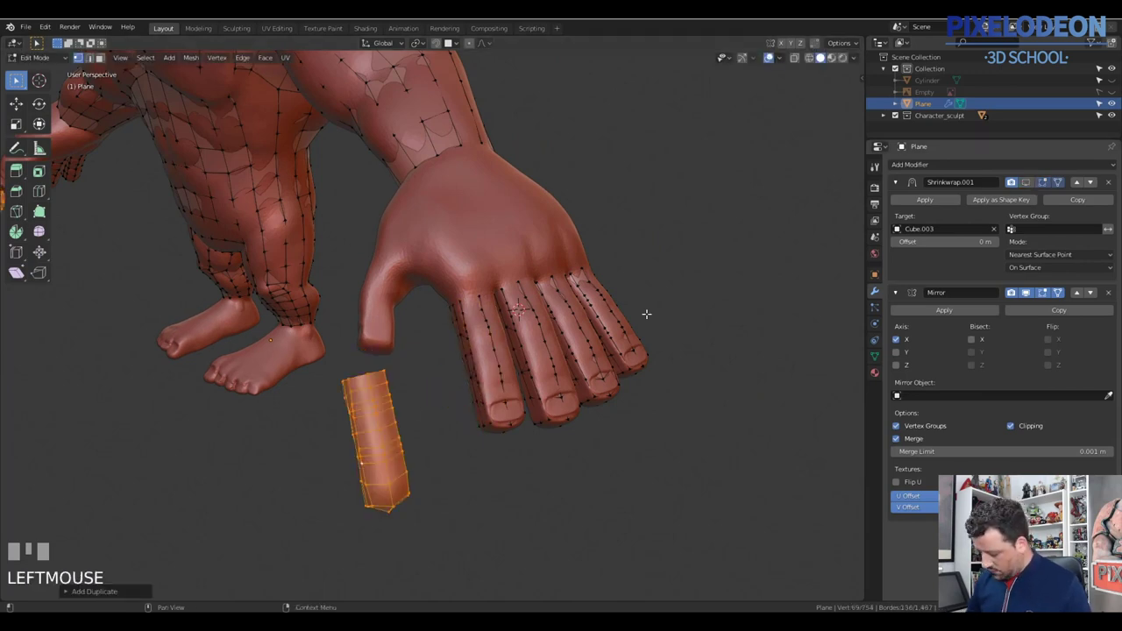
Step: In face mode, select the top rows of the finger tubes, adjusting with grow/shrink selection
{"action": "left_click_drag", "start_coordinate": [384, 412], "coordinate": [376, 373]}
{"action": "key", "text": "3"}
{"action": "right_click", "coordinate": [377, 373]}
{"action": "right_click", "coordinate": [377, 389]}
{"action": "right_click", "coordinate": [378, 415]}
{"action": "key", "text": "ctrl+KP_Add"}
{"action": "key", "text": "ctrl+KP_Subtract"}
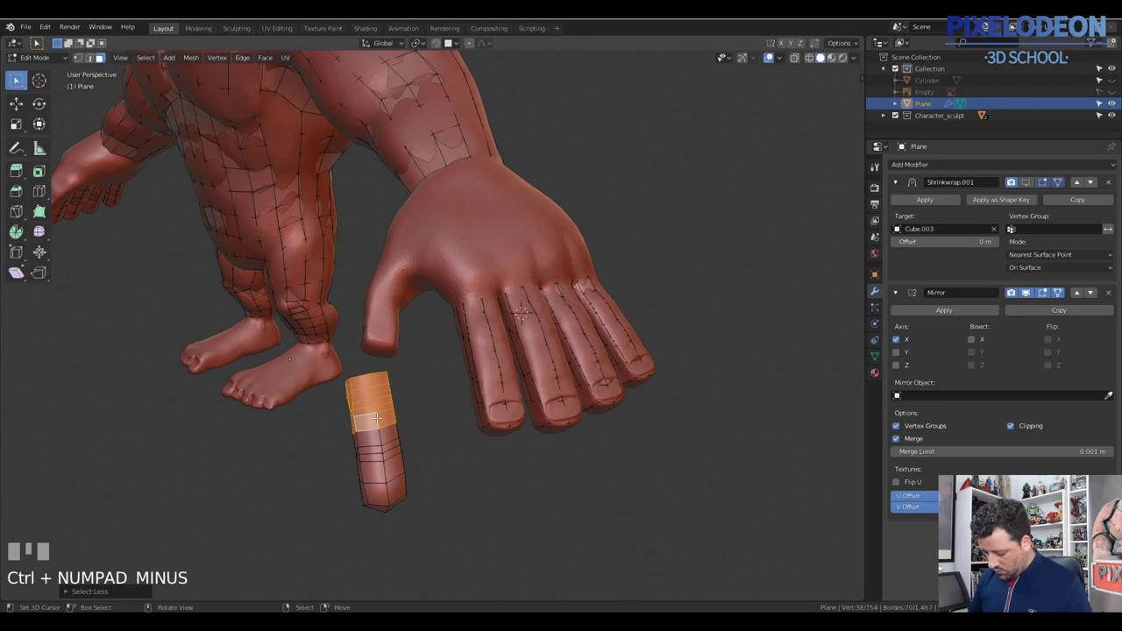
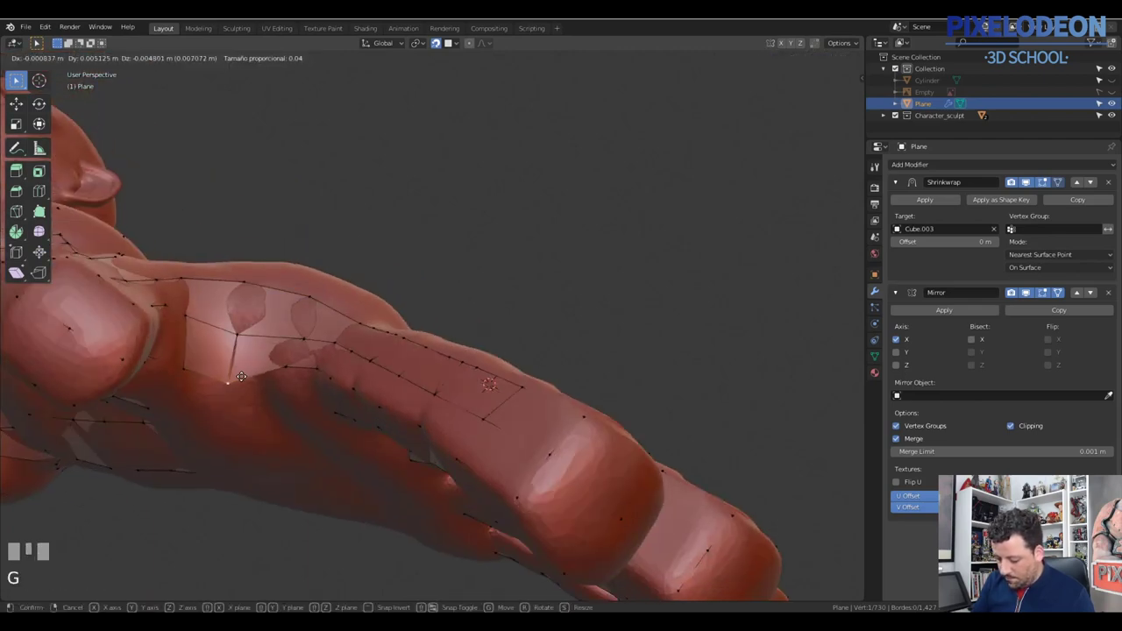
Step: Raise the tube tops onto the back of the hand and extrude a knuckle edge loop
{"action": "left_click", "coordinate": [292, 369]}
{"action": "right_click", "coordinate": [293, 363]}
{"action": "key", "text": "g"}
{"action": "left_click", "coordinate": [281, 334]}
{"action": "left_click_drag", "start_coordinate": [271, 357], "coordinate": [350, 387]}
{"action": "right_click", "coordinate": [350, 387]}
{"action": "left_click_drag", "start_coordinate": [423, 373], "coordinate": [567, 357]}
{"action": "right_click", "coordinate": [568, 358]}
{"action": "left_click_drag", "start_coordinate": [522, 360], "coordinate": [350, 355]}
{"action": "left_click_drag", "start_coordinate": [351, 355], "coordinate": [433, 358]}
{"action": "left_click_drag", "start_coordinate": [487, 357], "coordinate": [494, 350]}
{"action": "key", "text": "e"}
{"action": "left_click", "coordinate": [494, 350]}
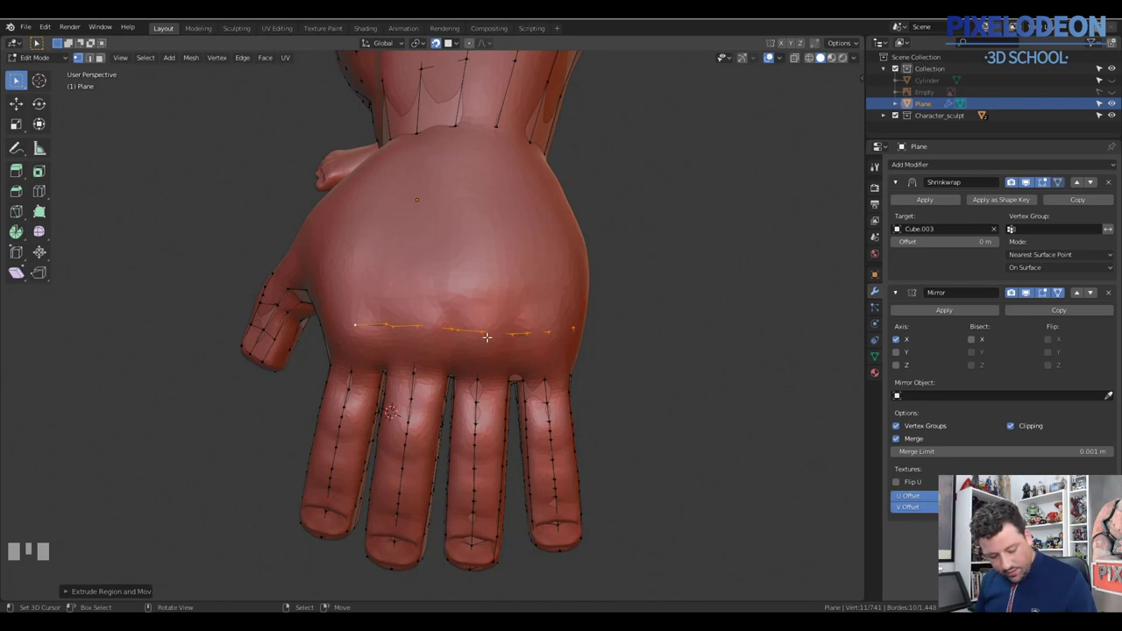
Step: Isolate the retopology mesh in Local View, hiding the sculpt
{"action": "right_click", "coordinate": [527, 335]}
{"action": "left_click_drag", "start_coordinate": [427, 350], "coordinate": [370, 371]}
{"action": "key", "text": "q"}
{"action": "key", "text": "KP_Decimal"}
Step: Add three loop cuts linking neighbouring finger tubes across the back of the hand
{"action": "right_click", "coordinate": [370, 372]}
{"action": "left_click_drag", "start_coordinate": [370, 387], "coordinate": [369, 370]}
{"action": "key", "text": "ctrl+r"}
{"action": "right_click", "coordinate": [449, 366]}
{"action": "key", "text": "ctrl+r"}
{"action": "right_click", "coordinate": [532, 364]}
{"action": "key", "text": "ctrl+r"}
{"action": "right_click", "coordinate": [621, 357]}
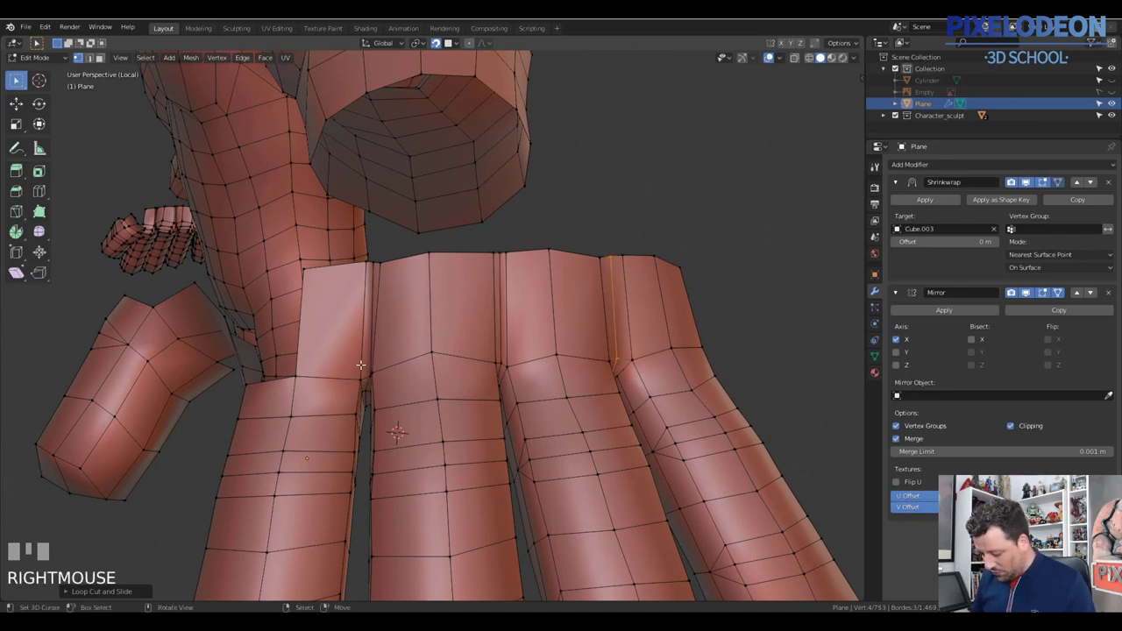
Step: With vertex snapping on, drag the first tube's top vertices onto its neighbour's
{"action": "right_click", "coordinate": [362, 355]}
{"action": "left_click_drag", "start_coordinate": [383, 360], "coordinate": [364, 385]}
{"action": "right_click", "coordinate": [364, 385]}
{"action": "left_click_drag", "start_coordinate": [375, 388], "coordinate": [790, 69]}
{"action": "left_click_drag", "start_coordinate": [790, 68], "coordinate": [739, 100]}
{"action": "key", "text": "shift+Tab"}
{"action": "key", "text": "g"}
{"action": "left_click", "coordinate": [437, 358]}
{"action": "left_click", "coordinate": [1032, 185]}
Step: Snap the second pair of tubes together along their shared top edge
{"action": "right_click", "coordinate": [384, 357]}
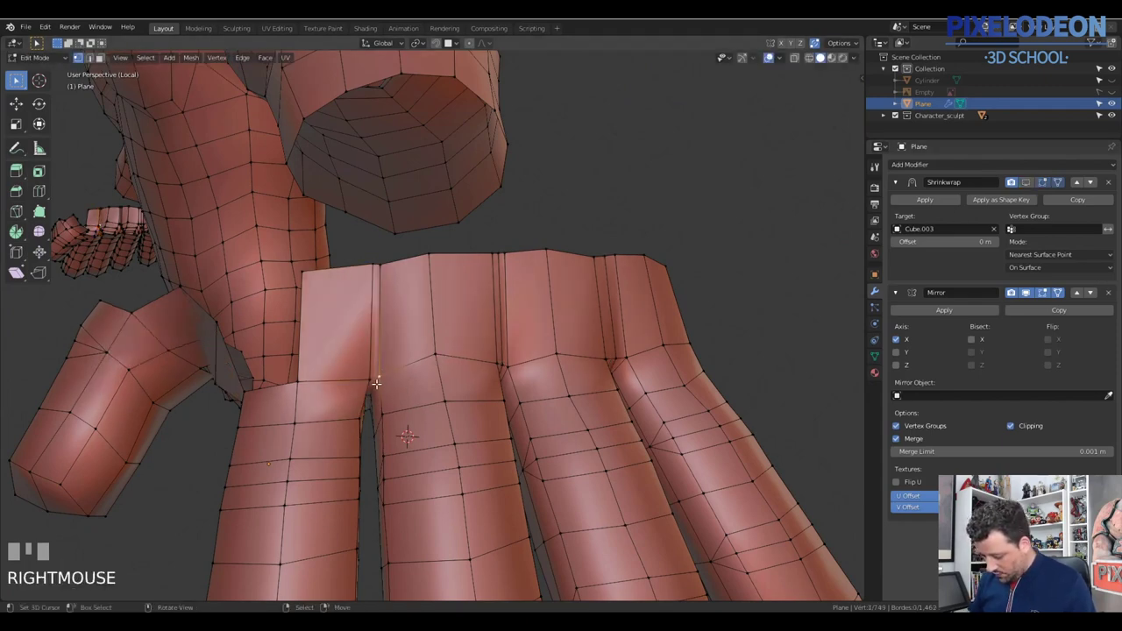
{"action": "left_click_drag", "start_coordinate": [381, 273], "coordinate": [383, 335]}
{"action": "right_click", "coordinate": [380, 376]}
{"action": "left_click_drag", "start_coordinate": [378, 376], "coordinate": [365, 412]}
{"action": "right_click", "coordinate": [365, 412]}
{"action": "left_click_drag", "start_coordinate": [366, 423], "coordinate": [379, 392]}
{"action": "left_click_drag", "start_coordinate": [398, 320], "coordinate": [429, 377]}
{"action": "key", "text": "g"}
{"action": "left_click", "coordinate": [429, 377]}
Step: Close the third gap by grabbing its top vertices onto the adjacent tube
{"action": "left_click_drag", "start_coordinate": [466, 370], "coordinate": [499, 356]}
{"action": "right_click", "coordinate": [499, 356]}
{"action": "right_click", "coordinate": [498, 382]}
{"action": "left_click_drag", "start_coordinate": [503, 392], "coordinate": [570, 366]}
{"action": "key", "text": "g"}
{"action": "left_click", "coordinate": [570, 365]}
{"action": "left_click_drag", "start_coordinate": [509, 347], "coordinate": [509, 386]}
{"action": "key", "text": "g"}
{"action": "left_click", "coordinate": [554, 362]}
Step: Merge the last tube's top vertices into one continuous back-of-hand surface
{"action": "right_click", "coordinate": [634, 343]}
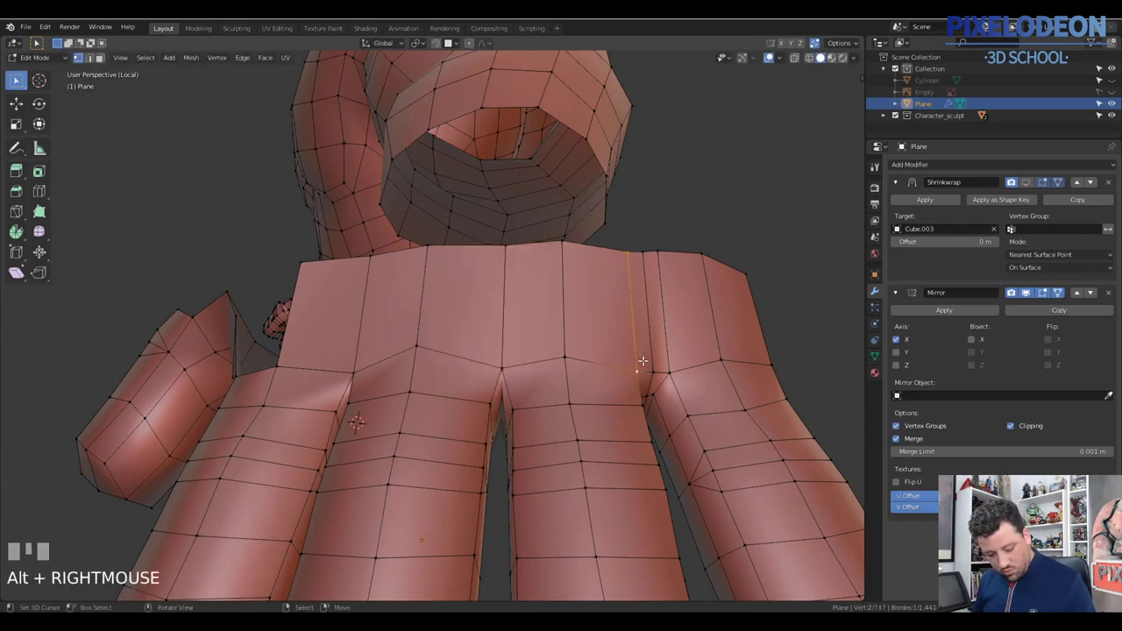
{"action": "left_click_drag", "start_coordinate": [624, 354], "coordinate": [641, 380]}
{"action": "right_click", "coordinate": [641, 381]}
{"action": "left_click_drag", "start_coordinate": [651, 378], "coordinate": [675, 366]}
{"action": "key", "text": "g"}
{"action": "left_click", "coordinate": [675, 367]}
{"action": "right_click", "coordinate": [674, 349]}
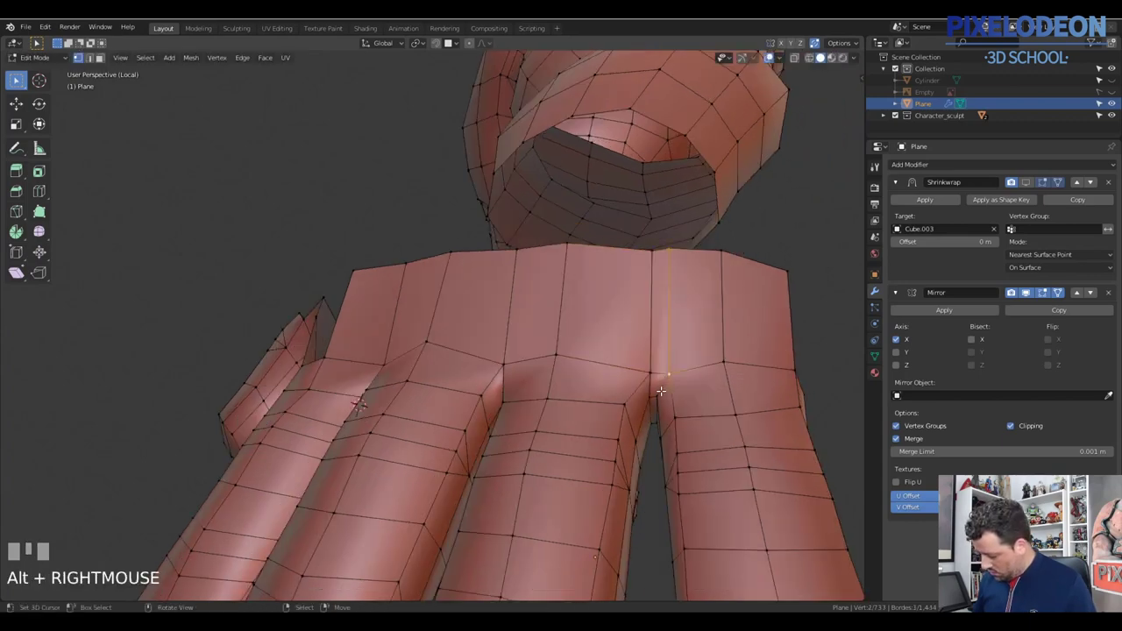
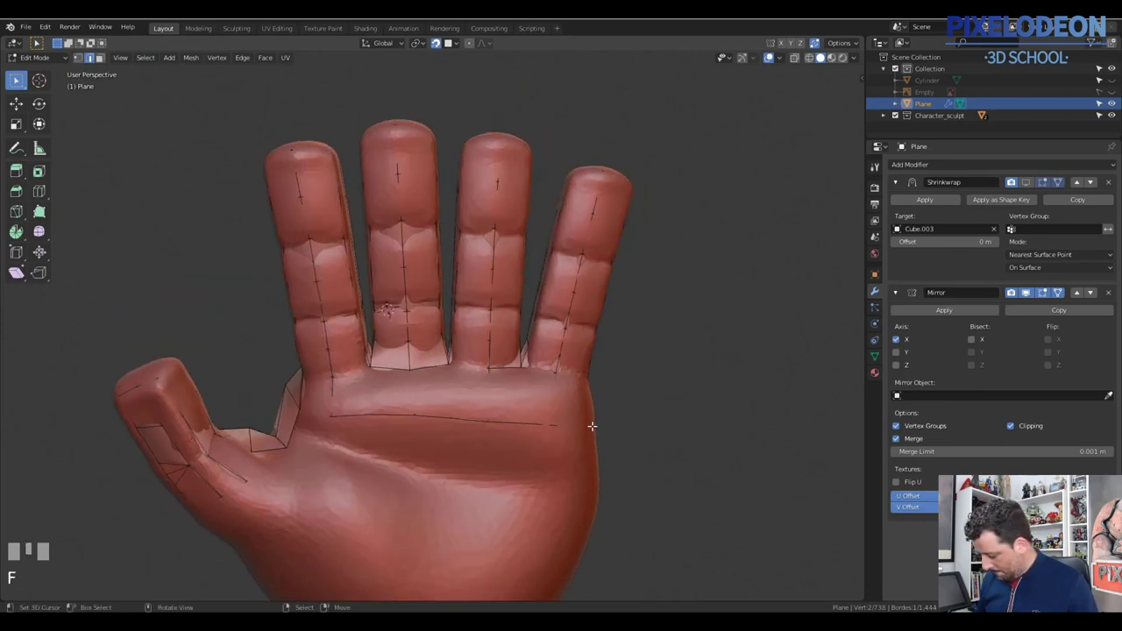
Step: Fill a first palm face with F and add an edge loop across the palm
{"action": "left_click_drag", "start_coordinate": [557, 402], "coordinate": [612, 433]}
{"action": "key", "text": "f"}
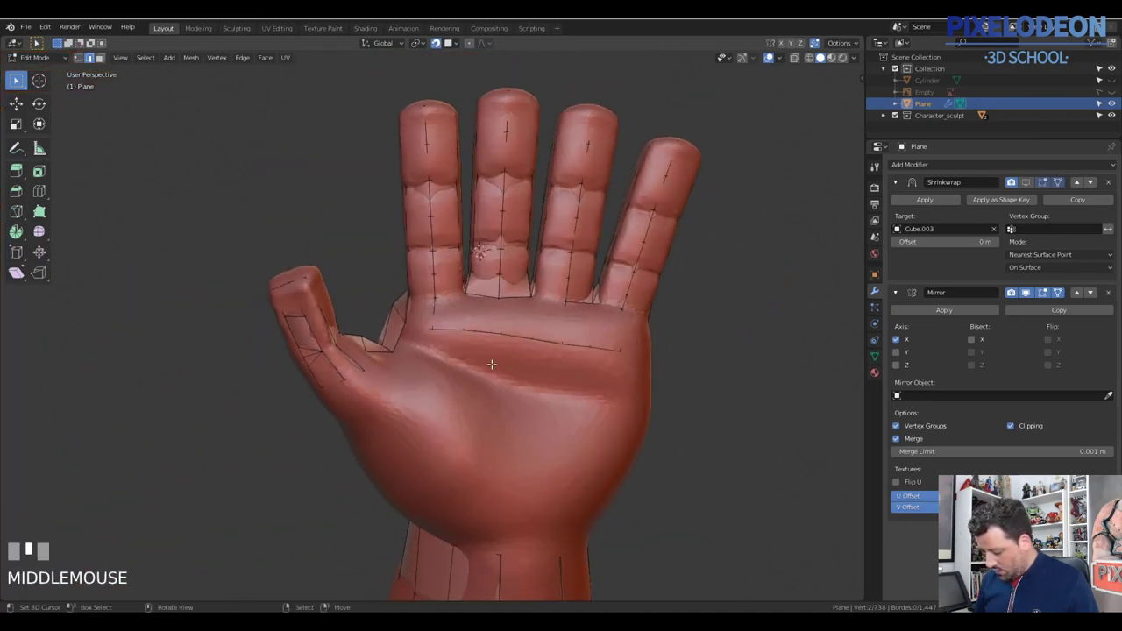
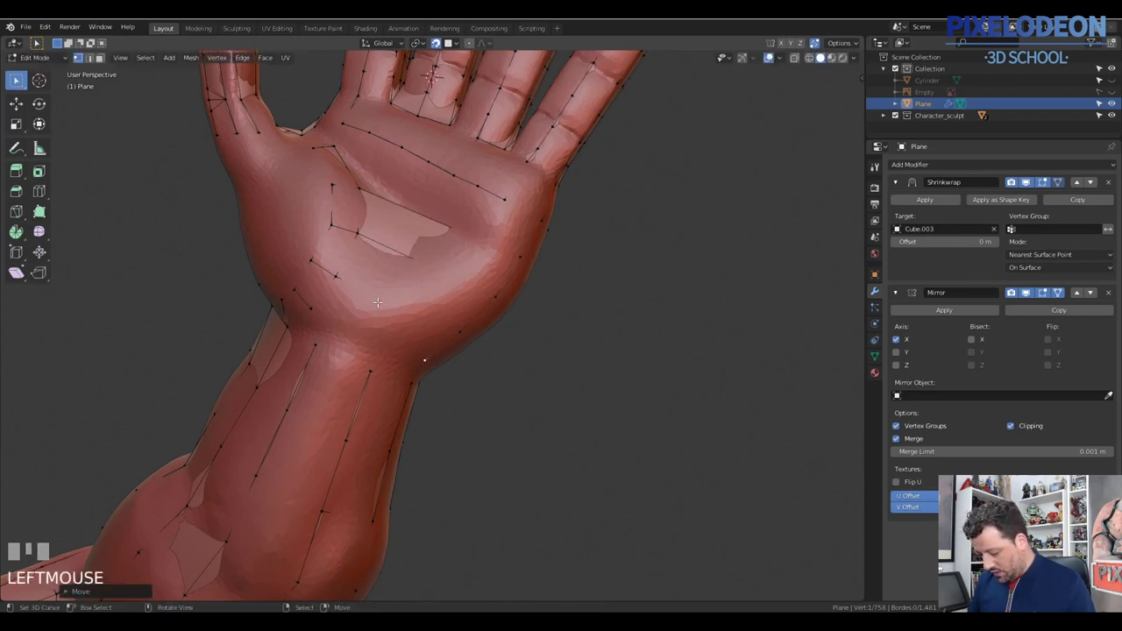
{"action": "key", "text": "ctrl+r"}
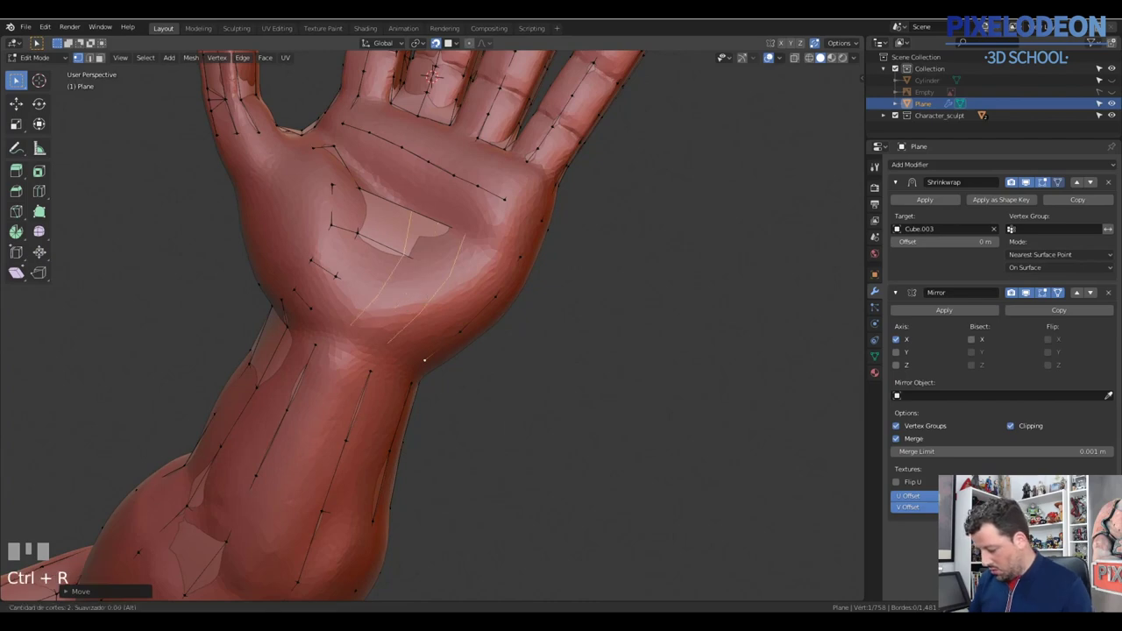
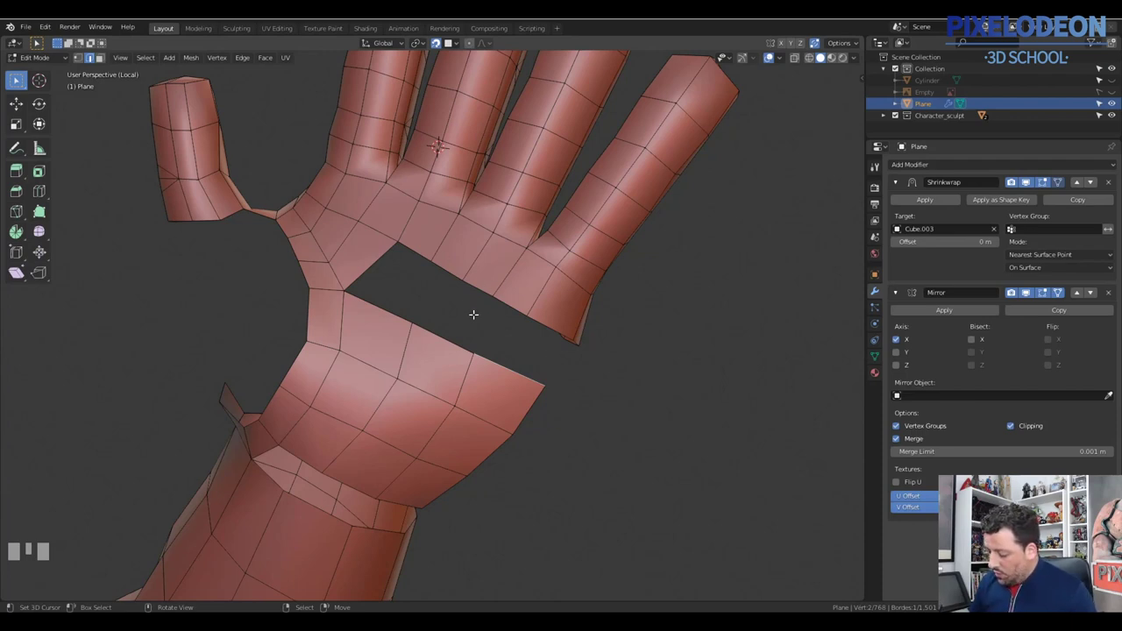
Step: Fill quad faces across the palm gap from its border vertices
{"action": "right_click", "coordinate": [371, 257]}
{"action": "key", "text": "f"}
{"action": "left_click_drag", "start_coordinate": [556, 330], "coordinate": [520, 364]}
{"action": "right_click", "coordinate": [520, 369]}
{"action": "key", "text": "f"}
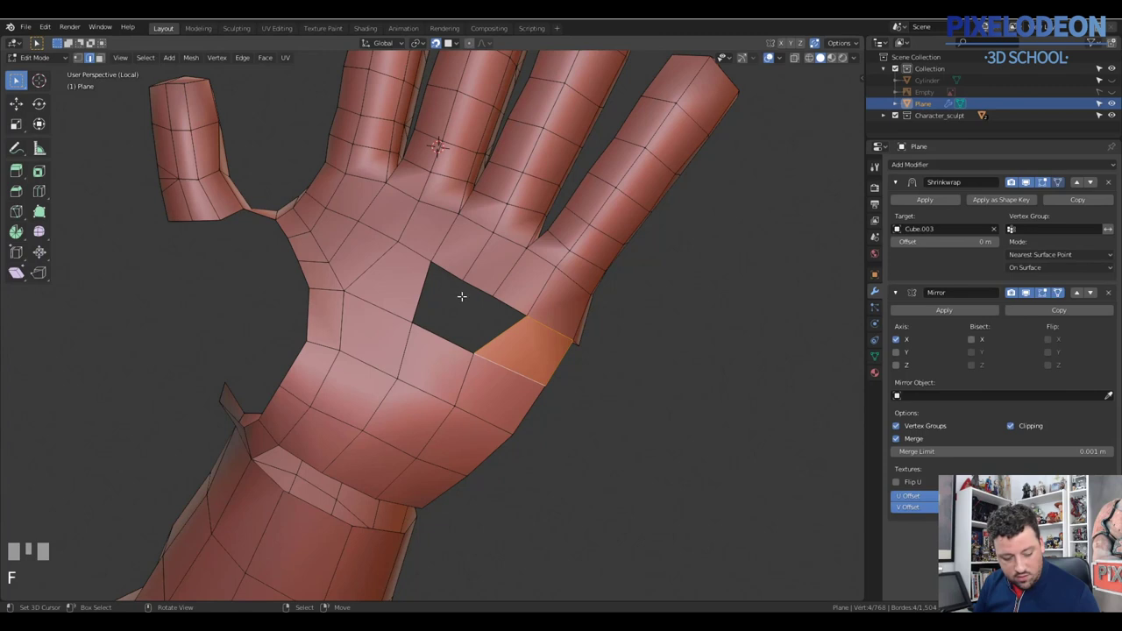
{"action": "right_click", "coordinate": [464, 279]}
{"action": "key", "text": "shift+Tab"}
{"action": "right_click", "coordinate": [495, 292]}
{"action": "key", "text": "e"}
Step: Join the remaining hole vertices and close the last palm faces, tidying vertex positions
{"action": "left_click", "coordinate": [444, 330]}
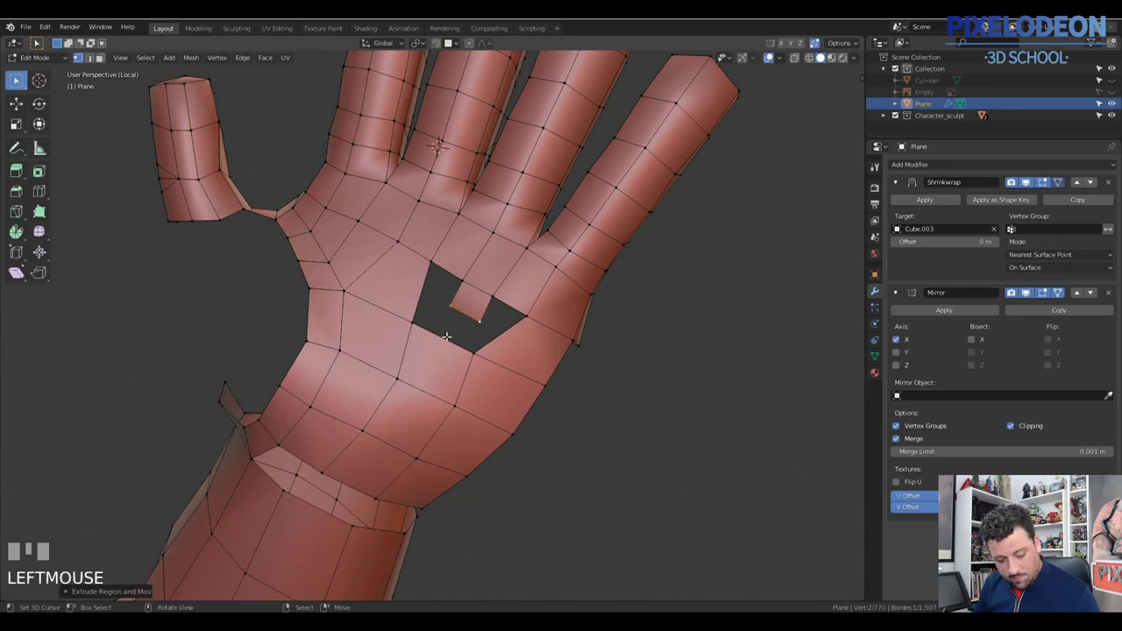
{"action": "key", "text": "2"}
{"action": "right_click", "coordinate": [448, 334]}
{"action": "right_click", "coordinate": [472, 306]}
{"action": "key", "text": "f"}
{"action": "left_click_drag", "start_coordinate": [446, 257], "coordinate": [503, 302]}
{"action": "key", "text": "f"}
{"action": "left_click_drag", "start_coordinate": [495, 304], "coordinate": [524, 330]}
{"action": "key", "text": "f"}
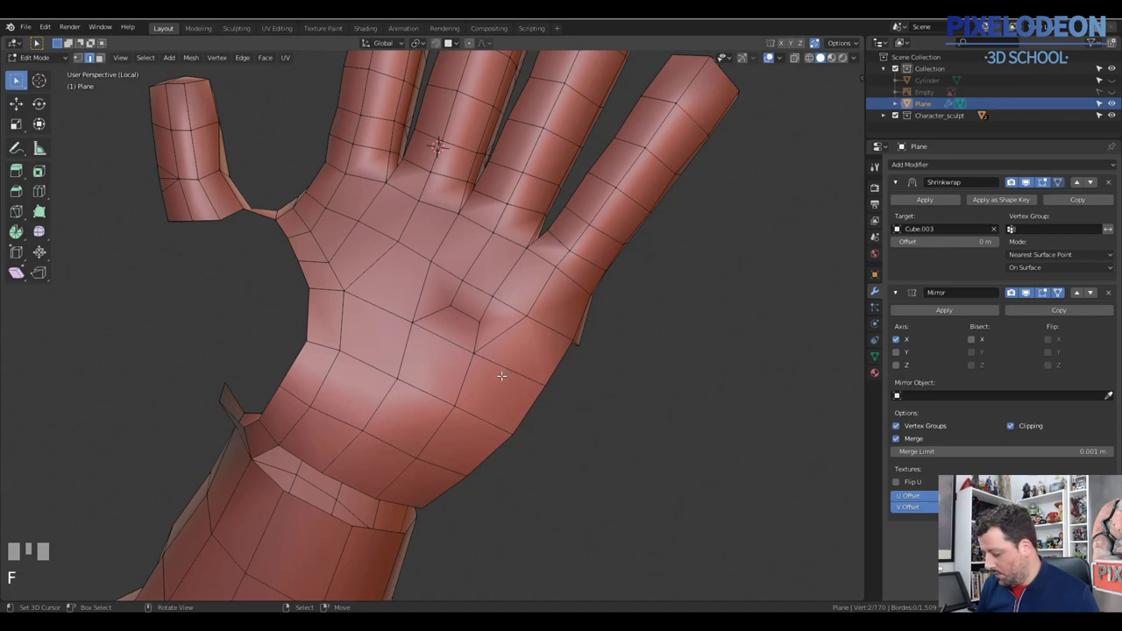
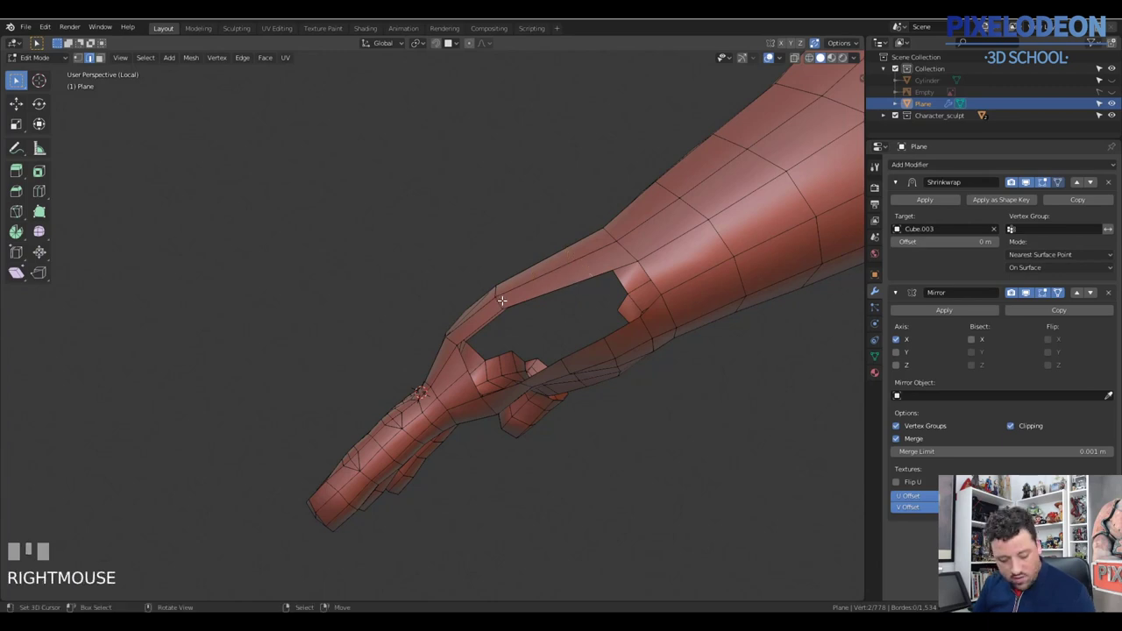
Step: Slide the edge loop bordering the arm hole and add a loop cut across the forearm strip
{"action": "right_click", "coordinate": [501, 296]}
{"action": "key", "text": "g"}
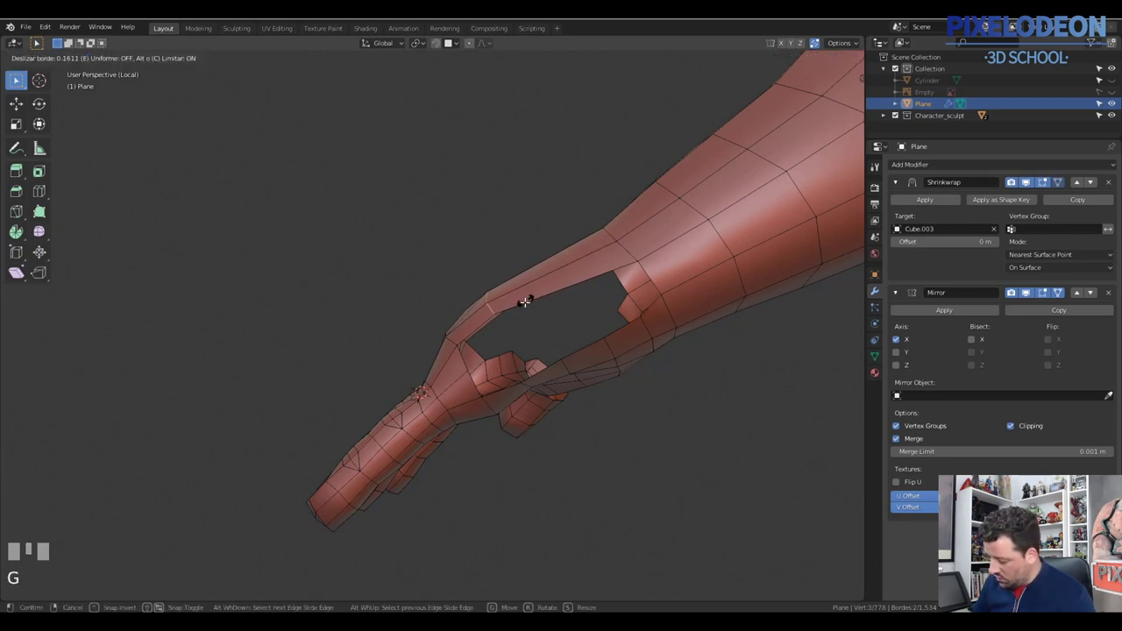
{"action": "left_click", "coordinate": [562, 287]}
{"action": "key", "text": "ctrl+r"}
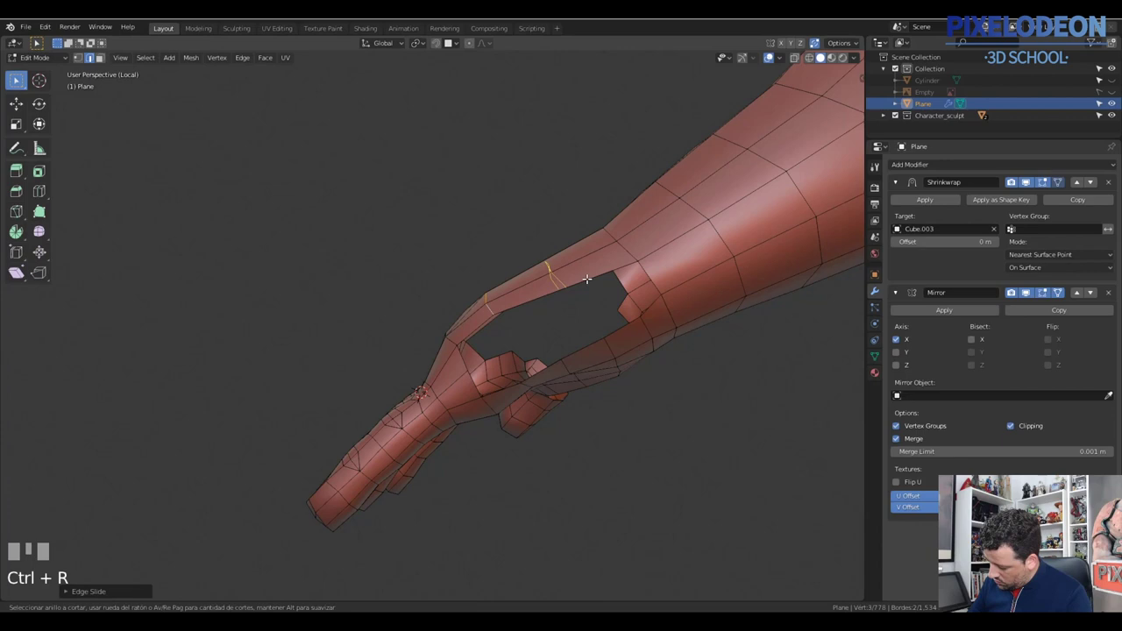
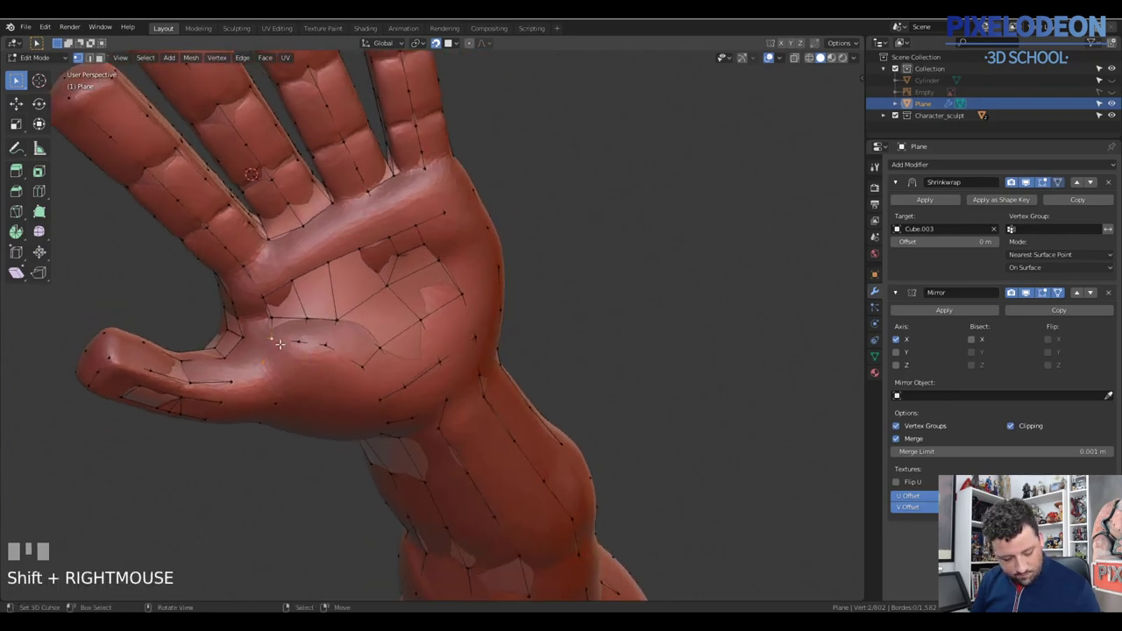
Step: Nudge a vertex at the base of the thumb into place
{"action": "key", "text": "alt+m"}
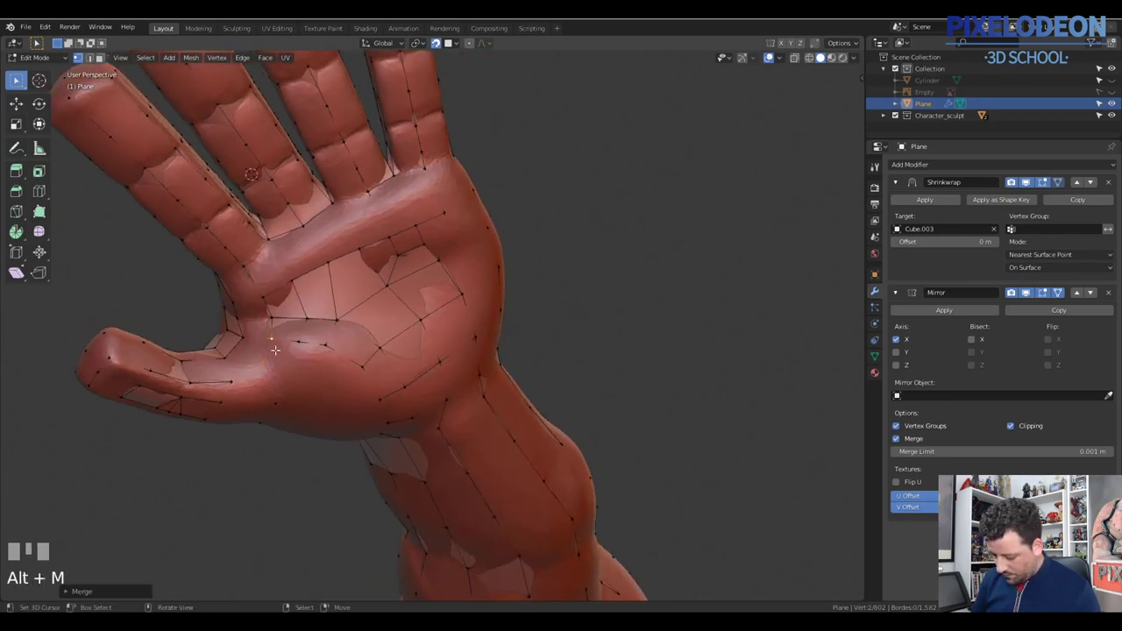
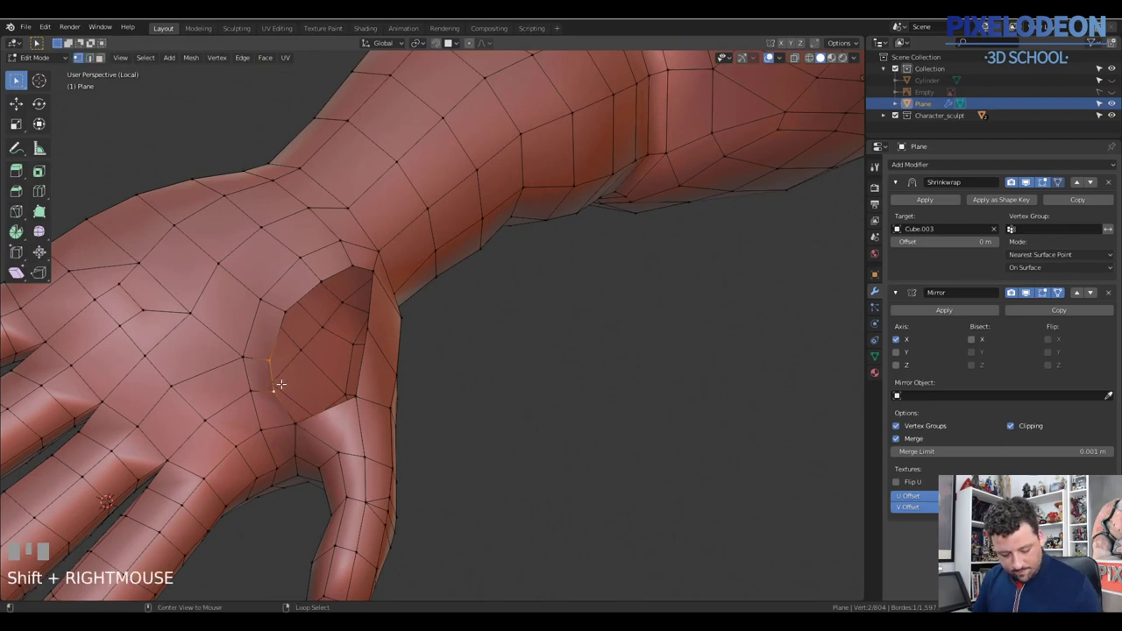
Step: Merge and reposition stray vertices around the thumb-palm junction
{"action": "key", "text": "alt+m"}
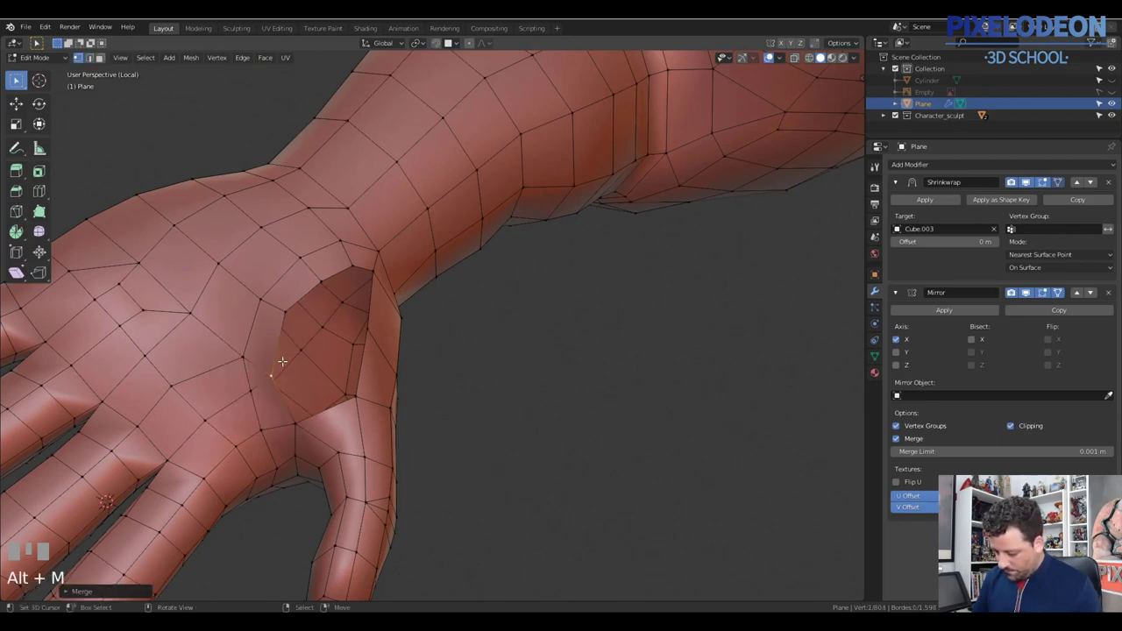
{"action": "left_click_drag", "start_coordinate": [332, 292], "coordinate": [318, 261]}
{"action": "right_click", "coordinate": [318, 261]}
{"action": "left_click_drag", "start_coordinate": [309, 285], "coordinate": [342, 246]}
{"action": "right_click", "coordinate": [342, 246]}
{"action": "left_click_drag", "start_coordinate": [352, 251], "coordinate": [335, 278]}
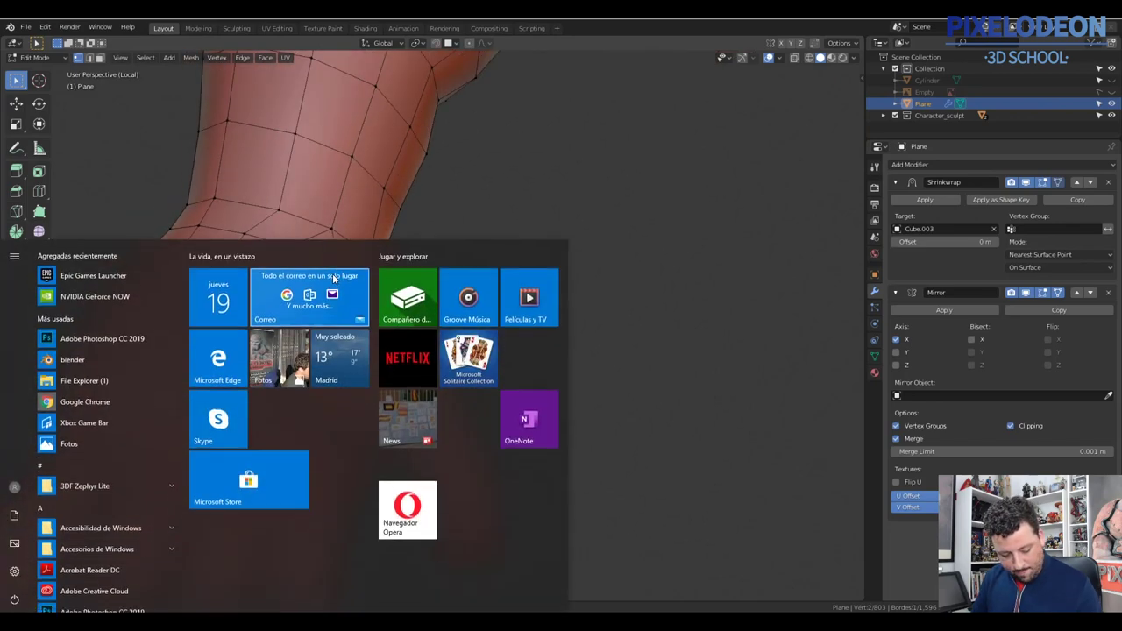
{"action": "left_click_drag", "start_coordinate": [347, 266], "coordinate": [356, 392]}
{"action": "key", "text": "alt+m"}
{"action": "key", "text": "2"}
{"action": "right_click", "coordinate": [356, 392]}
{"action": "left_click_drag", "start_coordinate": [361, 366], "coordinate": [357, 387]}
Step: Fill faces across the gap on the back of the hand from its border vertices
{"action": "key", "text": "f"}
{"action": "key", "text": "ctrl+z"}
{"action": "right_click", "coordinate": [357, 387]}
{"action": "right_click", "coordinate": [319, 403]}
{"action": "key", "text": "f"}
{"action": "right_click", "coordinate": [345, 376]}
{"action": "key", "text": "f"}
{"action": "right_click", "coordinate": [336, 275]}
{"action": "key", "text": "f"}
{"action": "left_click_drag", "start_coordinate": [389, 278], "coordinate": [333, 345]}
{"action": "key", "text": "1"}
Step: Grab and slide individual hand vertices to smooth the newly closed area
{"action": "right_click", "coordinate": [274, 372]}
{"action": "middle_click", "coordinate": [306, 369]}
{"action": "key", "text": "g"}
{"action": "left_click", "coordinate": [269, 380]}
{"action": "right_click", "coordinate": [240, 368]}
{"action": "key", "text": "g"}
{"action": "left_click", "coordinate": [287, 341]}
{"action": "right_click", "coordinate": [294, 329]}
Step: Pull the view back to review the whole hand and add a loop cut
{"action": "middle_click", "coordinate": [394, 290]}
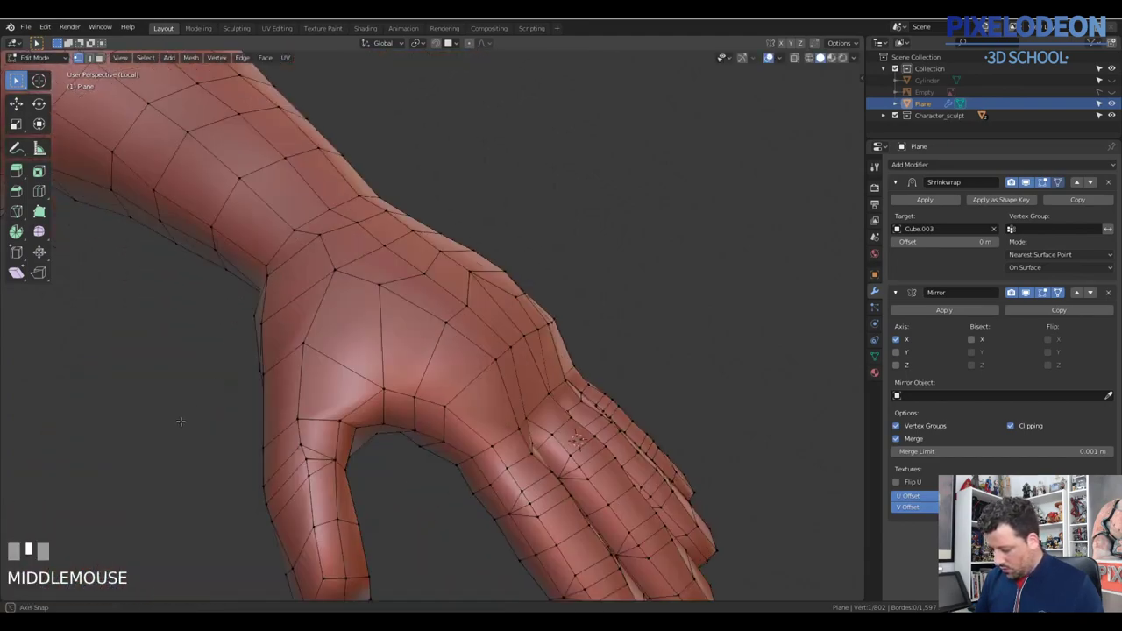
{"action": "left_click_drag", "start_coordinate": [367, 316], "coordinate": [385, 357]}
{"action": "key", "text": "ctrl+r"}
{"action": "right_click", "coordinate": [384, 357]}
{"action": "left_click_drag", "start_coordinate": [459, 322], "coordinate": [421, 364]}
Step: Toggle between Object and Edit Mode to check the body mesh and save the file
{"action": "key", "text": "a"}
{"action": "key", "text": "Tab"}
{"action": "left_click_drag", "start_coordinate": [420, 350], "coordinate": [512, 364]}
{"action": "key", "text": "Tab"}
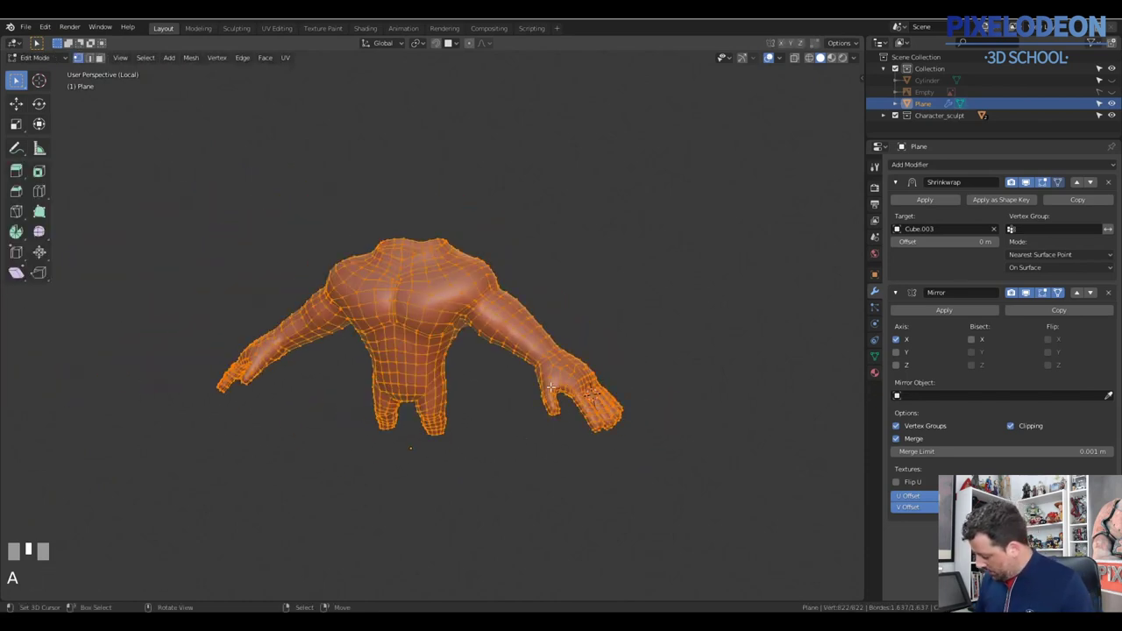
{"action": "left_click_drag", "start_coordinate": [556, 354], "coordinate": [936, 203]}
{"action": "key", "text": "Tab"}
{"action": "key", "text": "ctrl+s"}
{"action": "left_click_drag", "start_coordinate": [935, 203], "coordinate": [765, 265]}
Step: Leave Local View so the whole character with head shows, and orbit toward the head
{"action": "key", "text": "Tab"}
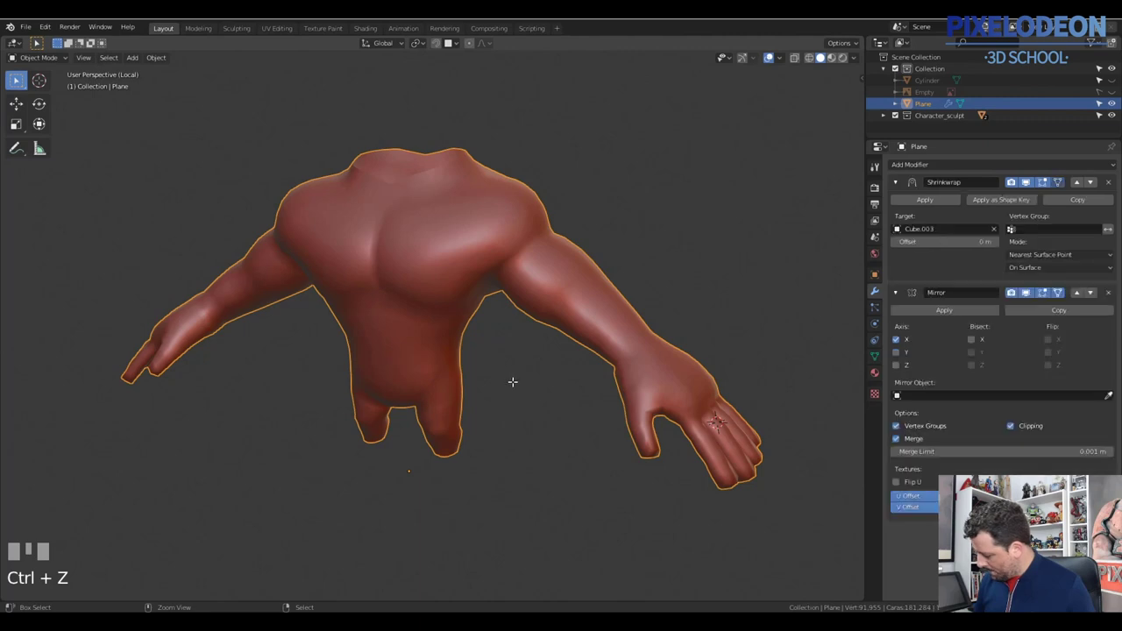
{"action": "key", "text": "Tab"}
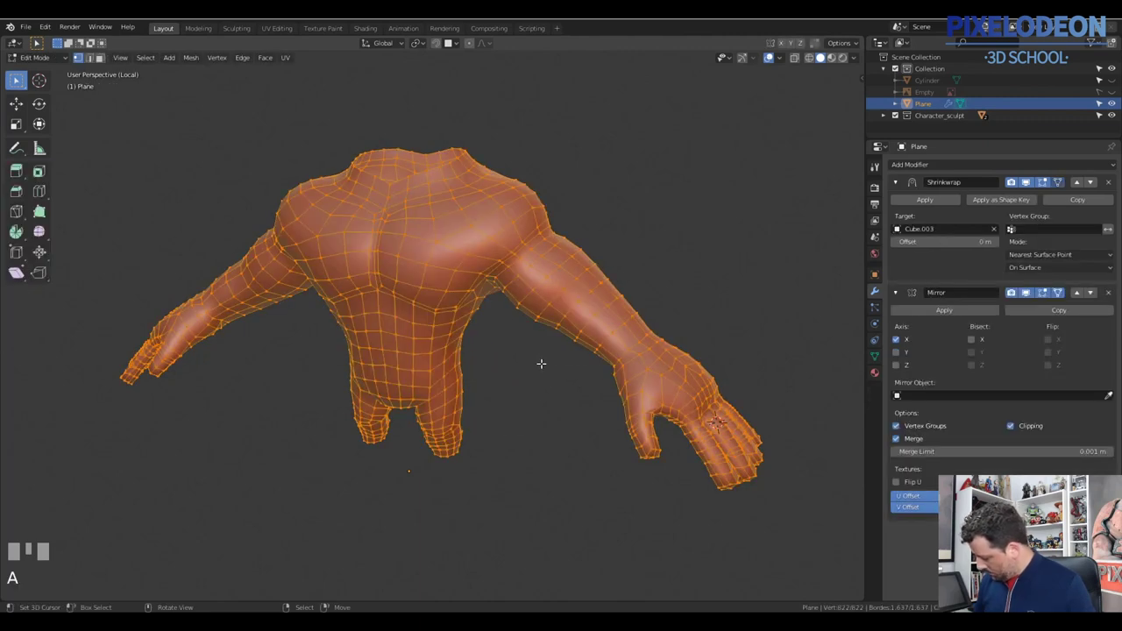
{"action": "left_click_drag", "start_coordinate": [541, 345], "coordinate": [600, 364]}
{"action": "key", "text": "q"}
{"action": "middle_click", "coordinate": [541, 311]}
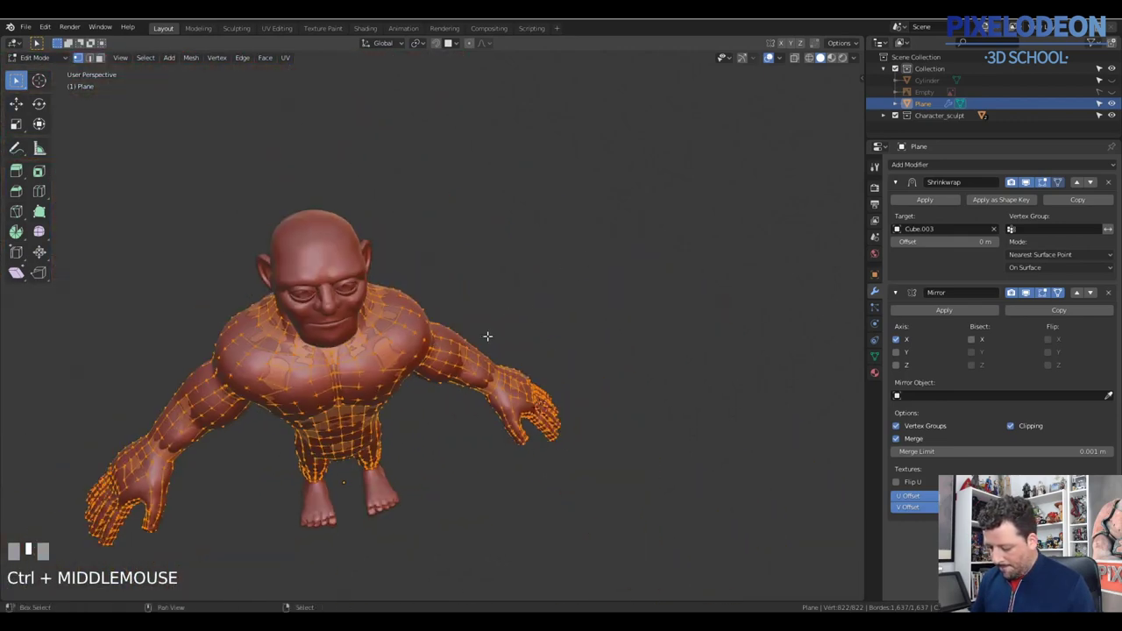
Step: Select vertices near the eyes and prepare the mesh in front orthographic view
{"action": "left_click_drag", "start_coordinate": [506, 358], "coordinate": [478, 308]}
{"action": "right_click", "coordinate": [478, 308]}
{"action": "left_click_drag", "start_coordinate": [497, 325], "coordinate": [508, 355]}
{"action": "right_click", "coordinate": [507, 355]}
{"action": "left_click_drag", "start_coordinate": [557, 352], "coordinate": [1024, 200]}
{"action": "key", "text": "shift+Tab"}
{"action": "left_click_drag", "start_coordinate": [1024, 201], "coordinate": [507, 301]}
{"action": "key", "text": "Tab"}
{"action": "key", "text": "Tab"}
Step: Add an unfilled 12-vertex circle at the eye and position it upright over the sculpt
{"action": "left_click_drag", "start_coordinate": [507, 301], "coordinate": [489, 222]}
{"action": "key", "text": "shift+d"}
{"action": "left_click", "coordinate": [489, 222]}
{"action": "left_click_drag", "start_coordinate": [496, 278], "coordinate": [472, 287]}
{"action": "key", "text": "g"}
{"action": "left_click", "coordinate": [472, 288]}
{"action": "left_click_drag", "start_coordinate": [473, 257], "coordinate": [531, 276]}
{"action": "key", "text": "x"}
{"action": "left_click", "coordinate": [531, 276]}
{"action": "key", "text": "shift+a"}
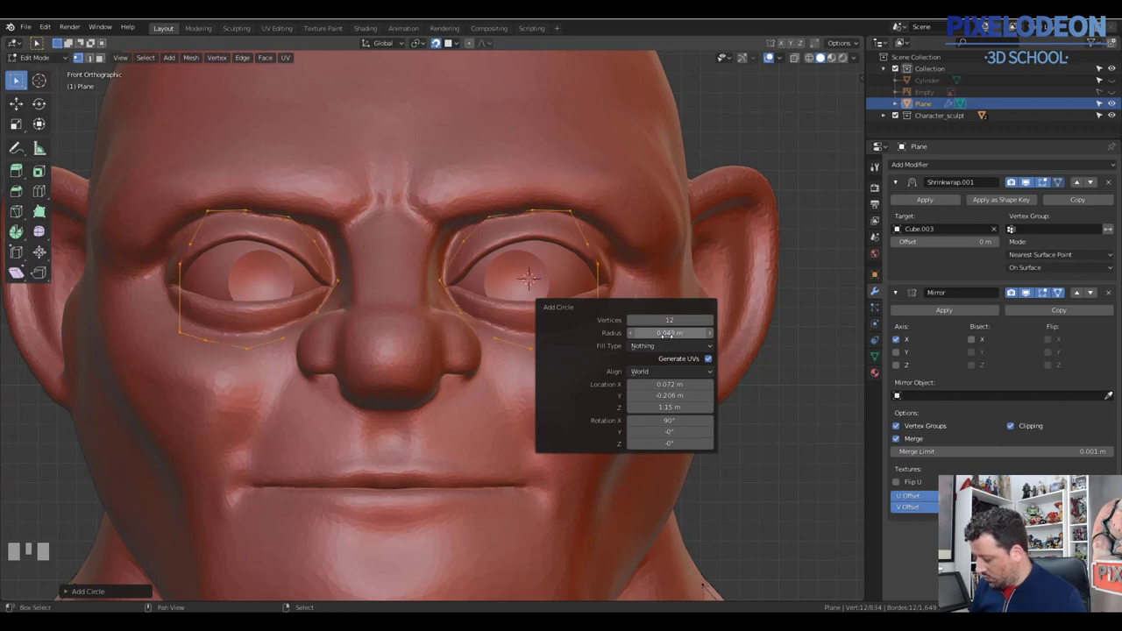
Step: Squash the eye circles vertically into ovals and pick the outer-corner vertex to fit
{"action": "left_click", "coordinate": [1017, 189]}
{"action": "key", "text": "s"}
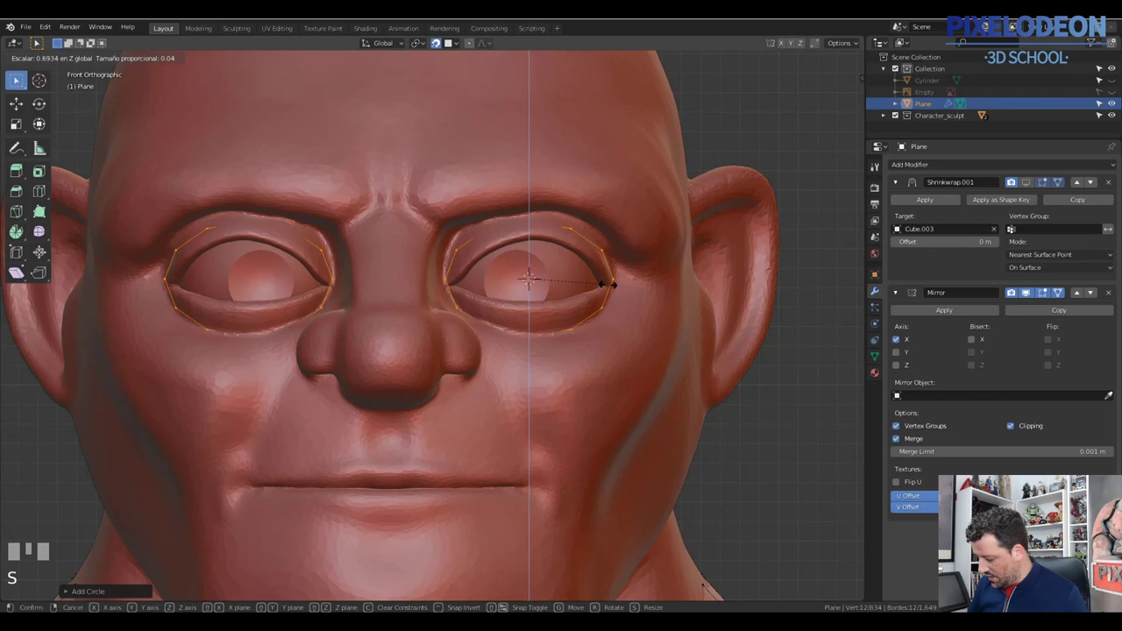
{"action": "left_click", "coordinate": [569, 257]}
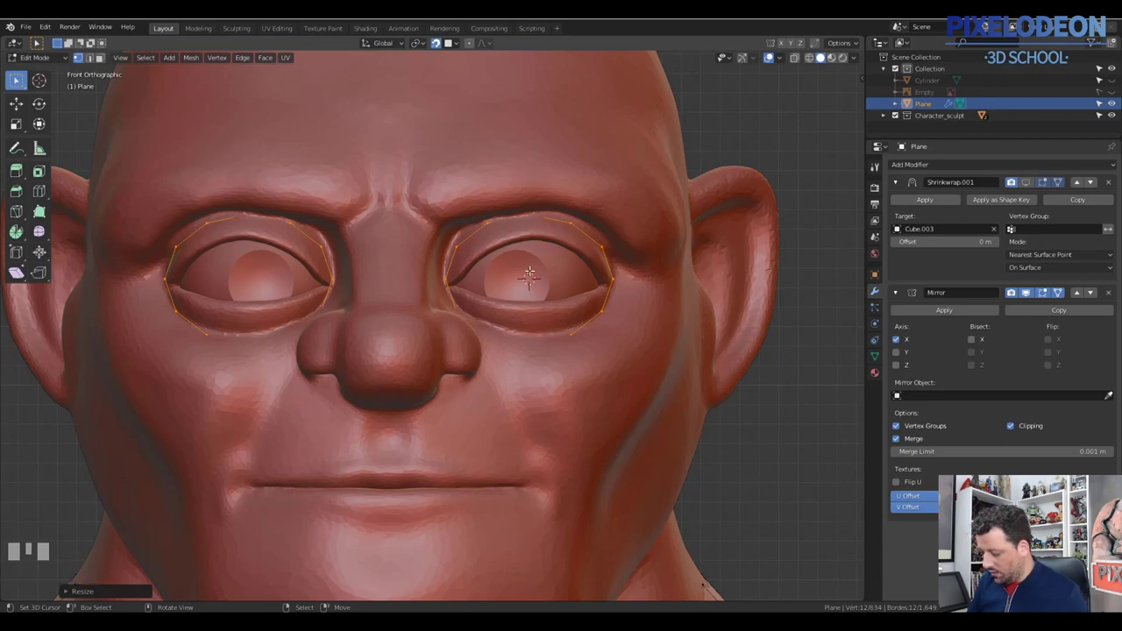
{"action": "left_click", "coordinate": [1010, 189]}
{"action": "right_click", "coordinate": [597, 258]}
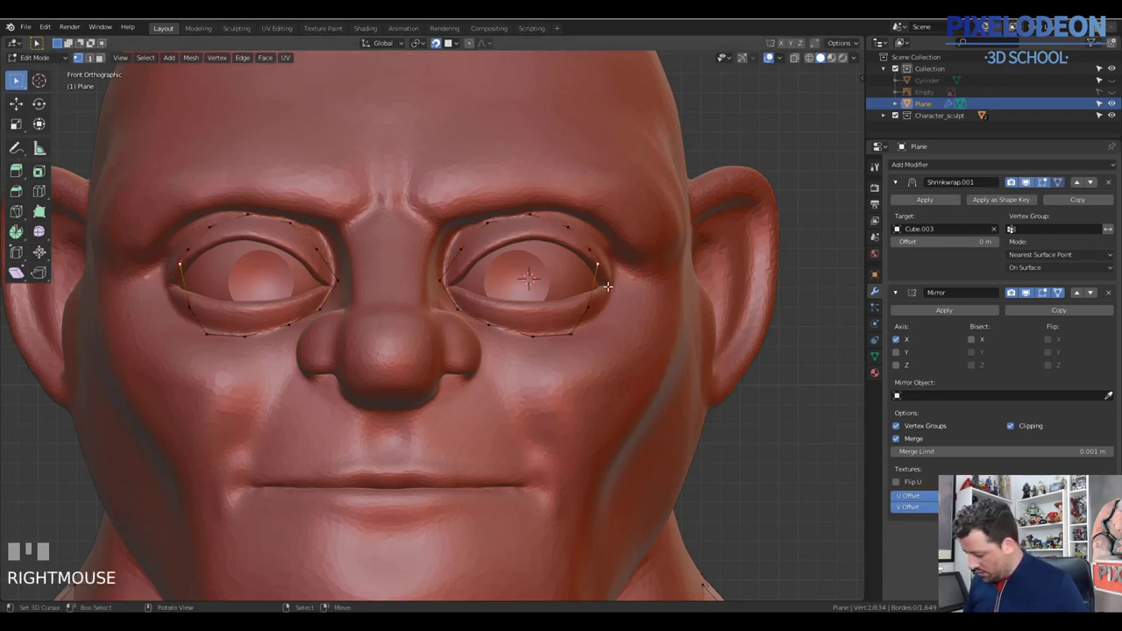
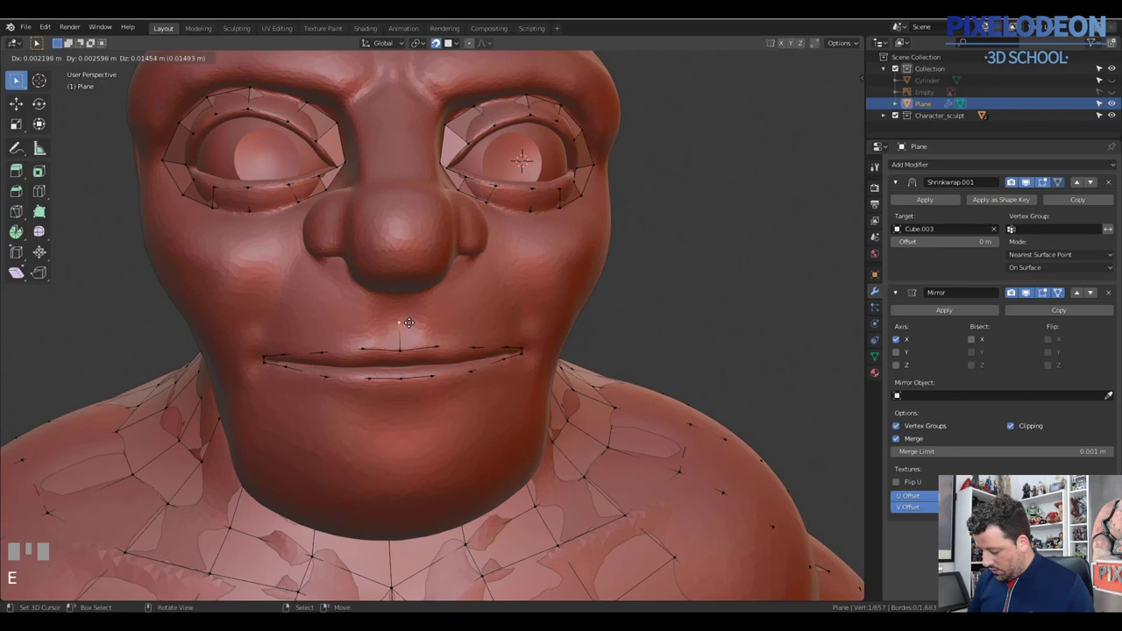
Step: Pull a mouth vertex up toward the nose and set the upper lip vertices
{"action": "left_click", "coordinate": [444, 300]}
{"action": "left_click_drag", "start_coordinate": [449, 294], "coordinate": [434, 291]}
{"action": "key", "text": "g"}
{"action": "left_click", "coordinate": [434, 291]}
{"action": "left_click", "coordinate": [444, 288]}
{"action": "left_click", "coordinate": [484, 293]}
Step: Place vertices curving around the mouth down to the chin and extrude the strip
{"action": "left_click_drag", "start_coordinate": [532, 305], "coordinate": [563, 321]}
{"action": "left_click_drag", "start_coordinate": [542, 321], "coordinate": [565, 342]}
{"action": "left_click", "coordinate": [565, 342]}
{"action": "left_click", "coordinate": [565, 389]}
{"action": "left_click", "coordinate": [511, 411]}
{"action": "left_click", "coordinate": [454, 429]}
{"action": "left_click", "coordinate": [423, 435]}
{"action": "left_click_drag", "start_coordinate": [477, 423], "coordinate": [437, 430]}
{"action": "key", "text": "e"}
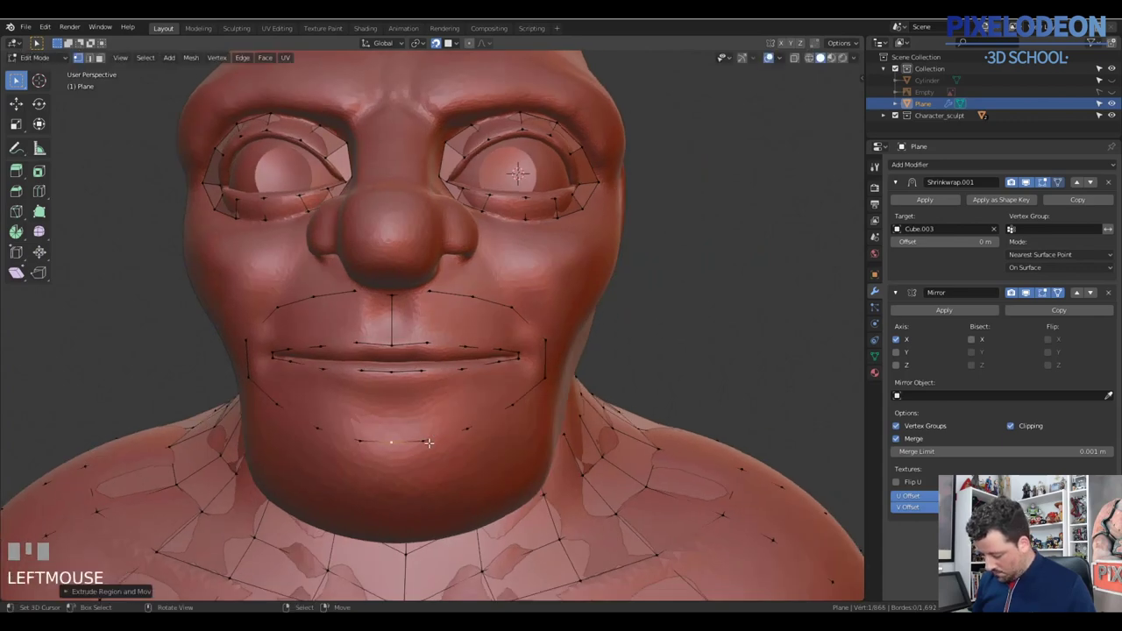
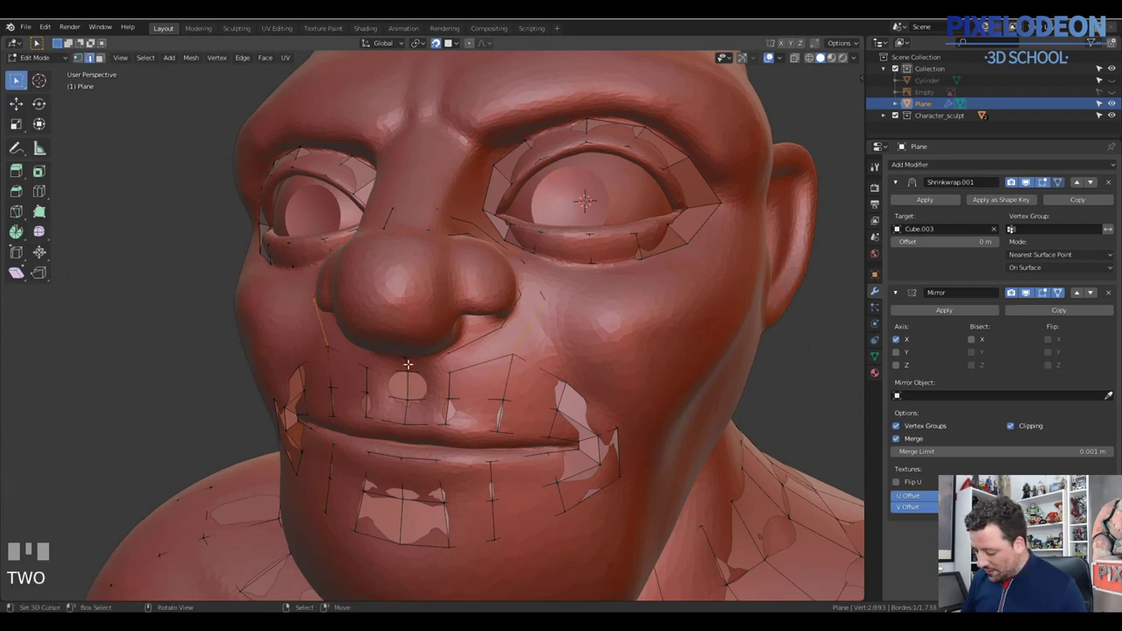
Step: Fill faces down the nose bridge and isolate the retopology mesh on its own
{"action": "left_click_drag", "start_coordinate": [409, 360], "coordinate": [490, 356]}
{"action": "key", "text": "f"}
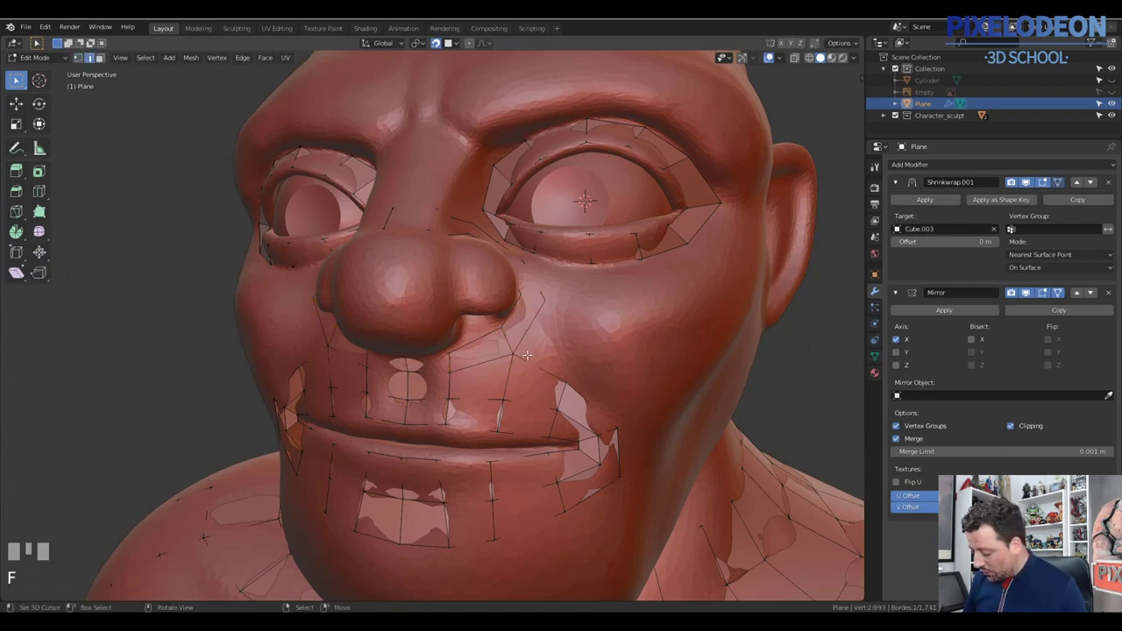
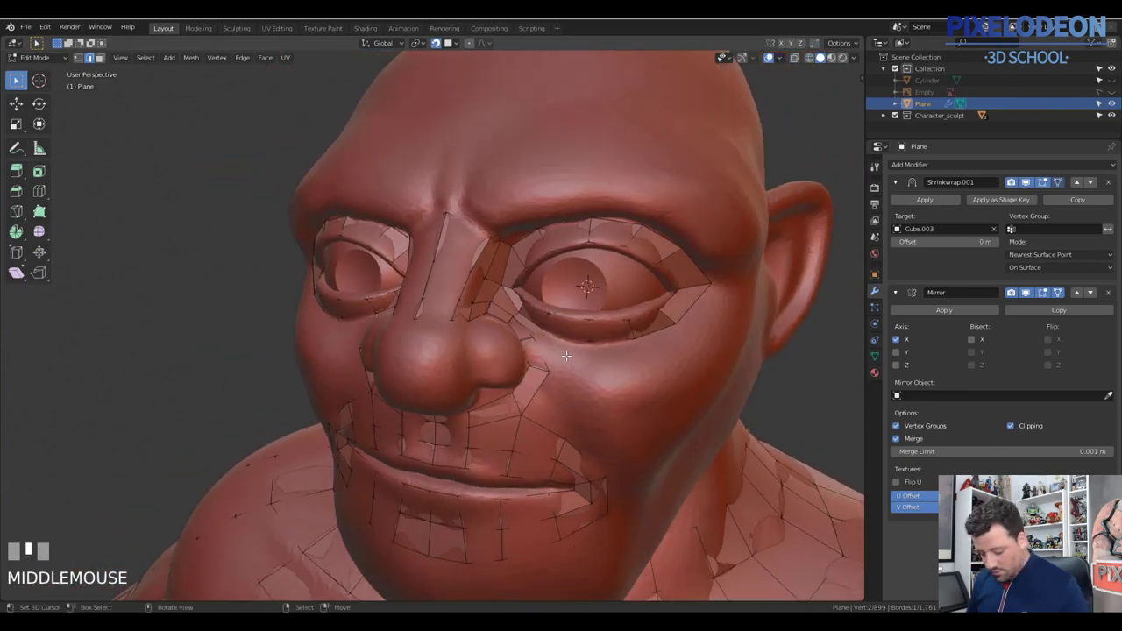
{"action": "key", "text": "f"}
{"action": "middle_click", "coordinate": [602, 357]}
{"action": "key", "text": "q"}
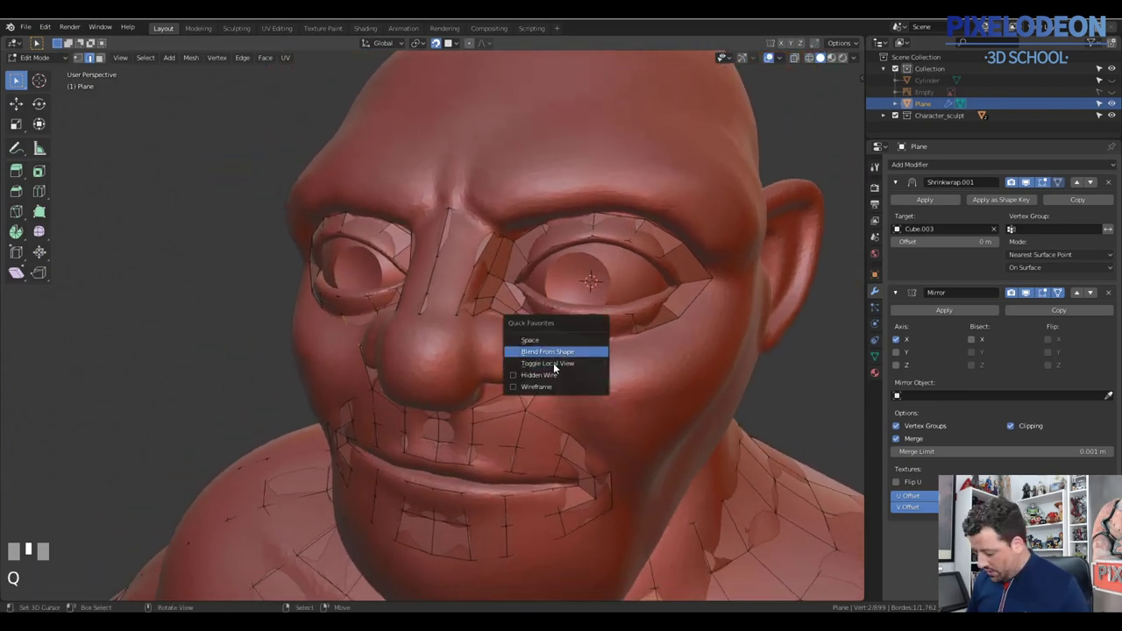
{"action": "middle_click", "coordinate": [549, 335]}
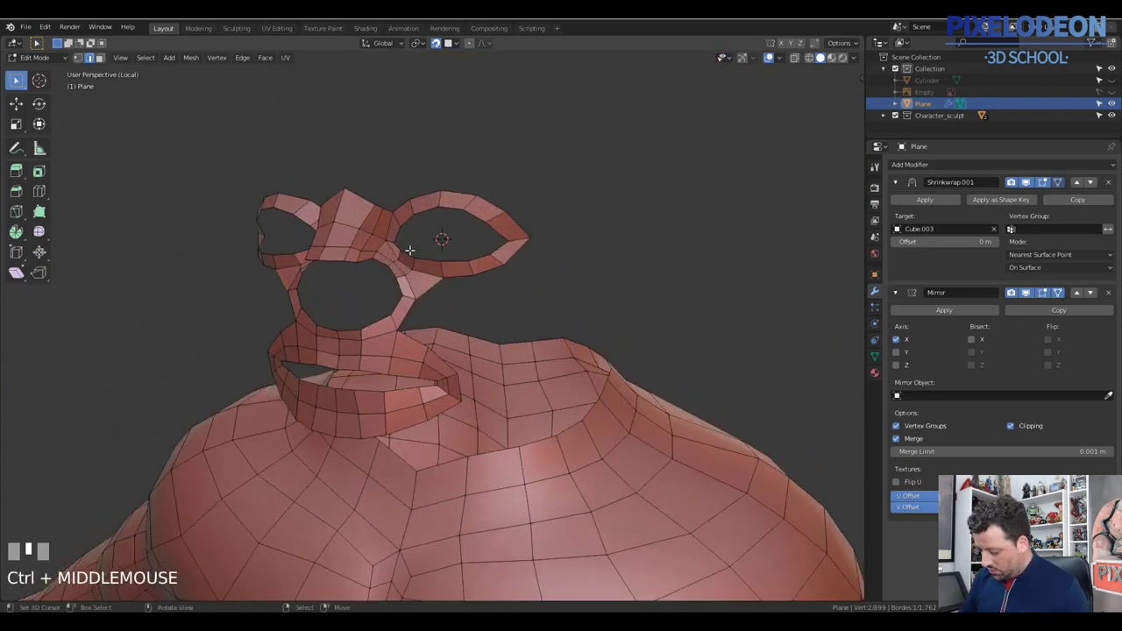
Step: Adjust a vertex near the mouth band and undo the misplaced moves
{"action": "key", "text": "q"}
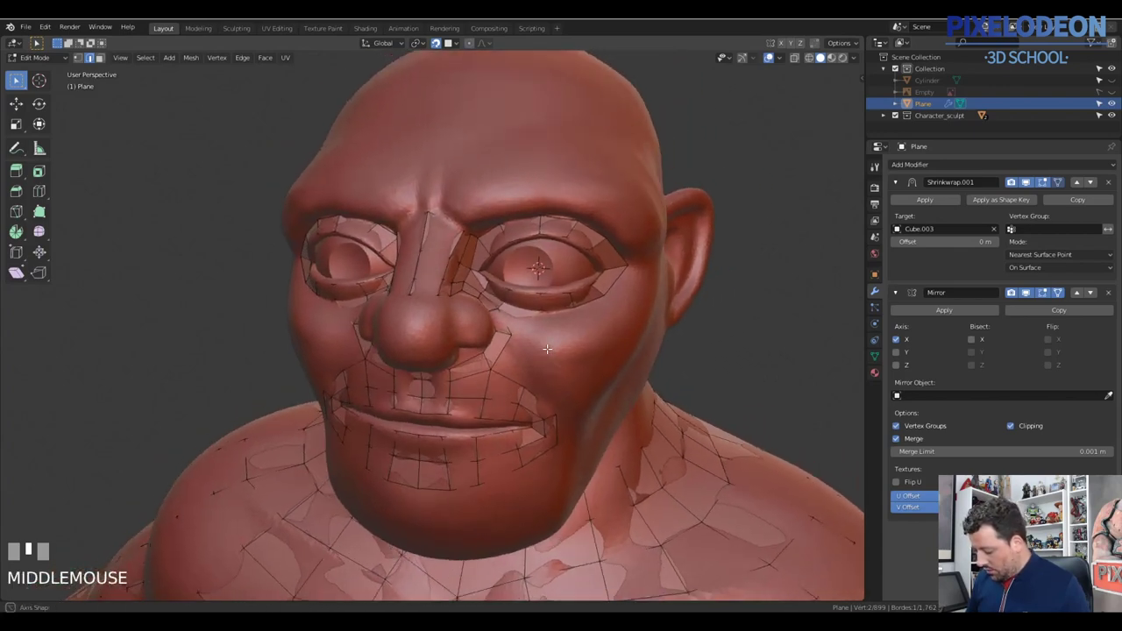
{"action": "left_click_drag", "start_coordinate": [546, 343], "coordinate": [496, 323]}
{"action": "key", "text": "ctrl+z"}
{"action": "right_click", "coordinate": [496, 323]}
{"action": "key", "text": "ctrl+z"}
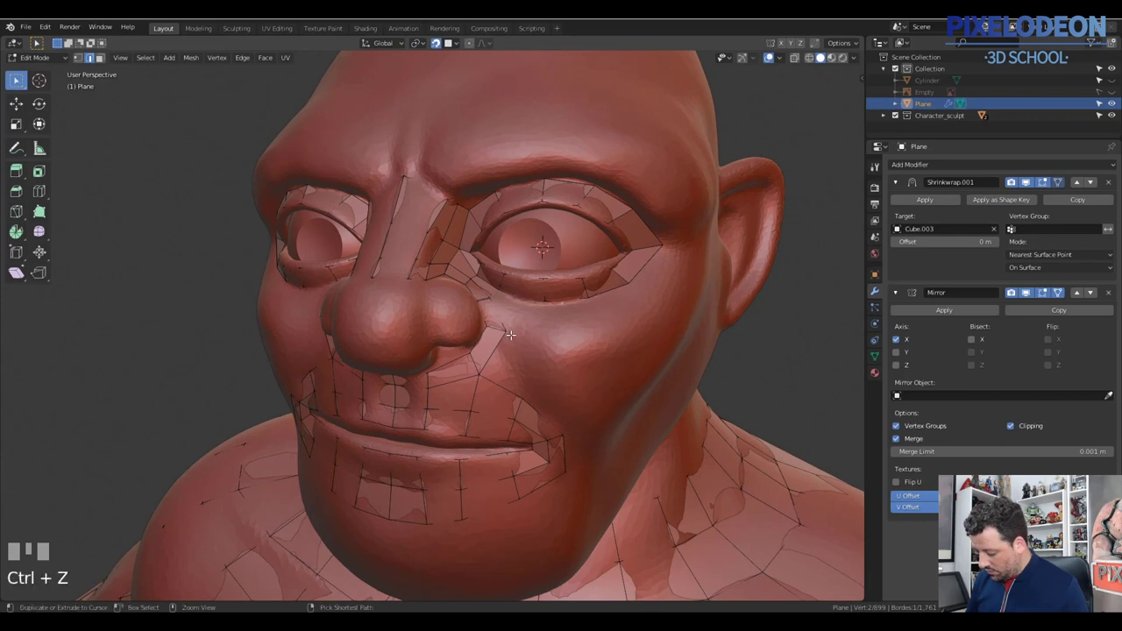
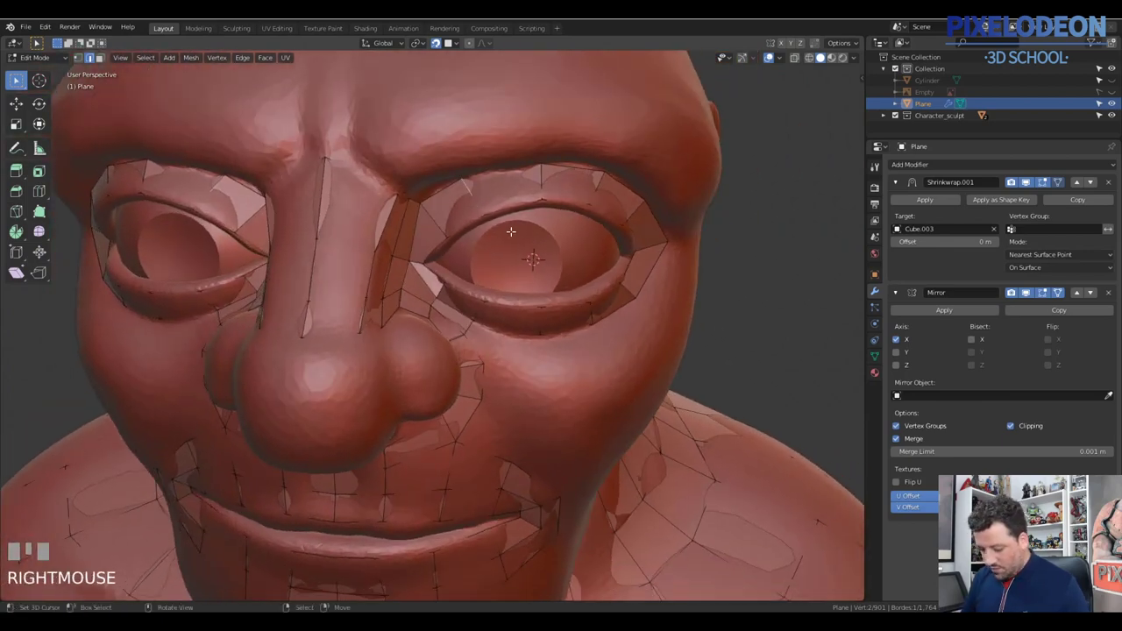
Step: Add geometry to the upper eye ring and grab its vertices to hug the brow
{"action": "key", "text": "ctrl+b"}
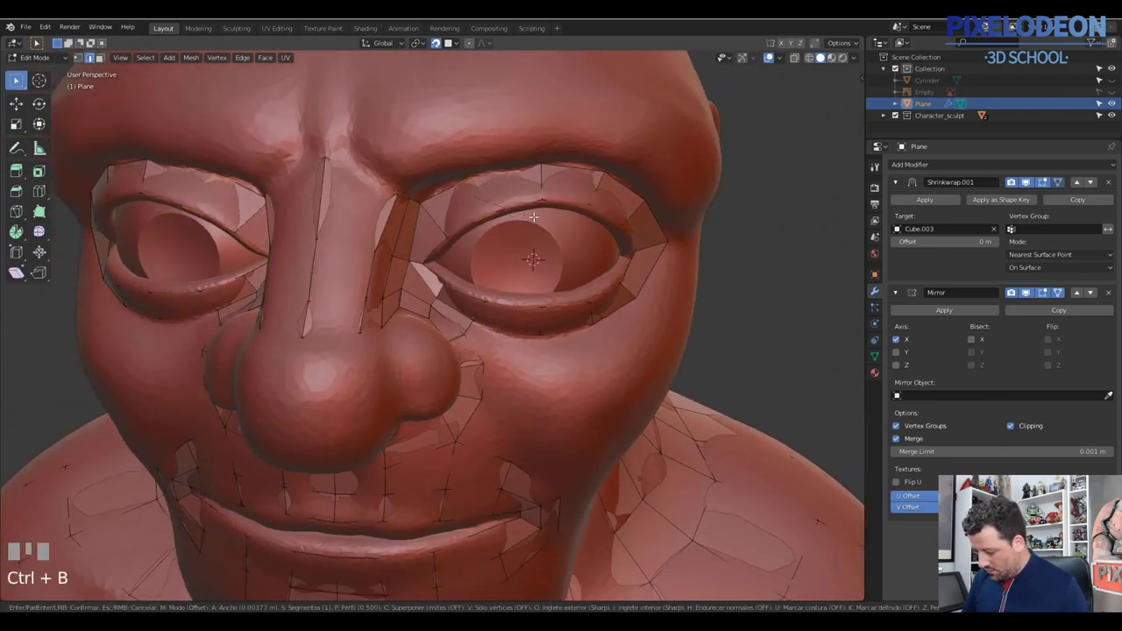
{"action": "left_click", "coordinate": [527, 207]}
{"action": "left_click_drag", "start_coordinate": [518, 199], "coordinate": [505, 196]}
{"action": "key", "text": "q"}
{"action": "right_click", "coordinate": [505, 195]}
{"action": "key", "text": "g"}
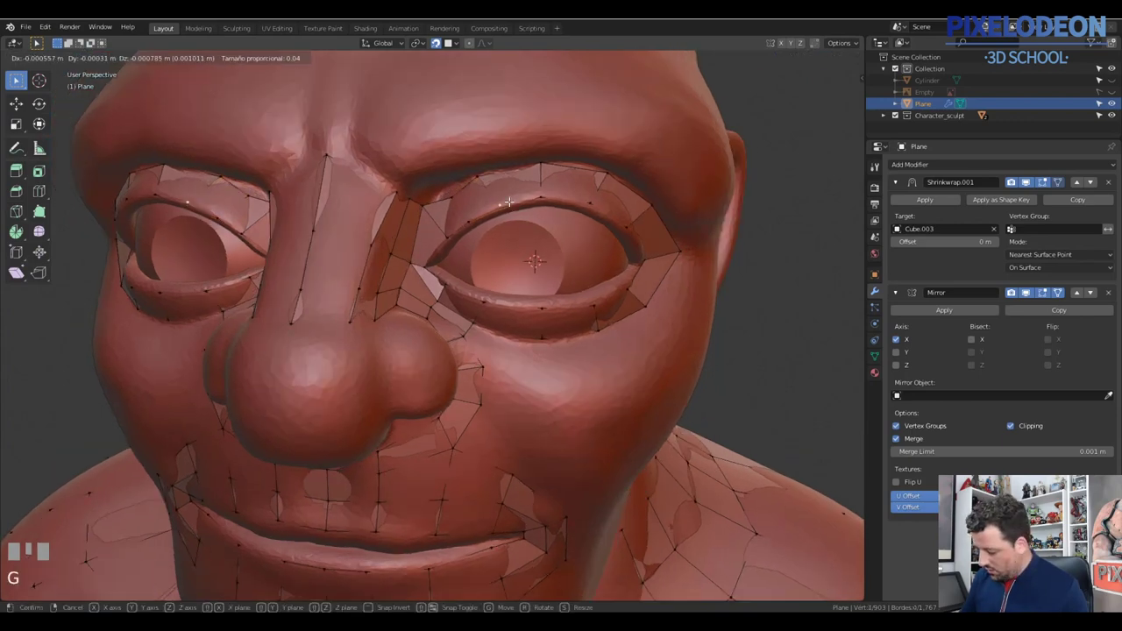
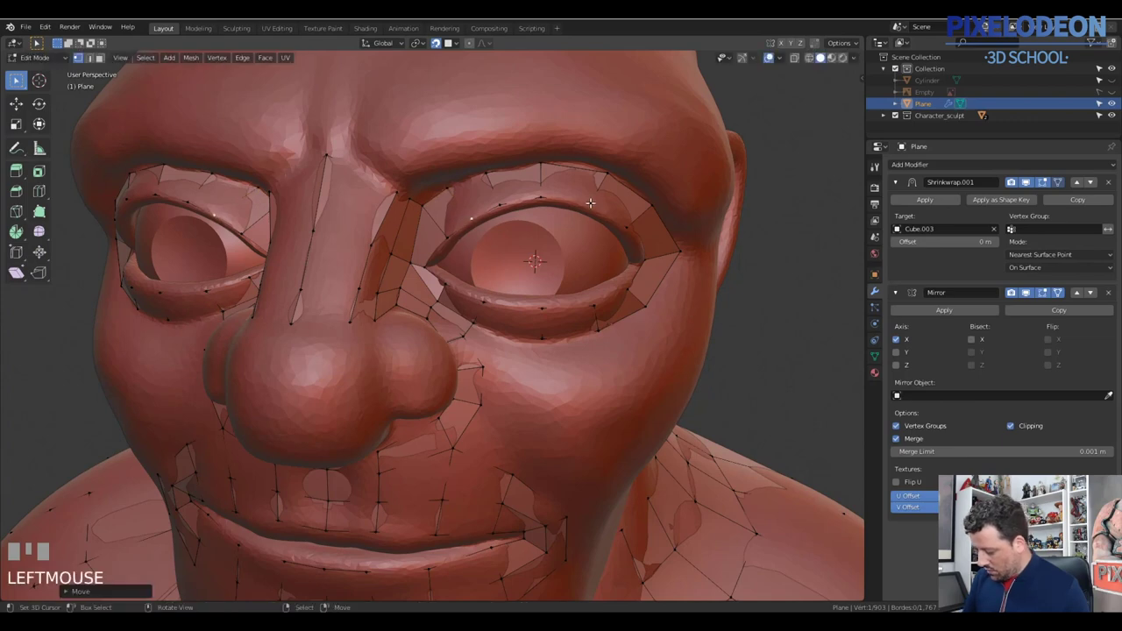
{"action": "right_click", "coordinate": [591, 199]}
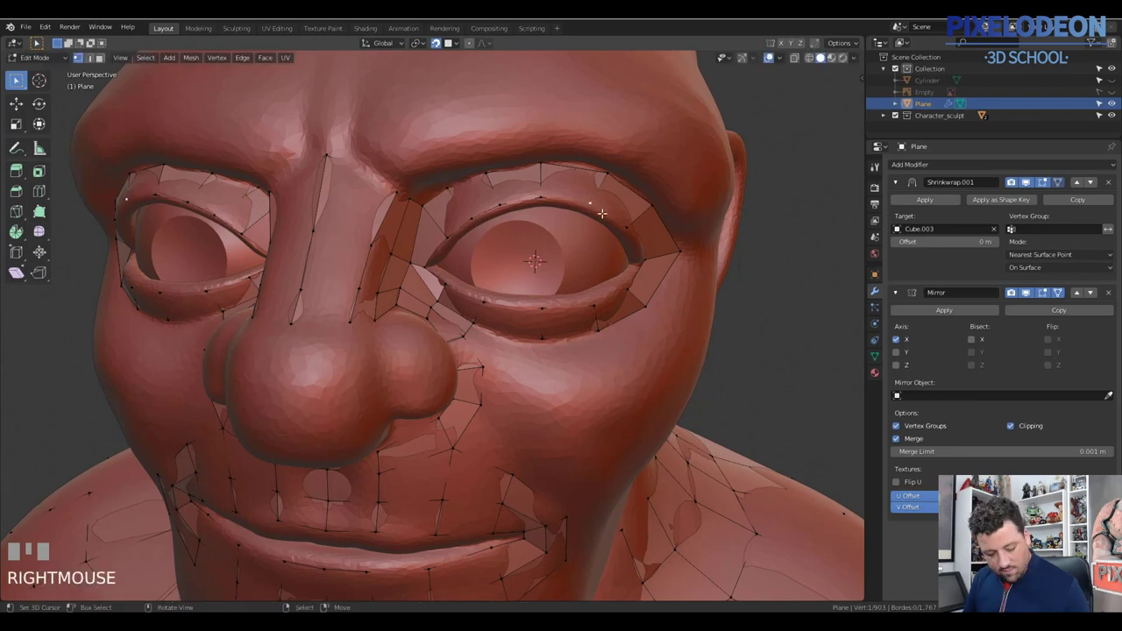
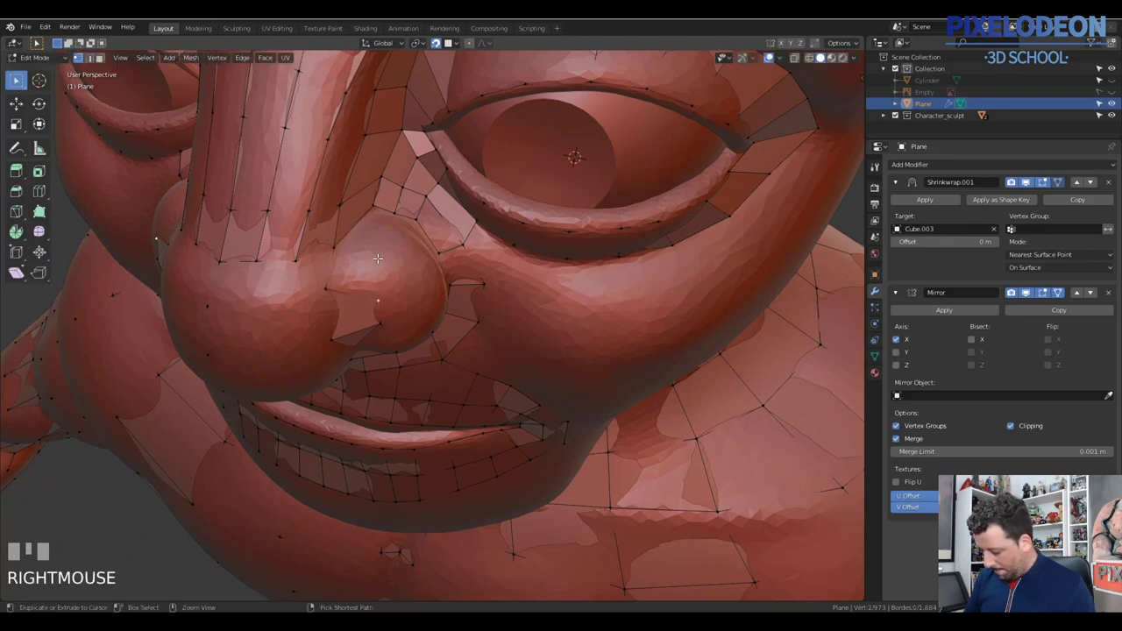
{"action": "left_click", "coordinate": [384, 250]}
{"action": "left_click_drag", "start_coordinate": [391, 239], "coordinate": [424, 223]}
{"action": "right_click", "coordinate": [424, 223]}
{"action": "left_click_drag", "start_coordinate": [426, 239], "coordinate": [407, 209]}
{"action": "key", "text": "f"}
{"action": "key", "text": "2"}
{"action": "right_click", "coordinate": [407, 208]}
{"action": "key", "text": "f"}
{"action": "left_click_drag", "start_coordinate": [403, 257], "coordinate": [490, 259]}
{"action": "key", "text": "q"}
{"action": "right_click", "coordinate": [490, 258]}
{"action": "left_click_drag", "start_coordinate": [457, 264], "coordinate": [403, 254]}
{"action": "right_click", "coordinate": [403, 254]}
{"action": "left_click_drag", "start_coordinate": [455, 261], "coordinate": [491, 225]}
{"action": "key", "text": "f"}
{"action": "key", "text": "ctrl+r"}
{"action": "right_click", "coordinate": [492, 225]}
{"action": "key", "text": "f"}
{"action": "left_click_drag", "start_coordinate": [482, 259], "coordinate": [487, 332]}
{"action": "left_click_drag", "start_coordinate": [486, 333], "coordinate": [487, 310]}
{"action": "left_click_drag", "start_coordinate": [487, 310], "coordinate": [405, 317]}
{"action": "left_click_drag", "start_coordinate": [404, 318], "coordinate": [466, 317]}
{"action": "key", "text": "f"}
{"action": "left_click_drag", "start_coordinate": [477, 310], "coordinate": [437, 352]}
{"action": "key", "text": "ctrl+r"}
{"action": "right_click", "coordinate": [437, 351]}
{"action": "right_click", "coordinate": [410, 369]}
{"action": "key", "text": "f"}
{"action": "left_click_drag", "start_coordinate": [487, 368], "coordinate": [442, 294]}
{"action": "key", "text": "ctrl+r"}
{"action": "right_click", "coordinate": [415, 260]}
{"action": "key", "text": "f"}
{"action": "left_click_drag", "start_coordinate": [510, 291], "coordinate": [452, 370]}
{"action": "right_click", "coordinate": [452, 370]}
{"action": "right_click", "coordinate": [446, 377]}
{"action": "left_click_drag", "start_coordinate": [455, 373], "coordinate": [455, 397]}
{"action": "right_click", "coordinate": [455, 396]}
{"action": "right_click", "coordinate": [457, 433]}
{"action": "key", "text": "ctrl+x"}
{"action": "left_click_drag", "start_coordinate": [462, 376], "coordinate": [446, 371]}
{"action": "right_click", "coordinate": [447, 372]}
{"action": "left_click_drag", "start_coordinate": [460, 369], "coordinate": [803, 60]}
{"action": "left_click", "coordinate": [802, 61]}
{"action": "key", "text": "g"}
{"action": "right_click", "coordinate": [456, 402]}
{"action": "left_click_drag", "start_coordinate": [457, 387], "coordinate": [550, 278]}
{"action": "key", "text": "a"}
{"action": "left_click_drag", "start_coordinate": [550, 278], "coordinate": [622, 281]}
{"action": "right_click", "coordinate": [617, 282]}
{"action": "key", "text": "f"}
{"action": "left_click_drag", "start_coordinate": [590, 297], "coordinate": [586, 263]}
{"action": "key", "text": "ctrl+r"}
{"action": "right_click", "coordinate": [587, 263]}
{"action": "left_click_drag", "start_coordinate": [590, 271], "coordinate": [544, 311]}
{"action": "right_click", "coordinate": [543, 311]}
{"action": "key", "text": "g"}
{"action": "right_click", "coordinate": [598, 310]}
{"action": "key", "text": "f"}
{"action": "left_click_drag", "start_coordinate": [577, 328], "coordinate": [425, 284]}
{"action": "key", "text": "q"}
{"action": "key", "text": "1"}
{"action": "right_click", "coordinate": [425, 283]}
{"action": "left_click_drag", "start_coordinate": [423, 294], "coordinate": [445, 290]}
{"action": "key", "text": "g"}
{"action": "left_click", "coordinate": [444, 289]}
{"action": "left_click_drag", "start_coordinate": [449, 289], "coordinate": [467, 313]}
{"action": "key", "text": "q"}
{"action": "key", "text": "KP_Decimal"}
{"action": "right_click", "coordinate": [467, 313]}
{"action": "left_click_drag", "start_coordinate": [466, 326], "coordinate": [440, 345]}
{"action": "key", "text": "shift+Tab"}
{"action": "key", "text": "e"}
Step: Reconnect the nostril vertices so the inner faces form cleaner quads, closing the last gap
{"action": "left_click", "coordinate": [439, 345]}
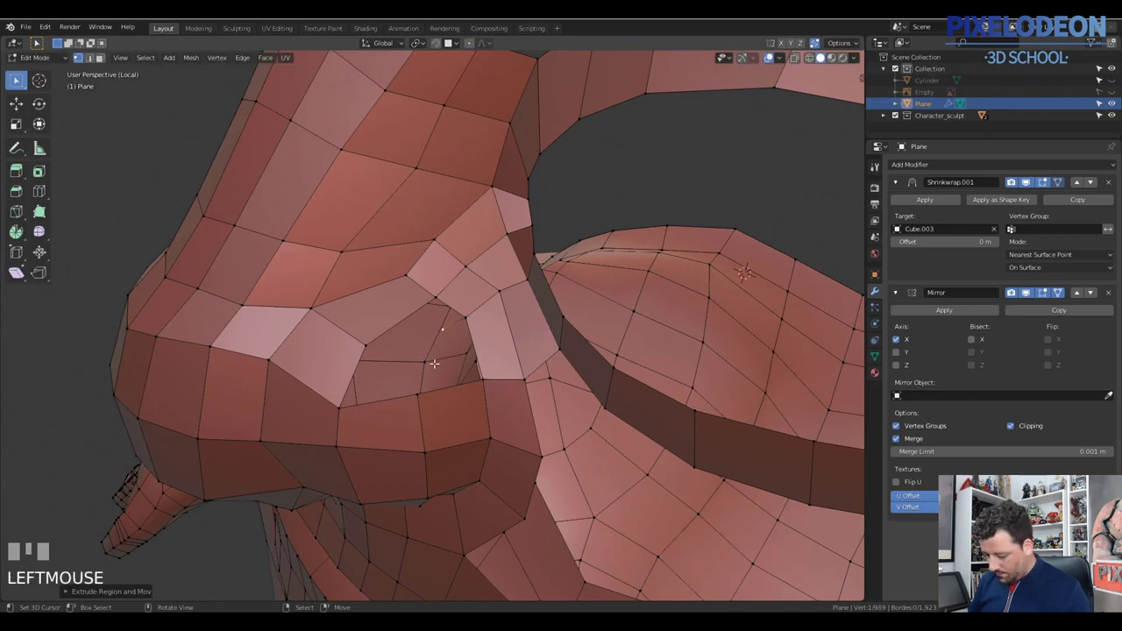
{"action": "key", "text": "2"}
{"action": "right_click", "coordinate": [475, 344]}
{"action": "right_click", "coordinate": [480, 338]}
{"action": "key", "text": "f"}
{"action": "right_click", "coordinate": [460, 306]}
{"action": "key", "text": "f"}
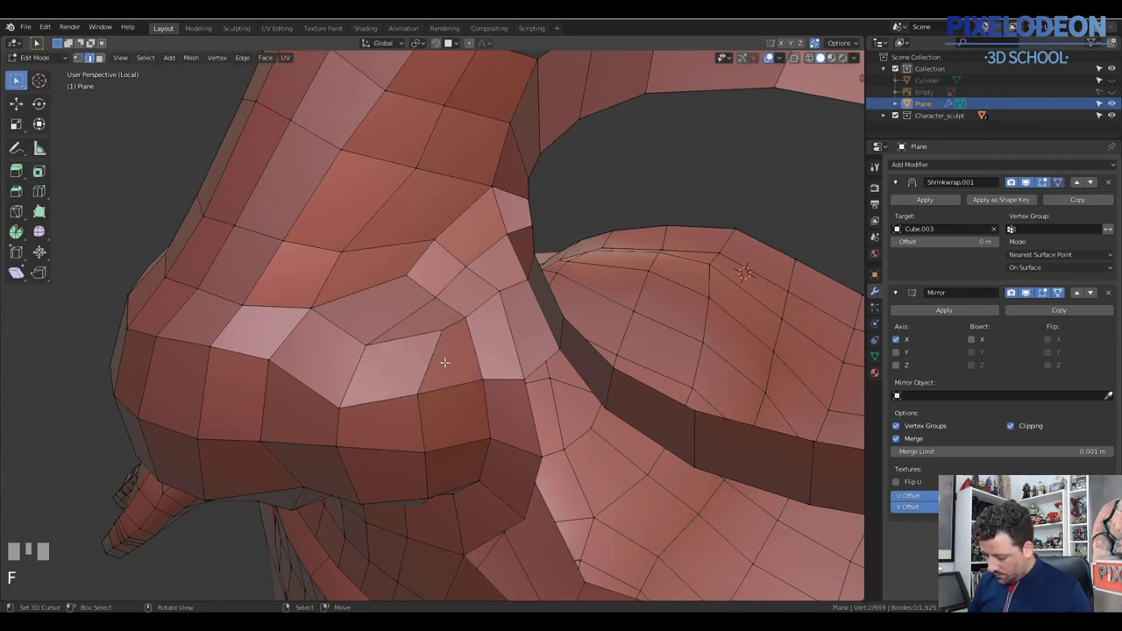
Step: Leave Local View so the sculpt shows again and grab a nose-wing vertex to reposition it
{"action": "left_click_drag", "start_coordinate": [447, 344], "coordinate": [433, 262]}
{"action": "key", "text": "q"}
{"action": "key", "text": "1"}
{"action": "right_click", "coordinate": [433, 263]}
{"action": "key", "text": "shift+Tab"}
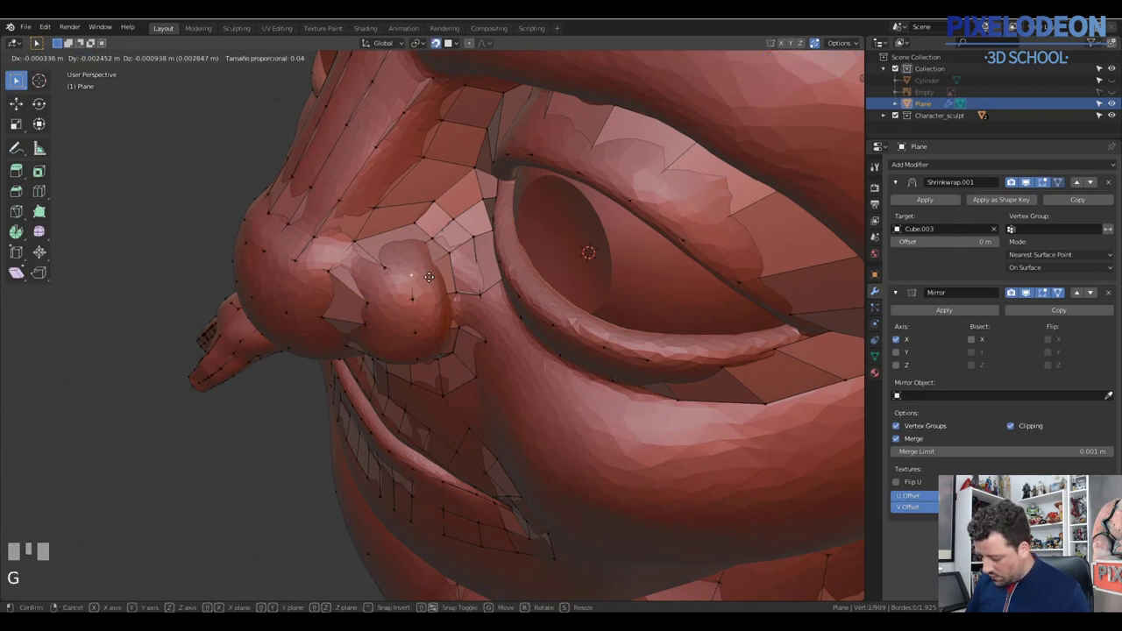
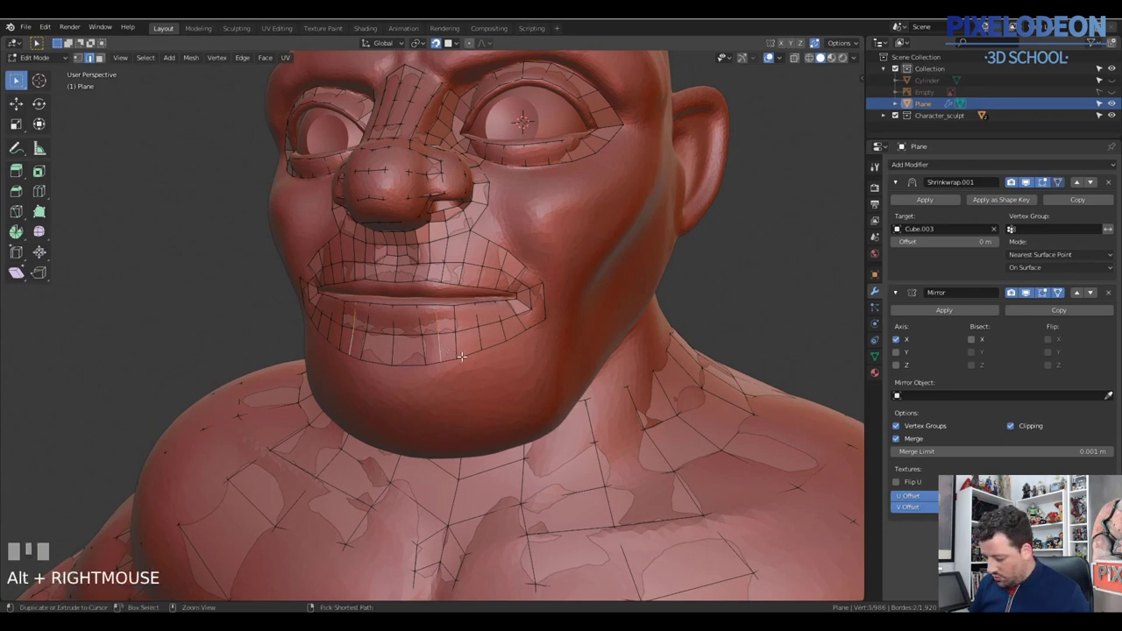
Step: Select the lower-lip vertex loop and relax it into a smoother curve with LoopTools
{"action": "key", "text": "ctrl+x"}
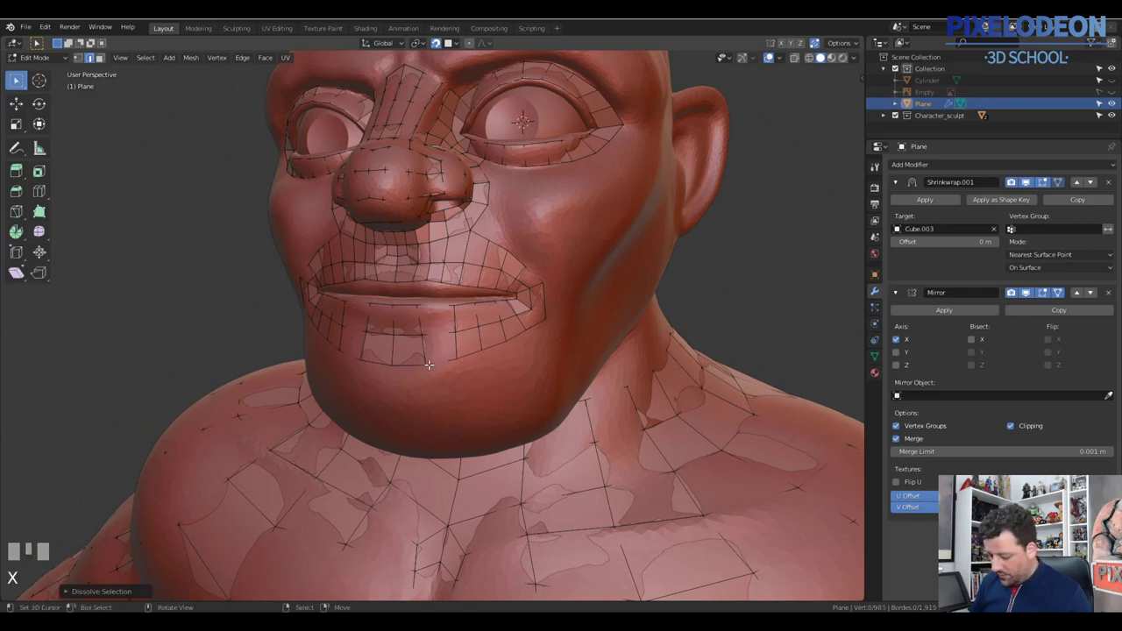
{"action": "left_click_drag", "start_coordinate": [396, 302], "coordinate": [469, 304]}
{"action": "right_click", "coordinate": [516, 294]}
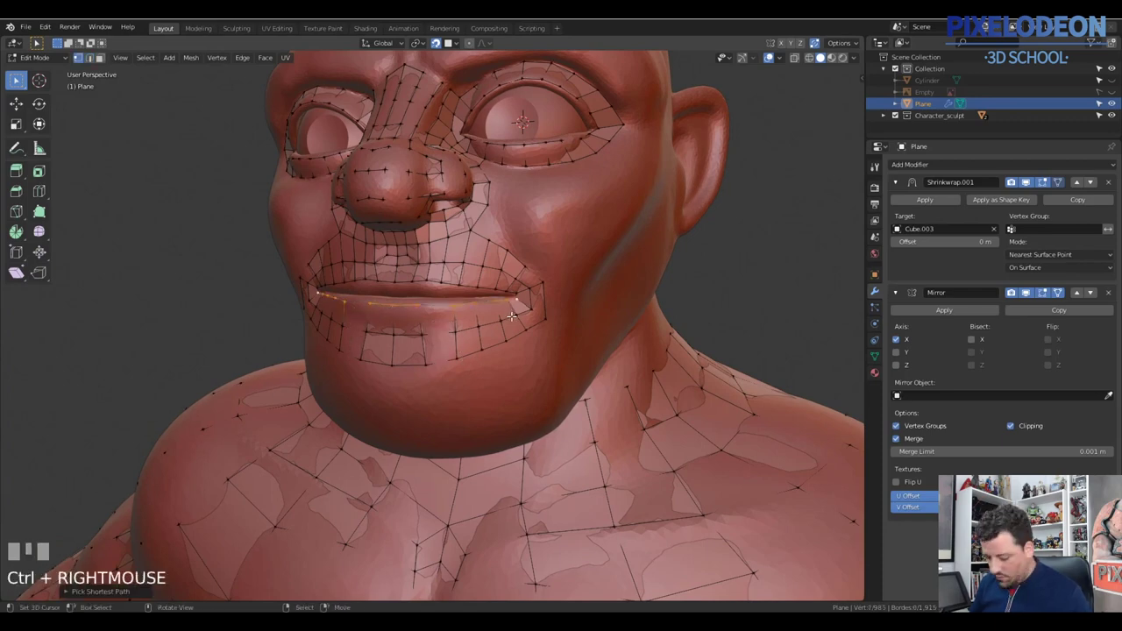
{"action": "key", "text": "q"}
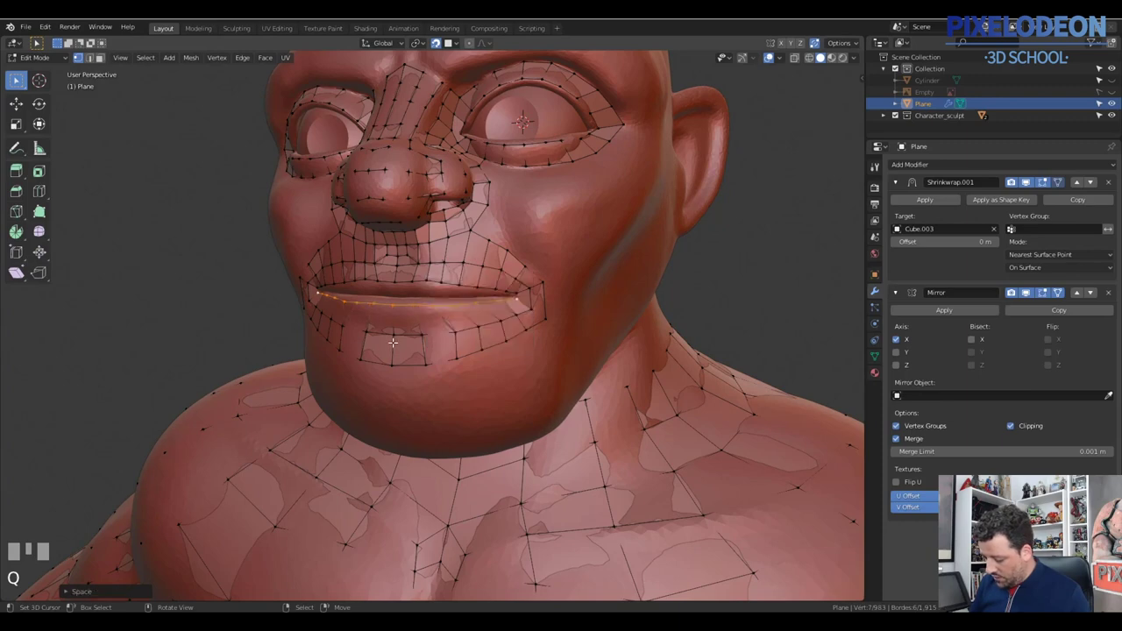
{"action": "left_click_drag", "start_coordinate": [407, 331], "coordinate": [481, 323]}
{"action": "right_click", "coordinate": [532, 303]}
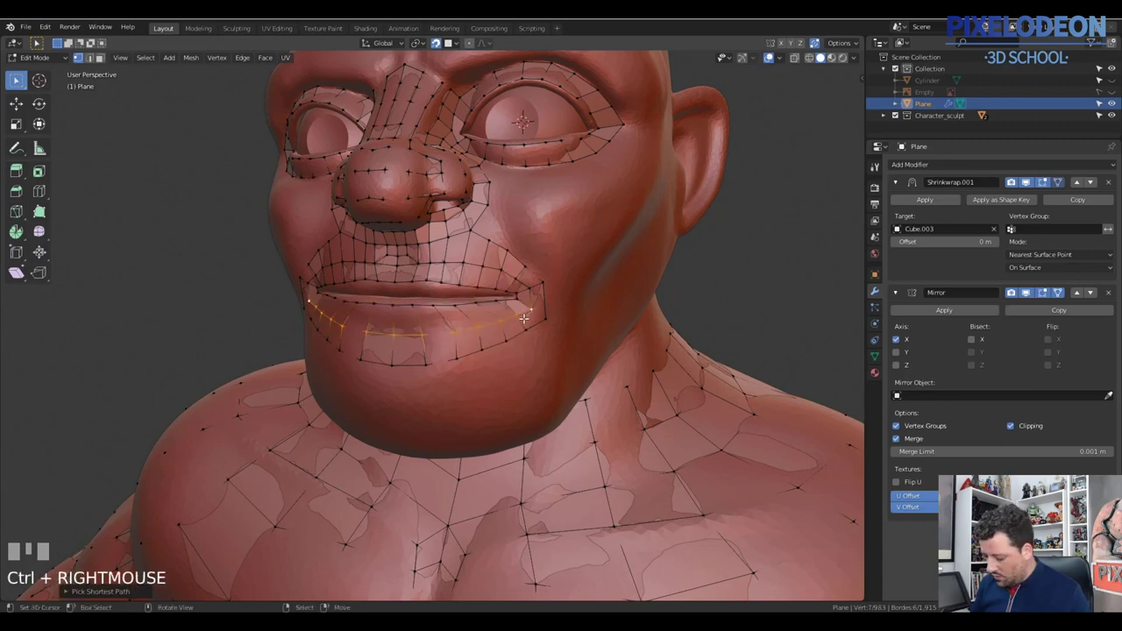
Step: Select the chin row below the lip and even out its vertex spacing via Quick Favorites
{"action": "key", "text": "q"}
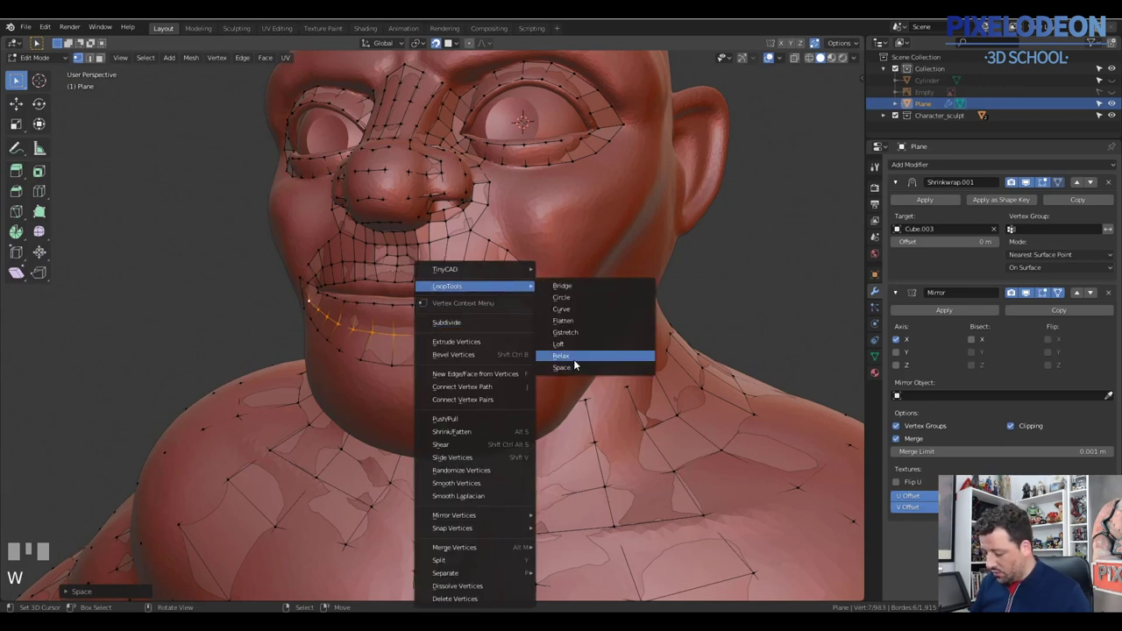
{"action": "left_click_drag", "start_coordinate": [398, 360], "coordinate": [471, 350]}
{"action": "left_click_drag", "start_coordinate": [549, 314], "coordinate": [551, 338]}
{"action": "key", "text": "w"}
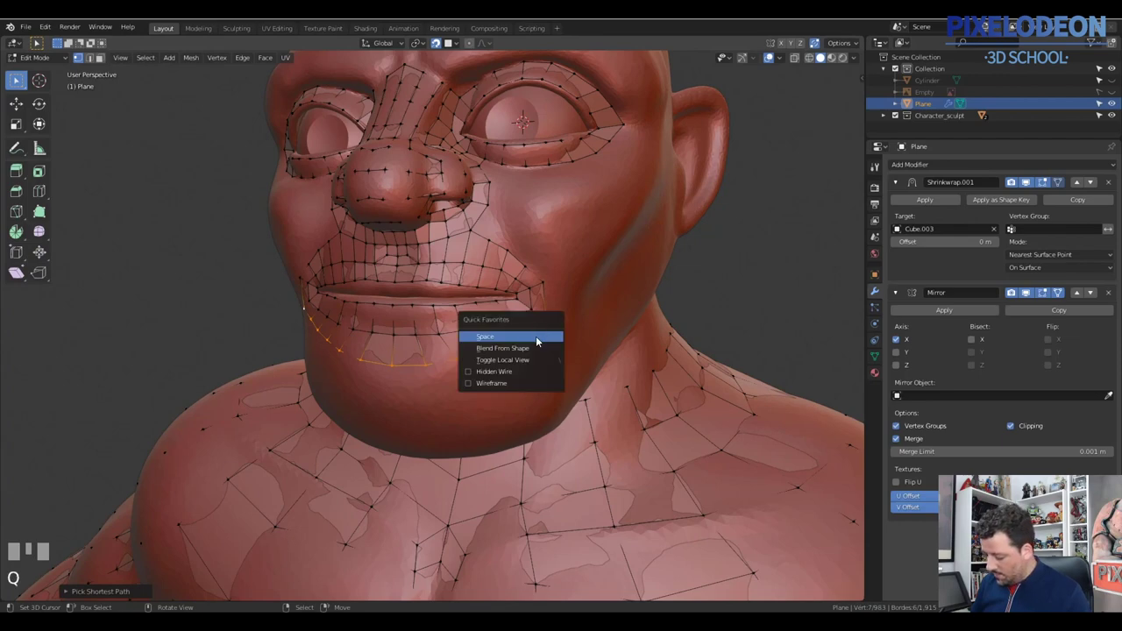
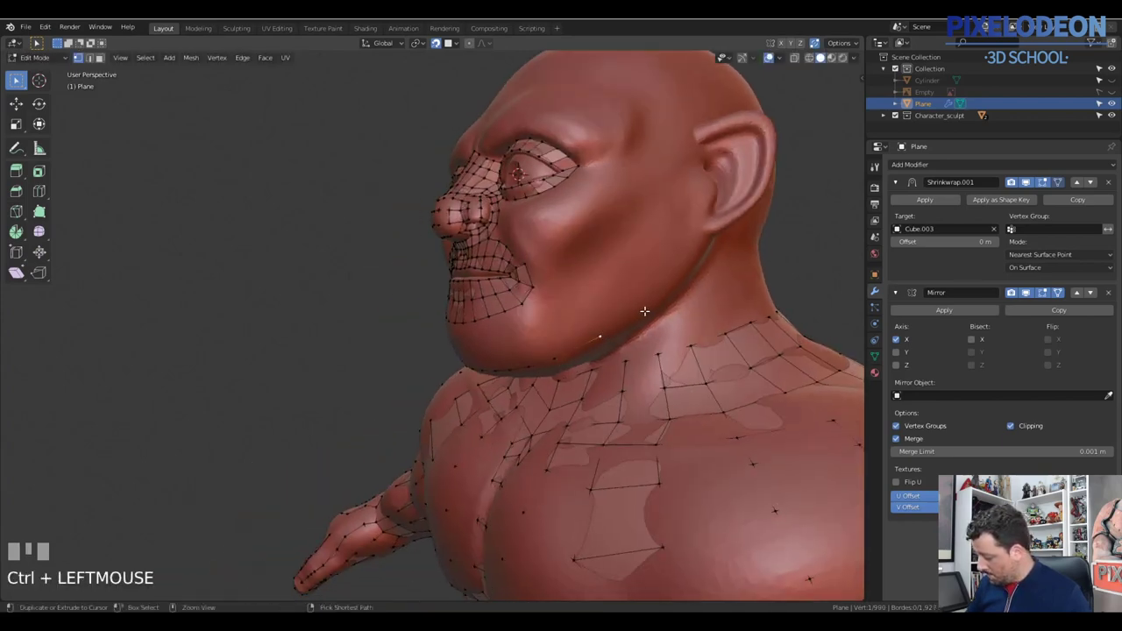
Step: Extrude a row of quads across the forehead above the brows and snap their vertices to the sculpt
{"action": "left_click", "coordinate": [676, 284]}
{"action": "left_click", "coordinate": [693, 256]}
{"action": "left_click", "coordinate": [708, 229]}
{"action": "left_click_drag", "start_coordinate": [687, 257], "coordinate": [672, 293]}
{"action": "key", "text": "g"}
{"action": "left_click", "coordinate": [673, 294]}
{"action": "left_click", "coordinate": [665, 230]}
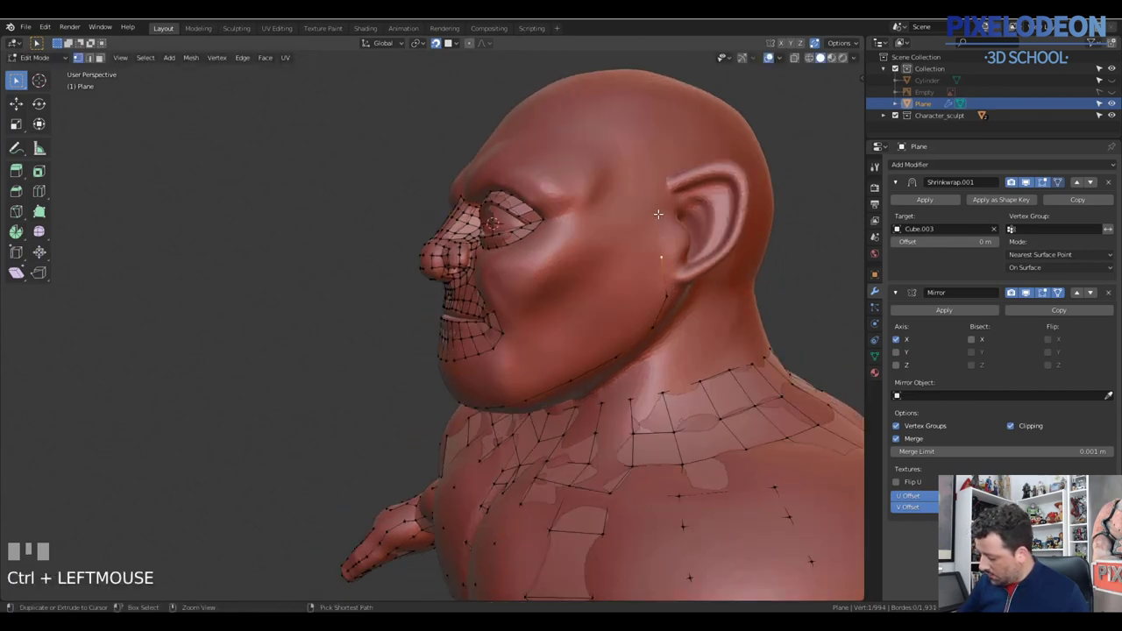
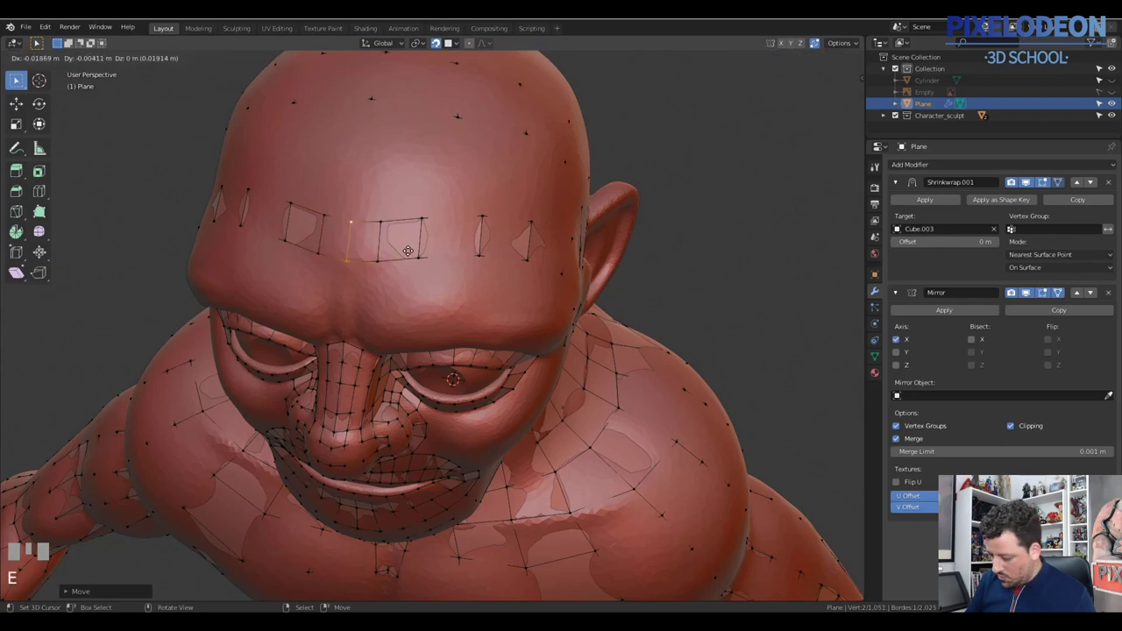
Step: Extend the forehead edges into a quad band arching over the scalp, undoing a bad fill
{"action": "left_click", "coordinate": [403, 244]}
{"action": "left_click_drag", "start_coordinate": [437, 243], "coordinate": [524, 378]}
{"action": "key", "text": "2"}
{"action": "right_click", "coordinate": [523, 379]}
{"action": "key", "text": "f"}
{"action": "left_click_drag", "start_coordinate": [511, 280], "coordinate": [349, 281]}
{"action": "key", "text": "f"}
{"action": "key", "text": "ctrl+z"}
{"action": "key", "text": "q"}
{"action": "right_click", "coordinate": [349, 281]}
{"action": "right_click", "coordinate": [412, 273]}
Step: Fill the remaining scalp-band faces and edge-slide the new side loop into place
{"action": "left_click_drag", "start_coordinate": [396, 252], "coordinate": [466, 322]}
{"action": "right_click", "coordinate": [467, 322]}
{"action": "key", "text": "f"}
{"action": "left_click_drag", "start_coordinate": [478, 295], "coordinate": [432, 379]}
{"action": "key", "text": "f"}
{"action": "key", "text": "ctrl+z"}
{"action": "right_click", "coordinate": [432, 380]}
{"action": "left_click_drag", "start_coordinate": [437, 361], "coordinate": [429, 406]}
{"action": "left_click_drag", "start_coordinate": [429, 406], "coordinate": [429, 372]}
{"action": "right_click", "coordinate": [407, 294]}
{"action": "left_click_drag", "start_coordinate": [425, 315], "coordinate": [428, 356]}
{"action": "right_click", "coordinate": [431, 414]}
{"action": "key", "text": "shift+Tab"}
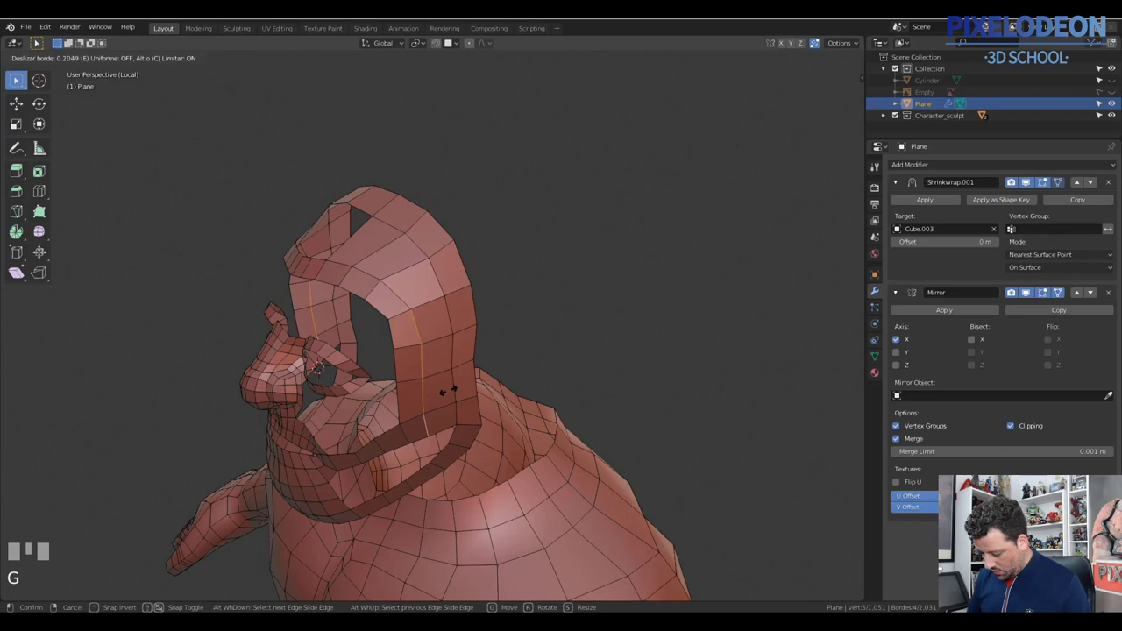
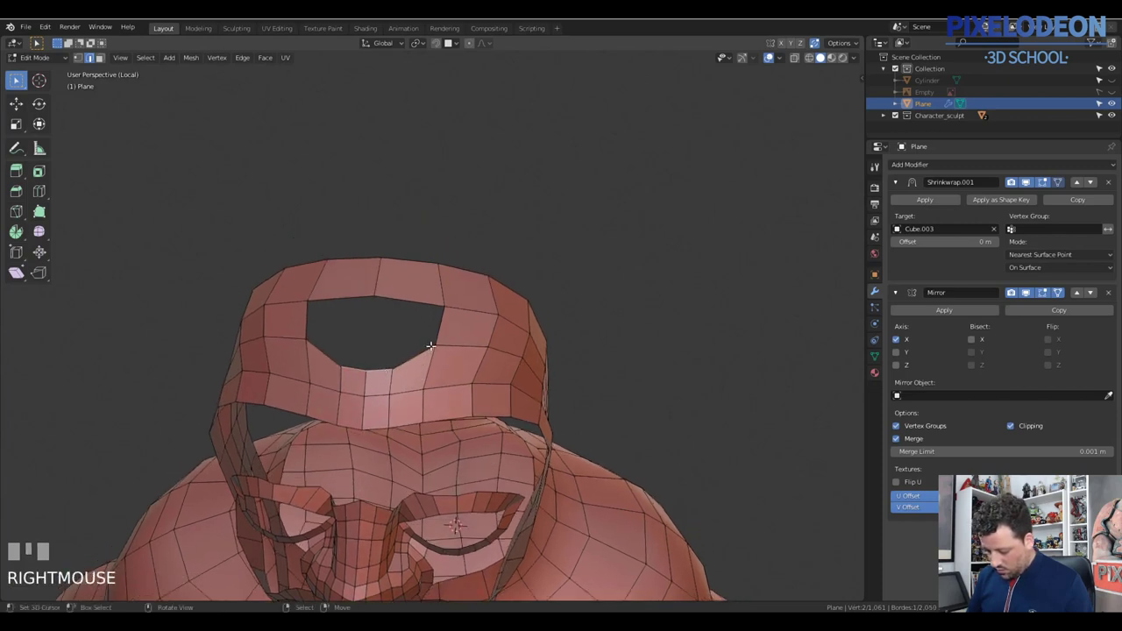
Step: Extrude edge pairs from the scalp band and fill faces bridging down toward the neck
{"action": "right_click", "coordinate": [432, 347]}
{"action": "key", "text": "1"}
{"action": "right_click", "coordinate": [439, 340]}
{"action": "key", "text": "e"}
{"action": "left_click", "coordinate": [394, 351]}
{"action": "key", "text": "2"}
{"action": "right_click", "coordinate": [414, 356]}
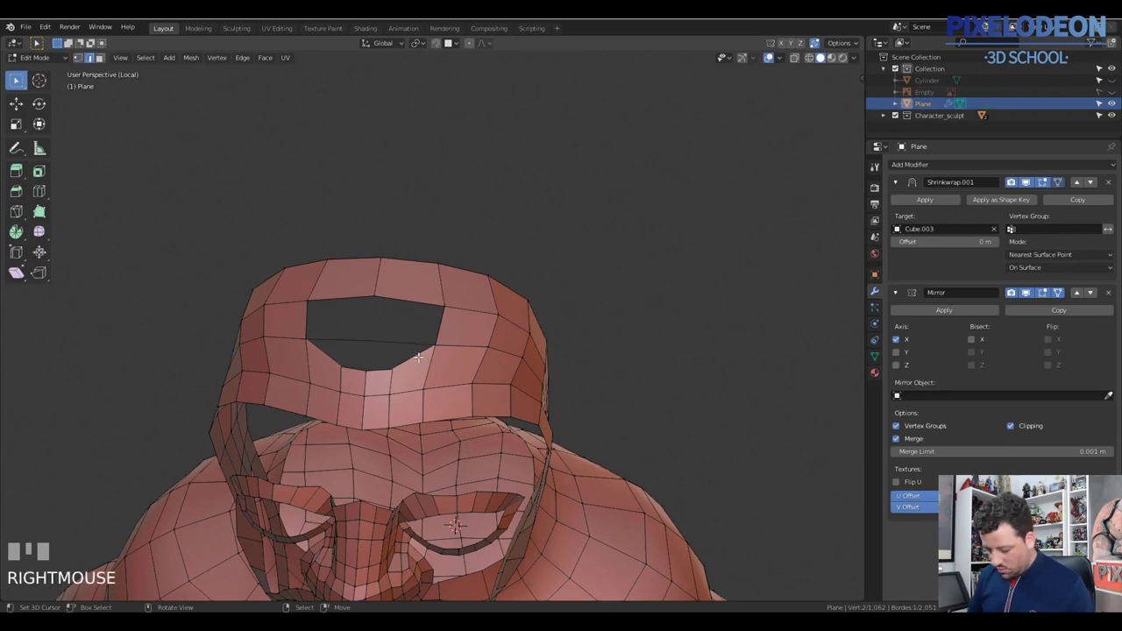
{"action": "key", "text": "f"}
{"action": "right_click", "coordinate": [437, 326]}
{"action": "key", "text": "f"}
Step: Fill further quads between the scalp band and the jaw strip at the side of the head
{"action": "left_click_drag", "start_coordinate": [478, 340], "coordinate": [447, 420]}
{"action": "left_click_drag", "start_coordinate": [447, 420], "coordinate": [439, 395]}
{"action": "right_click", "coordinate": [419, 368]}
{"action": "key", "text": "f"}
{"action": "right_click", "coordinate": [450, 391]}
Step: Fill a face near the cheek strip and tweak its border vertex position, undoing a misplaced move
{"action": "key", "text": "f"}
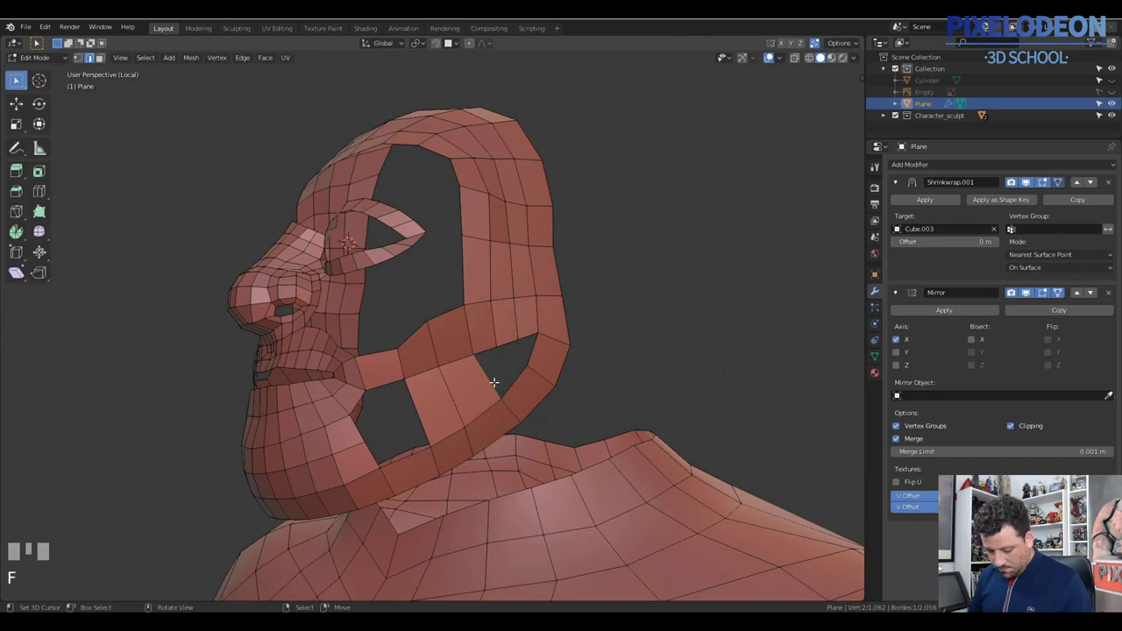
{"action": "left_click_drag", "start_coordinate": [500, 372], "coordinate": [512, 337]}
{"action": "key", "text": "1"}
{"action": "right_click", "coordinate": [512, 337]}
{"action": "key", "text": "g"}
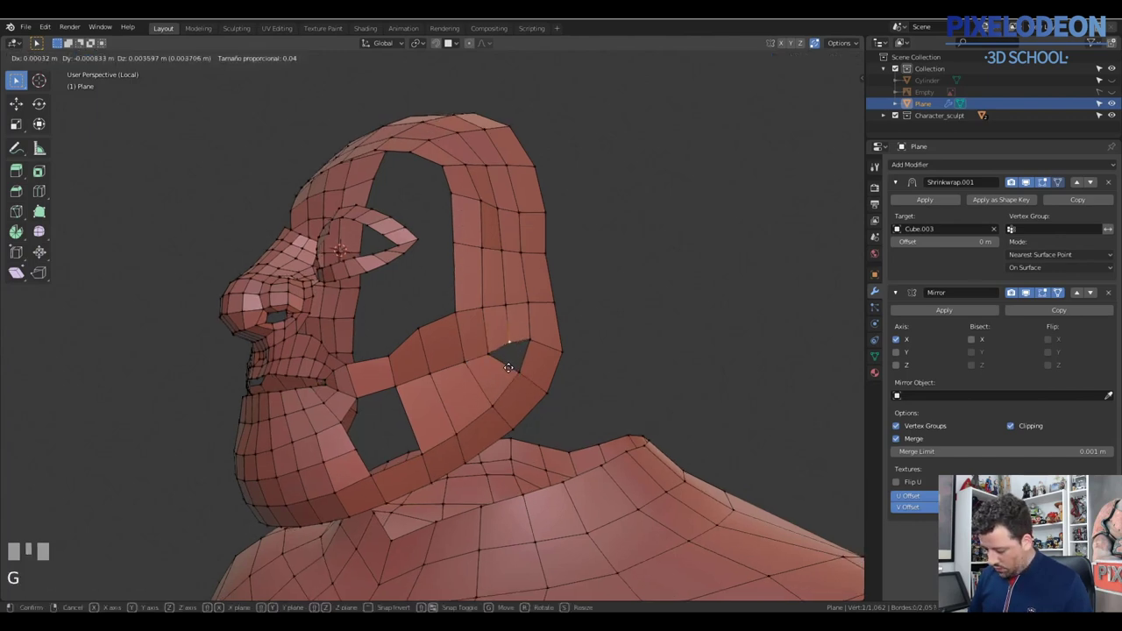
{"action": "left_click", "coordinate": [494, 384]}
{"action": "left_click_drag", "start_coordinate": [488, 380], "coordinate": [419, 424]}
{"action": "key", "text": "ctrl+z"}
Step: Fill more quads joining the jaw strip down into the neck band and adjust a vertex
{"action": "right_click", "coordinate": [419, 424]}
{"action": "right_click", "coordinate": [391, 470]}
{"action": "key", "text": "f"}
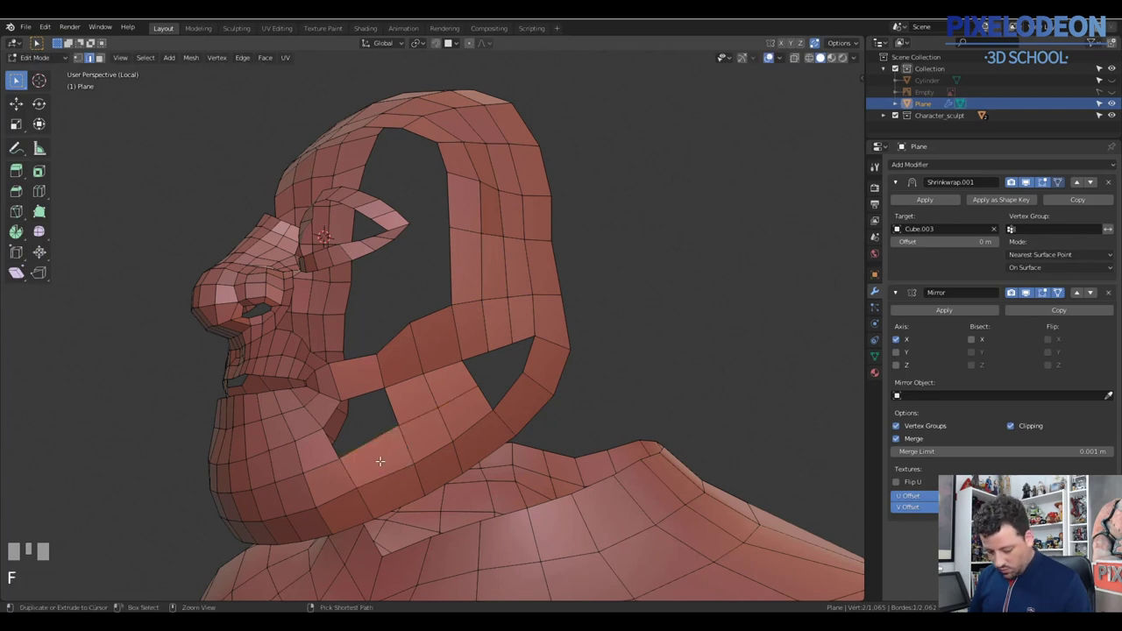
{"action": "right_click", "coordinate": [329, 438]}
{"action": "key", "text": "f"}
{"action": "left_click_drag", "start_coordinate": [455, 375], "coordinate": [437, 387]}
{"action": "key", "text": "1"}
{"action": "right_click", "coordinate": [437, 387]}
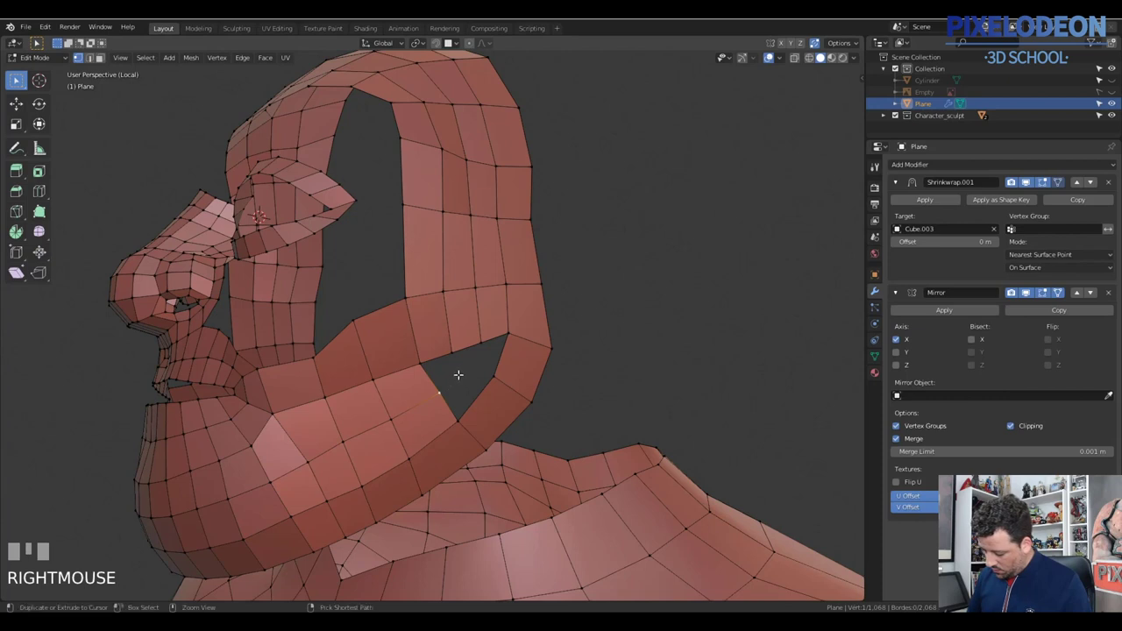
Step: Close the small triangular hole below the ear opening with filled quads and move its points
{"action": "left_click", "coordinate": [461, 362]}
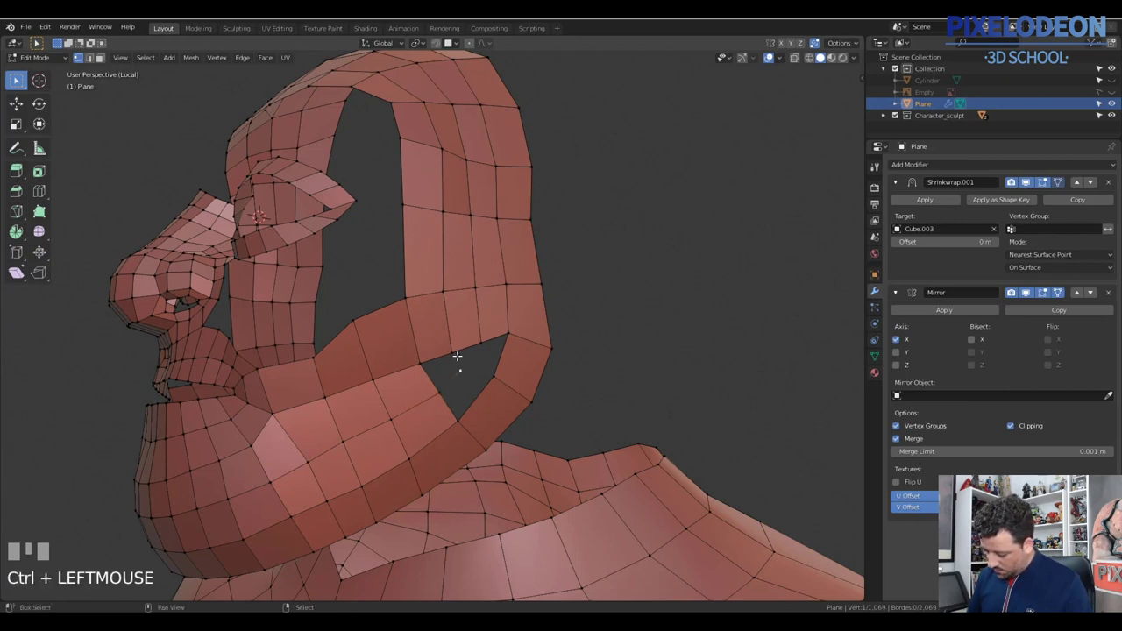
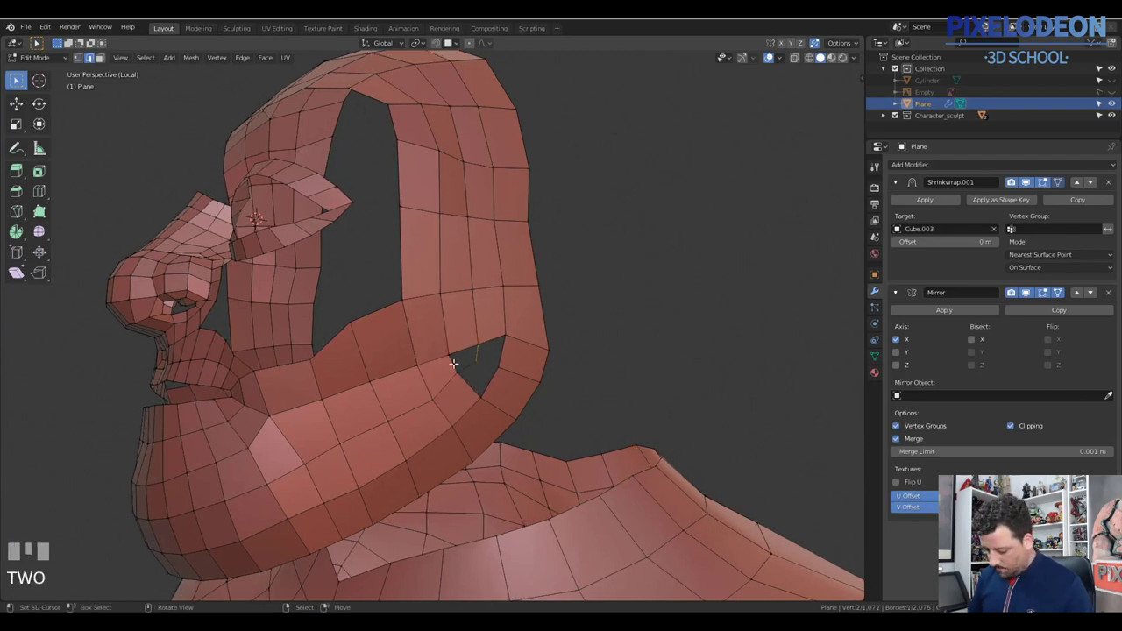
{"action": "right_click", "coordinate": [455, 357]}
{"action": "key", "text": "f"}
{"action": "right_click", "coordinate": [478, 379]}
{"action": "key", "text": "f"}
{"action": "left_click_drag", "start_coordinate": [507, 358], "coordinate": [437, 285]}
{"action": "right_click", "coordinate": [438, 285]}
Step: Add an edge loop across the side band beside the eye opening and slide it into position
{"action": "left_click_drag", "start_coordinate": [496, 279], "coordinate": [480, 278]}
{"action": "key", "text": "ctrl+r"}
{"action": "right_click", "coordinate": [480, 278]}
{"action": "key", "text": "ctrl+r"}
{"action": "right_click", "coordinate": [466, 289]}
{"action": "middle_click", "coordinate": [432, 287]}
{"action": "left_click_drag", "start_coordinate": [434, 282], "coordinate": [477, 279]}
Step: Fill faces beside the eye opening and cut another loop across the side band
{"action": "right_click", "coordinate": [478, 280]}
{"action": "key", "text": "f"}
{"action": "right_click", "coordinate": [450, 296]}
{"action": "key", "text": "f"}
{"action": "left_click_drag", "start_coordinate": [498, 299], "coordinate": [478, 290]}
{"action": "key", "text": "ctrl+r"}
{"action": "right_click", "coordinate": [478, 290]}
Step: Select the side-band edges and slide them along the neighbouring faces toward the cheek
{"action": "left_click_drag", "start_coordinate": [491, 278], "coordinate": [515, 306]}
{"action": "right_click", "coordinate": [516, 306]}
{"action": "left_click_drag", "start_coordinate": [545, 314], "coordinate": [445, 333]}
{"action": "right_click", "coordinate": [445, 333]}
{"action": "left_click_drag", "start_coordinate": [510, 352], "coordinate": [680, 317]}
{"action": "right_click", "coordinate": [679, 316]}
{"action": "key", "text": "g"}
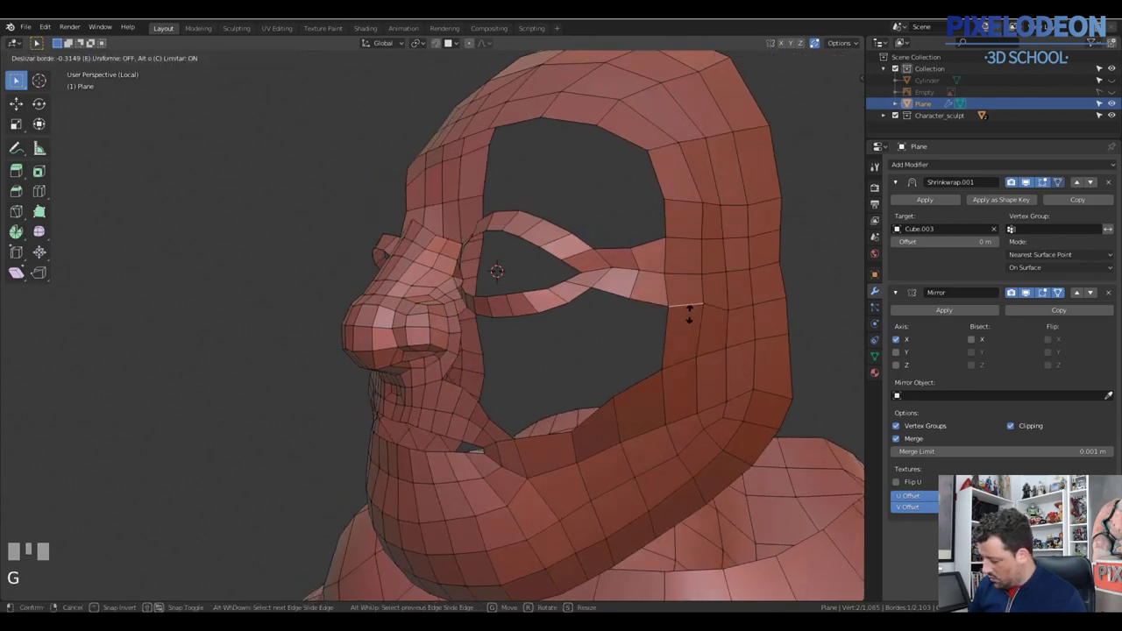
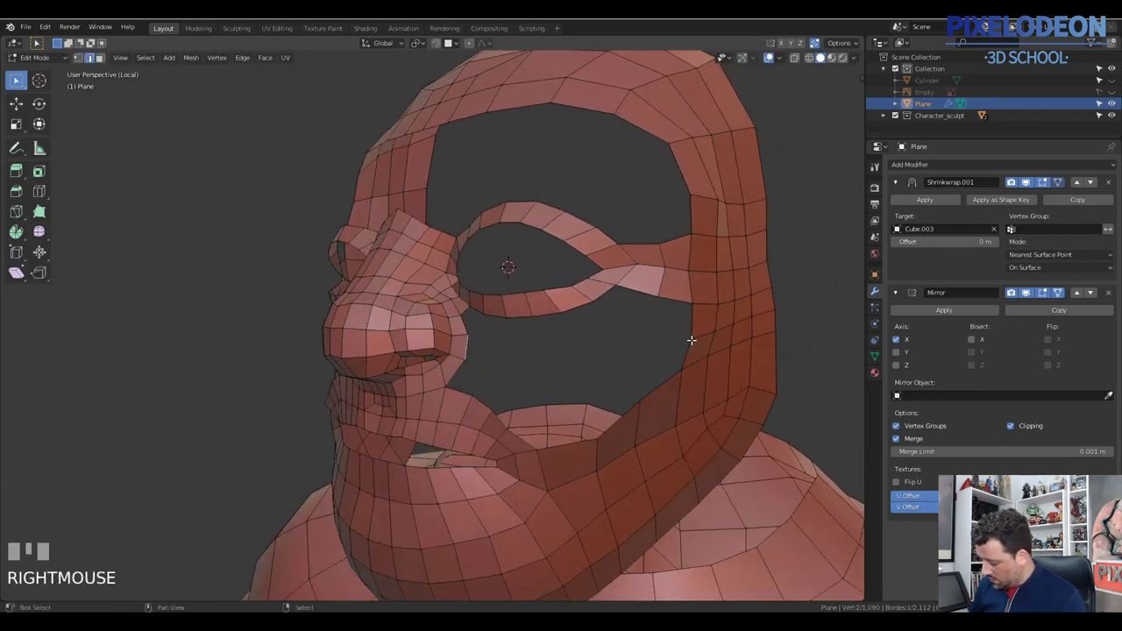
Step: Bridge the gap under the eye socket with a long new face joining cheek and side band
{"action": "left_click_drag", "start_coordinate": [683, 342], "coordinate": [694, 316]}
{"action": "right_click", "coordinate": [695, 317]}
{"action": "key", "text": "f"}
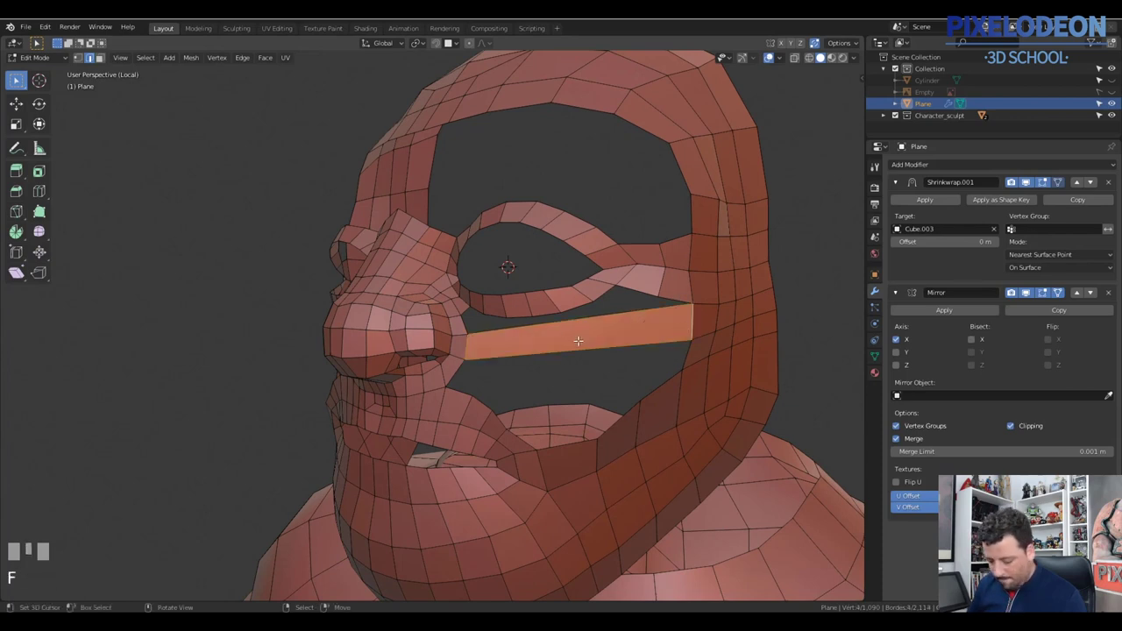
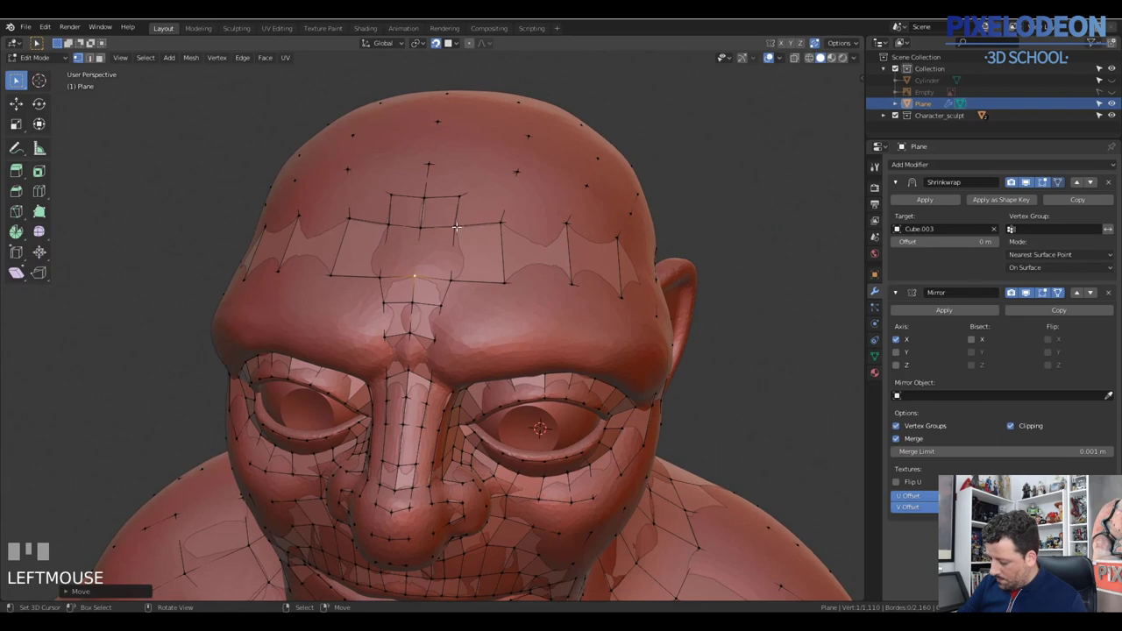
Step: Extrude the nose-bridge edge strip upward and slide it toward the forehead band
{"action": "left_click_drag", "start_coordinate": [466, 221], "coordinate": [513, 221]}
{"action": "right_click", "coordinate": [436, 304]}
{"action": "left_click_drag", "start_coordinate": [488, 305], "coordinate": [427, 297]}
{"action": "key", "text": "2"}
{"action": "right_click", "coordinate": [427, 297]}
{"action": "key", "text": "ctrl+x"}
{"action": "left_click_drag", "start_coordinate": [454, 311], "coordinate": [419, 336]}
{"action": "right_click", "coordinate": [419, 336]}
{"action": "key", "text": "g"}
{"action": "left_click", "coordinate": [489, 320]}
Step: Position the new vertices along the brow so they line up with the forehead loop
{"action": "left_click_drag", "start_coordinate": [674, 334], "coordinate": [463, 311]}
{"action": "key", "text": "1"}
{"action": "right_click", "coordinate": [462, 312]}
{"action": "left_click", "coordinate": [526, 308]}
{"action": "left_click_drag", "start_coordinate": [616, 331], "coordinate": [644, 344]}
{"action": "left_click_drag", "start_coordinate": [653, 353], "coordinate": [691, 357]}
{"action": "left_click_drag", "start_coordinate": [675, 351], "coordinate": [667, 370]}
{"action": "left_click", "coordinate": [668, 370]}
Step: Fill the open quads between the nose-bridge strip and the forehead band
{"action": "right_click", "coordinate": [683, 394]}
{"action": "key", "text": "f"}
{"action": "right_click", "coordinate": [696, 385]}
{"action": "key", "text": "f"}
{"action": "left_click_drag", "start_coordinate": [698, 382], "coordinate": [434, 356]}
{"action": "key", "text": "f"}
{"action": "key", "text": "1"}
{"action": "left_click_drag", "start_coordinate": [434, 357], "coordinate": [555, 342]}
{"action": "left_click_drag", "start_coordinate": [555, 342], "coordinate": [515, 326]}
Step: Isolate the retopology mesh in local view so the sculpt is hidden
{"action": "key", "text": "q"}
{"action": "key", "text": "KP_Decimal"}
{"action": "left_click_drag", "start_coordinate": [538, 327], "coordinate": [492, 386]}
{"action": "right_click", "coordinate": [492, 386]}
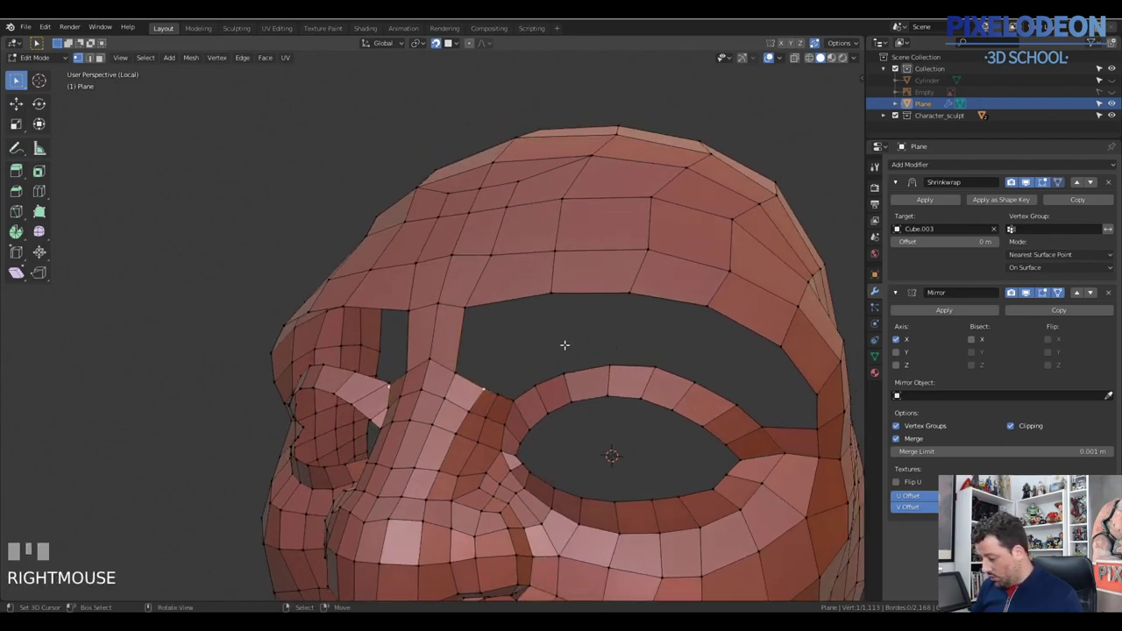
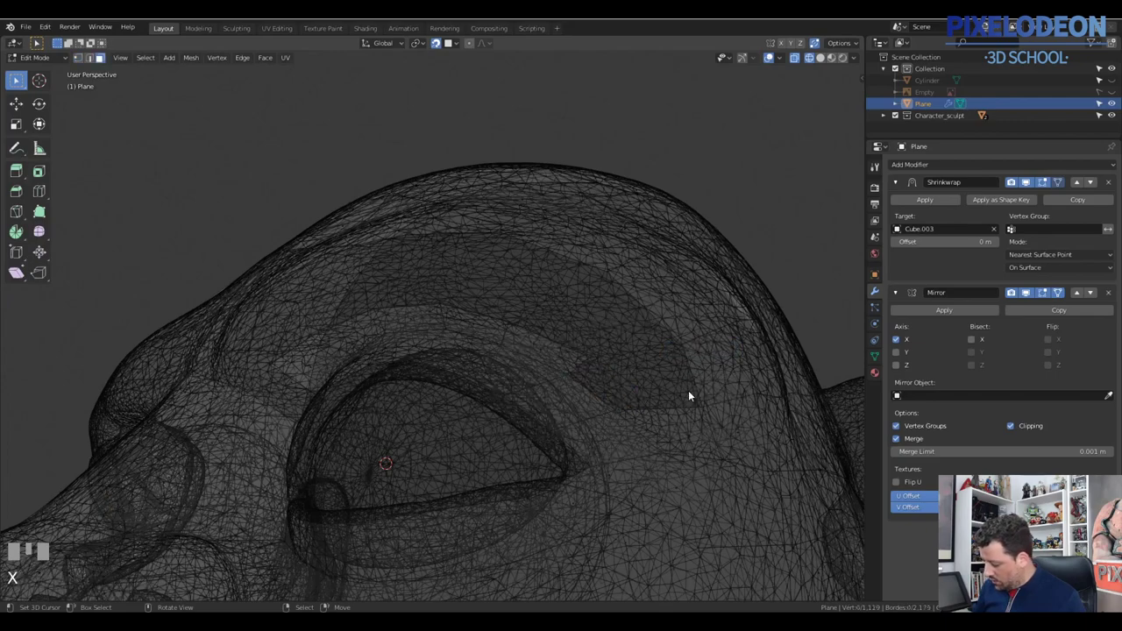
Step: Add a loop cut beside the eye and slide its vertices onto the socket edge
{"action": "left_click_drag", "start_coordinate": [688, 407], "coordinate": [657, 402]}
{"action": "key", "text": "ctrl+r"}
{"action": "right_click", "coordinate": [657, 403]}
{"action": "left_click_drag", "start_coordinate": [699, 376], "coordinate": [662, 413]}
{"action": "key", "text": "1"}
{"action": "right_click", "coordinate": [662, 413]}
{"action": "key", "text": "g"}
{"action": "left_click", "coordinate": [643, 402]}
Step: Nudge the eye-corner vertices one by one to even out the surrounding quads
{"action": "left_click_drag", "start_coordinate": [608, 369], "coordinate": [655, 381]}
{"action": "left_click_drag", "start_coordinate": [650, 381], "coordinate": [625, 381]}
{"action": "left_click", "coordinate": [625, 382]}
{"action": "left_click_drag", "start_coordinate": [667, 369], "coordinate": [648, 375]}
{"action": "key", "text": "g"}
{"action": "left_click", "coordinate": [649, 375]}
{"action": "left_click_drag", "start_coordinate": [663, 369], "coordinate": [608, 372]}
{"action": "right_click", "coordinate": [607, 372]}
{"action": "key", "text": "g"}
{"action": "left_click", "coordinate": [585, 378]}
{"action": "right_click", "coordinate": [588, 377]}
{"action": "key", "text": "g"}
{"action": "left_click", "coordinate": [642, 368]}
{"action": "right_click", "coordinate": [642, 378]}
Step: Select the run of vertices across the brow and over the forehead gap
{"action": "left_click", "coordinate": [614, 333]}
{"action": "left_click_drag", "start_coordinate": [615, 327], "coordinate": [546, 297]}
{"action": "left_click", "coordinate": [547, 297]}
{"action": "left_click_drag", "start_coordinate": [466, 277], "coordinate": [444, 278]}
{"action": "left_click", "coordinate": [410, 282]}
{"action": "left_click_drag", "start_coordinate": [438, 275], "coordinate": [332, 289]}
{"action": "left_click", "coordinate": [332, 289]}
{"action": "left_click", "coordinate": [303, 302]}
Step: Fill the remaining open faces around the eye and above the brow one quad at a time
{"action": "left_click_drag", "start_coordinate": [592, 340], "coordinate": [603, 359]}
{"action": "key", "text": "2"}
{"action": "right_click", "coordinate": [602, 359]}
{"action": "left_click_drag", "start_coordinate": [624, 356], "coordinate": [703, 400]}
{"action": "key", "text": "f"}
{"action": "key", "text": "f"}
{"action": "right_click", "coordinate": [702, 401]}
{"action": "key", "text": "f"}
{"action": "right_click", "coordinate": [681, 361]}
{"action": "key", "text": "f"}
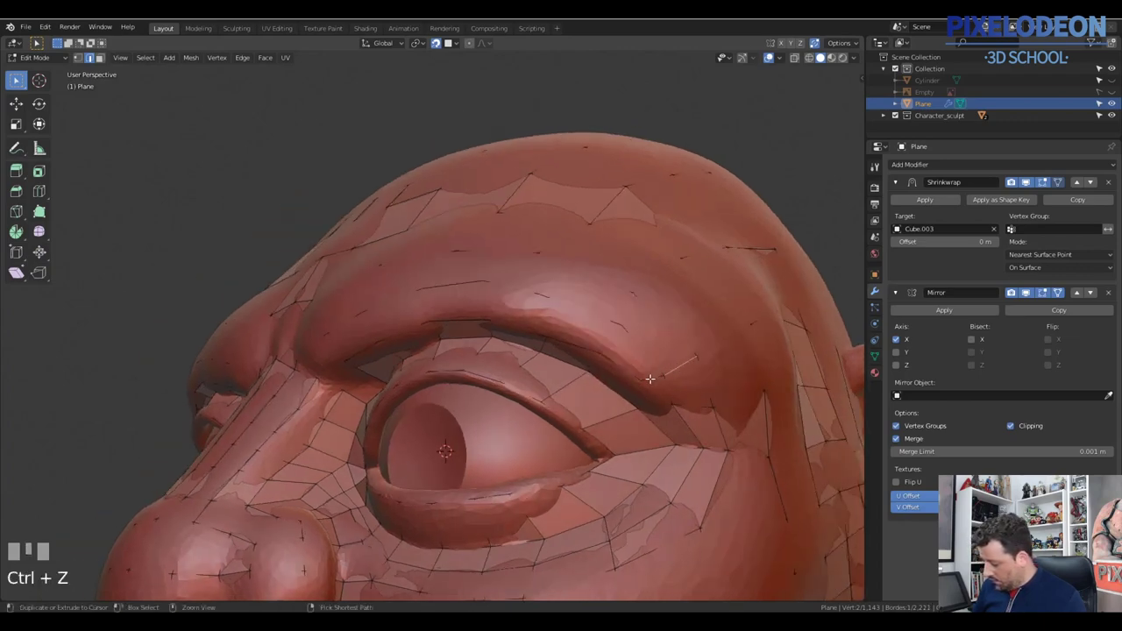
{"action": "right_click", "coordinate": [651, 374]}
{"action": "key", "text": "f"}
{"action": "right_click", "coordinate": [645, 362]}
{"action": "right_click", "coordinate": [634, 368]}
{"action": "key", "text": "f"}
{"action": "right_click", "coordinate": [611, 334]}
{"action": "key", "text": "f"}
{"action": "left_click_drag", "start_coordinate": [622, 346], "coordinate": [654, 347]}
{"action": "key", "text": "f"}
{"action": "key", "text": "w"}
{"action": "left_click", "coordinate": [654, 346]}
Step: Close the last scalp gaps, then pull back to view the whole retopologized body
{"action": "left_click_drag", "start_coordinate": [500, 291], "coordinate": [524, 397]}
{"action": "right_click", "coordinate": [524, 398]}
{"action": "key", "text": "f"}
{"action": "left_click_drag", "start_coordinate": [556, 398], "coordinate": [466, 306]}
{"action": "key", "text": "f"}
{"action": "right_click", "coordinate": [465, 306]}
{"action": "key", "text": "ctrl+b"}
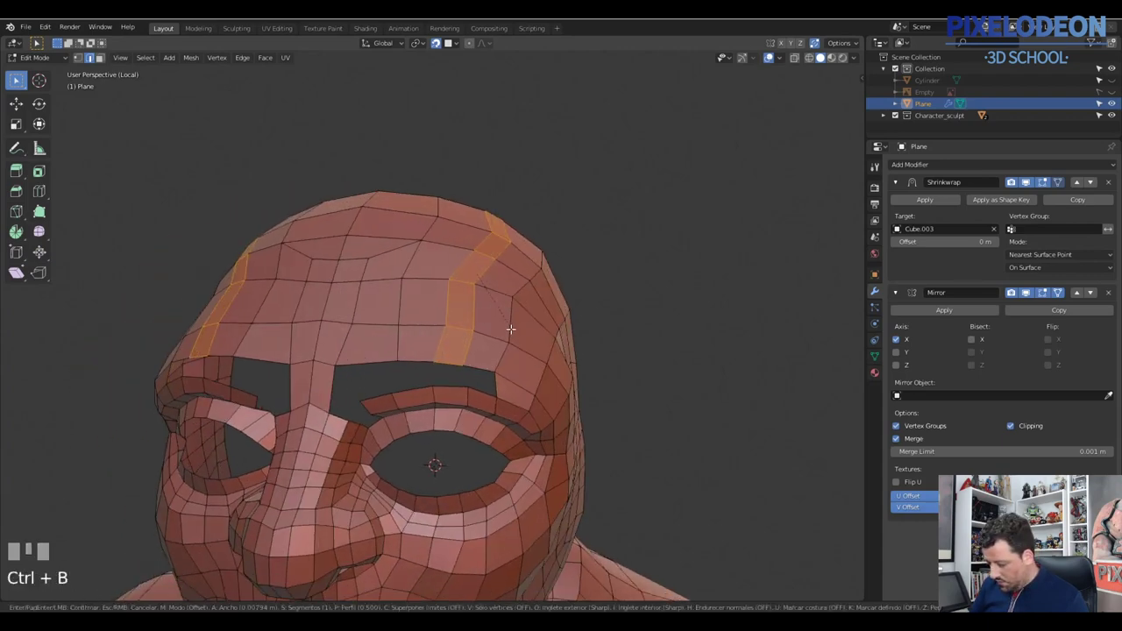
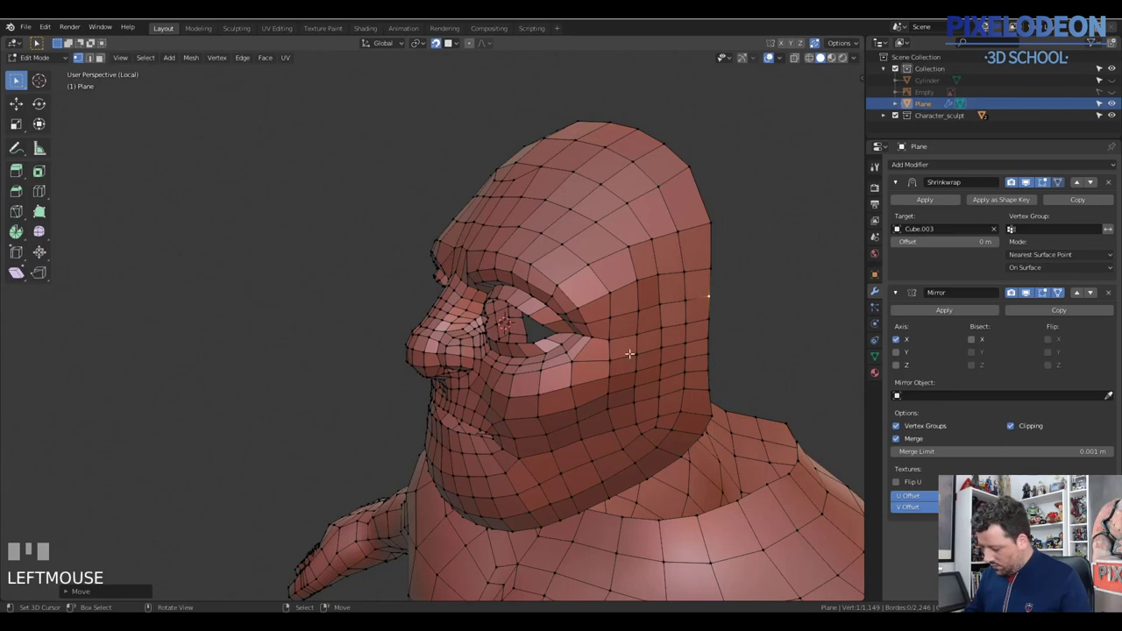
{"action": "left_click_drag", "start_coordinate": [717, 348], "coordinate": [610, 384]}
{"action": "left_click_drag", "start_coordinate": [626, 374], "coordinate": [679, 330]}
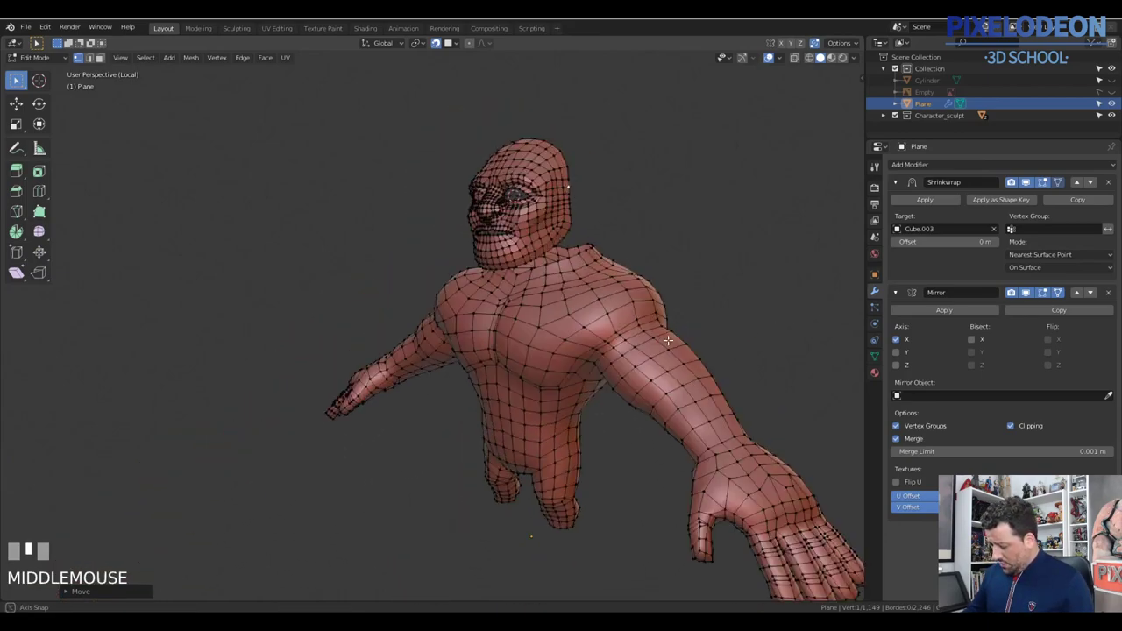
Step: Apply the Shrinkwrap and Mirror modifiers so the retopology mesh has none left
{"action": "middle_click", "coordinate": [675, 340]}
{"action": "key", "text": "Tab"}
{"action": "middle_click", "coordinate": [667, 368]}
{"action": "key", "text": "z"}
{"action": "middle_click", "coordinate": [636, 378]}
{"action": "middle_click", "coordinate": [657, 376]}
{"action": "key", "text": "shift+c"}
Step: Select the entire full-body mesh and save the file as Head_02.blend
{"action": "left_click_drag", "start_coordinate": [575, 473], "coordinate": [923, 207]}
{"action": "key", "text": "ctrl+s"}
{"action": "left_click_drag", "start_coordinate": [923, 207], "coordinate": [871, 263]}
{"action": "key", "text": "Tab"}
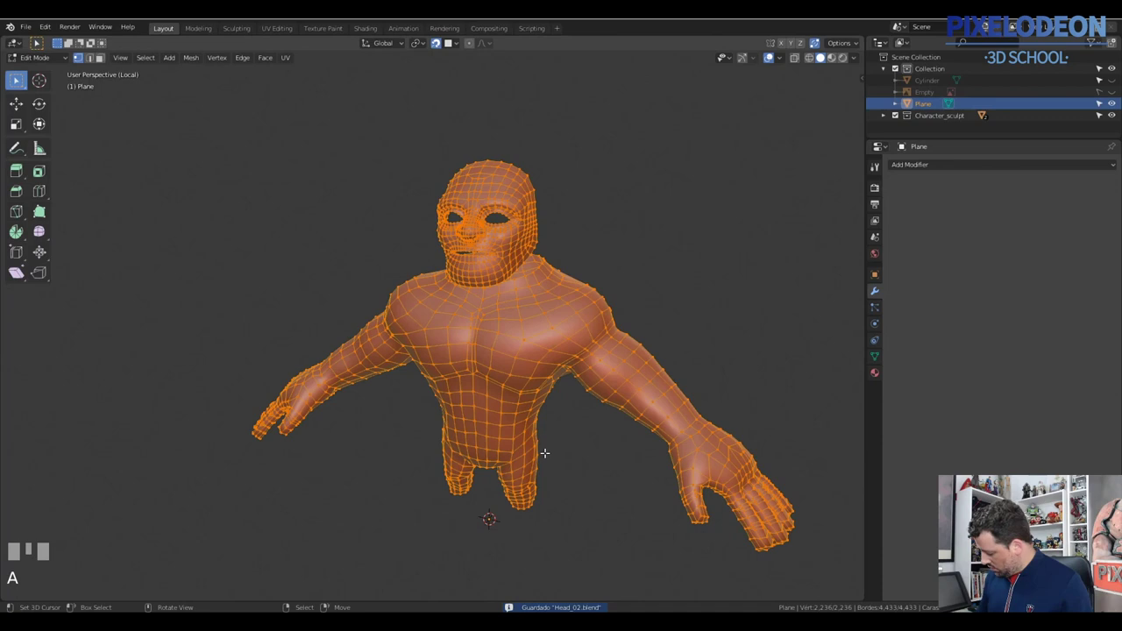